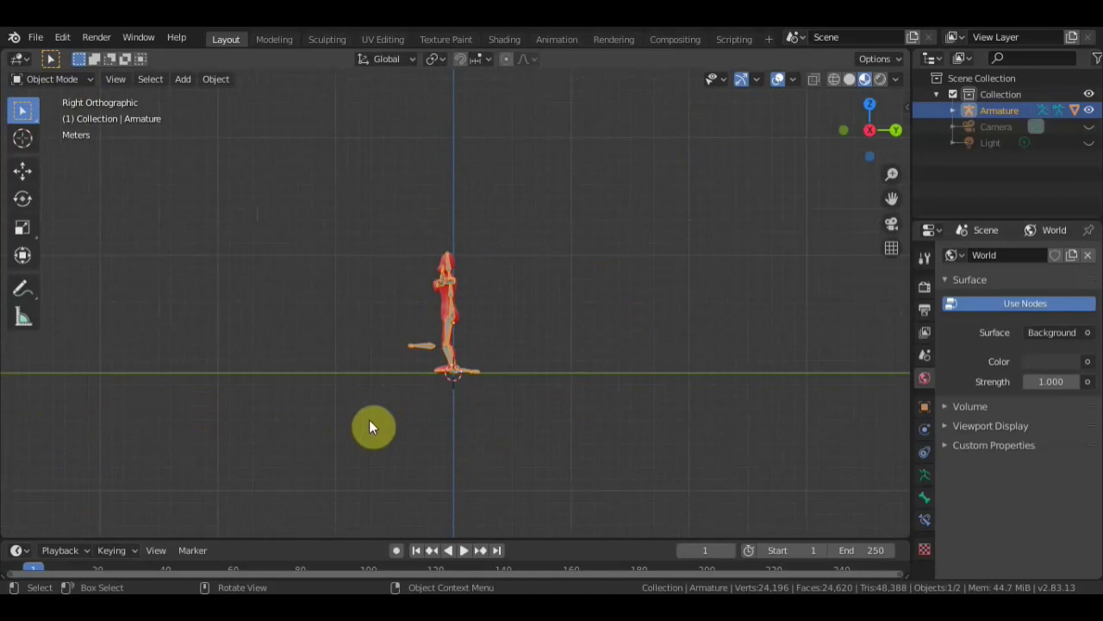
# - Add a cube mesh to the scene from the Add menu
pyautogui.press('shift+a')
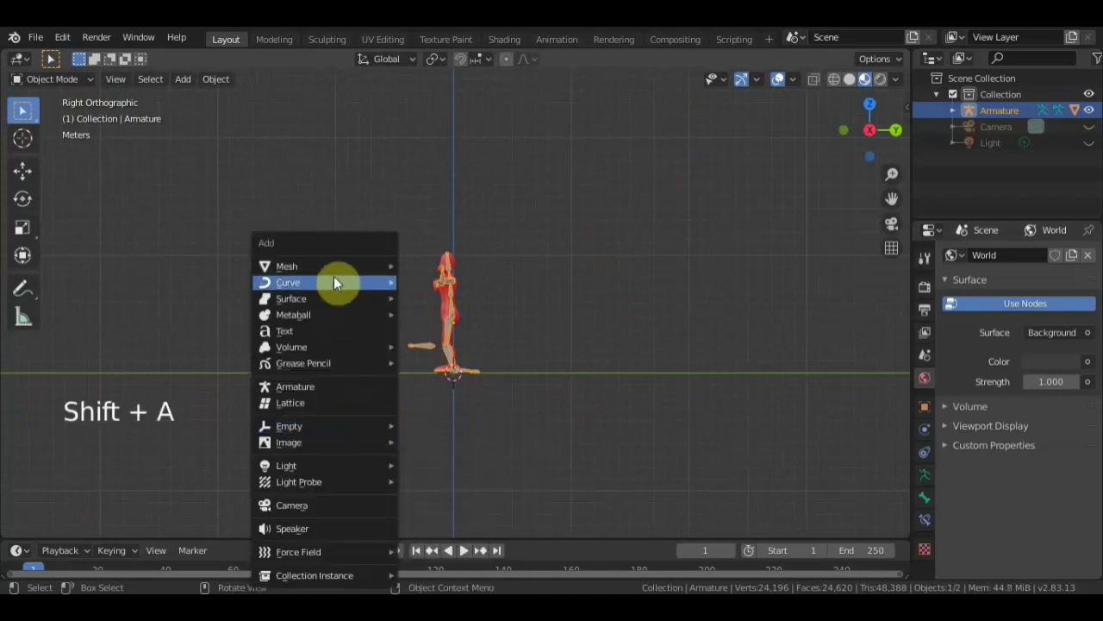
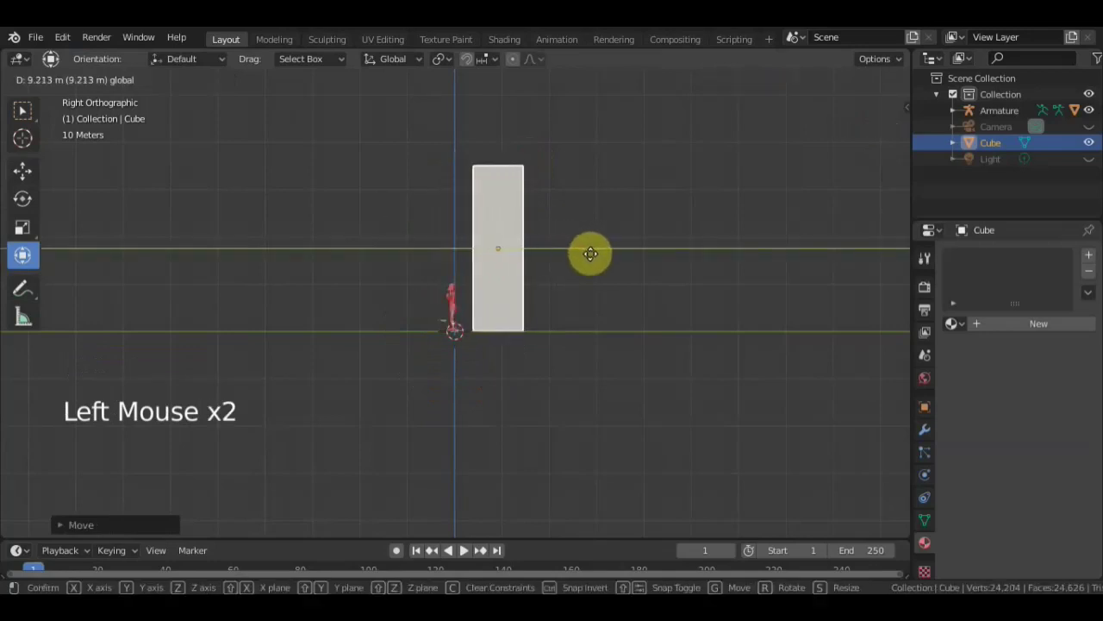
# - Inspect the stretched tall box from several angles
pyautogui.scroll(3)
pyautogui.scroll(-3)
pyautogui.middleClick(658, 280)
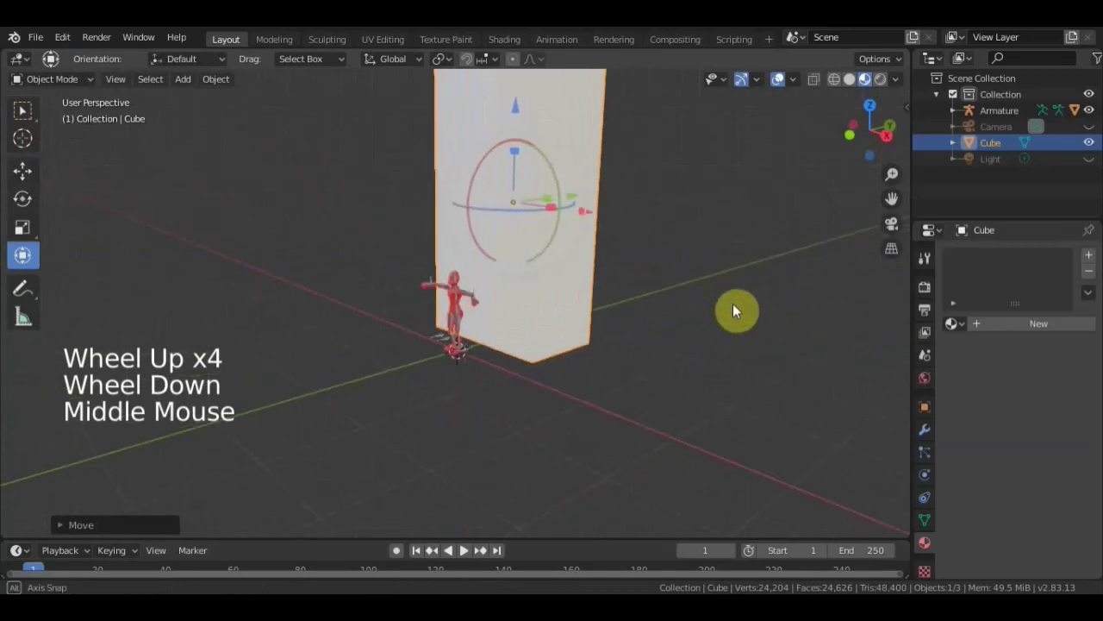
pyautogui.scroll(-3)
pyautogui.middleClick(654, 280)
# - Add a cylinder, scale it up and move it away from the box
pyautogui.press('shift+a')
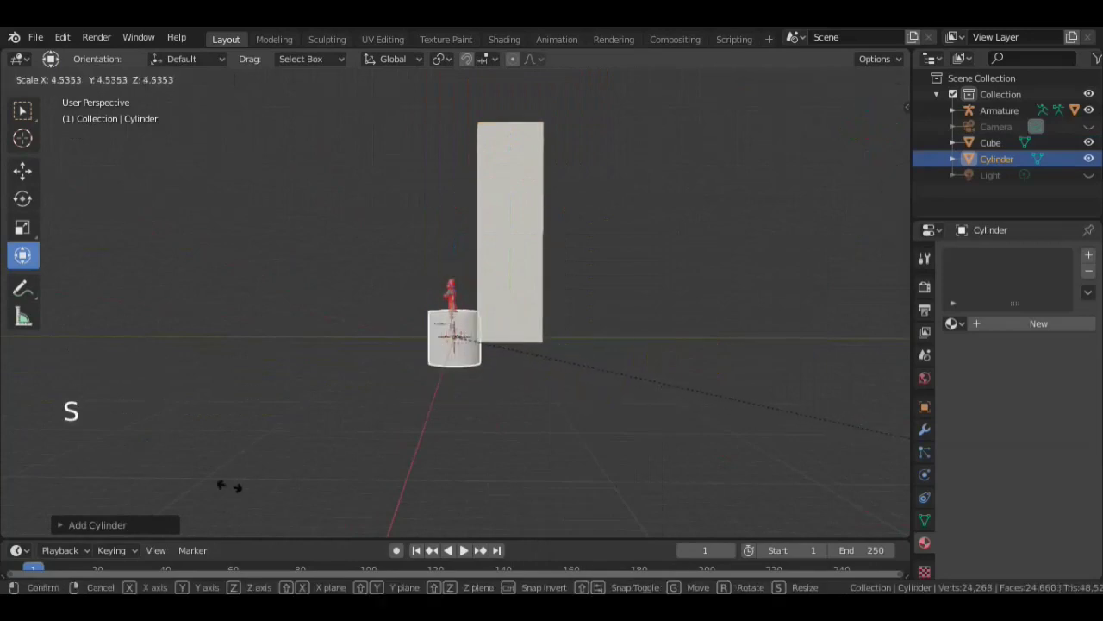
pyautogui.click(539, 342)
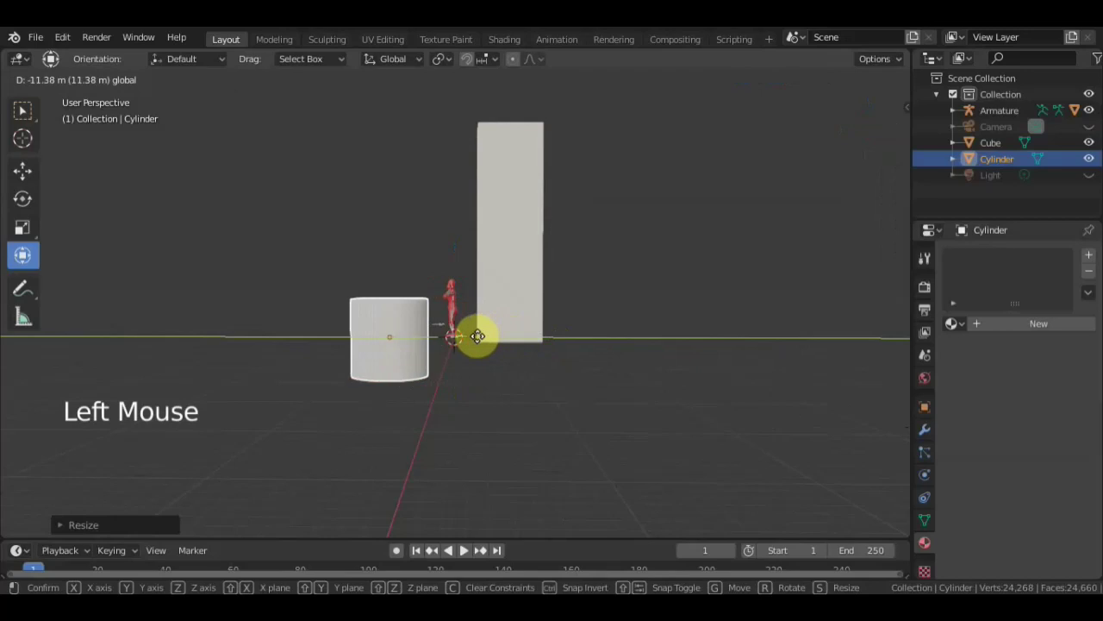
pyautogui.click(395, 243)
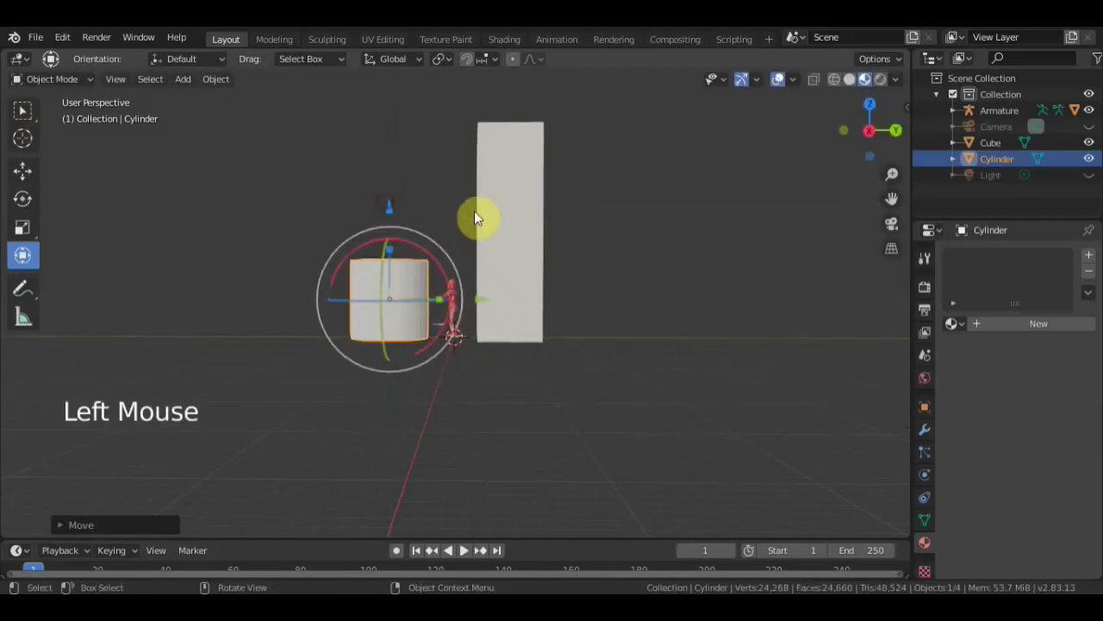
pyautogui.scroll(-3)
pyautogui.middleClick(517, 212)
pyautogui.click(504, 226)
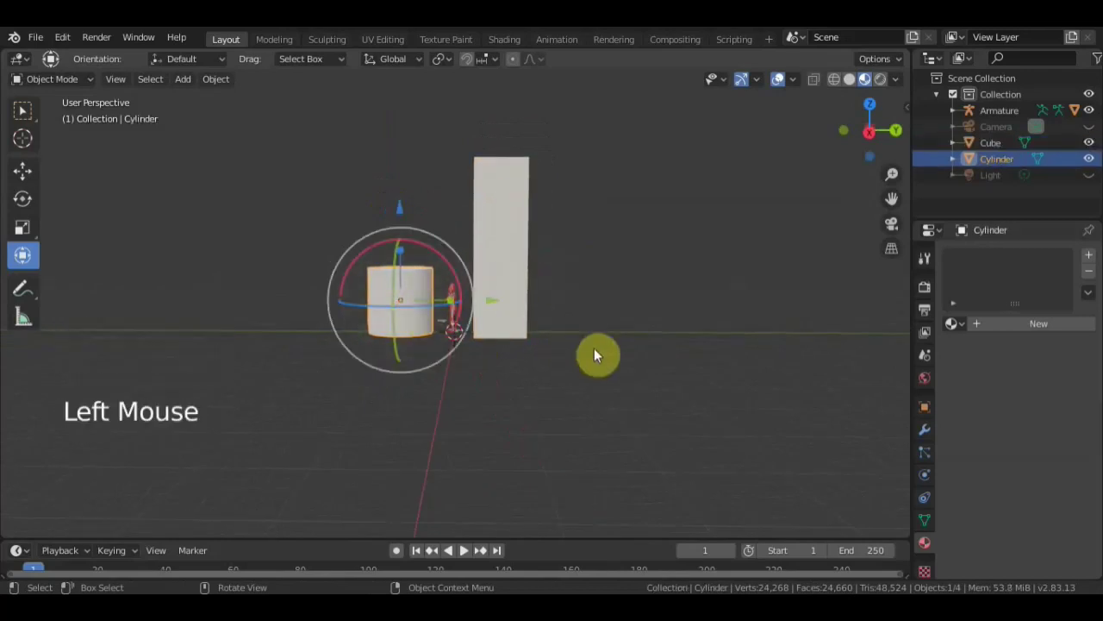
pyautogui.press('s')
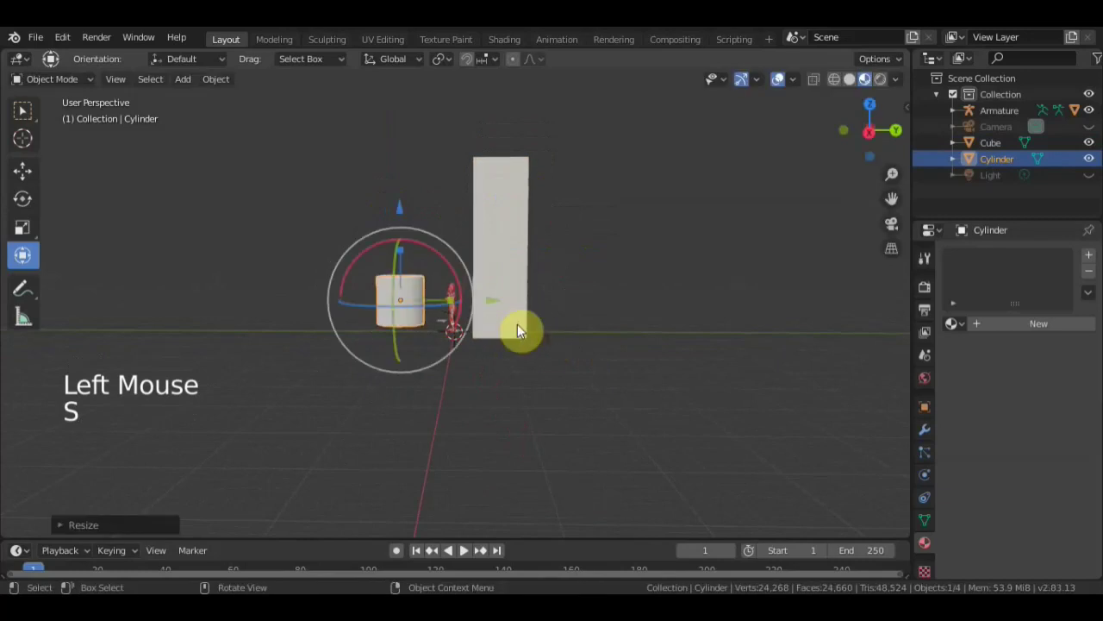
# - Add a ground plane under the box and scale it wide
pyautogui.click(408, 210)
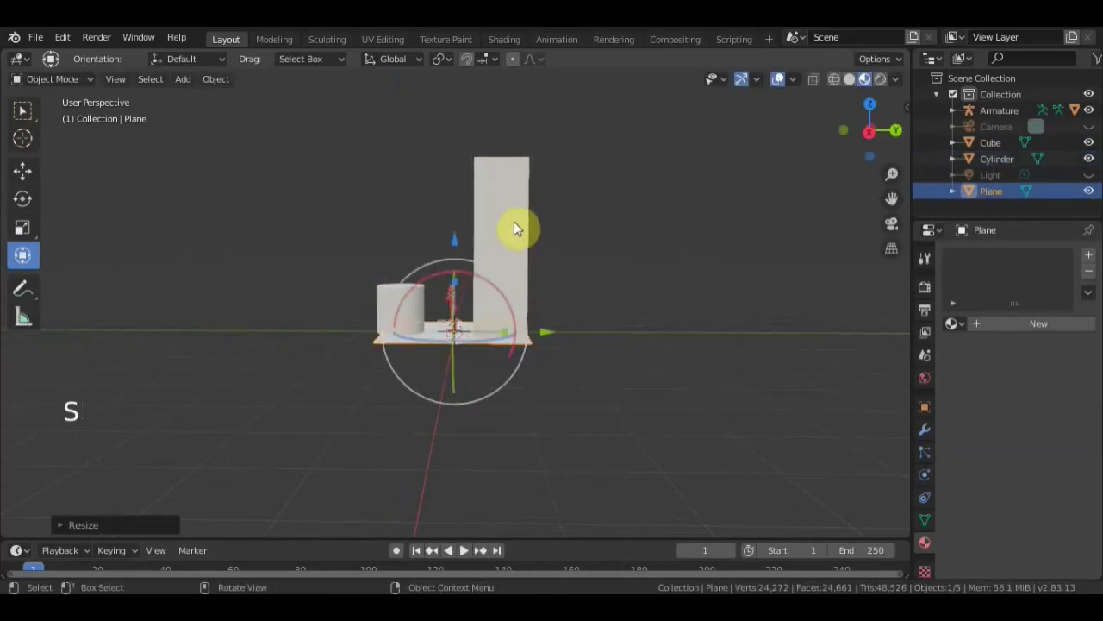
pyautogui.press('s')
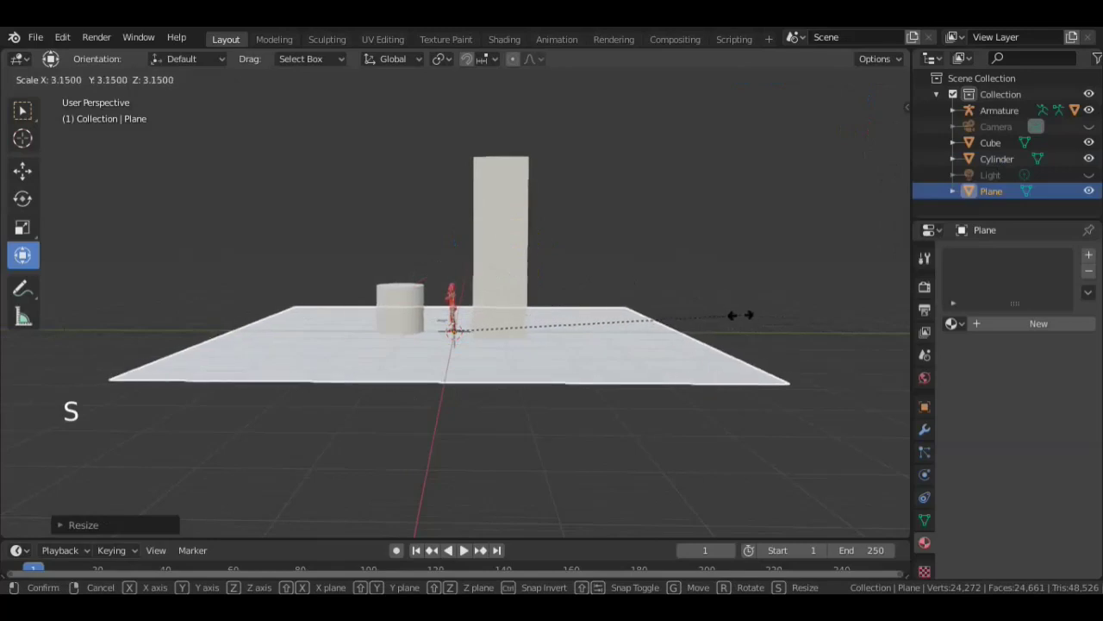
pyautogui.scroll(3)
pyautogui.middleClick(654, 298)
# - Give the plane a yellow material, then select and reposition the cylinder
pyautogui.click(504, 394)
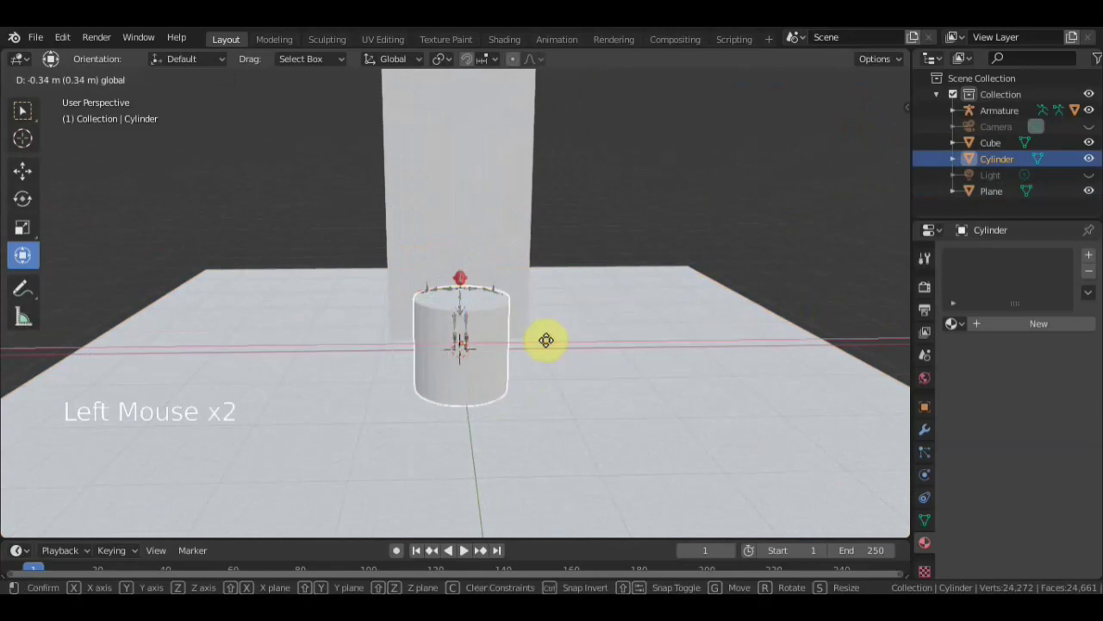
pyautogui.scroll(3)
pyautogui.middleClick(531, 324)
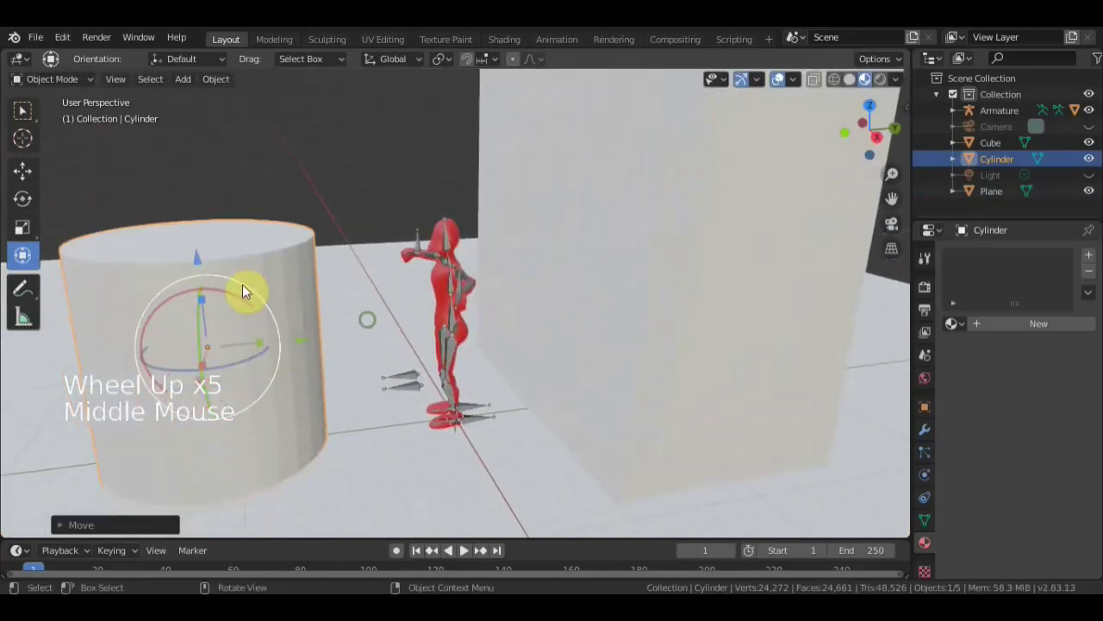
pyautogui.scroll(-3)
pyautogui.middleClick(350, 297)
pyautogui.scroll(-3)
pyautogui.middleClick(517, 296)
# - Give the cylinder a new material with a purple base colour, then reselect the armature
pyautogui.click(559, 255)
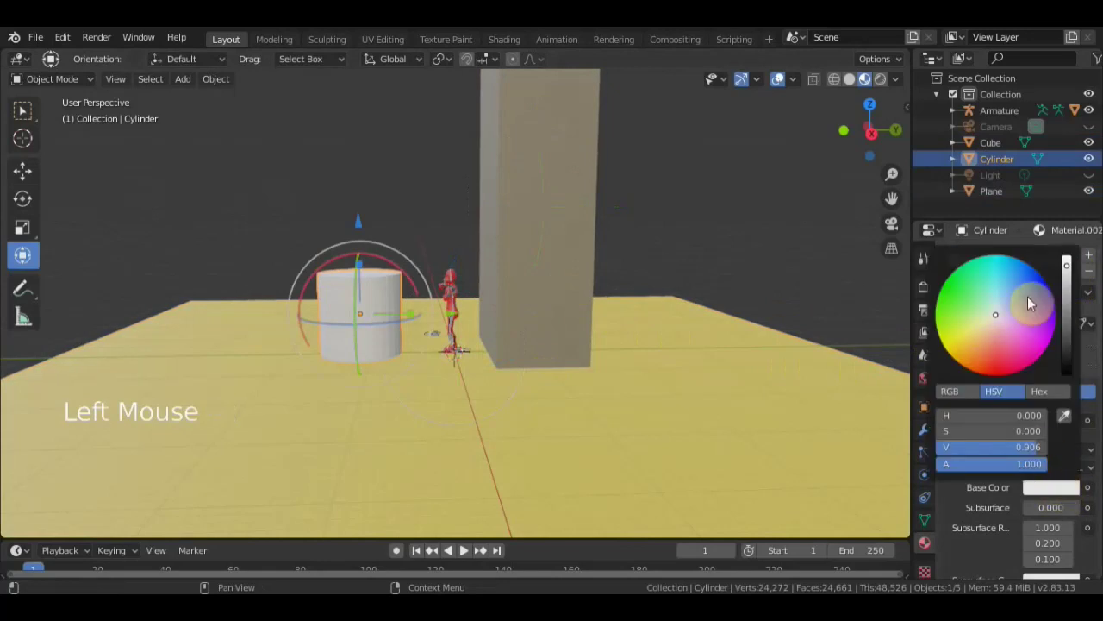
pyautogui.scroll(3)
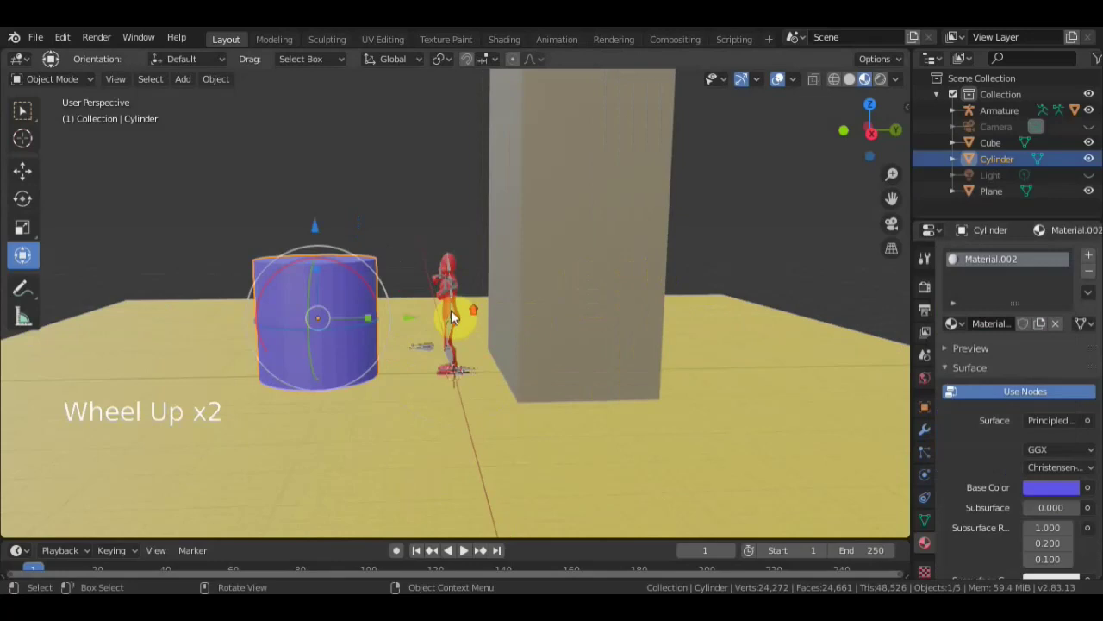
pyautogui.scroll(3)
pyautogui.click(453, 329)
pyautogui.click(271, 223)
pyautogui.scroll(-3)
pyautogui.scroll(-3)
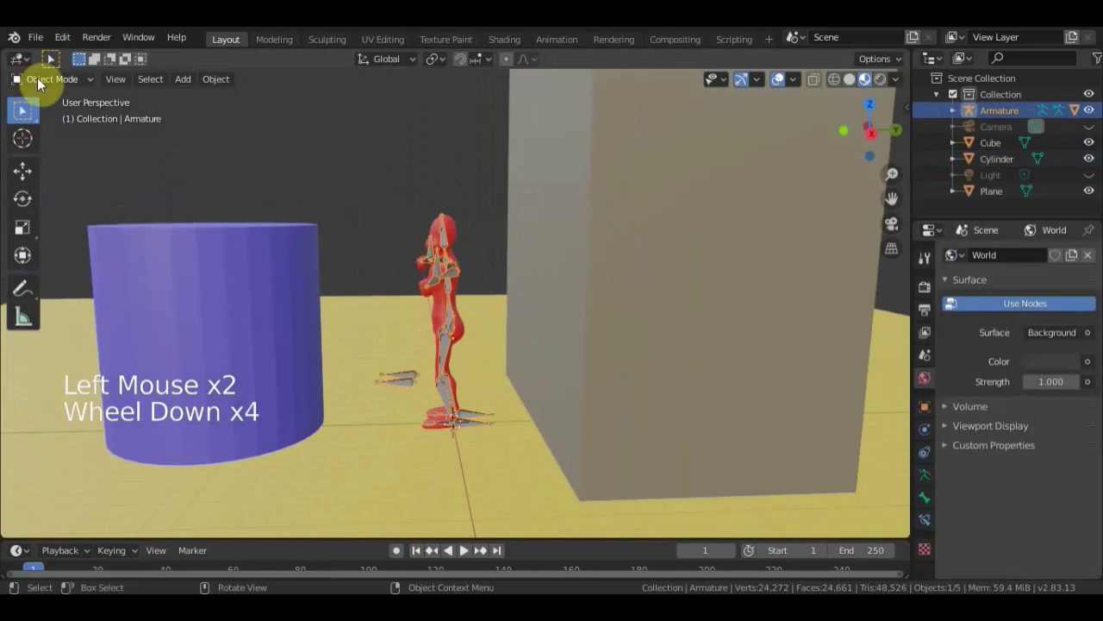
# - Switch the armature to Pose Mode and move the whole rig up onto the box
pyautogui.click(65, 114)
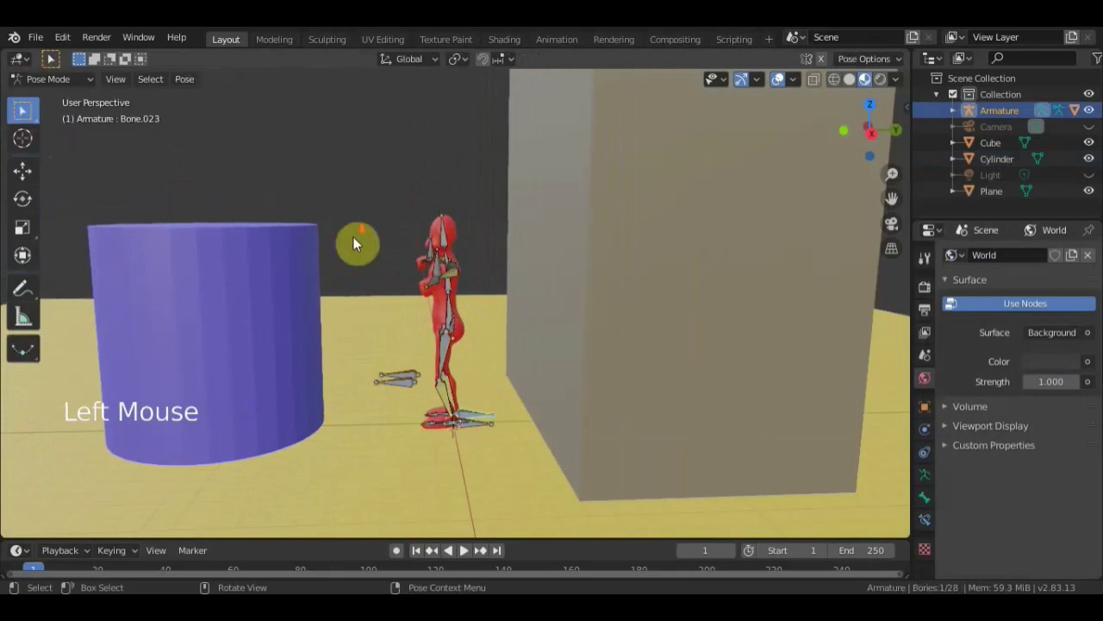
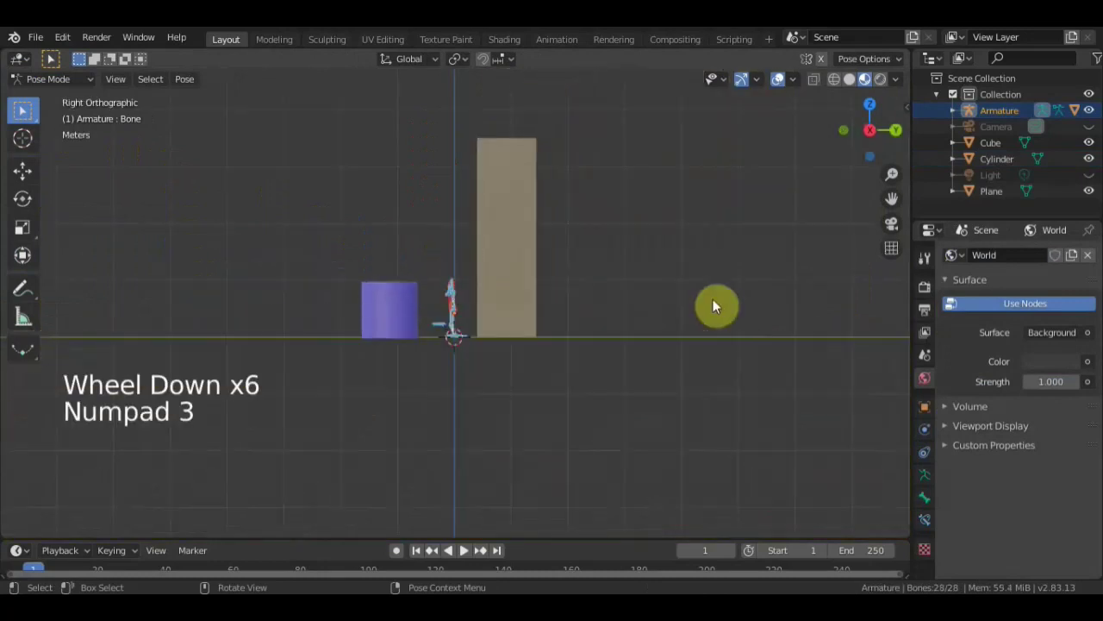
pyautogui.middleClick(772, 315)
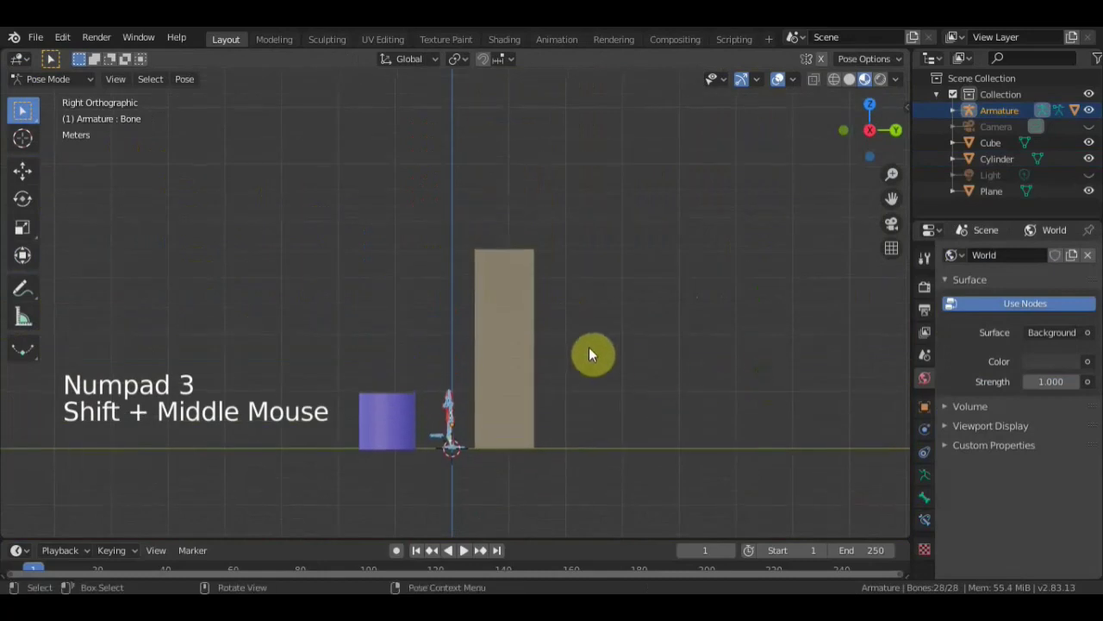
pyautogui.press('g')
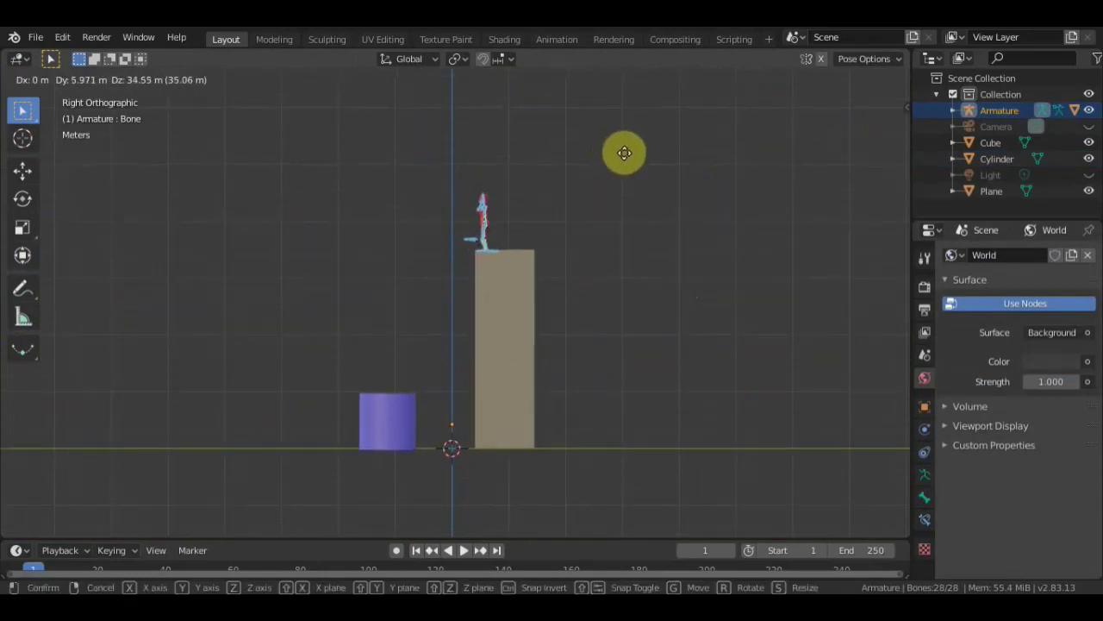
pyautogui.scroll(3)
pyautogui.middleClick(721, 315)
pyautogui.scroll(3)
# - Check the character standing on the box, ending in front orthographic view
pyautogui.middleClick(727, 338)
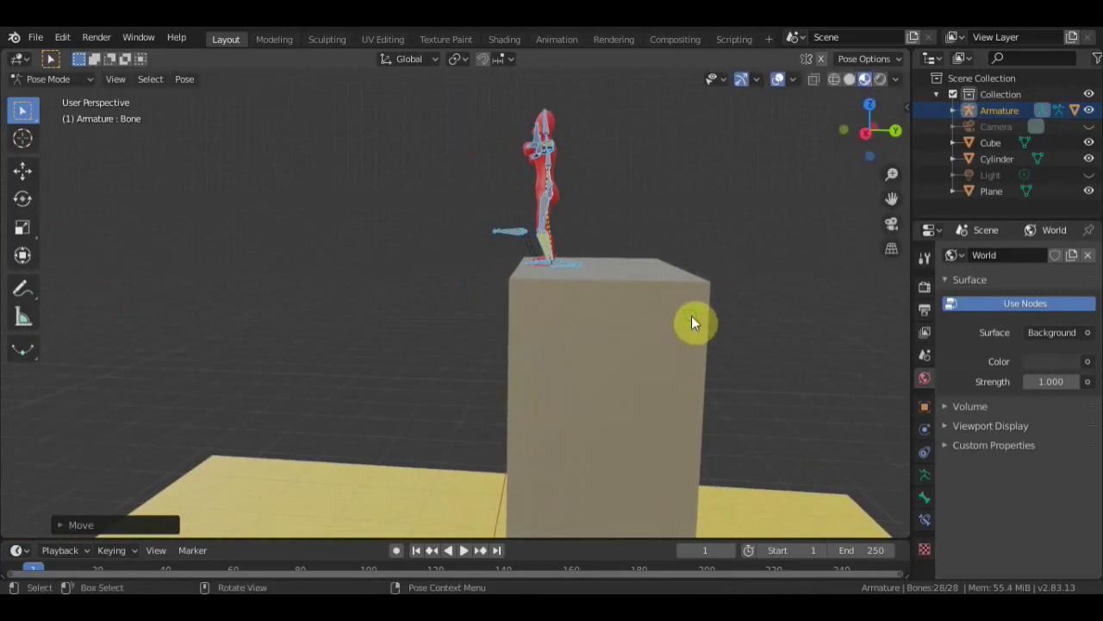
pyautogui.scroll(3)
pyautogui.middleClick(762, 264)
pyautogui.scroll(3)
pyautogui.middleClick(692, 329)
pyautogui.middleClick(714, 345)
pyautogui.press('KP_1')
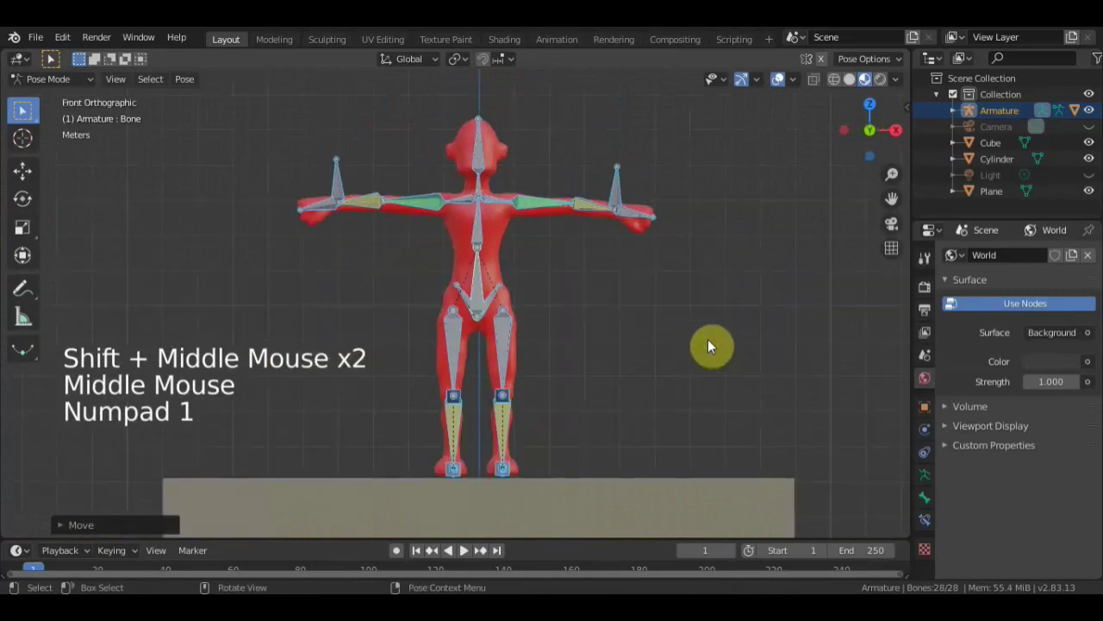
# - Set the arm's IK bone constraint target to Bone.008
pyautogui.click(349, 191)
pyautogui.press('g')
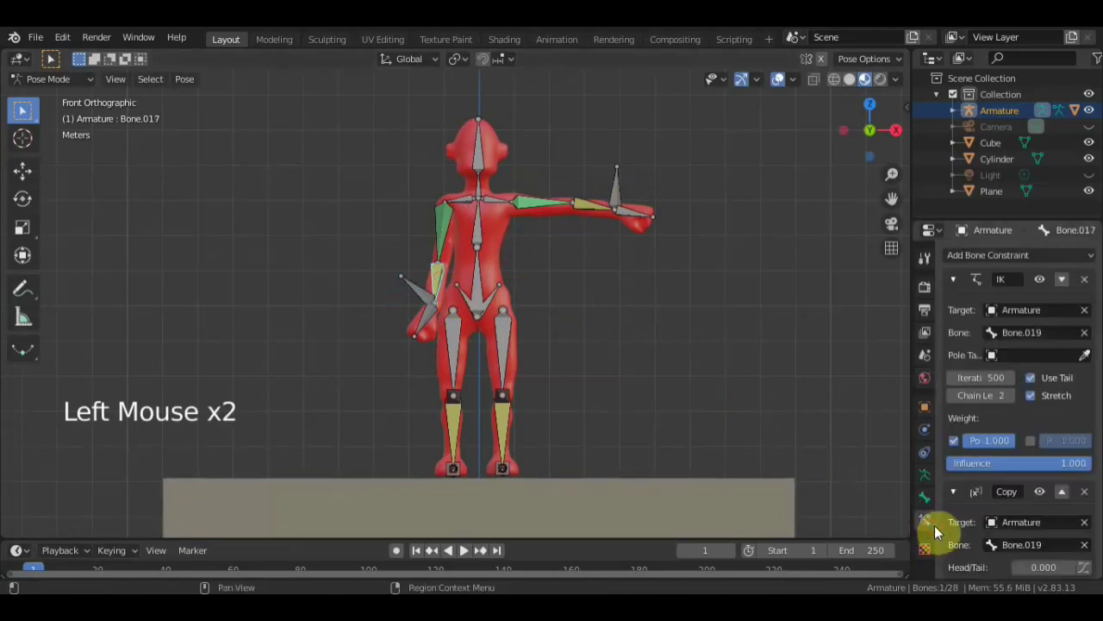
pyautogui.click(1031, 487)
pyautogui.scroll(-3)
pyautogui.click(1069, 563)
pyautogui.scroll(-3)
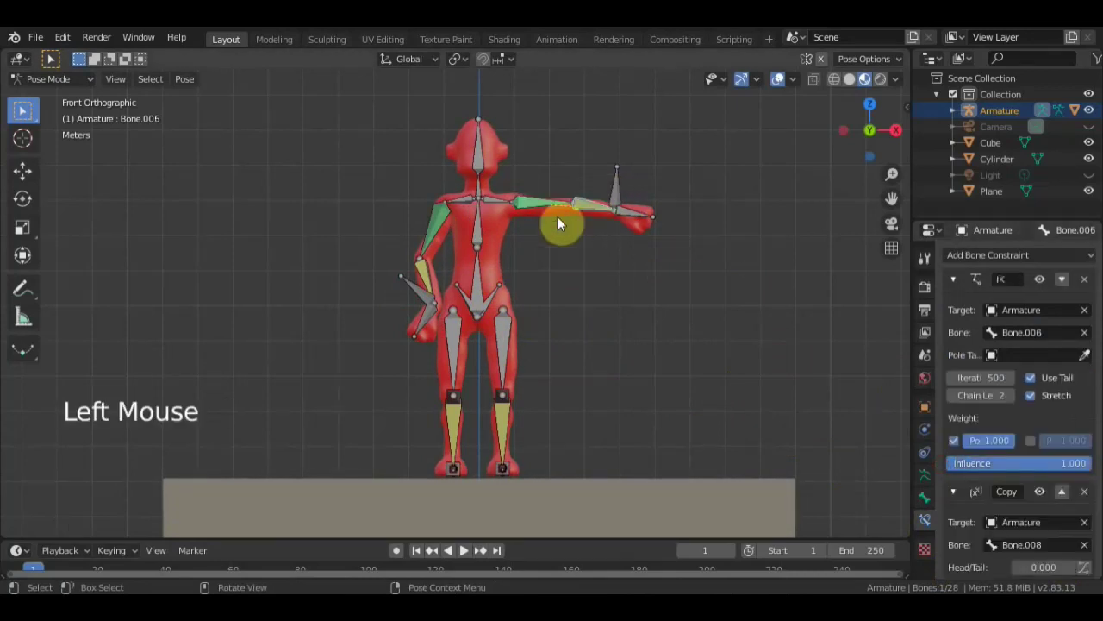
pyautogui.scroll(-3)
pyautogui.scroll(-3)
pyautogui.click(1078, 564)
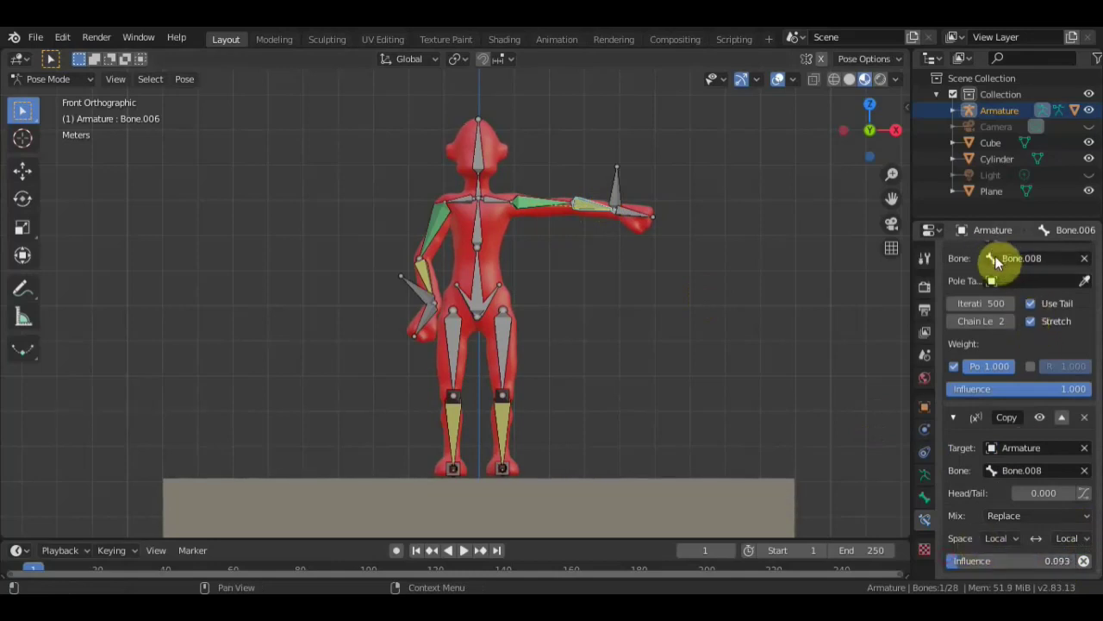
pyautogui.click(1016, 259)
# - Move and rotate the hand bone so the arm hangs beside the body
pyautogui.scroll(3)
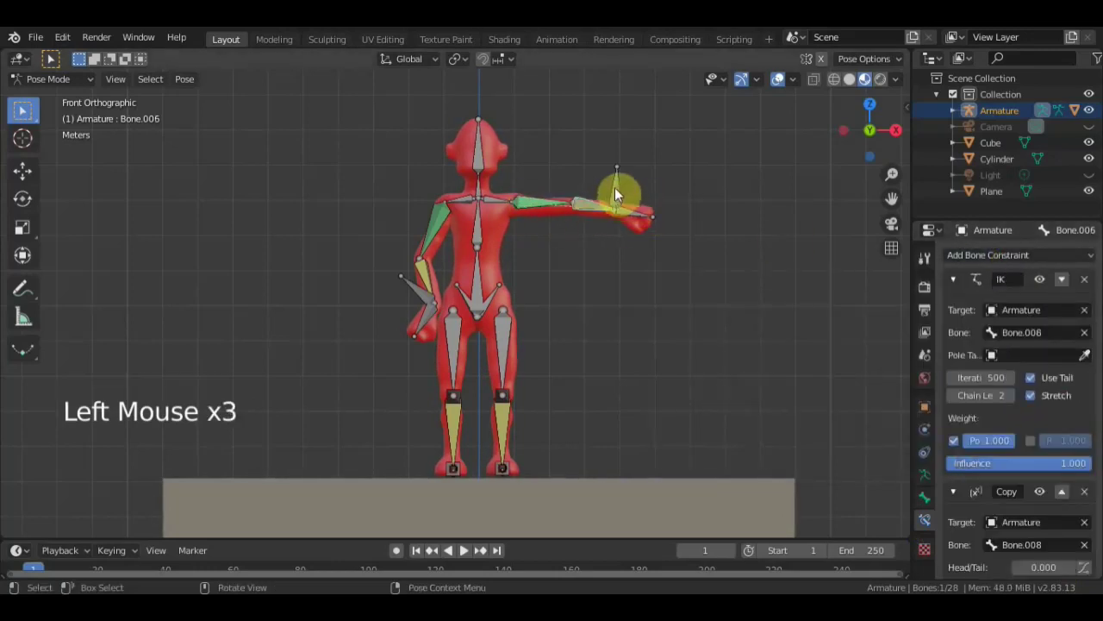
pyautogui.scroll(3)
pyautogui.click(1015, 263)
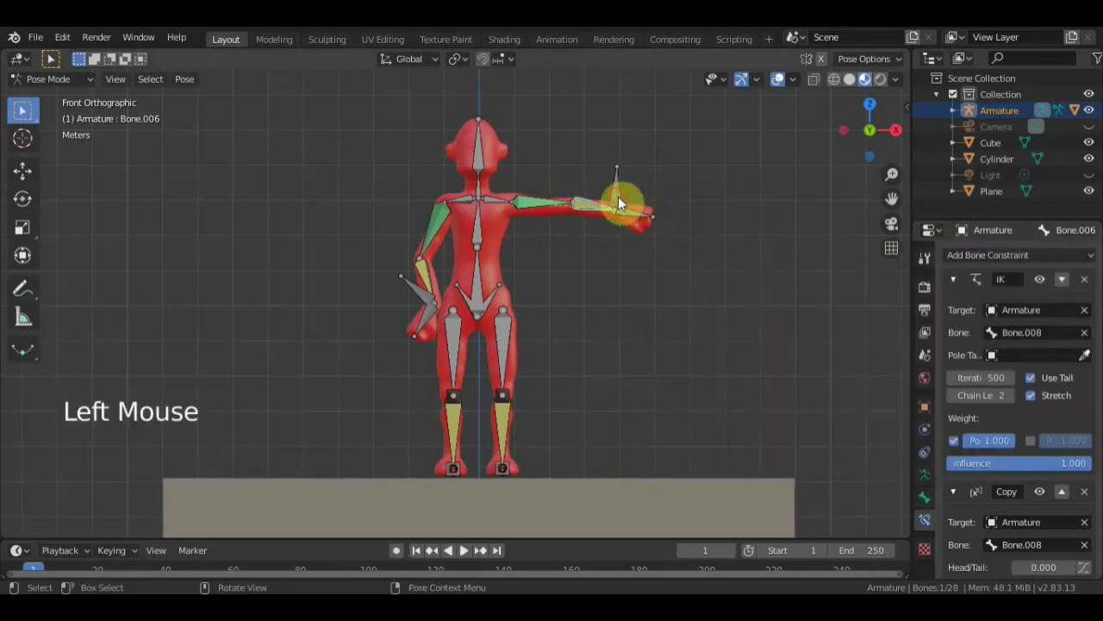
pyautogui.press('g')
pyautogui.press('r')
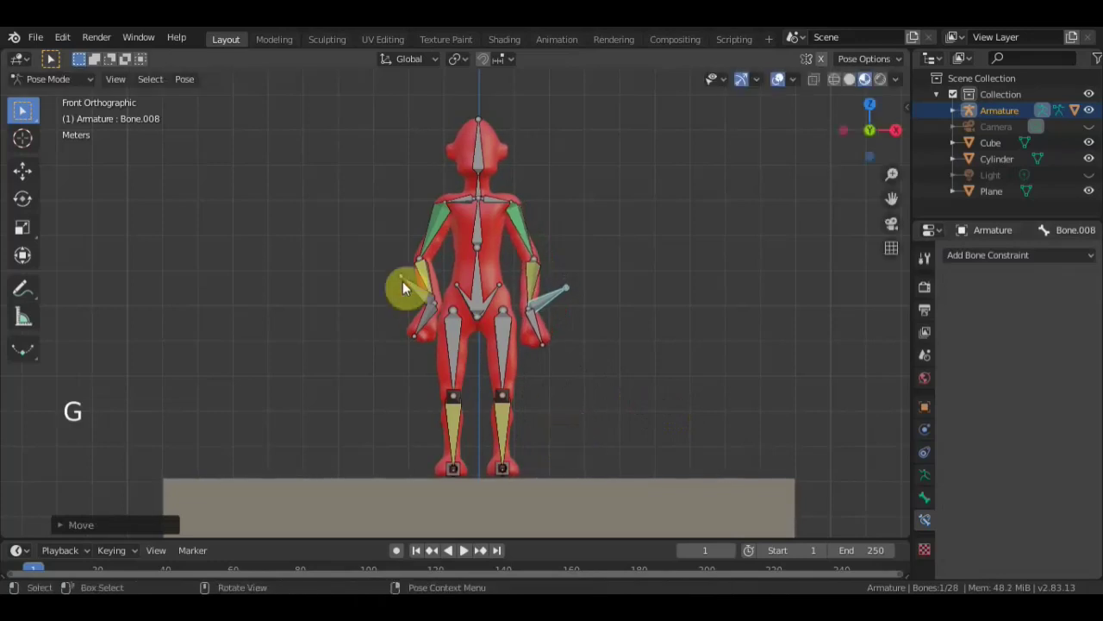
# - Adjust the arm's end bone (Bone.019) and pull back to view the whole scene
pyautogui.click(426, 292)
pyautogui.press('r')
pyautogui.press('g')
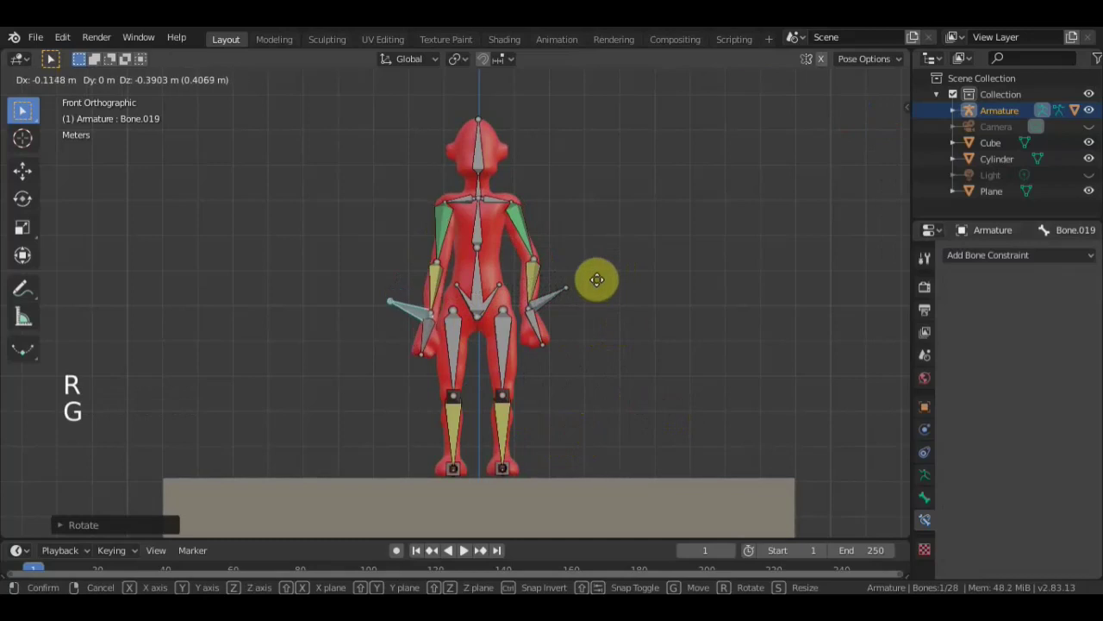
pyautogui.middleClick(589, 280)
pyautogui.scroll(-3)
pyautogui.middleClick(602, 300)
pyautogui.scroll(-3)
pyautogui.middleClick(631, 326)
# - Frame the character on the box in right orthographic side view
pyautogui.scroll(-3)
pyautogui.scroll(-3)
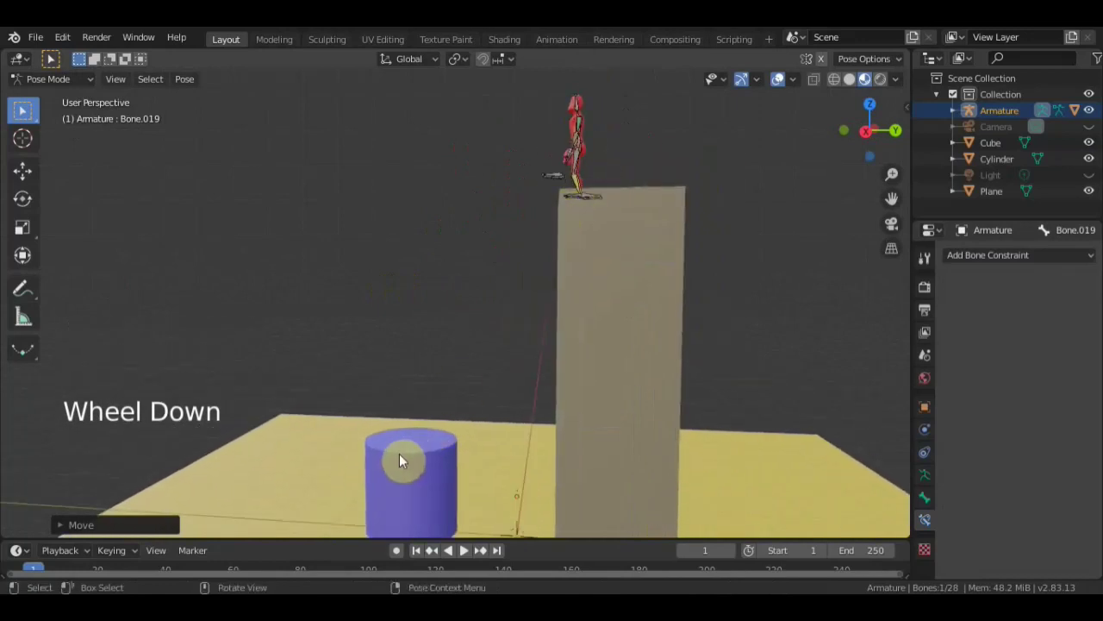
pyautogui.middleClick(448, 451)
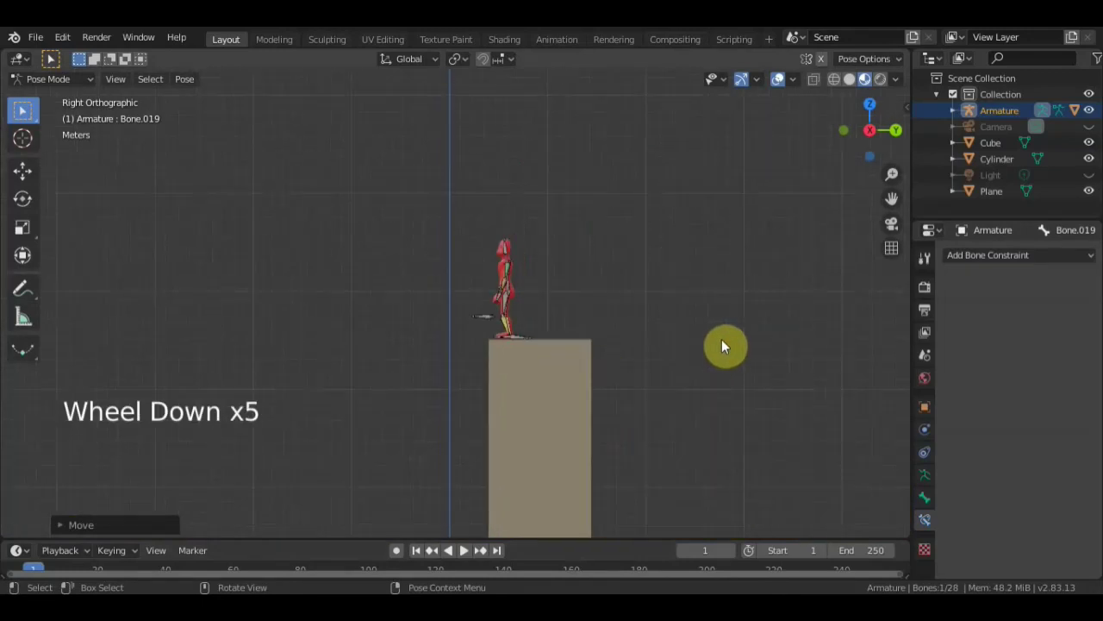
pyautogui.middleClick(656, 318)
pyautogui.scroll(-3)
pyautogui.scroll(3)
pyautogui.scroll(-3)
pyautogui.middleClick(487, 461)
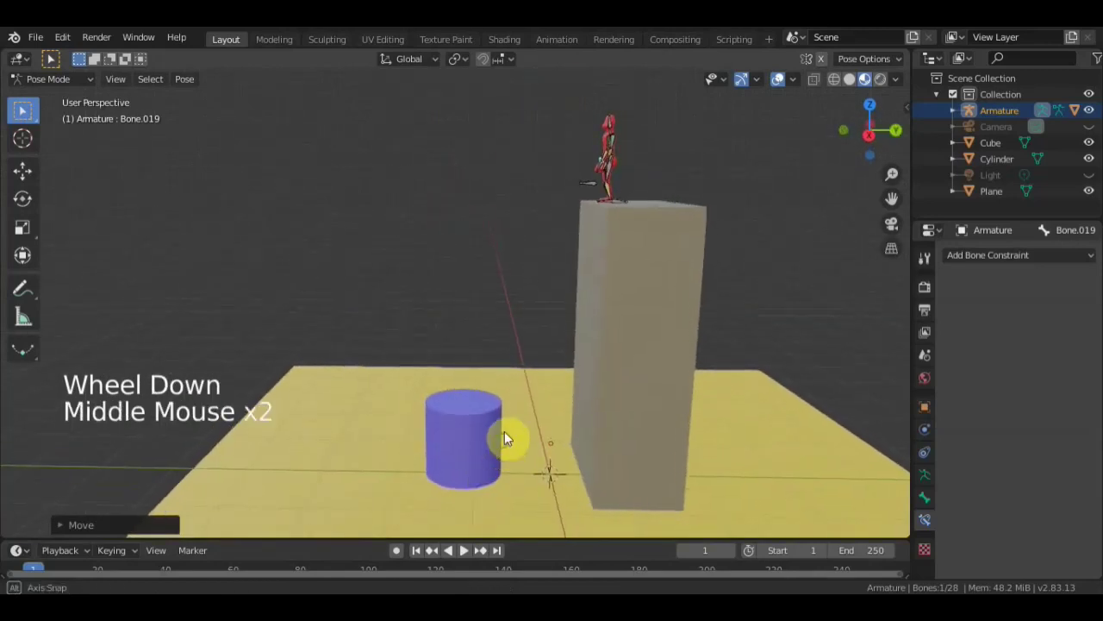
pyautogui.press('KP_3')
pyautogui.scroll(3)
pyautogui.middleClick(649, 245)
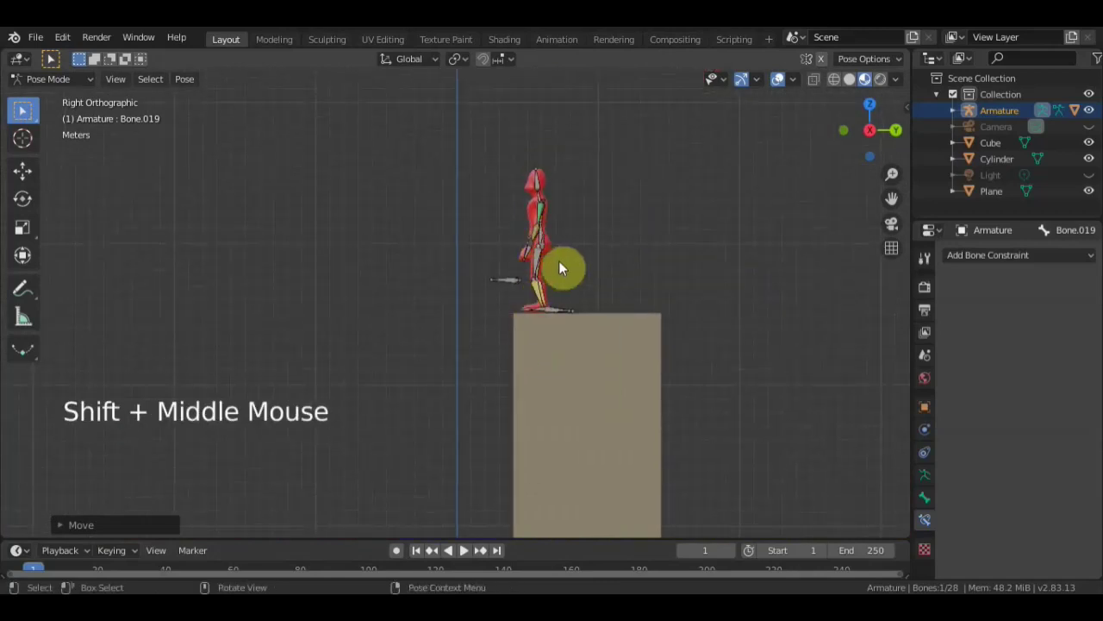
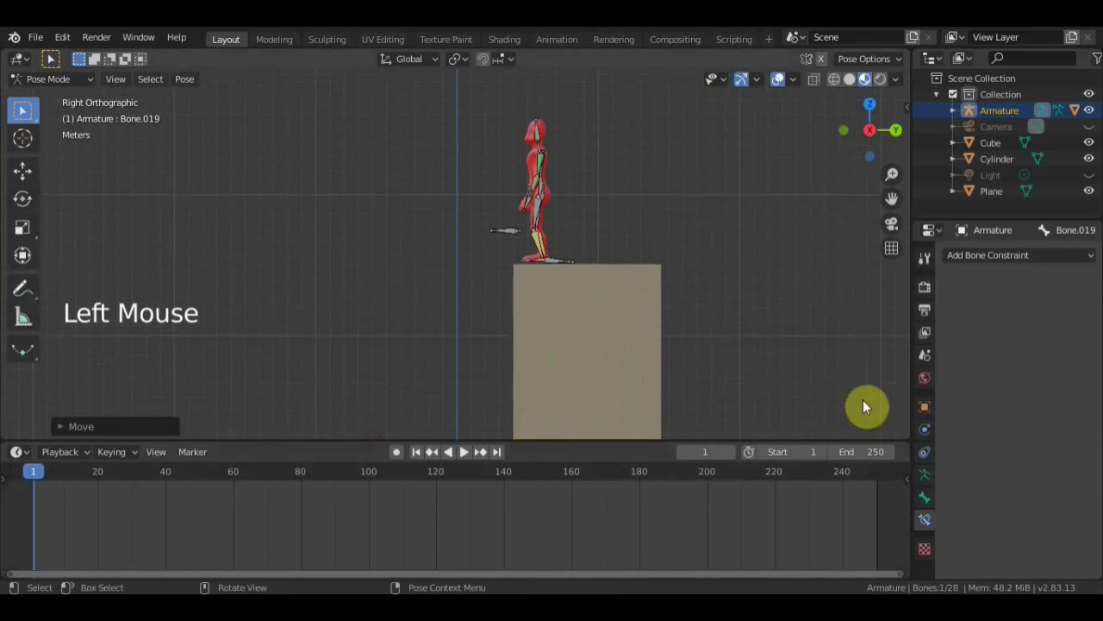
# - Select all bones and key their location and rotation at frame 1
pyautogui.press('a')
pyautogui.press('i')
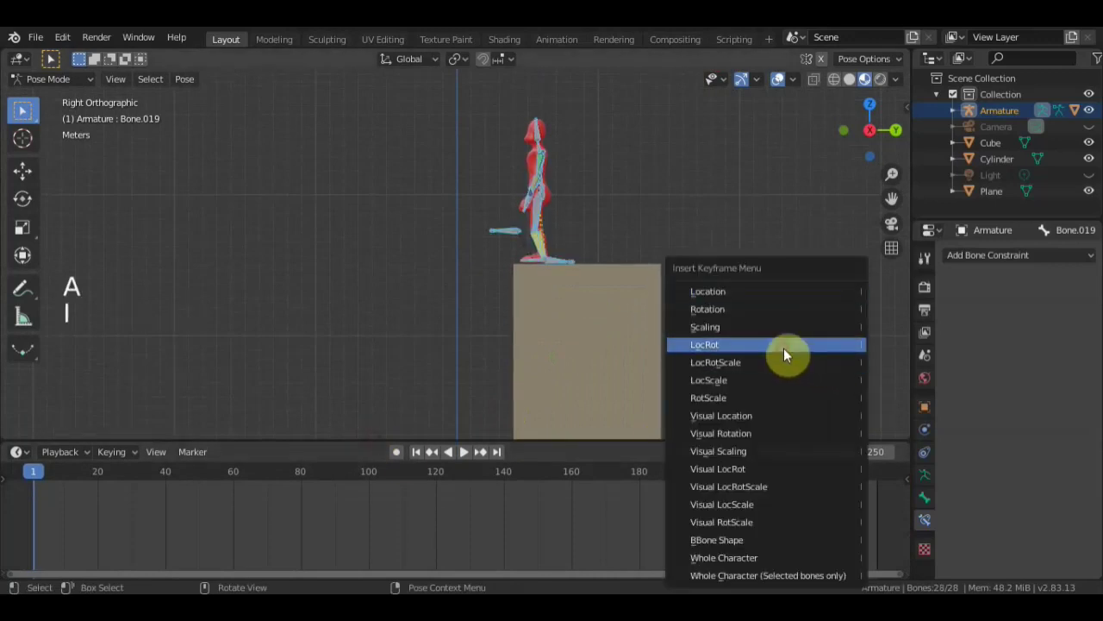
pyautogui.scroll(-3)
pyautogui.middleClick(698, 309)
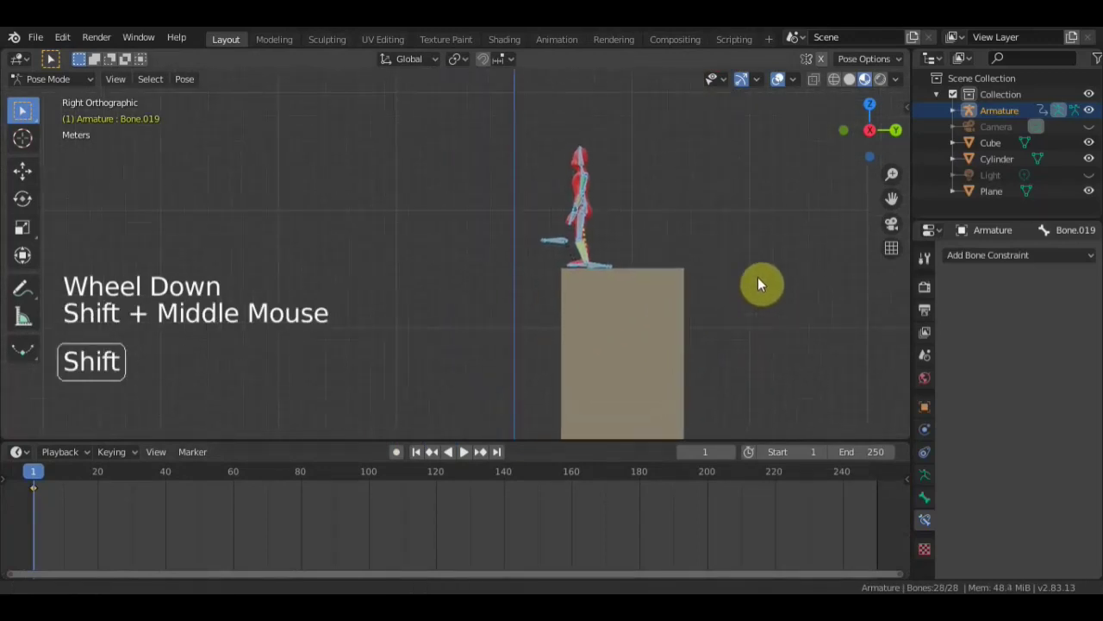
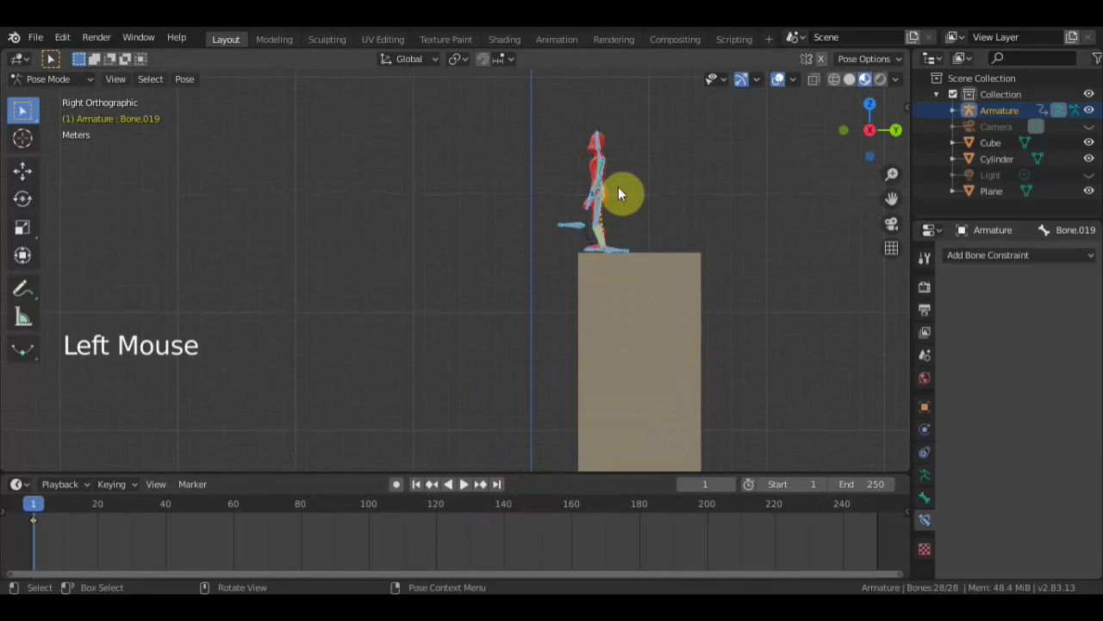
pyautogui.press('g')
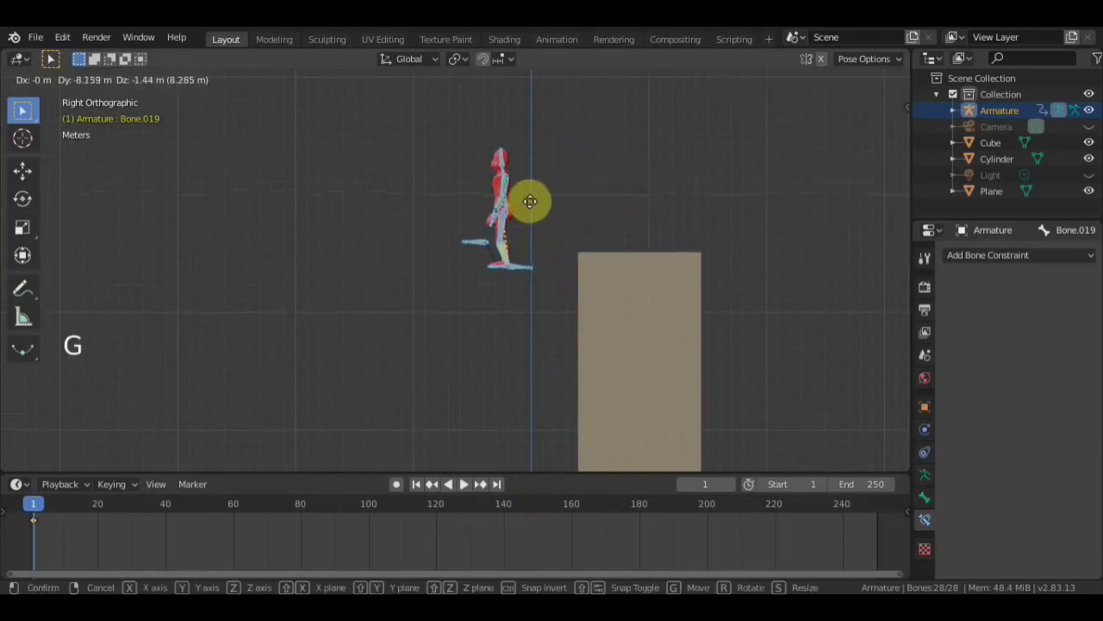
pyautogui.press('r')
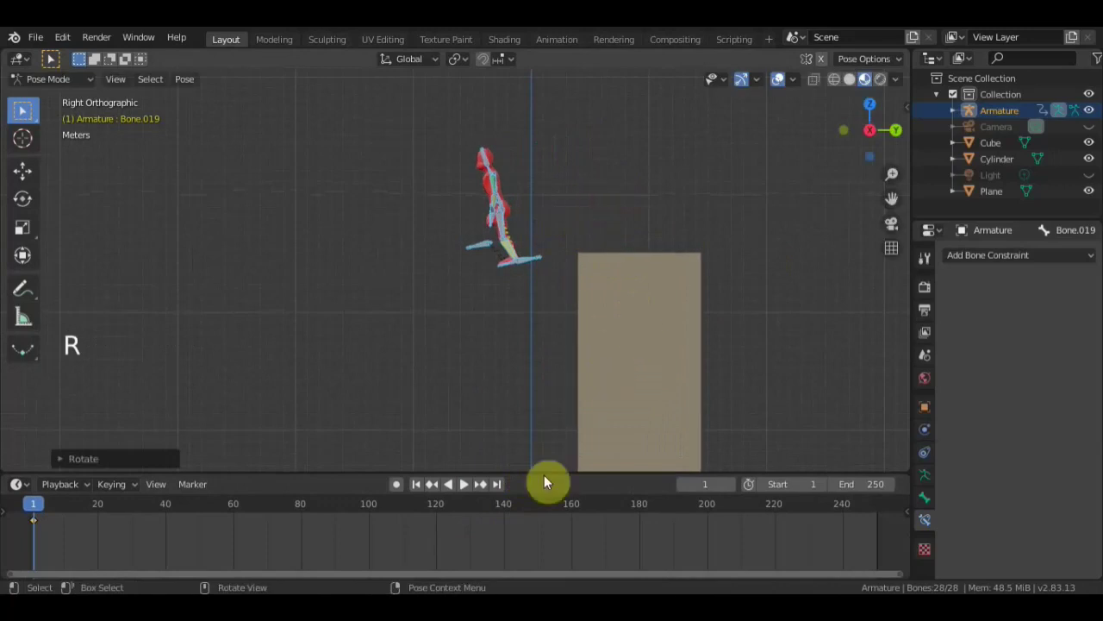
pyautogui.scroll(3)
pyautogui.middleClick(659, 289)
pyautogui.scroll(3)
pyautogui.middleClick(755, 295)
pyautogui.middleClick(716, 274)
# - Go to frame 5 and shift the whole character forward off the box with the move gizmo
pyautogui.click(75, 509)
pyautogui.scroll(3)
pyautogui.scroll(3)
pyautogui.middleClick(200, 546)
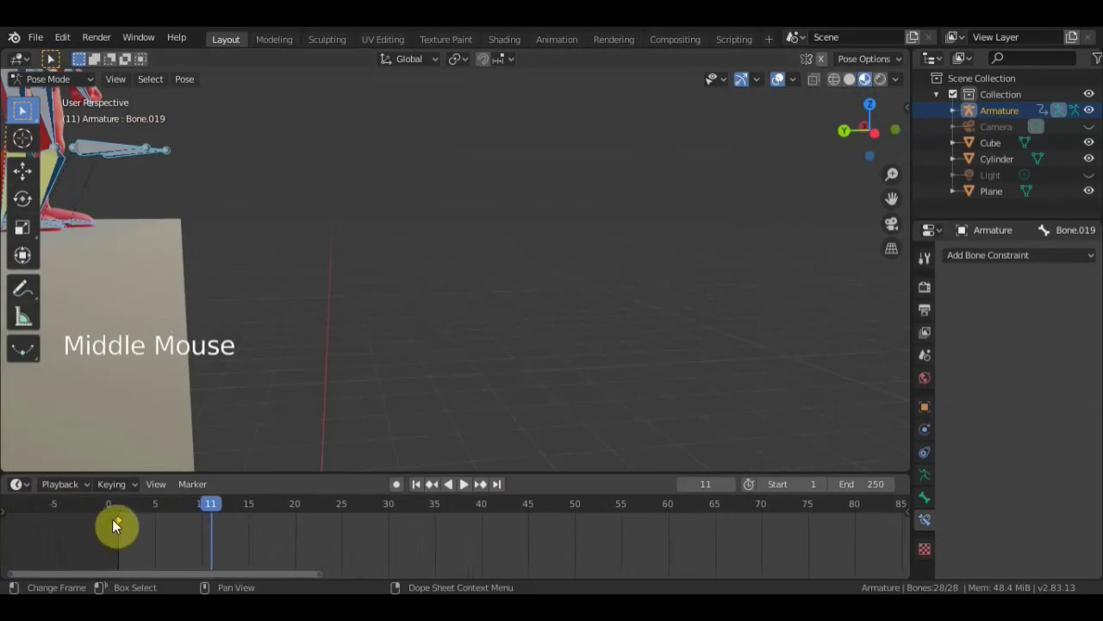
pyautogui.click(200, 509)
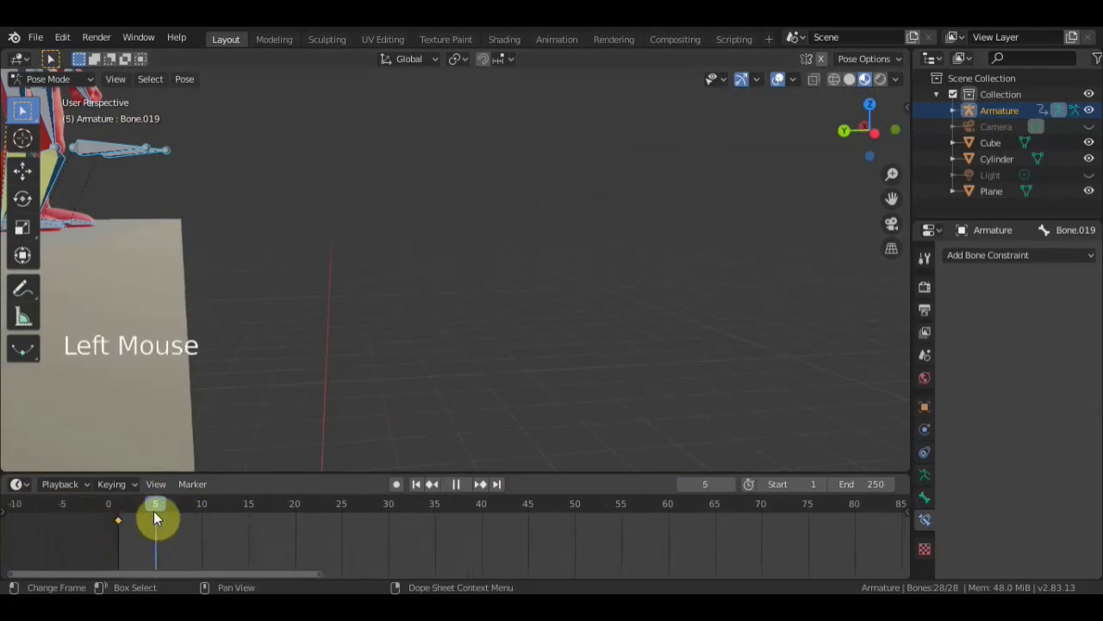
pyautogui.scroll(-3)
pyautogui.scroll(3)
pyautogui.middleClick(396, 233)
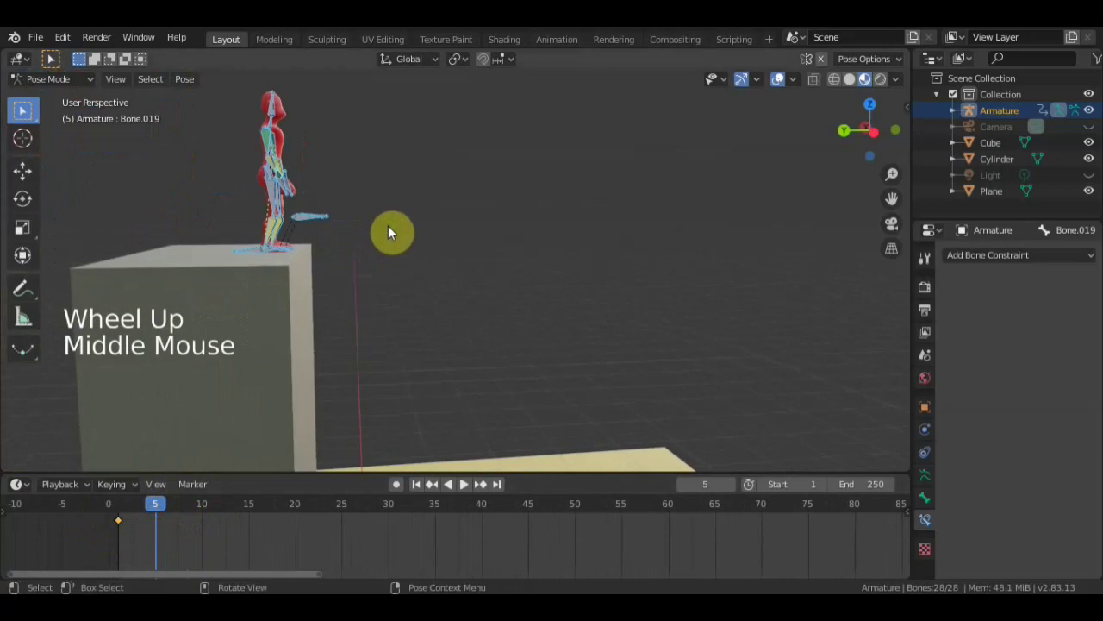
pyautogui.press('KP_3')
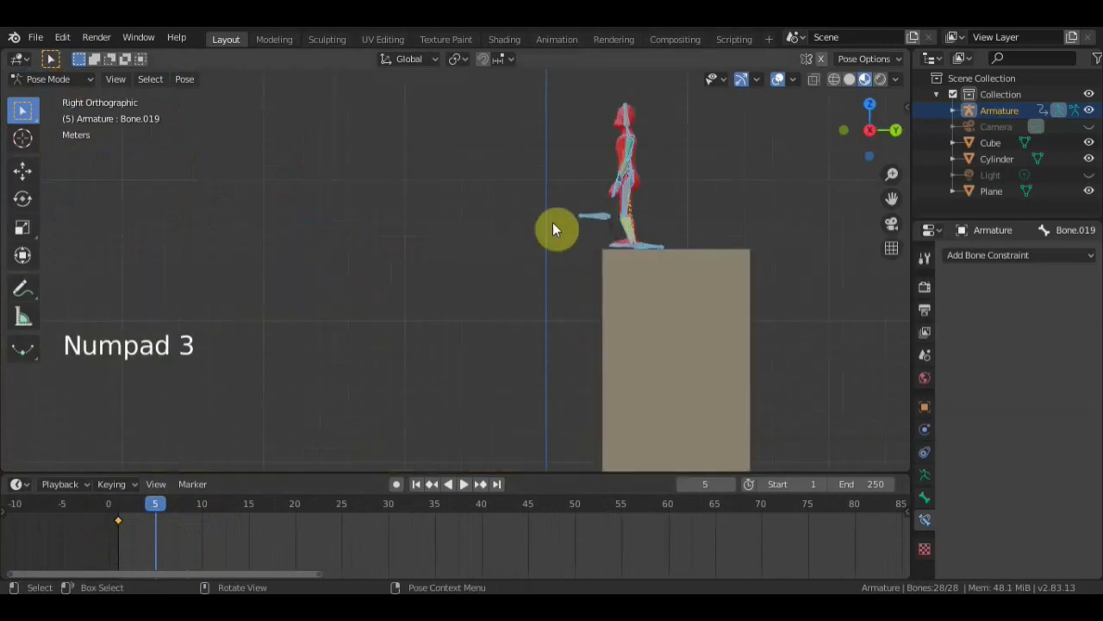
pyautogui.click(40, 182)
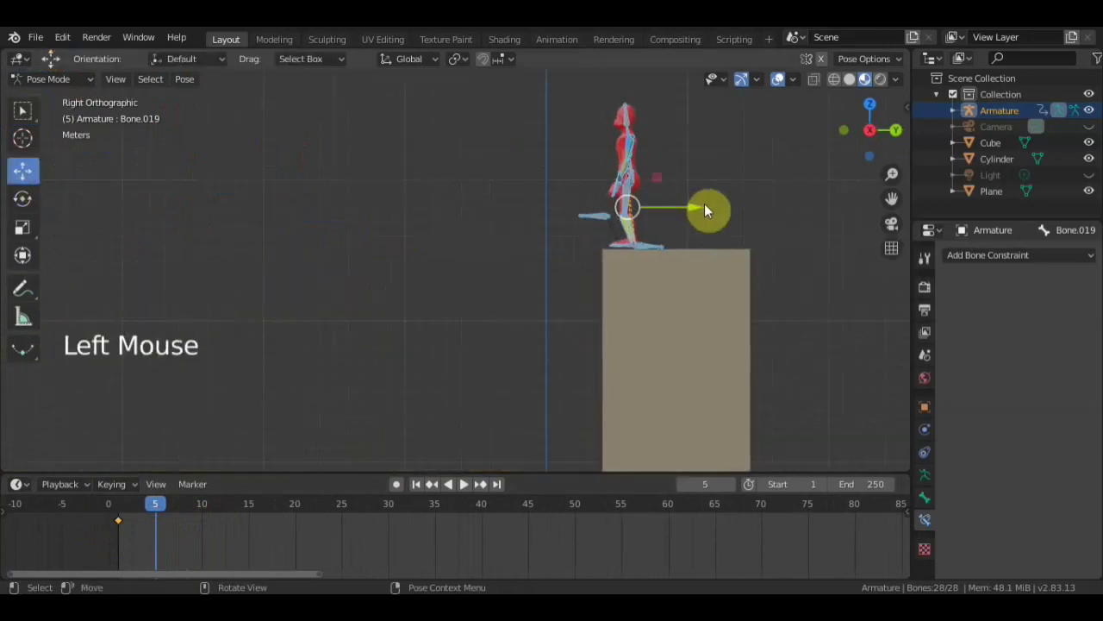
pyautogui.click(702, 211)
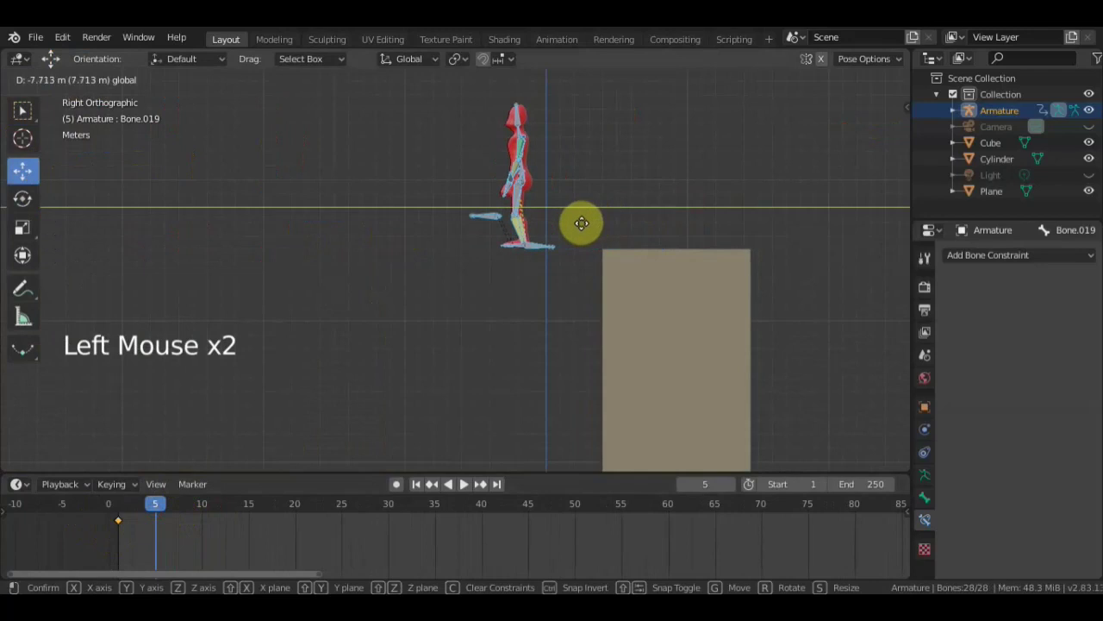
pyautogui.scroll(3)
pyautogui.middleClick(619, 283)
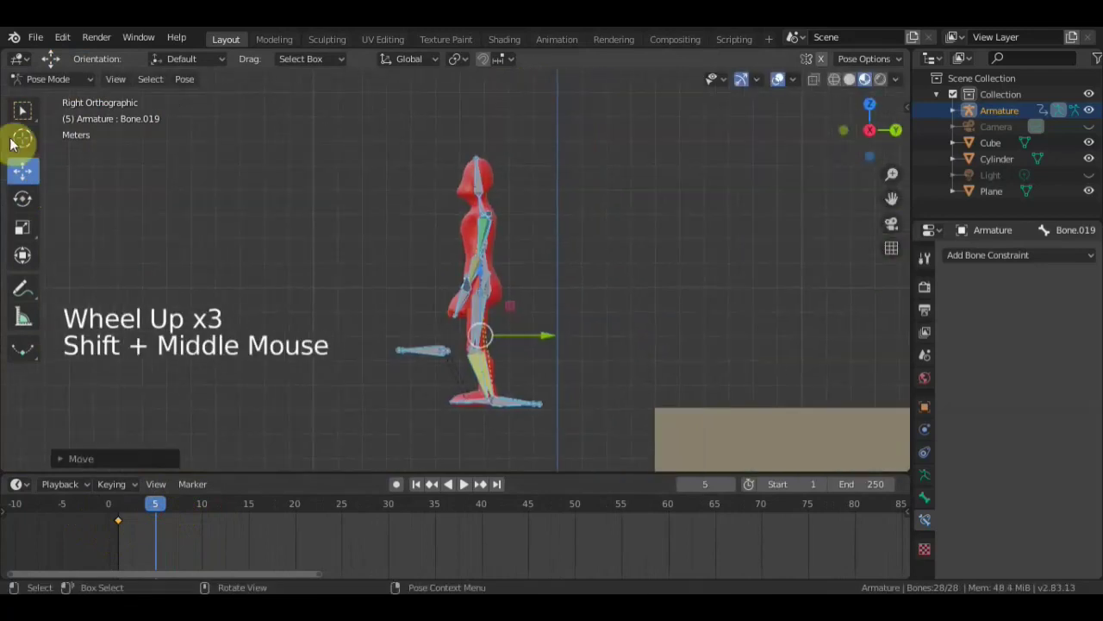
# - Move the foot bone and rotate the leg bone into a bent leg
pyautogui.click(25, 110)
pyautogui.middleClick(547, 387)
pyautogui.middleClick(611, 376)
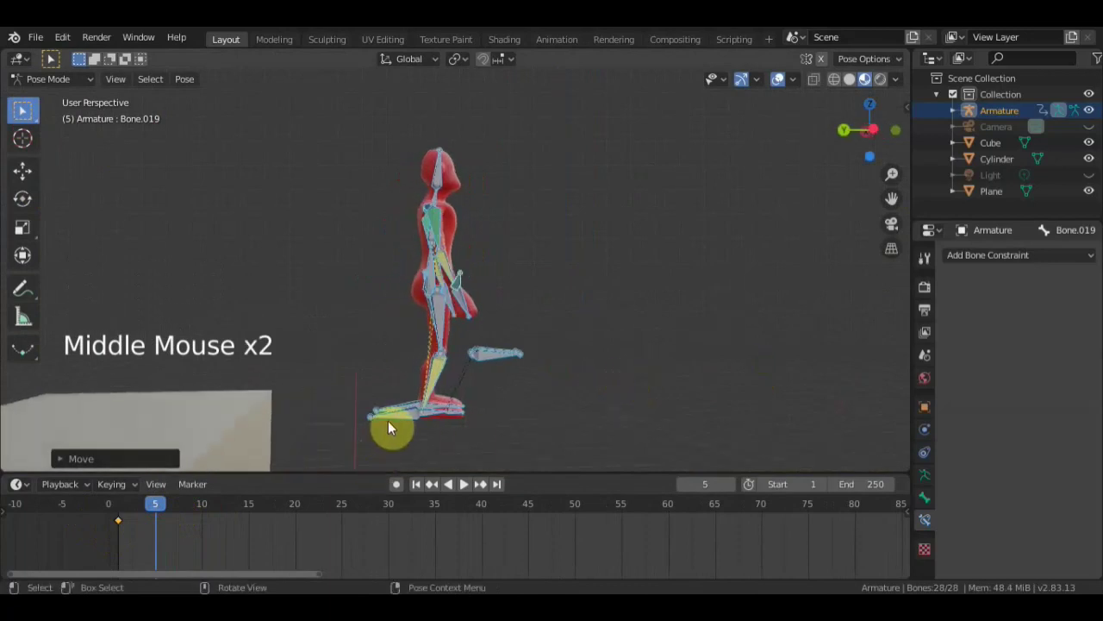
pyautogui.click(397, 424)
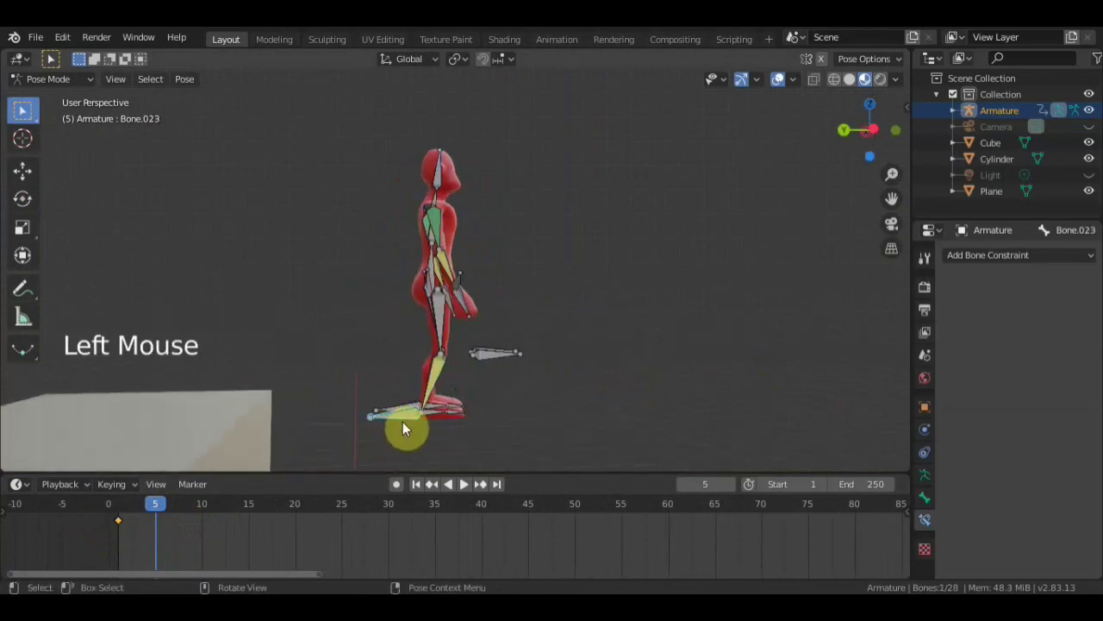
pyautogui.press('g')
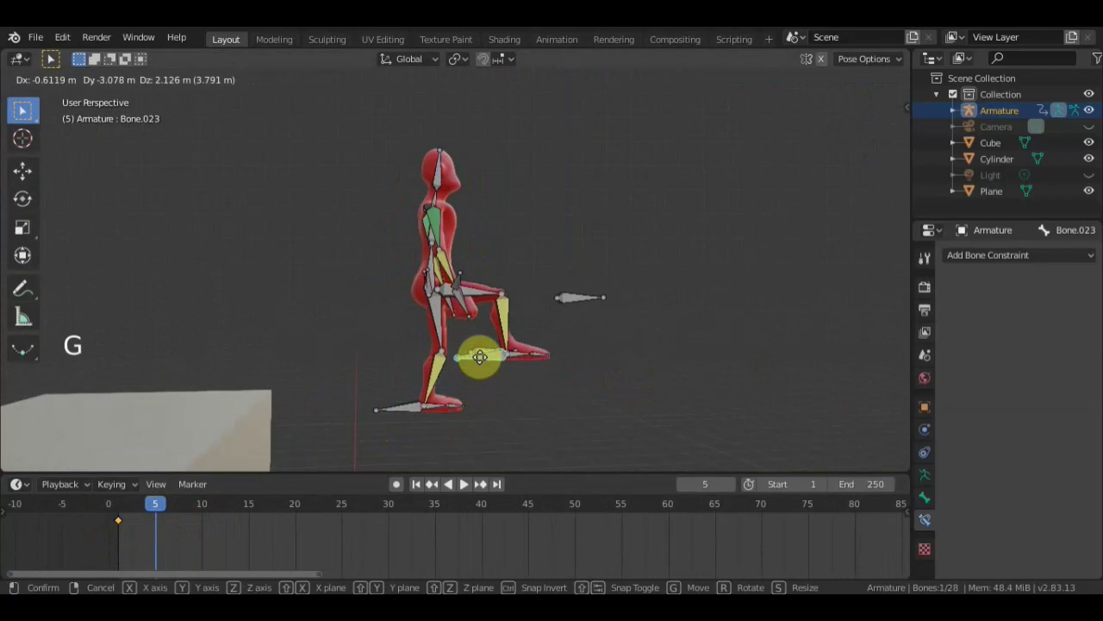
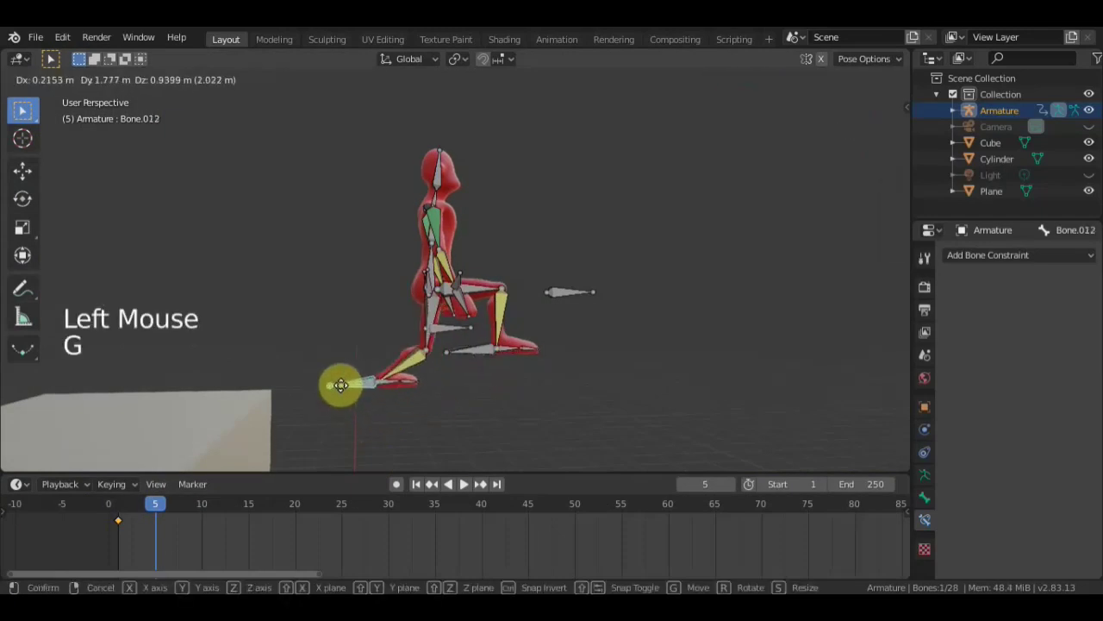
pyautogui.press('r')
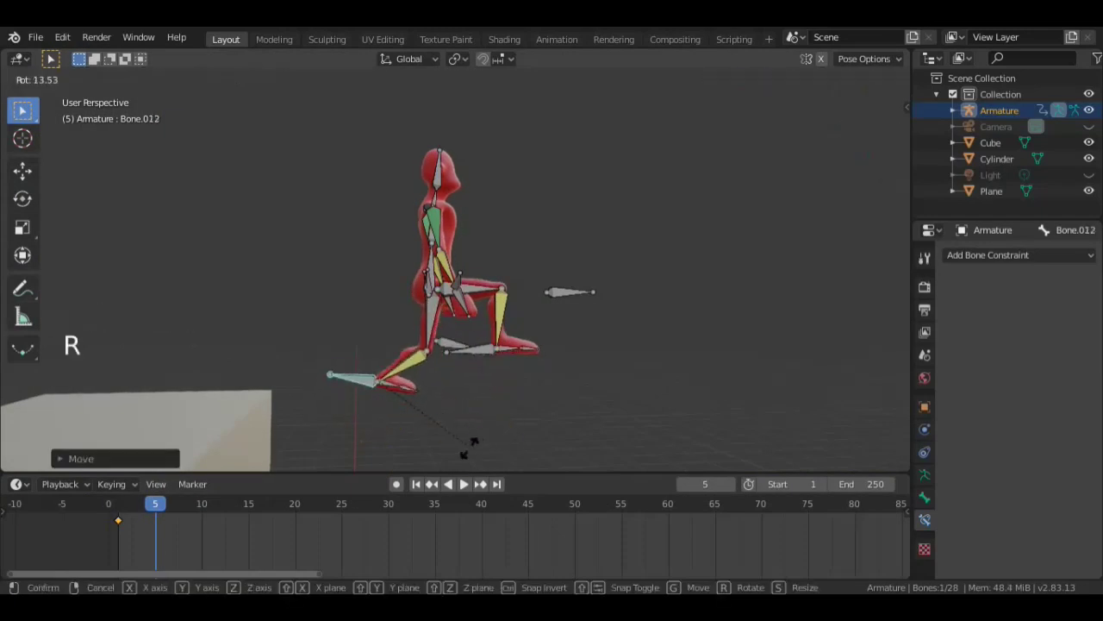
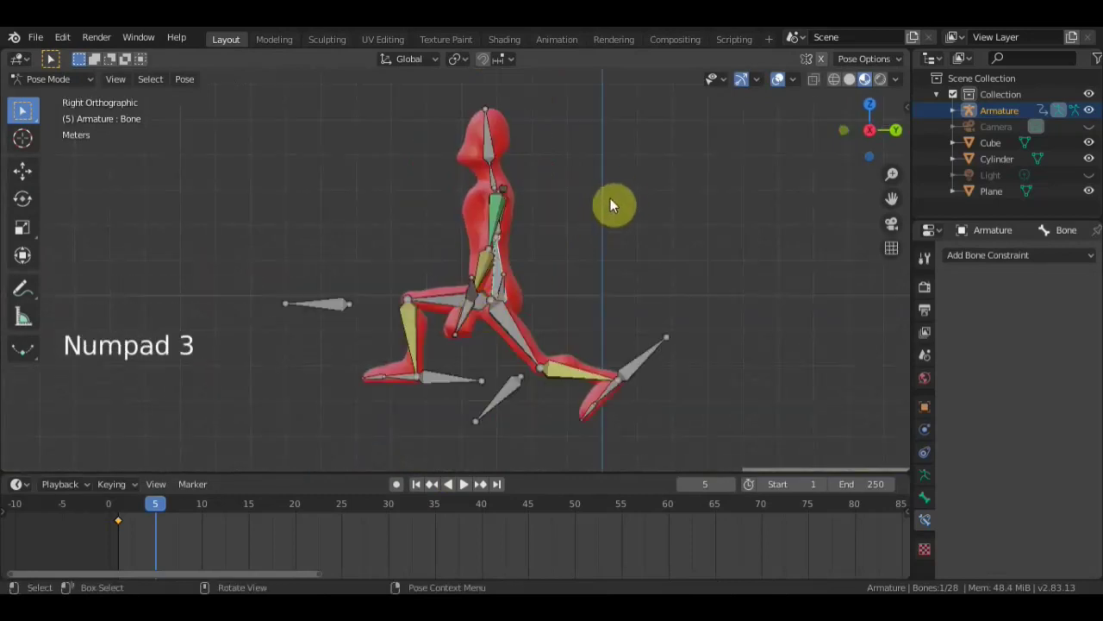
# - Finish rotating the leg bones at frame 5
pyautogui.press('r')
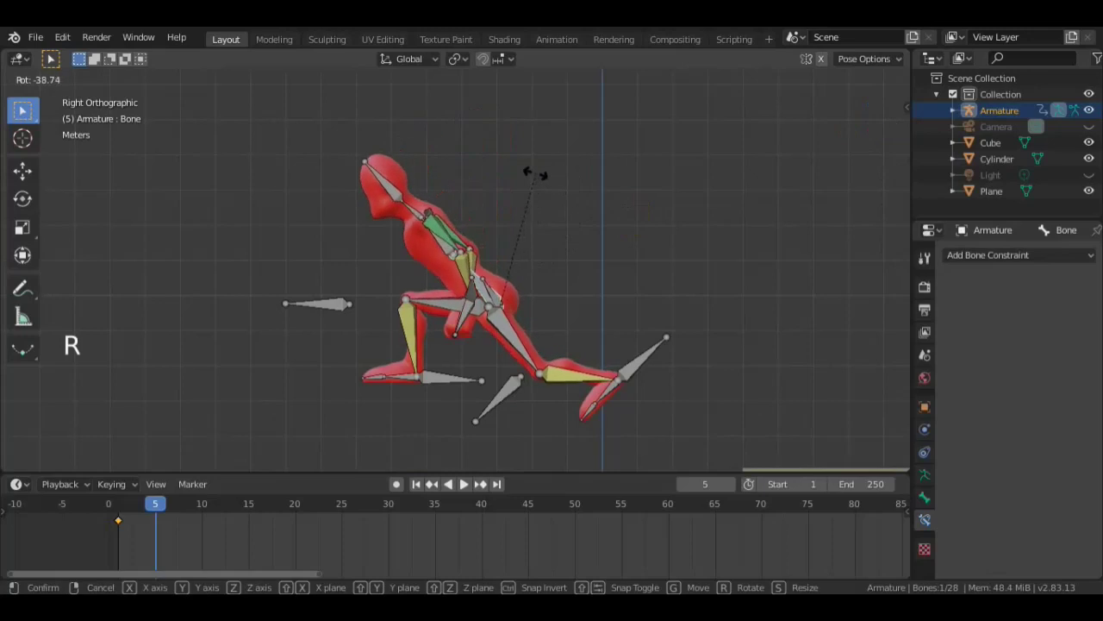
pyautogui.click(474, 316)
pyautogui.middleClick(548, 317)
pyautogui.click(491, 287)
pyautogui.middleClick(553, 300)
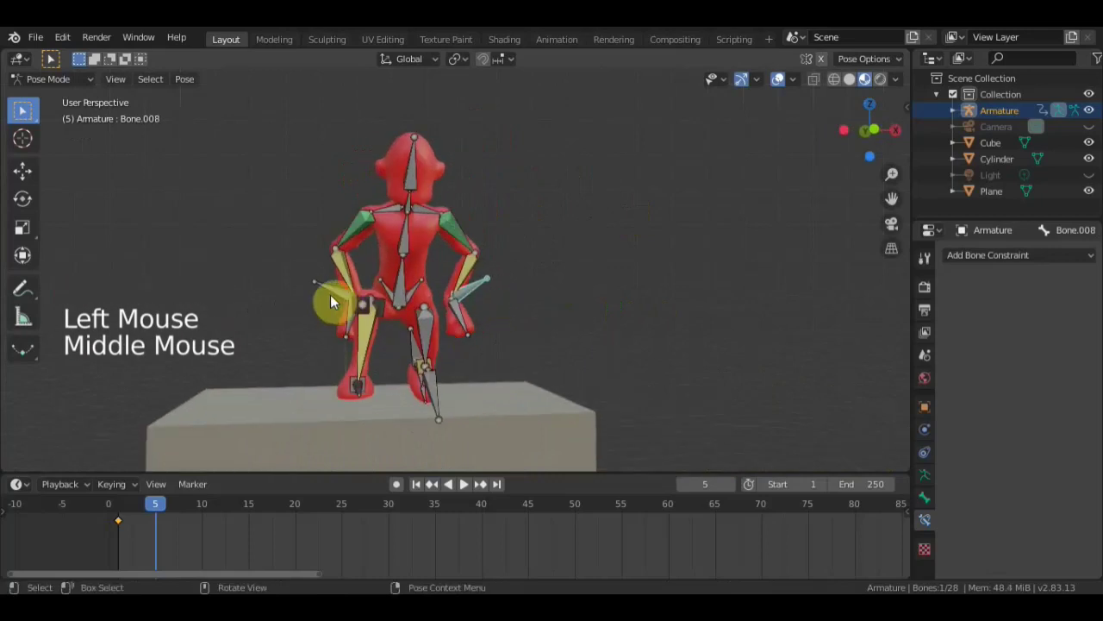
# - Rotate and move the first arm bone up and back in front view
pyautogui.click(339, 291)
pyautogui.middleClick(443, 322)
pyautogui.press('g')
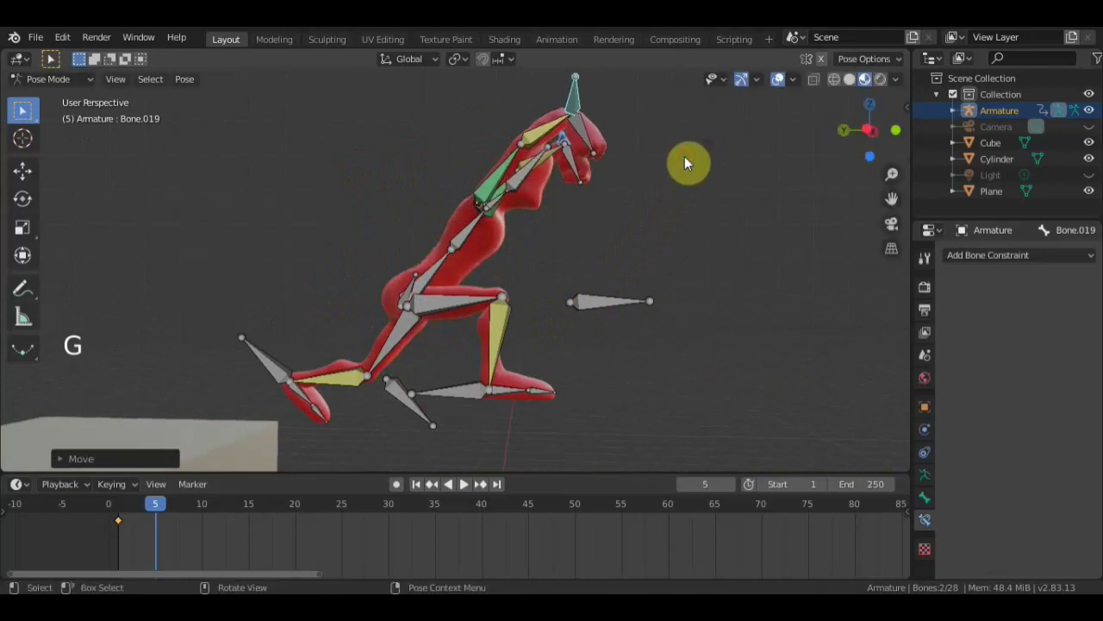
pyautogui.press('r')
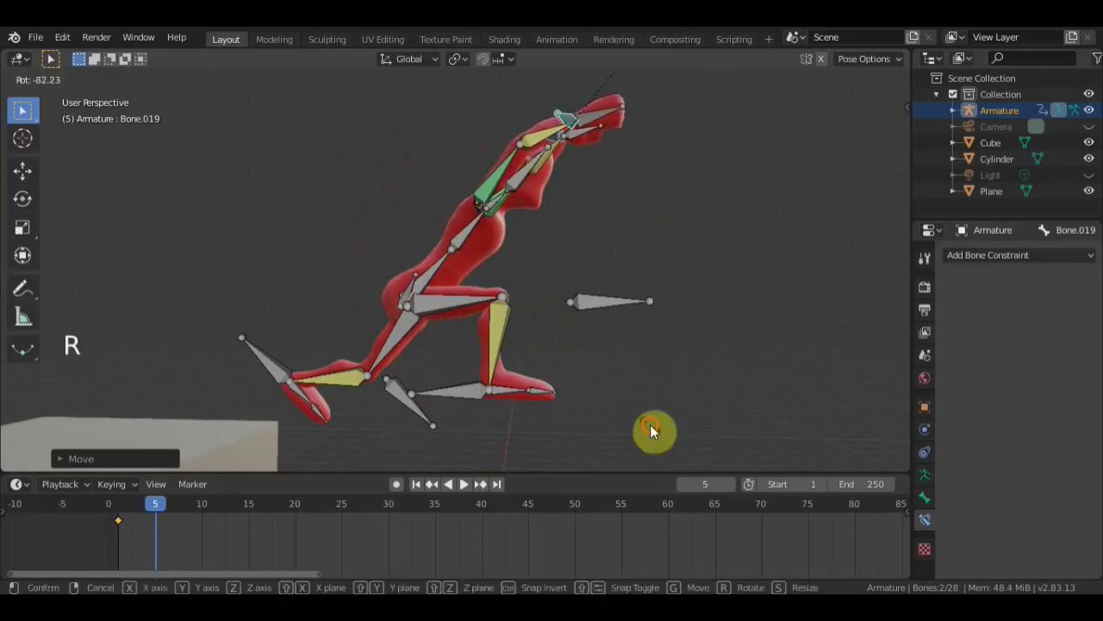
pyautogui.press('KP_1')
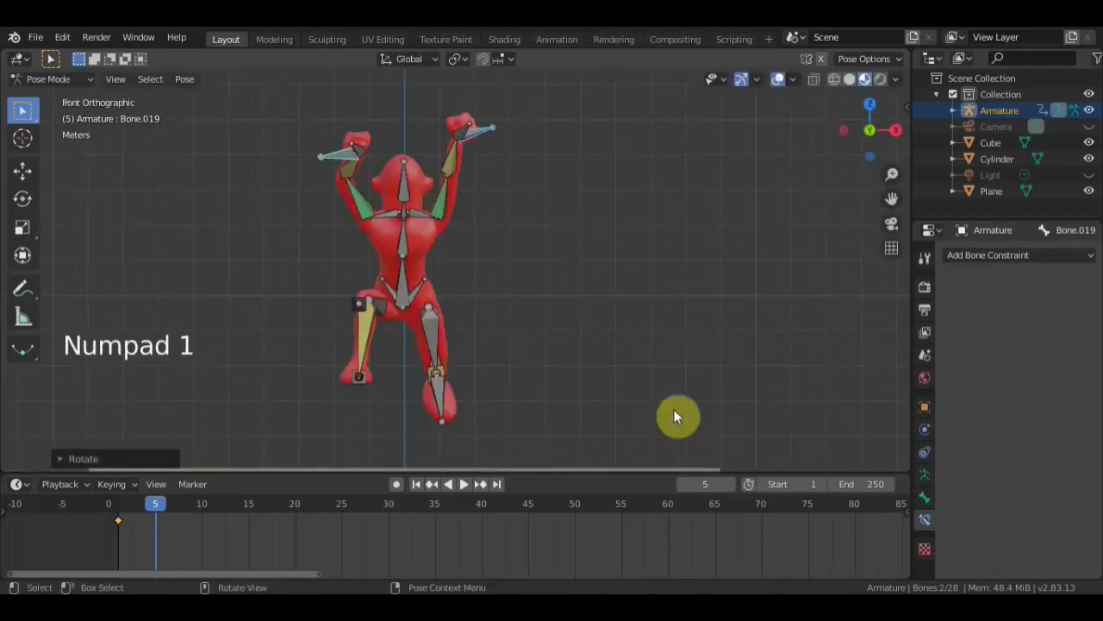
pyautogui.click(354, 159)
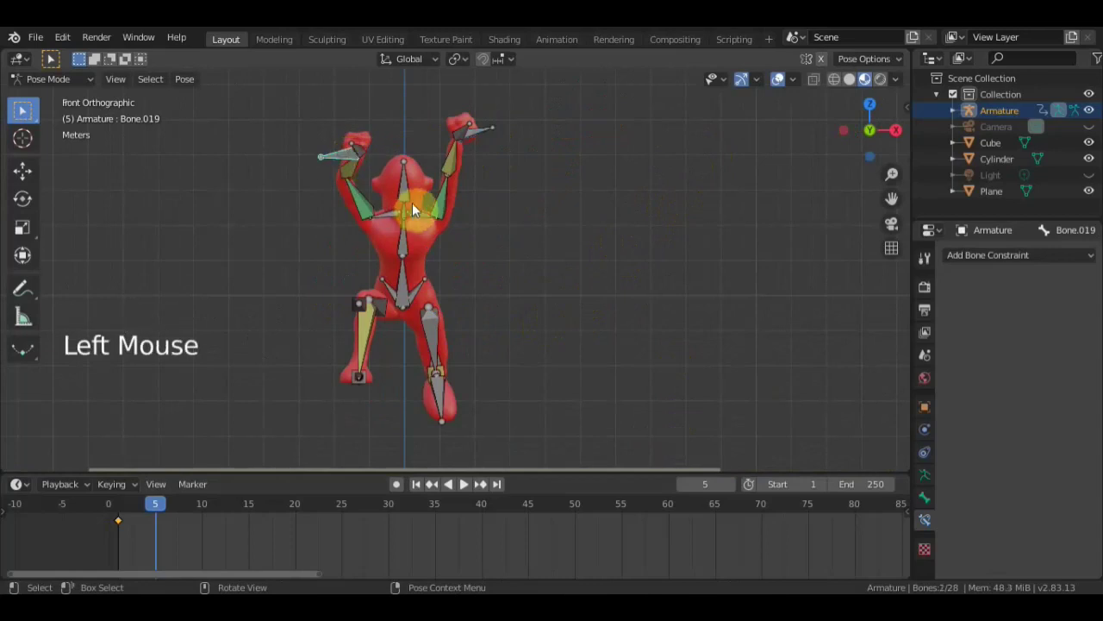
pyautogui.press('g')
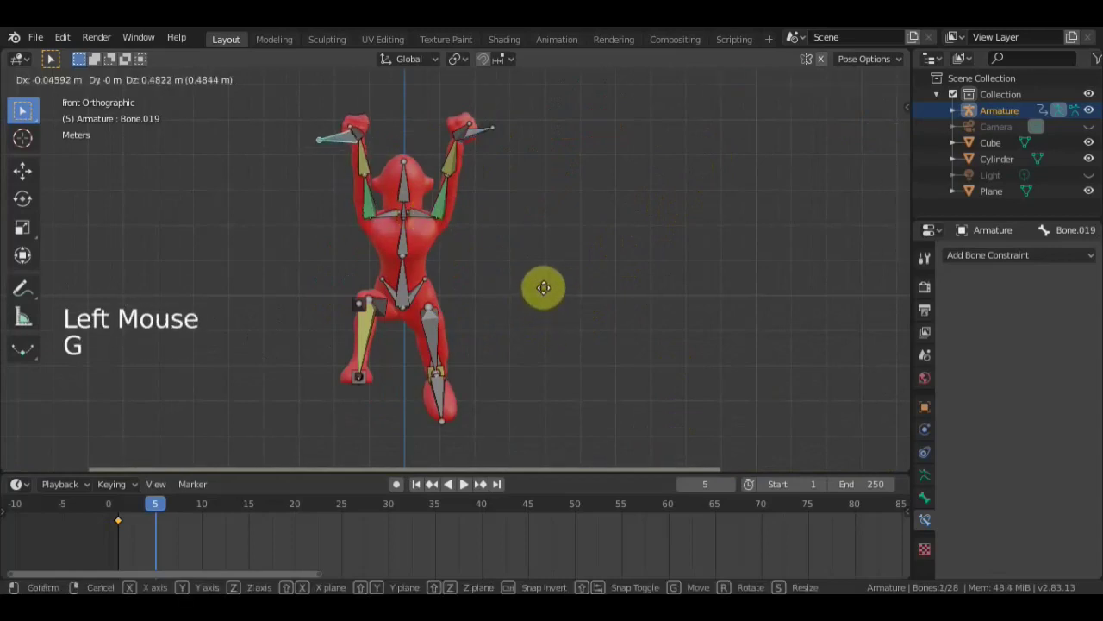
pyautogui.middleClick(548, 218)
pyautogui.click(480, 242)
# - Swing the other arm bone up and back to match the jump-ready pose
pyautogui.press('r')
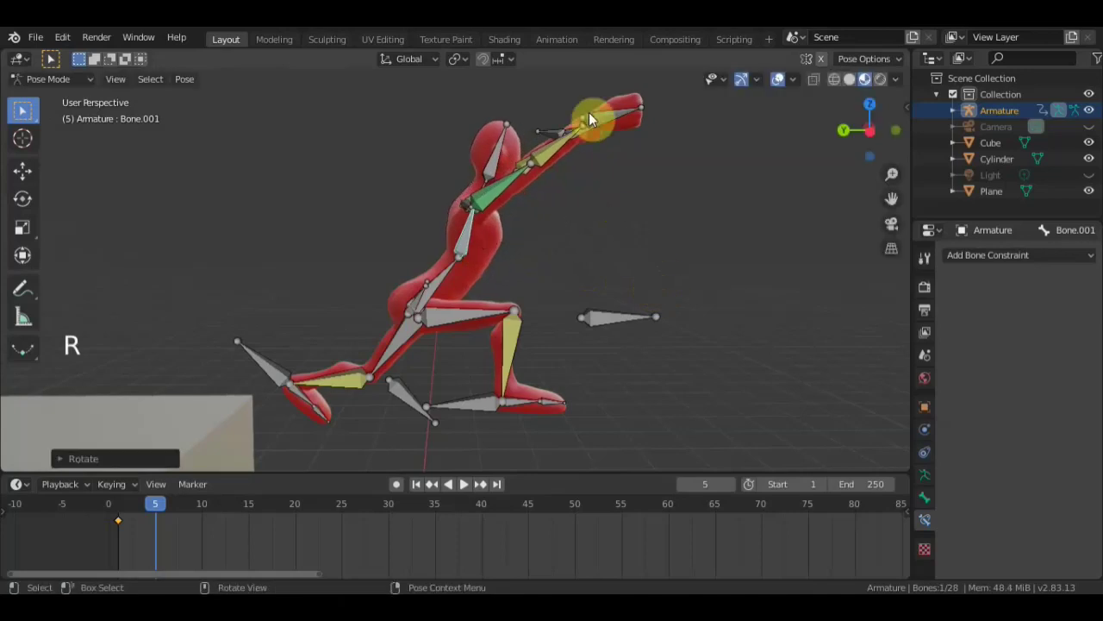
pyautogui.click(595, 122)
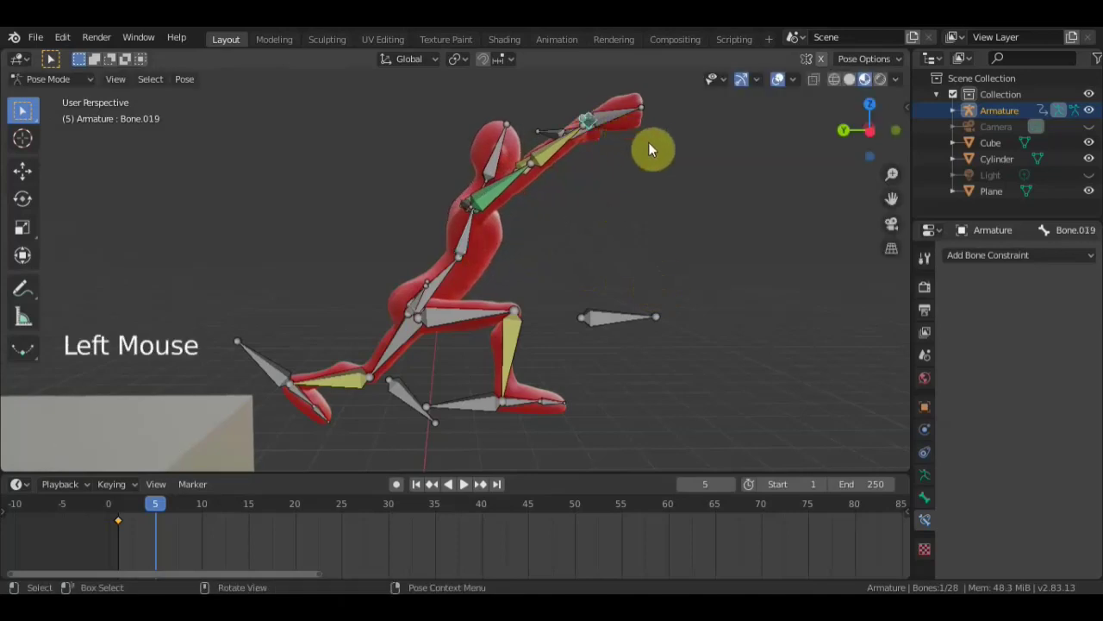
pyautogui.press('g')
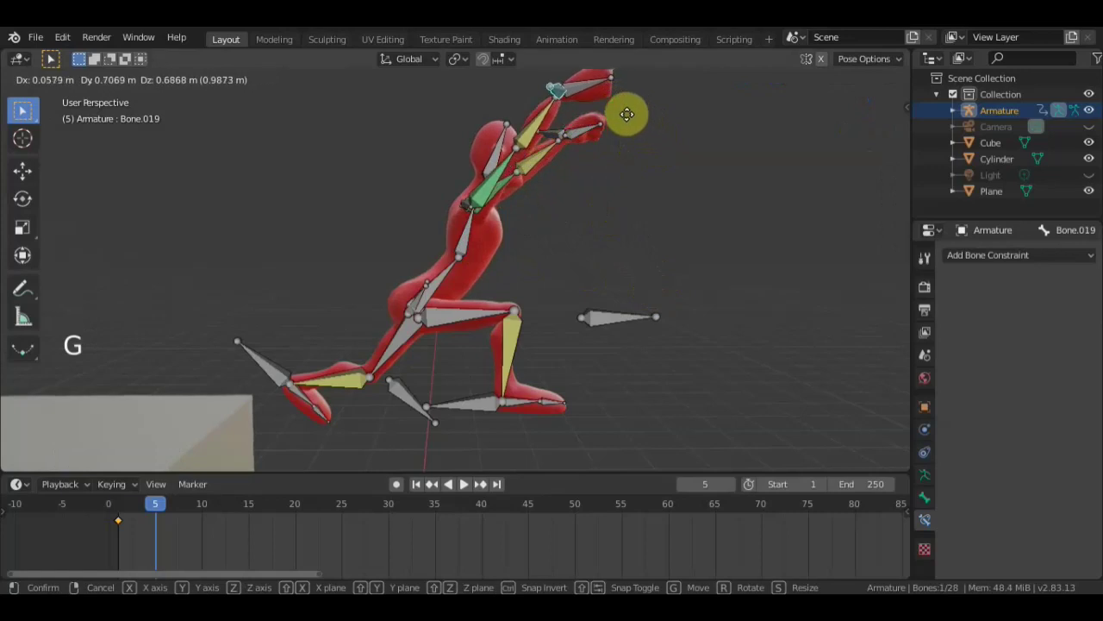
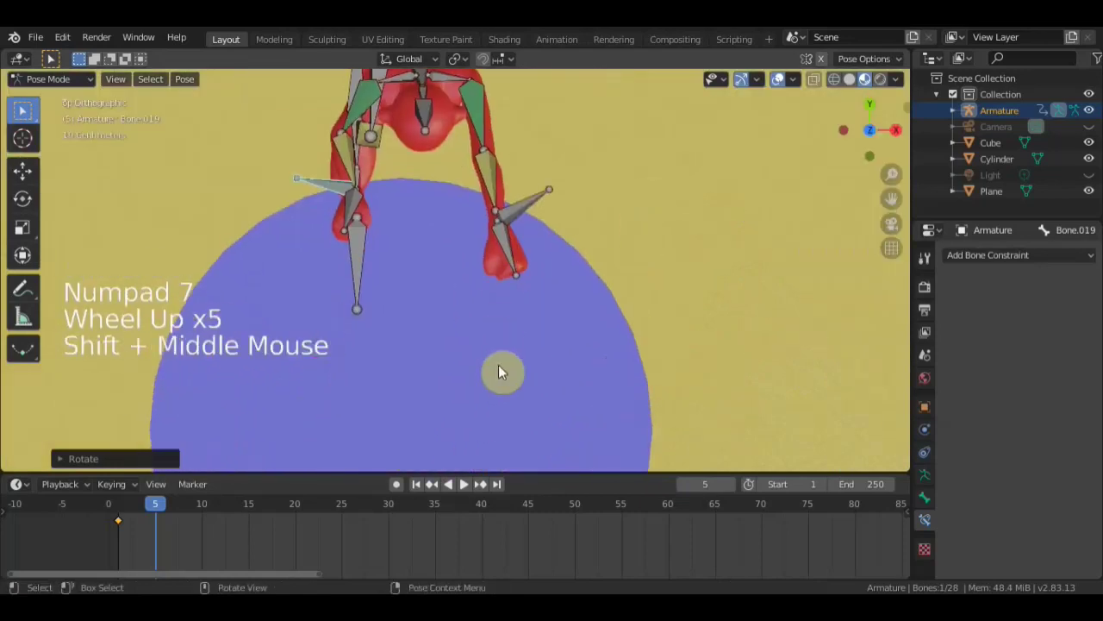
# - Rotate a leg bone into its frame-5 pose
pyautogui.press('r')
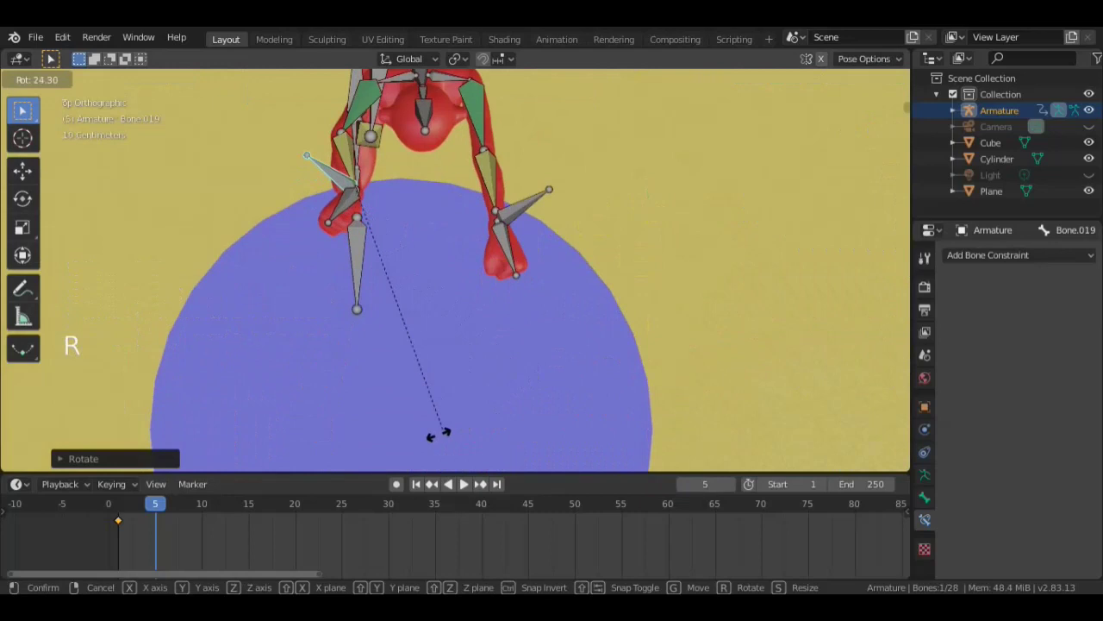
pyautogui.click(525, 209)
pyautogui.middleClick(567, 166)
pyautogui.press('r')
pyautogui.scroll(-3)
pyautogui.click(376, 123)
pyautogui.press('r')
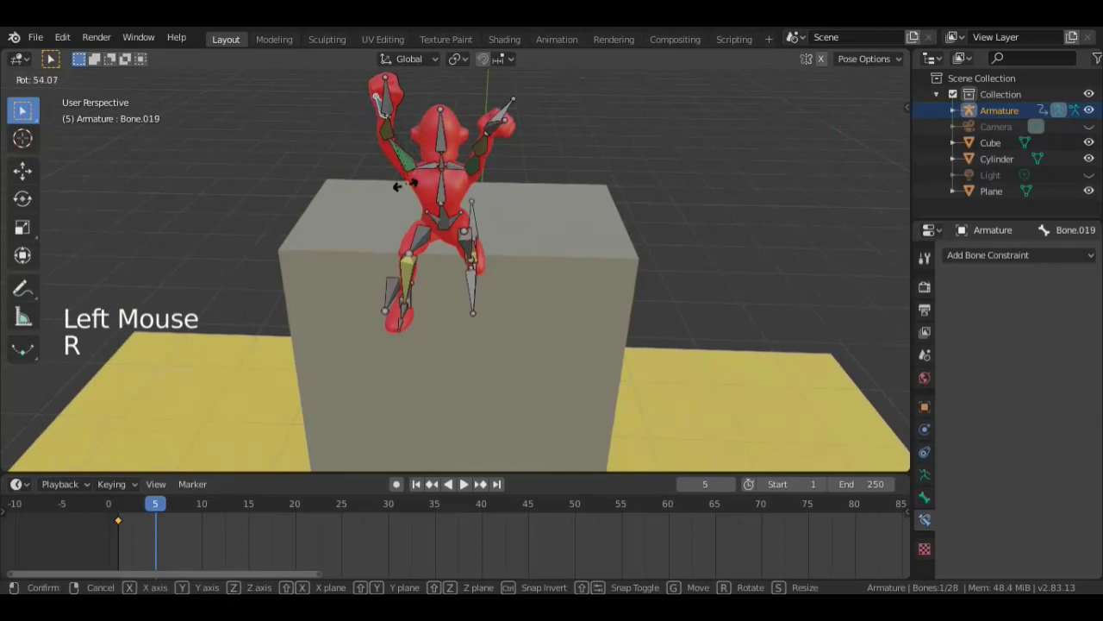
# - Rotate further and move the foot control bone into place
pyautogui.middleClick(457, 177)
pyautogui.press('r')
pyautogui.middleClick(586, 239)
pyautogui.middleClick(634, 215)
pyautogui.middleClick(642, 229)
pyautogui.press('g')
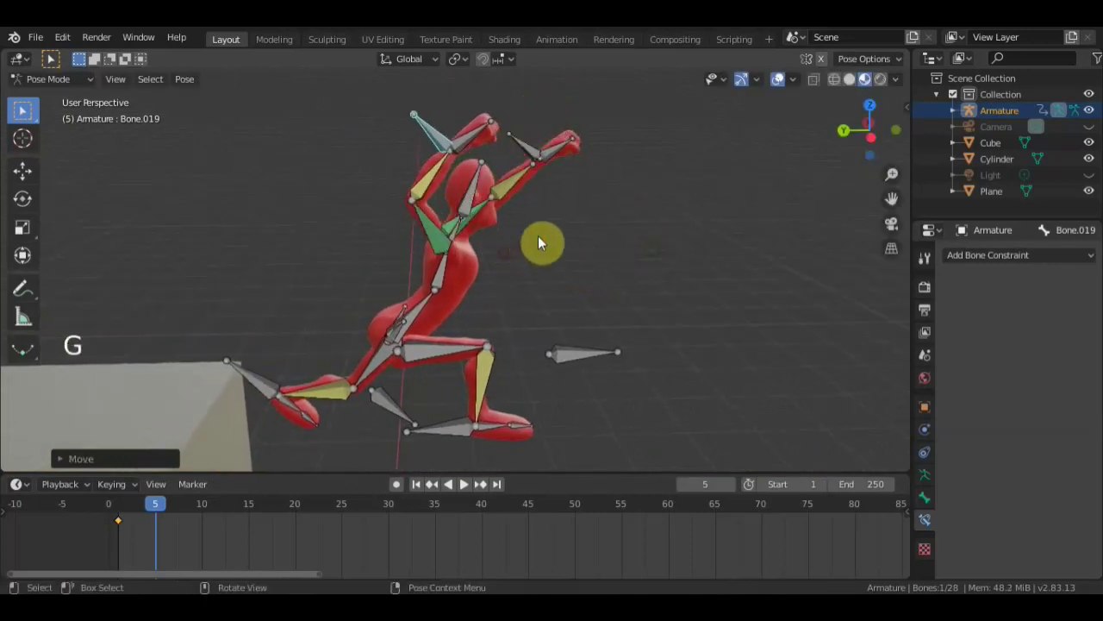
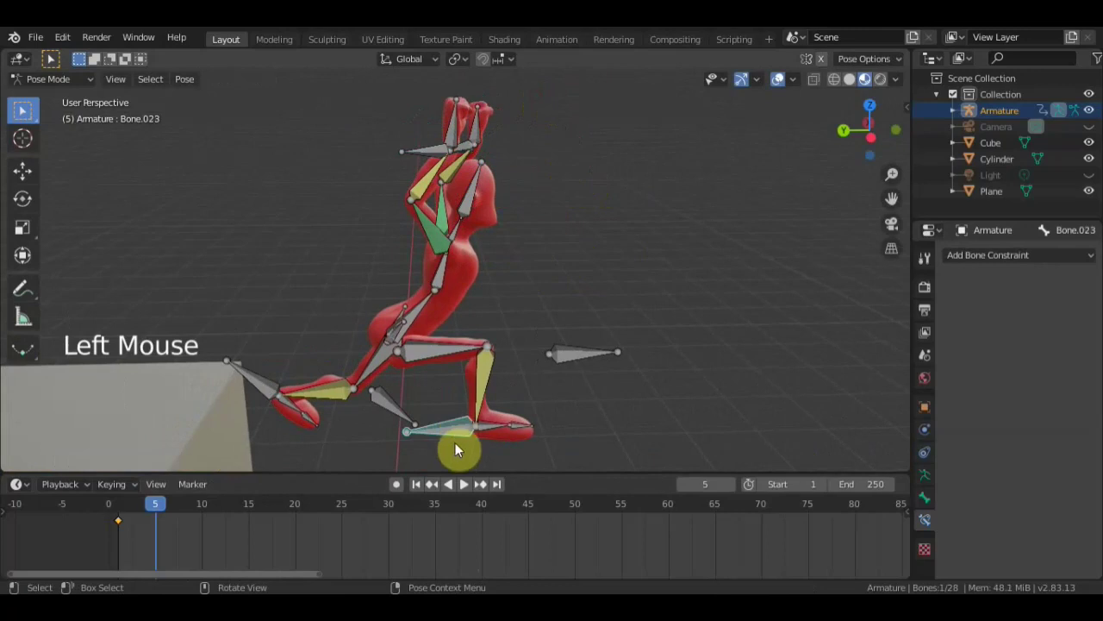
pyautogui.press('g')
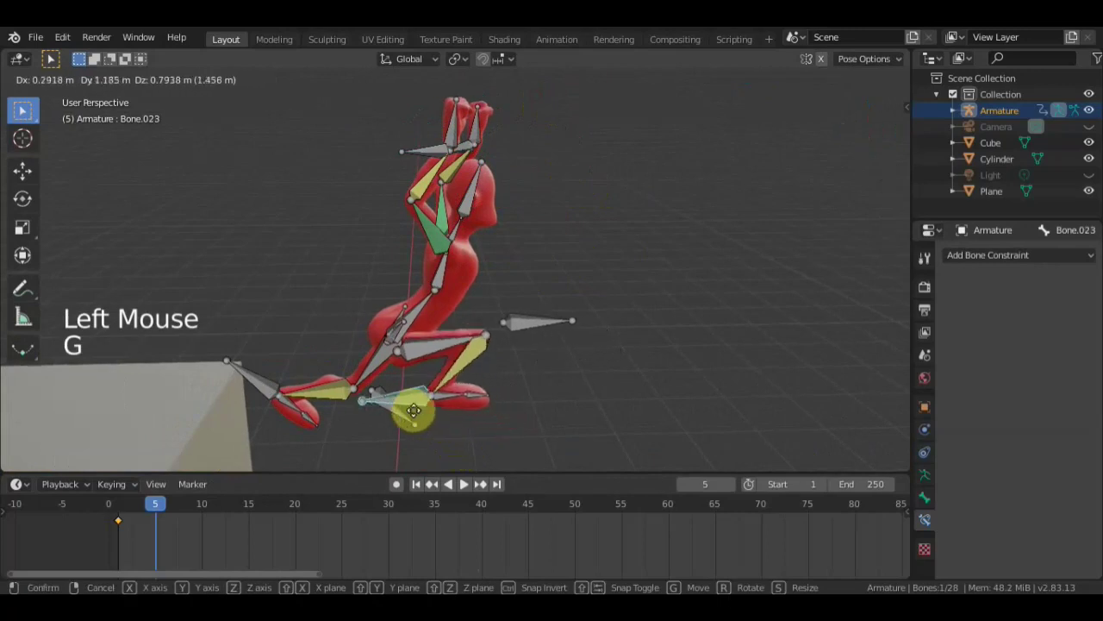
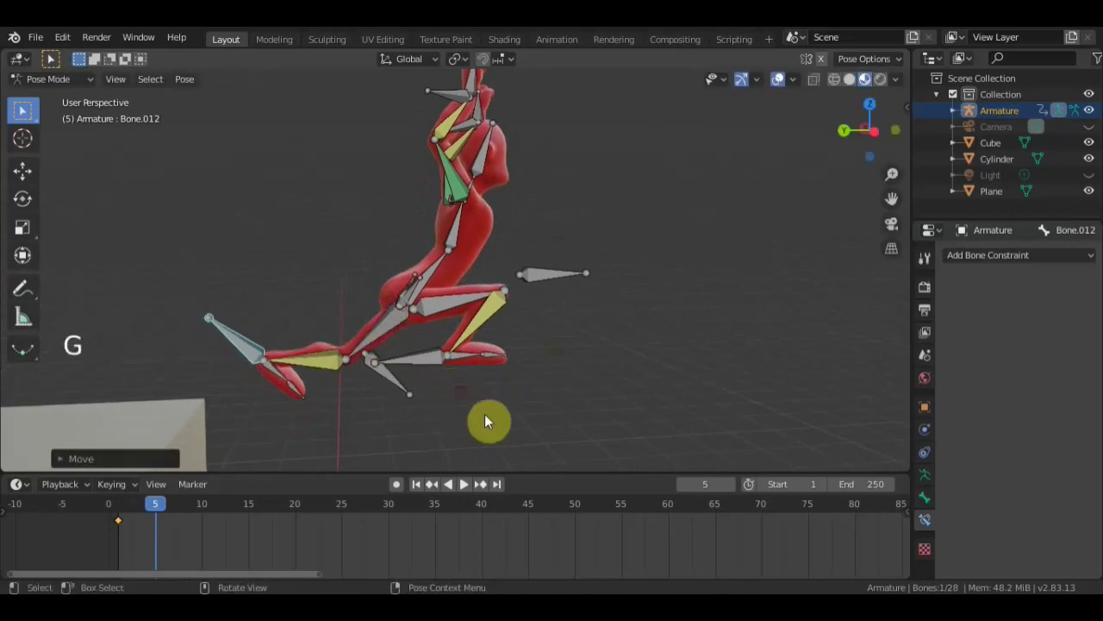
# - Rotate the torso bone, keyframe all bones at frame 5, and move to frame 10
pyautogui.press('r')
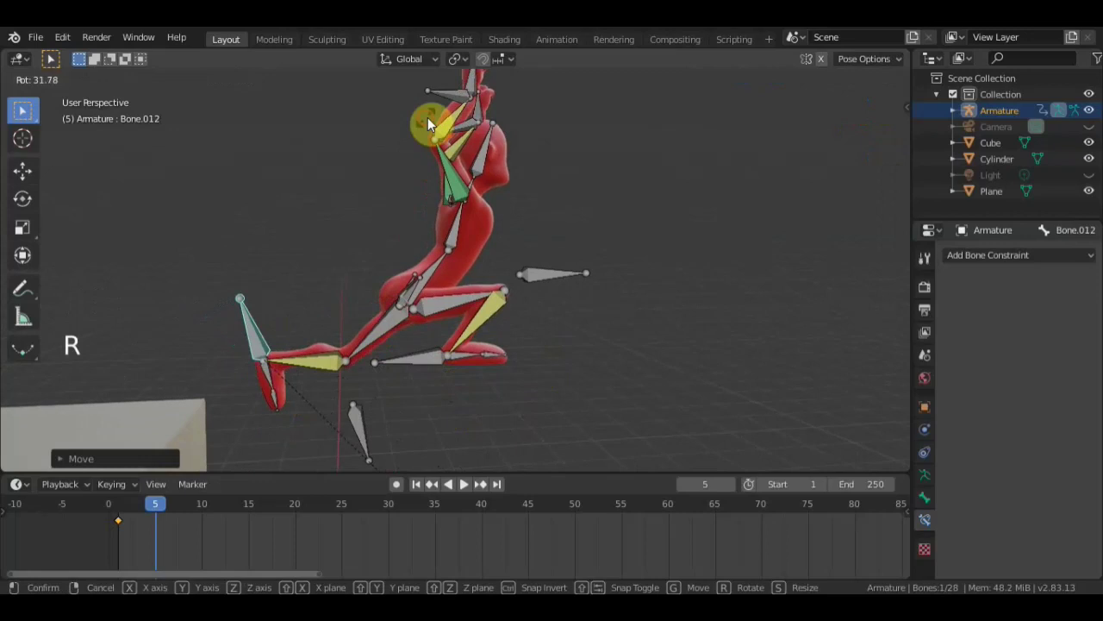
pyautogui.scroll(-3)
pyautogui.middleClick(639, 258)
pyautogui.press('a')
pyautogui.press('i')
pyautogui.click(125, 509)
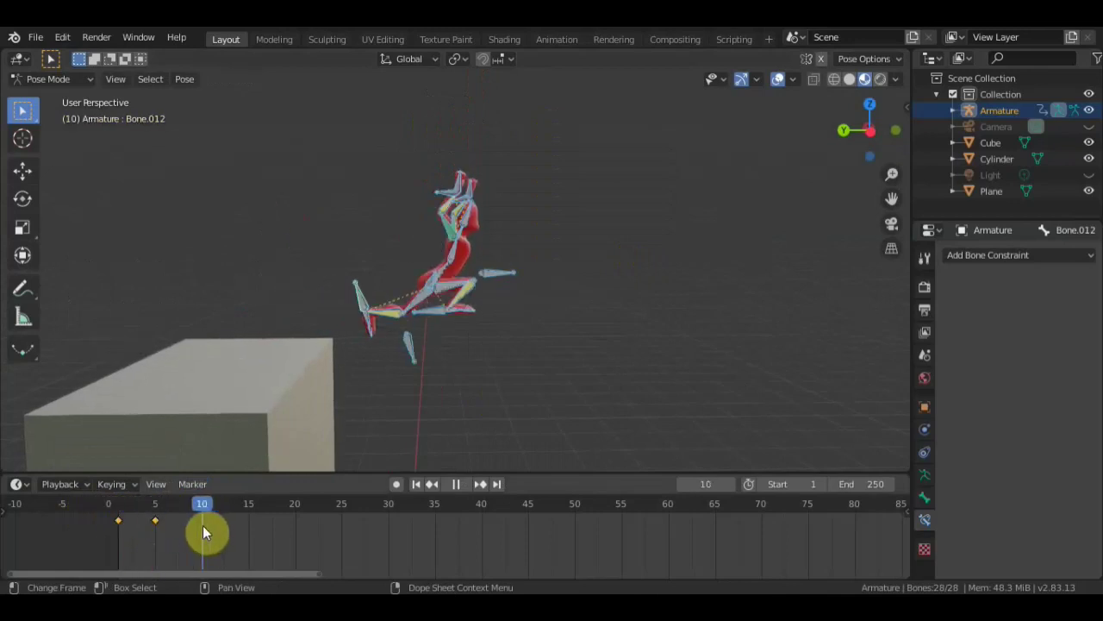
# - Shift the whole rig forward past the edge of the tall box
pyautogui.scroll(-3)
pyautogui.scroll(-3)
pyautogui.scroll(-3)
pyautogui.middleClick(574, 304)
pyautogui.scroll(3)
pyautogui.scroll(-3)
pyautogui.middleClick(551, 232)
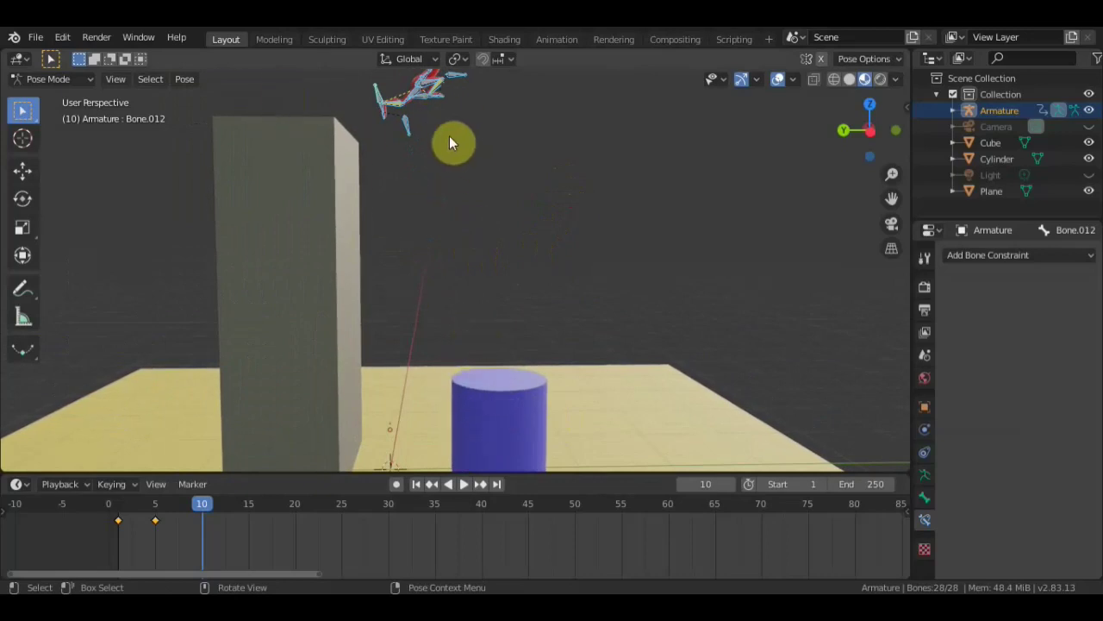
pyautogui.scroll(-3)
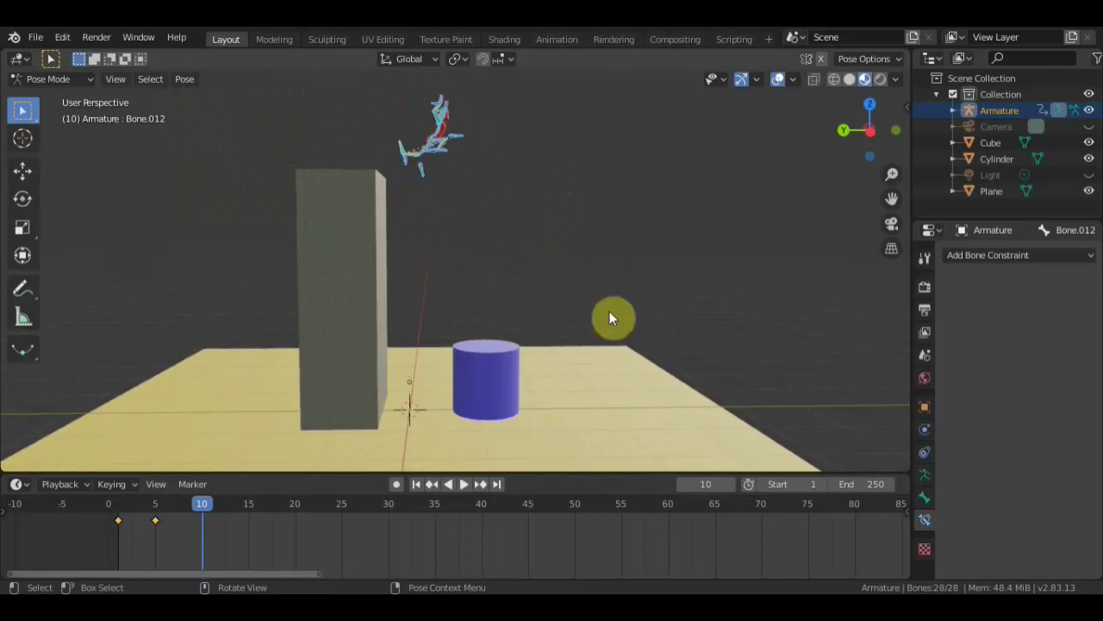
pyautogui.scroll(3)
pyautogui.middleClick(568, 166)
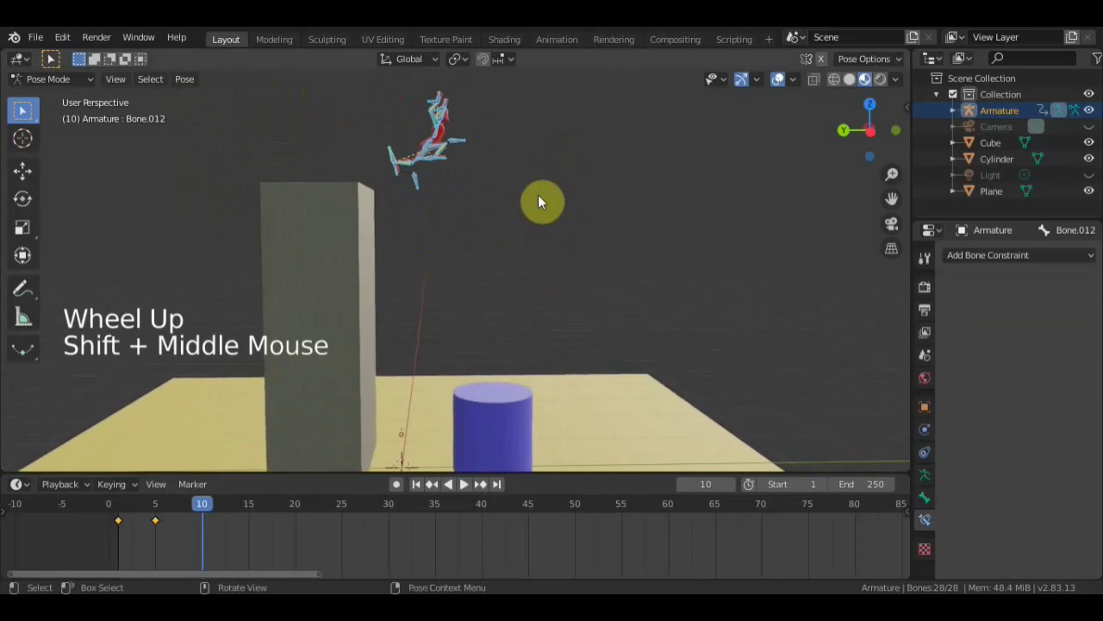
pyautogui.press('g')
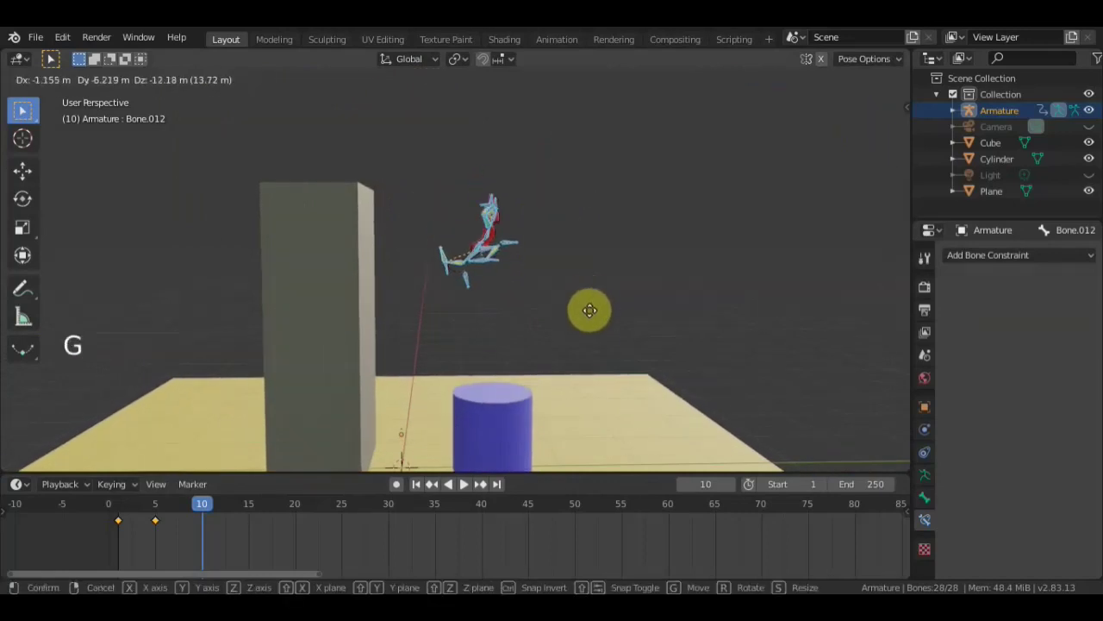
pyautogui.scroll(3)
pyautogui.middleClick(730, 302)
pyautogui.scroll(-3)
pyautogui.click(444, 267)
# - Move and rotate the torso bone to lift the character into mid-air
pyautogui.press('g')
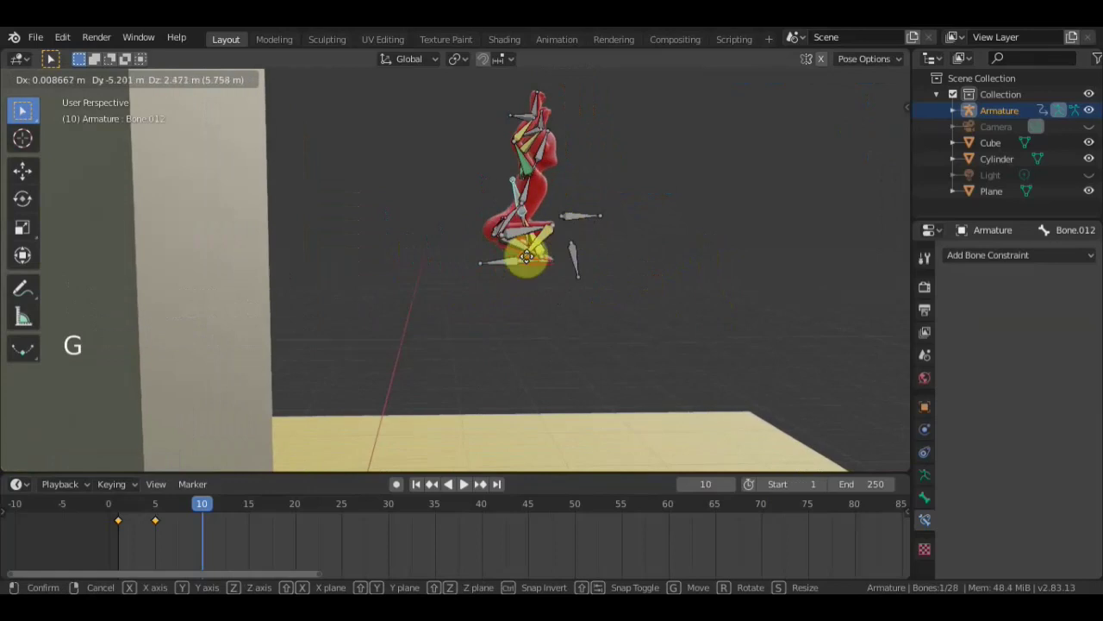
pyautogui.press('r')
pyautogui.press('g')
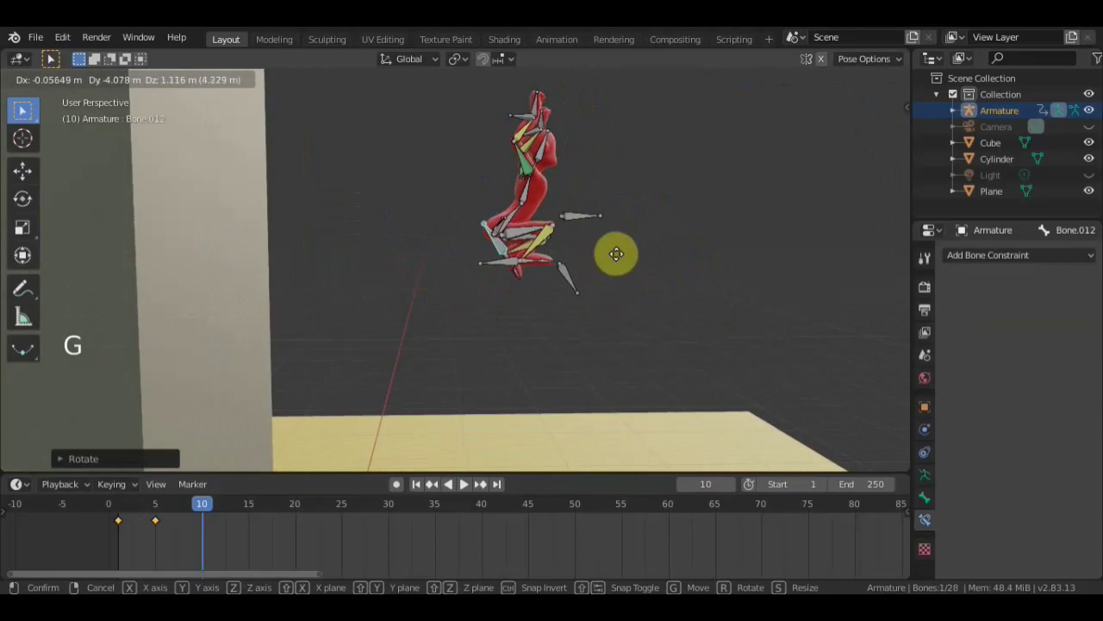
pyautogui.middleClick(628, 277)
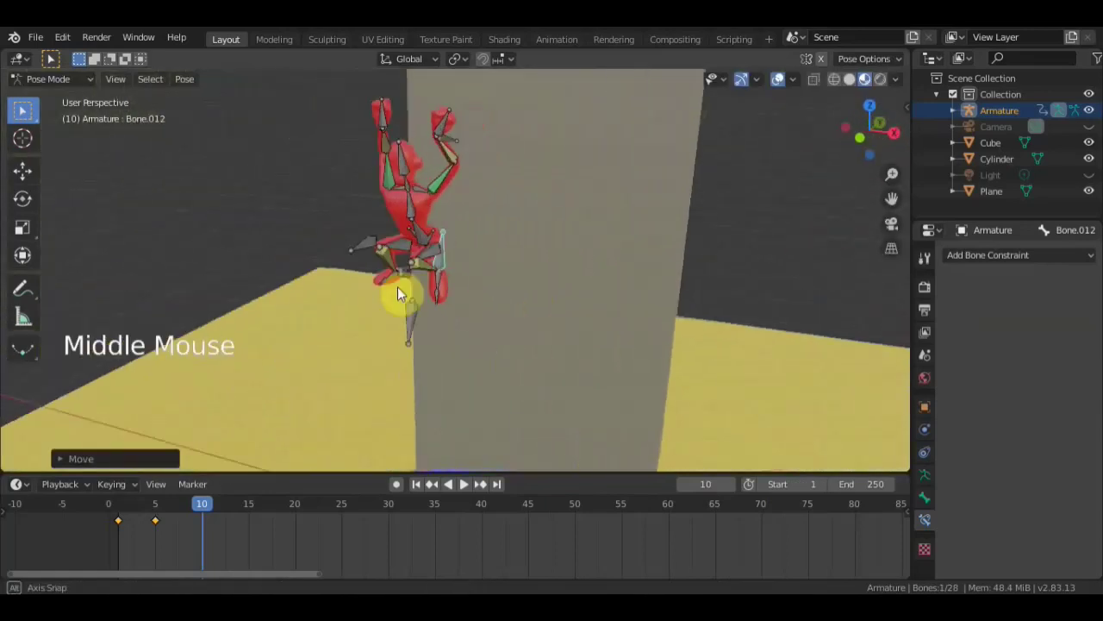
# - Rotate and move the torso bone further into the mid-air pose
pyautogui.press('r')
pyautogui.press('g')
pyautogui.press('g')
pyautogui.middleClick(510, 252)
pyautogui.middleClick(705, 233)
pyautogui.scroll(-3)
# - Move and rotate a leg bone so the foot tucks up
pyautogui.click(510, 152)
pyautogui.middleClick(580, 196)
pyautogui.press('g')
pyautogui.scroll(3)
pyautogui.middleClick(599, 276)
pyautogui.middleClick(587, 272)
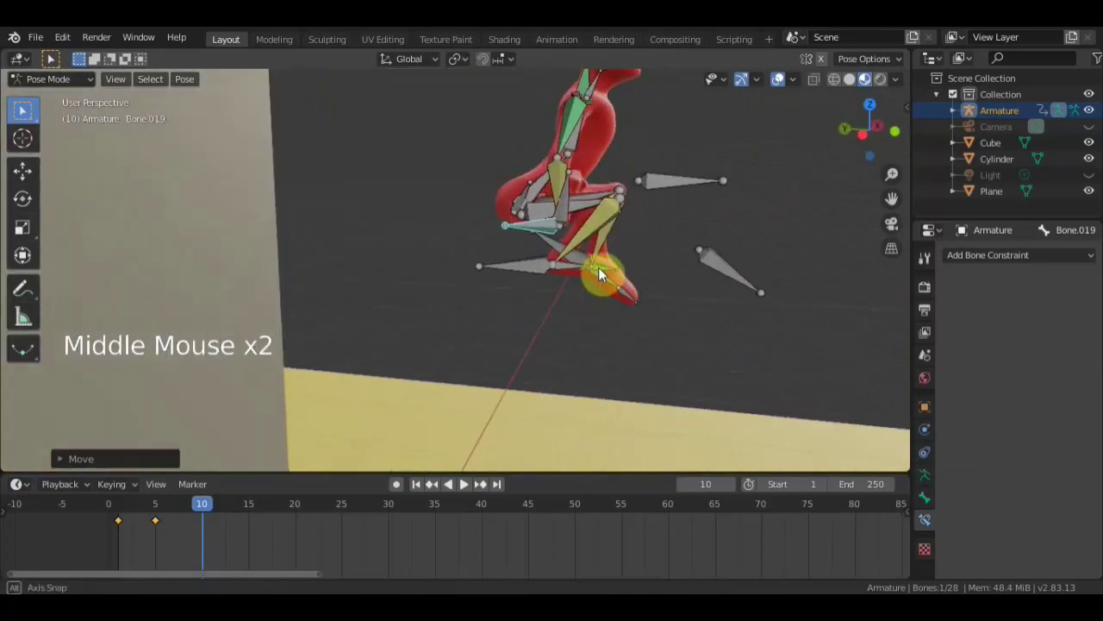
pyautogui.press('r')
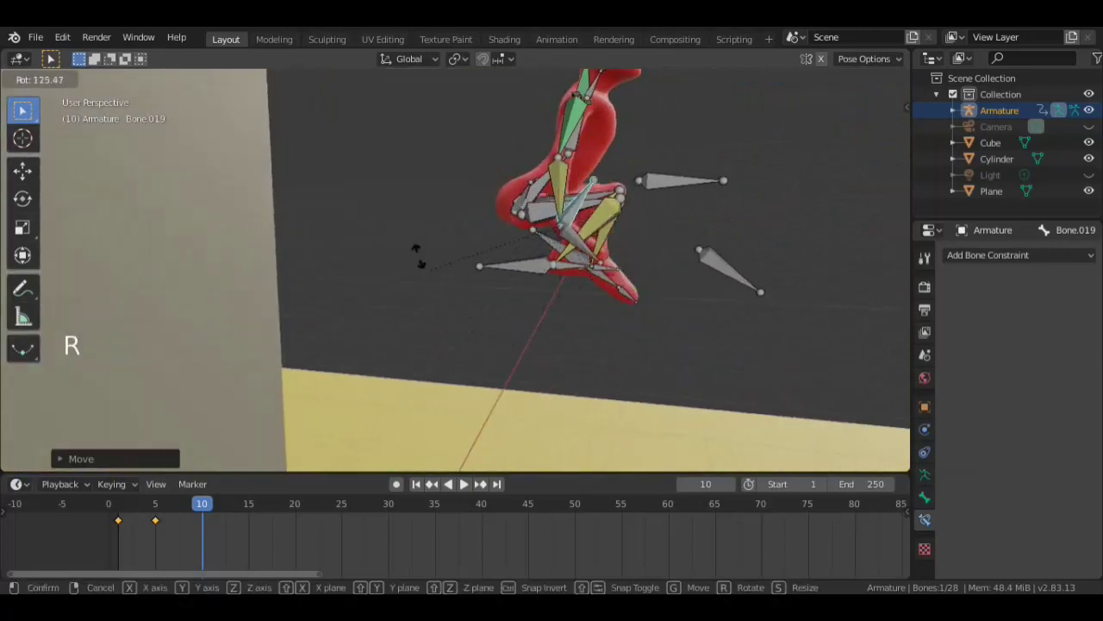
pyautogui.middleClick(498, 245)
pyautogui.press('g')
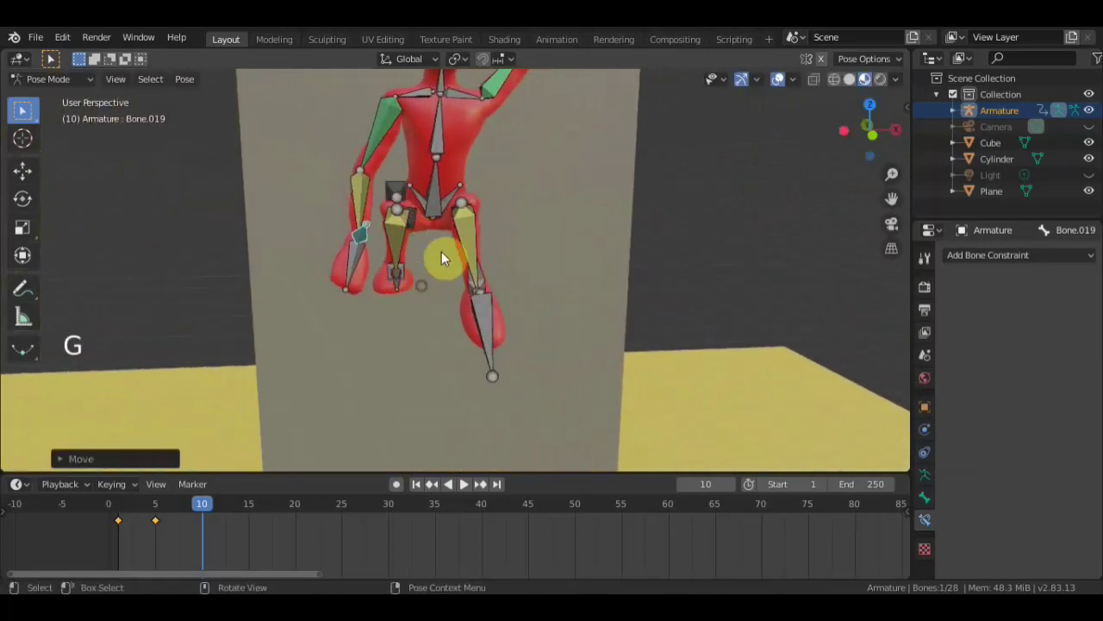
pyautogui.middleClick(434, 274)
# - Rotate and reposition the torso bone
pyautogui.click(383, 262)
pyautogui.press('r')
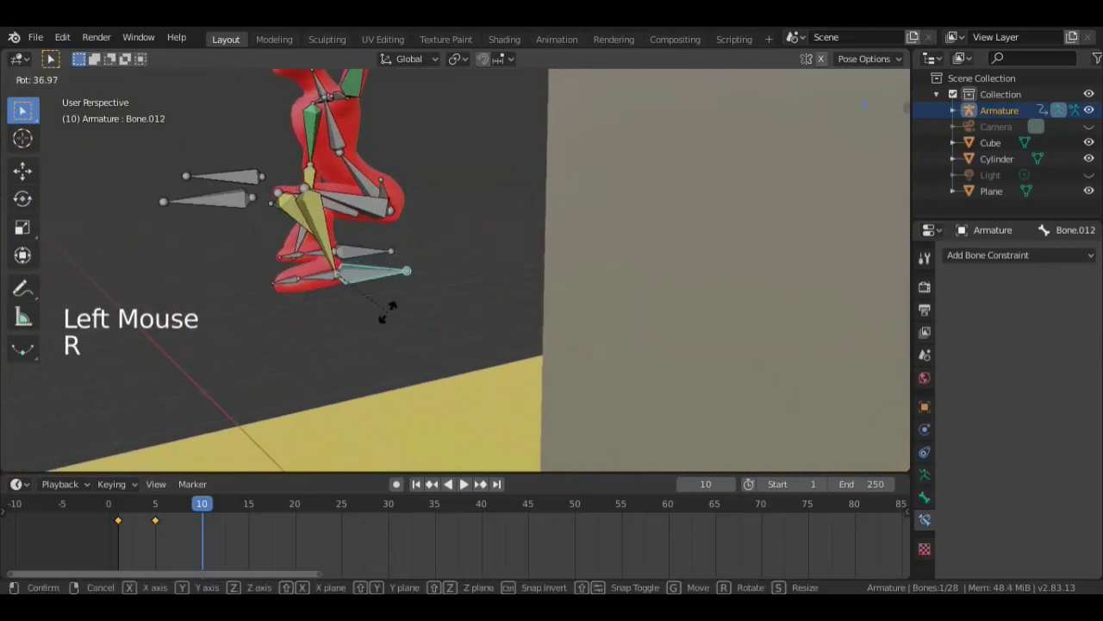
pyautogui.press('g')
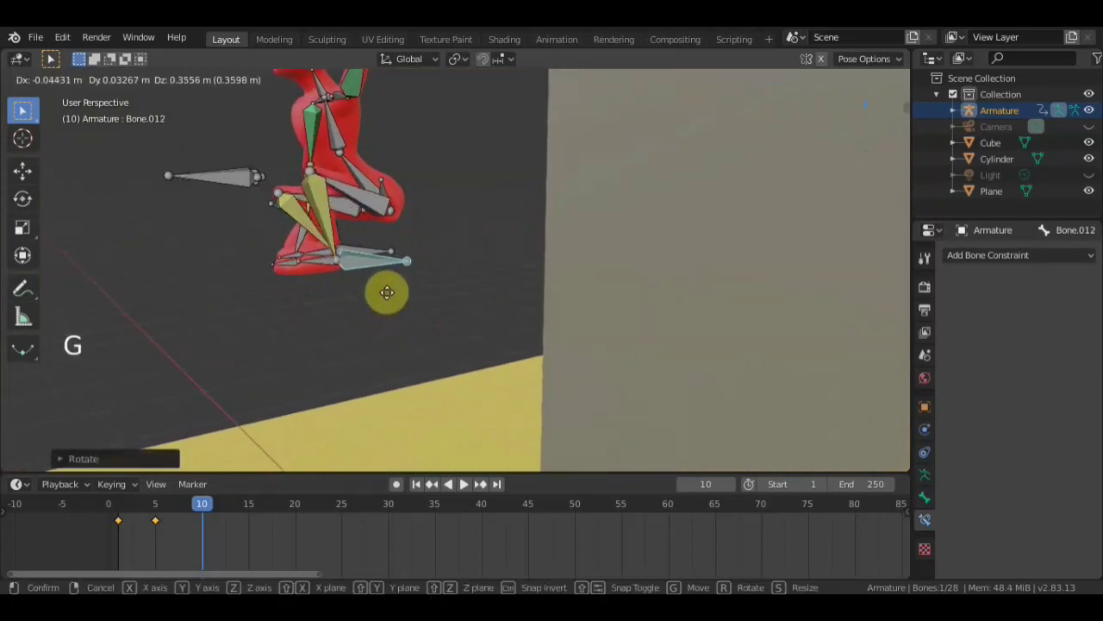
pyautogui.middleClick(467, 292)
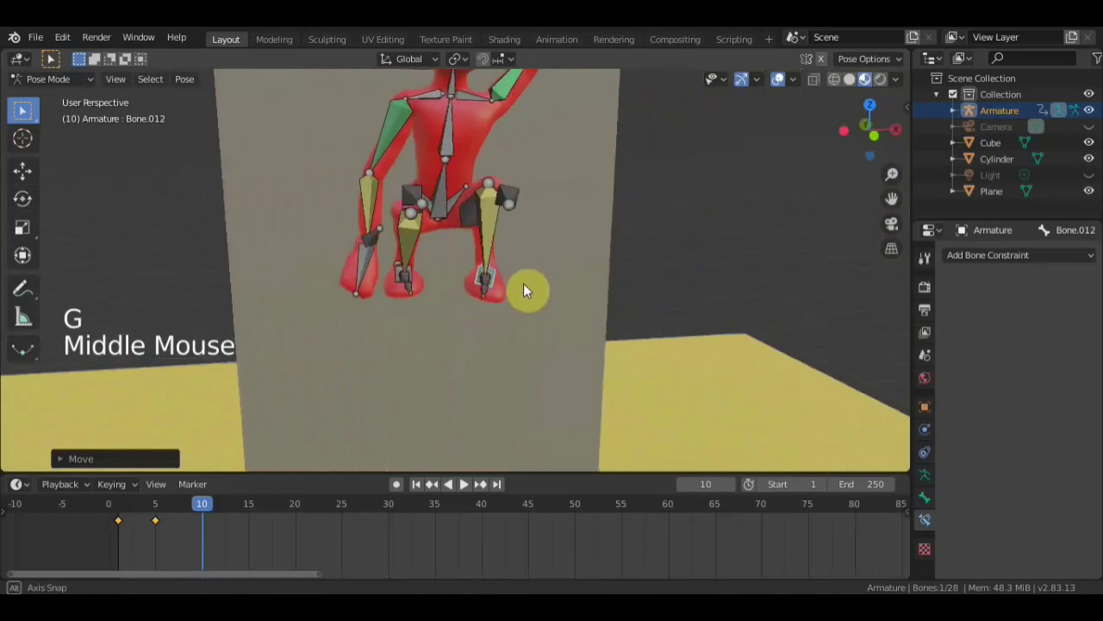
pyautogui.click(513, 282)
pyautogui.press('g')
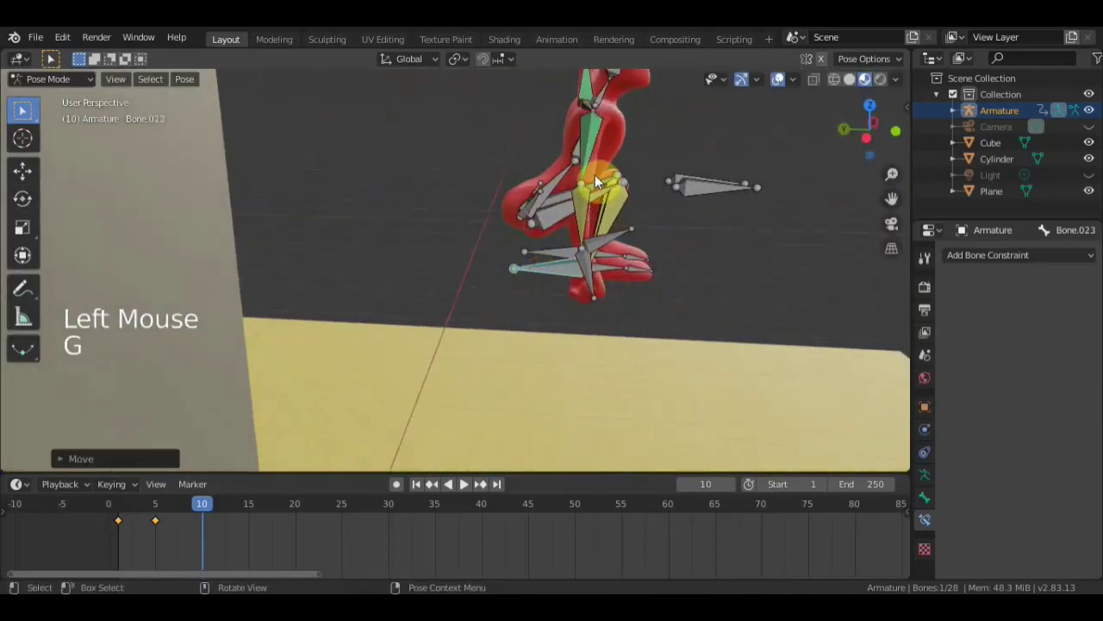
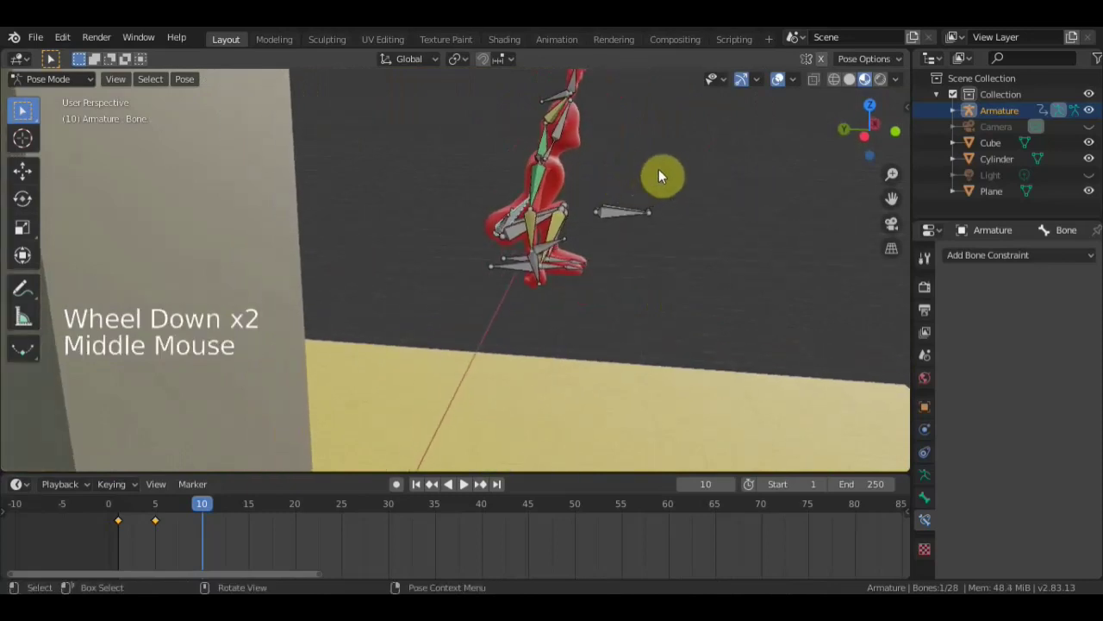
# - Rotate a leg bone further into the jump pose
pyautogui.press('r')
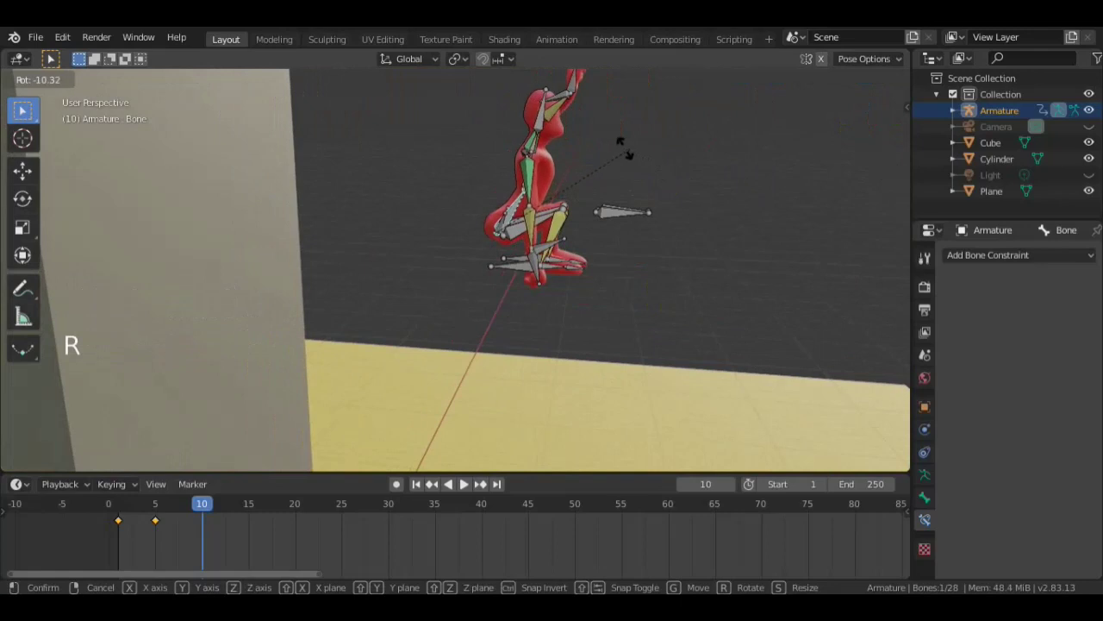
pyautogui.scroll(3)
pyautogui.middleClick(569, 163)
pyautogui.click(551, 154)
pyautogui.middleClick(574, 155)
pyautogui.middleClick(613, 208)
pyautogui.middleClick(587, 249)
pyautogui.press('r')
pyautogui.scroll(-3)
pyautogui.scroll(3)
pyautogui.middleClick(606, 139)
pyautogui.scroll(3)
# - Move and rotate the head bone
pyautogui.click(332, 130)
pyautogui.middleClick(368, 149)
pyautogui.press('g')
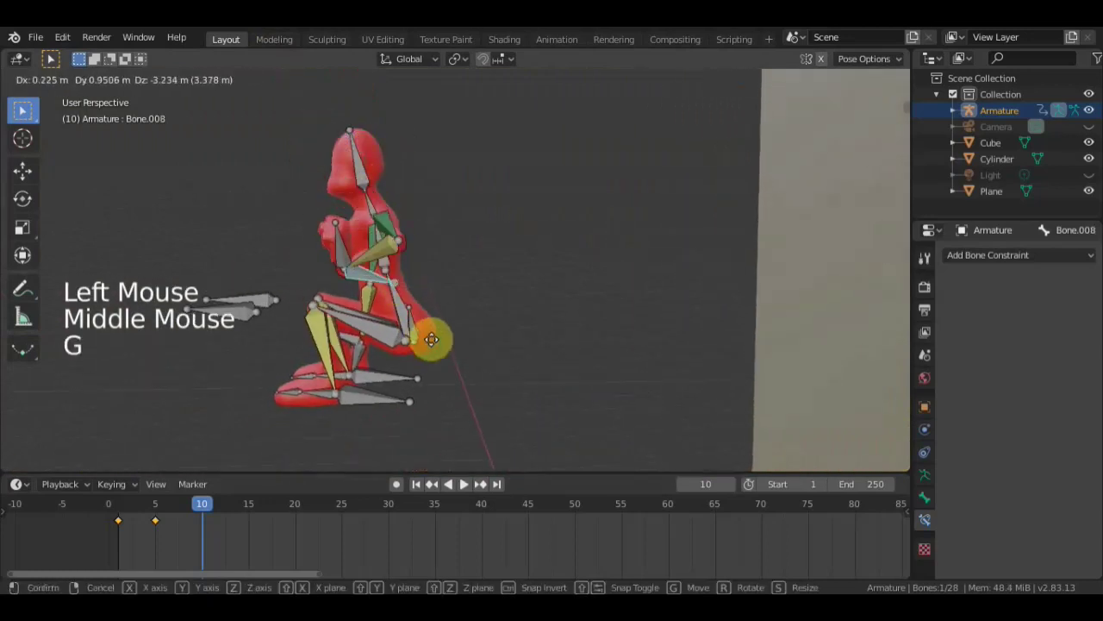
pyautogui.press('r')
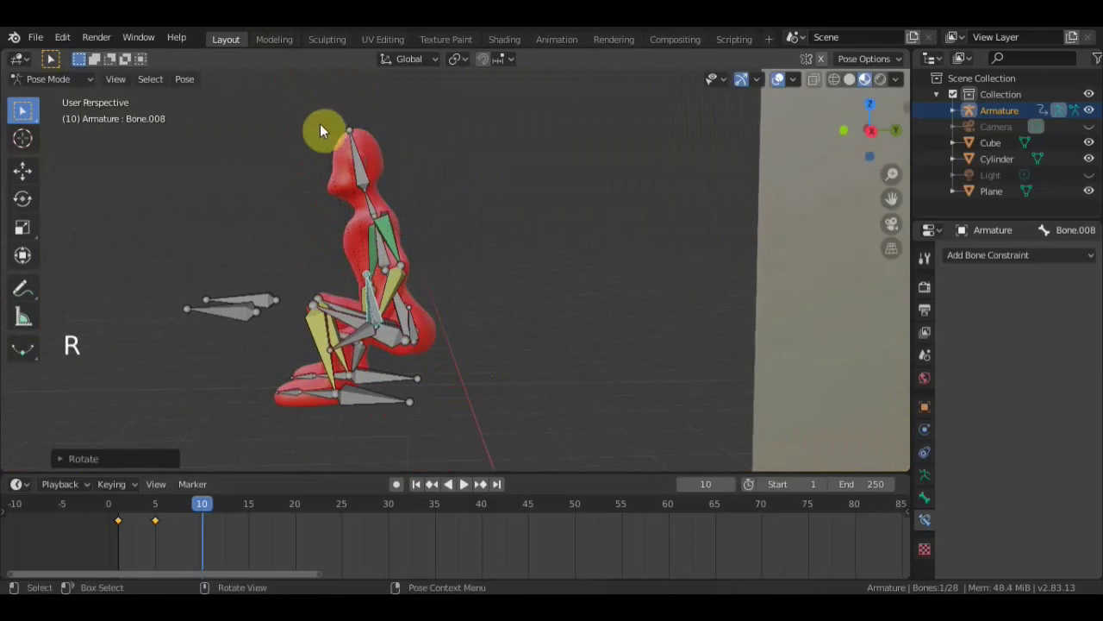
pyautogui.middleClick(484, 203)
pyautogui.press('g')
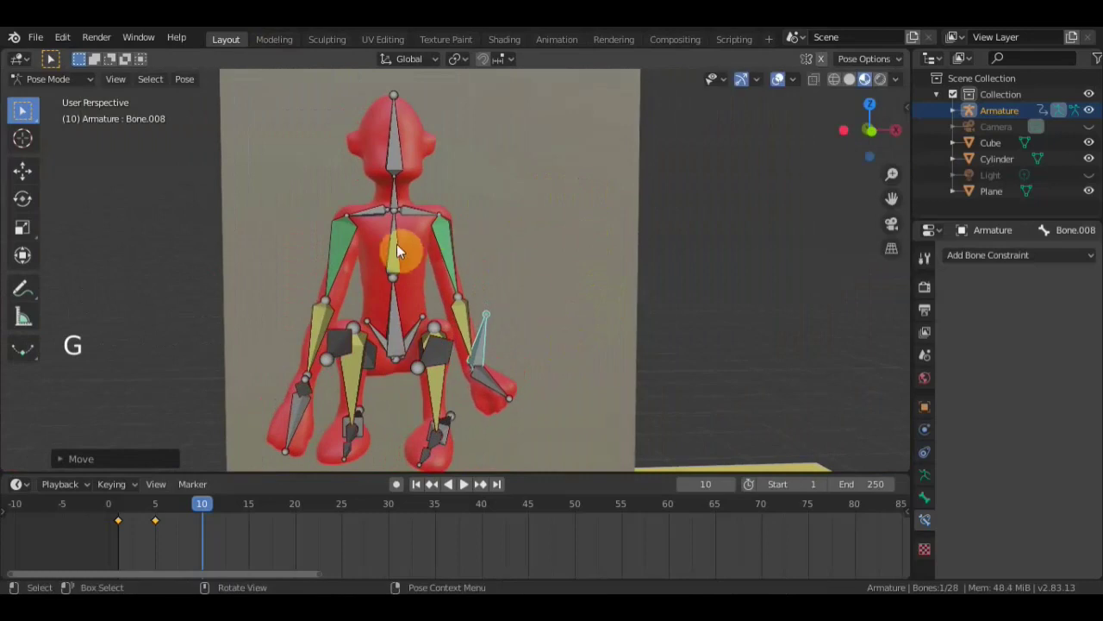
# - Rotate and move a bone near the feet
pyautogui.click(412, 318)
pyautogui.scroll(-3)
pyautogui.middleClick(447, 308)
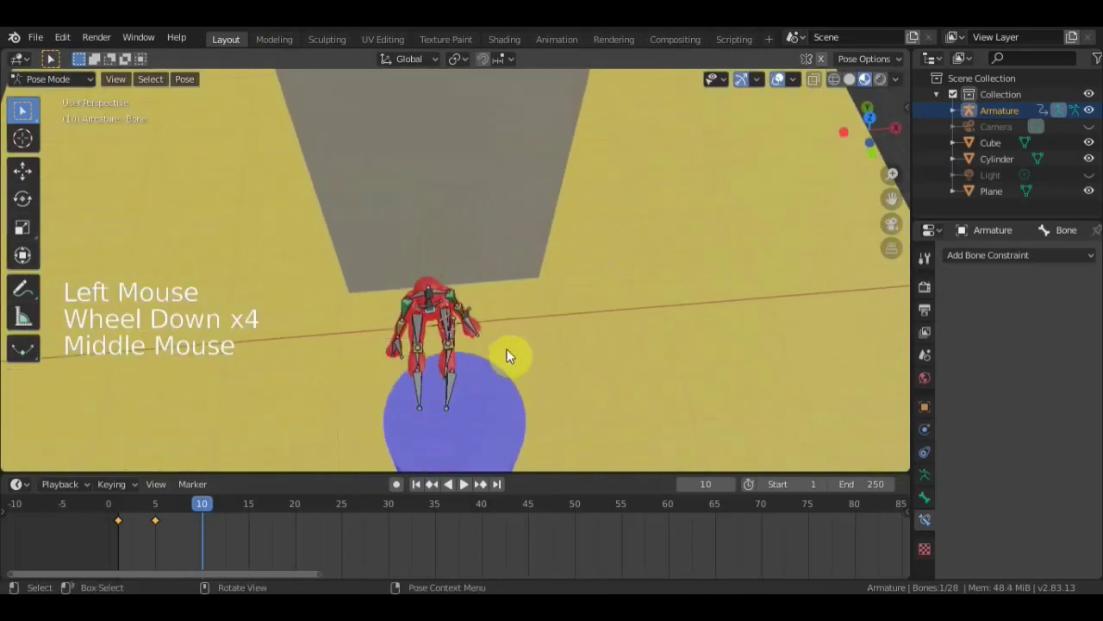
pyautogui.press('r')
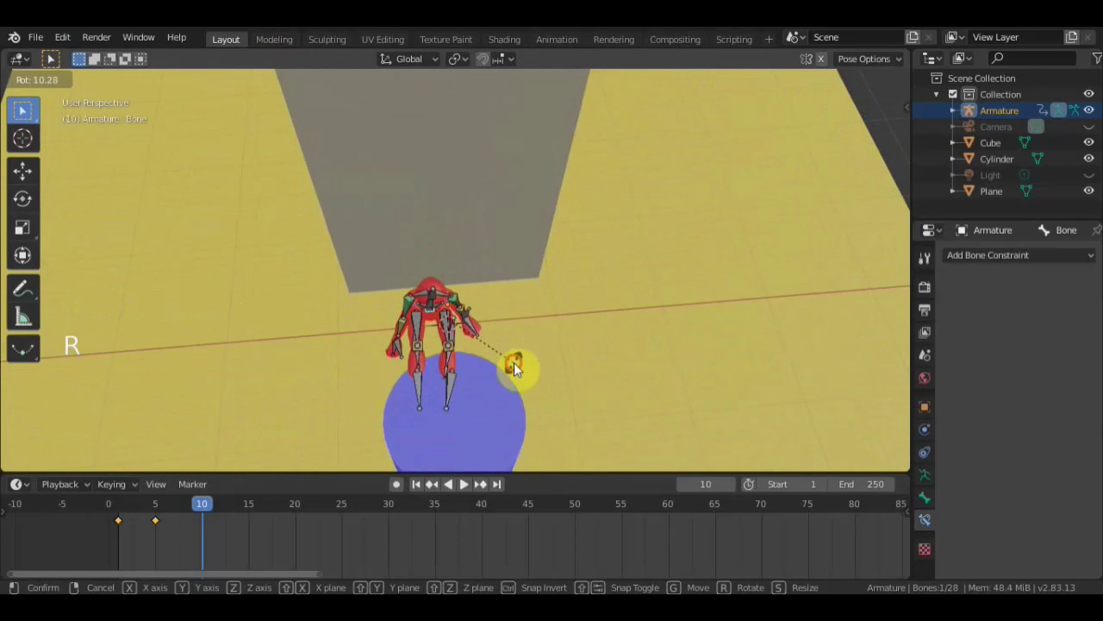
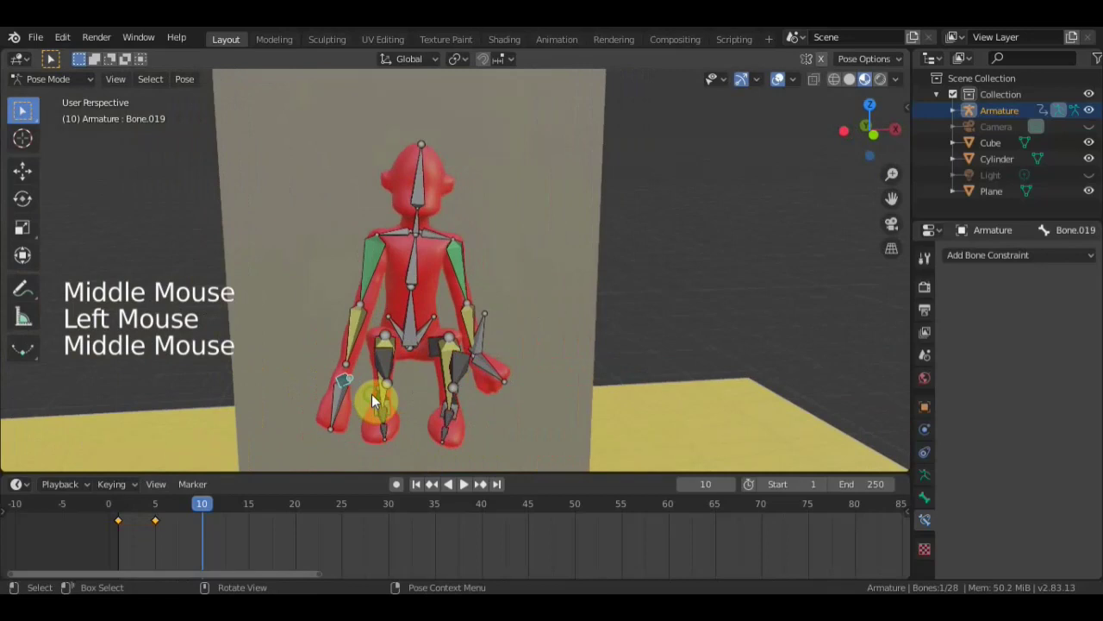
pyautogui.press('g')
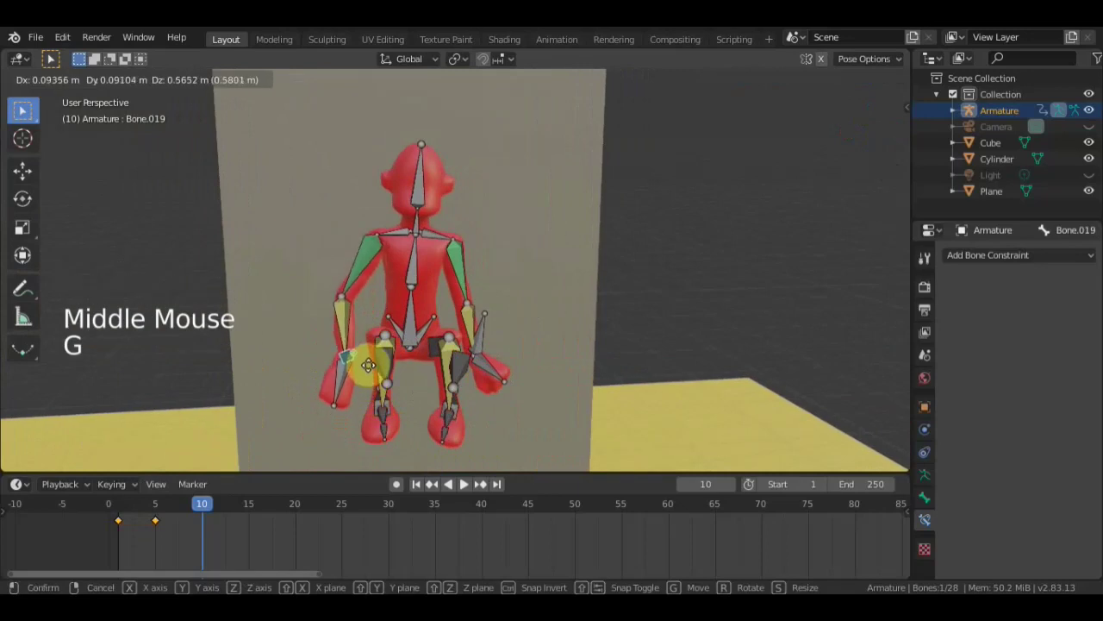
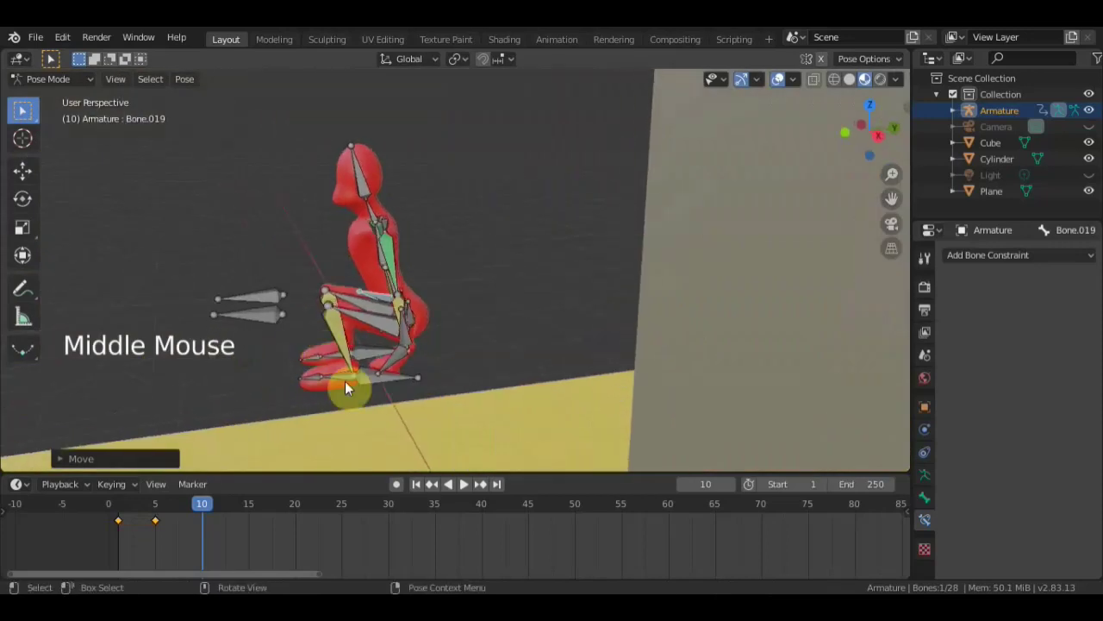
pyautogui.scroll(3)
# - Rotate two more bones of the character into the pose
pyautogui.click(374, 382)
pyautogui.scroll(3)
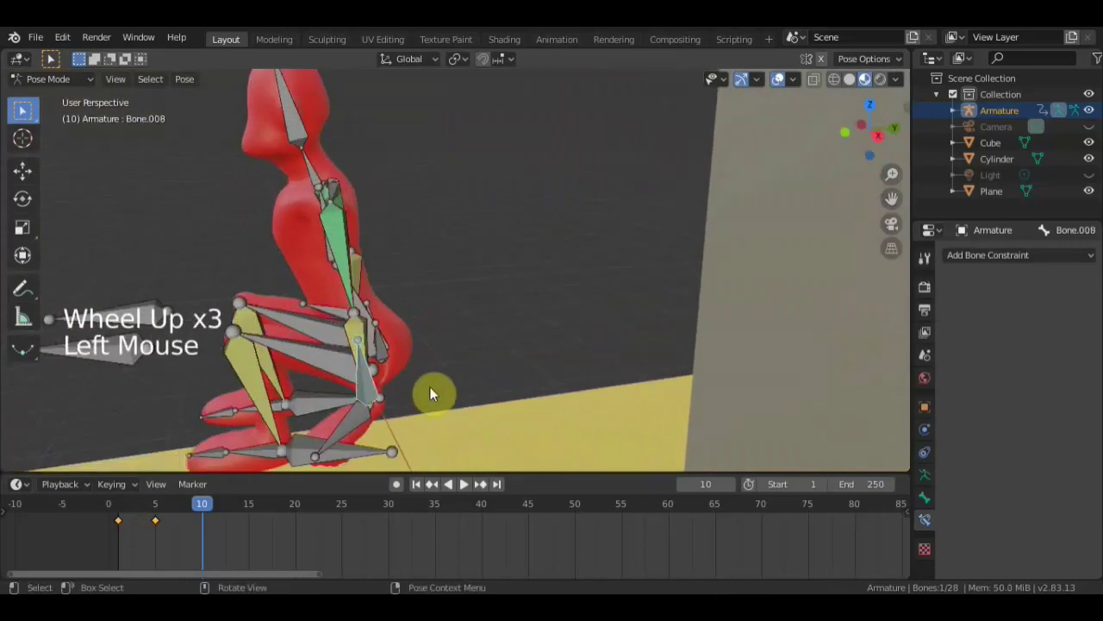
pyautogui.press('r')
pyautogui.scroll(-3)
pyautogui.middleClick(368, 336)
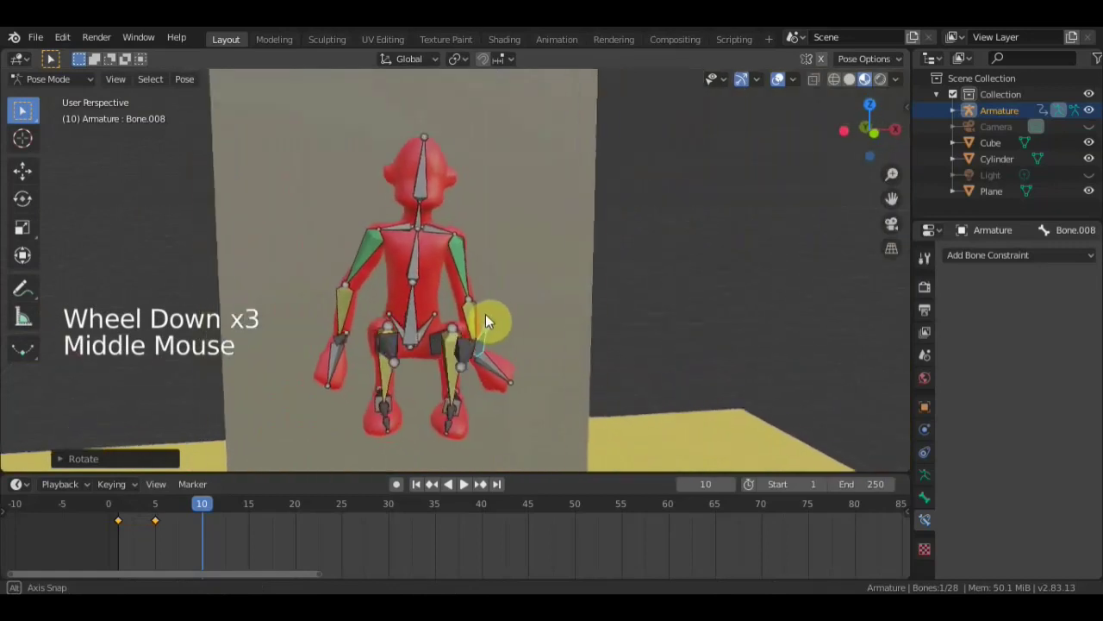
pyautogui.click(446, 271)
pyautogui.press('r')
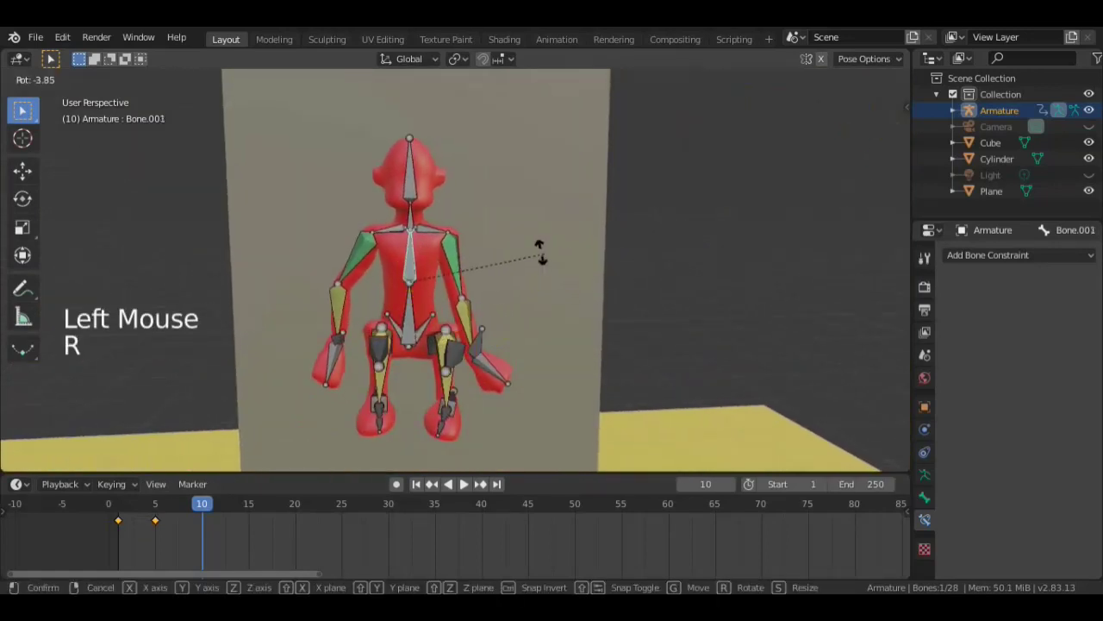
pyautogui.middleClick(457, 414)
# - Rotate another bone and make Bone.026 the active bone
pyautogui.click(373, 393)
pyautogui.middleClick(460, 395)
pyautogui.press('r')
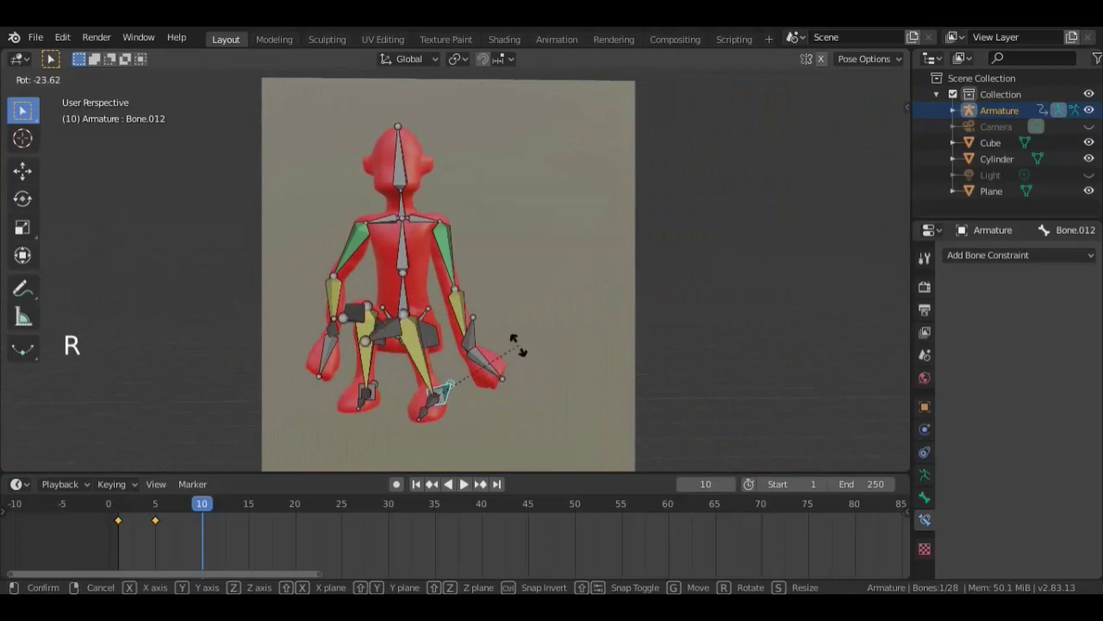
pyautogui.middleClick(525, 416)
pyautogui.click(411, 427)
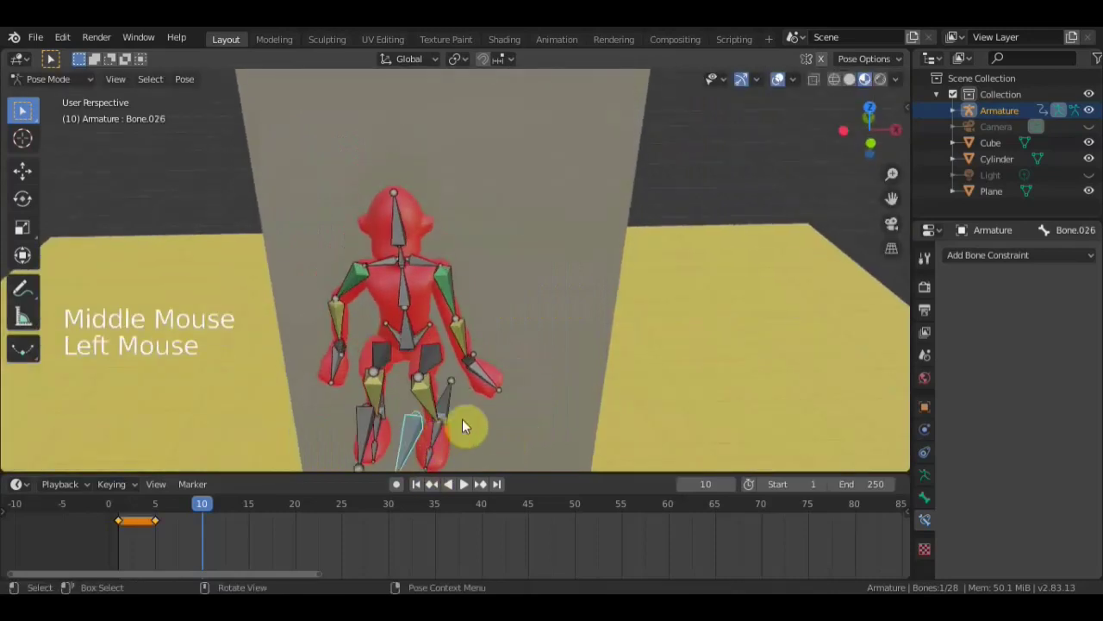
pyautogui.press('g')
pyautogui.middleClick(497, 375)
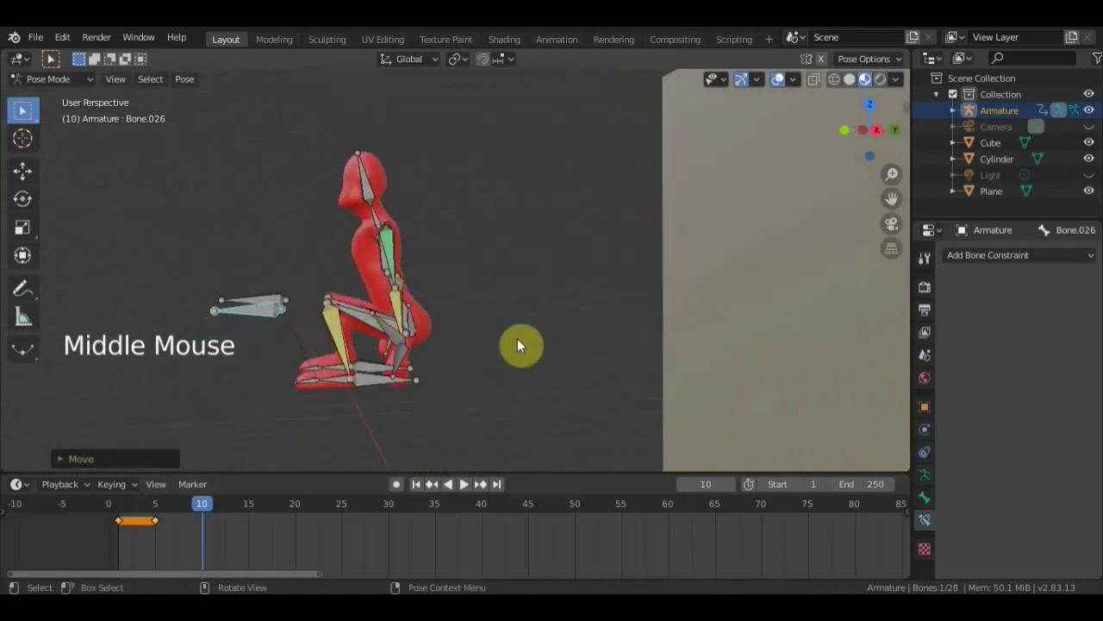
# - Insert a Whole Character keyframe for the frame-10 pose
pyautogui.press('i')
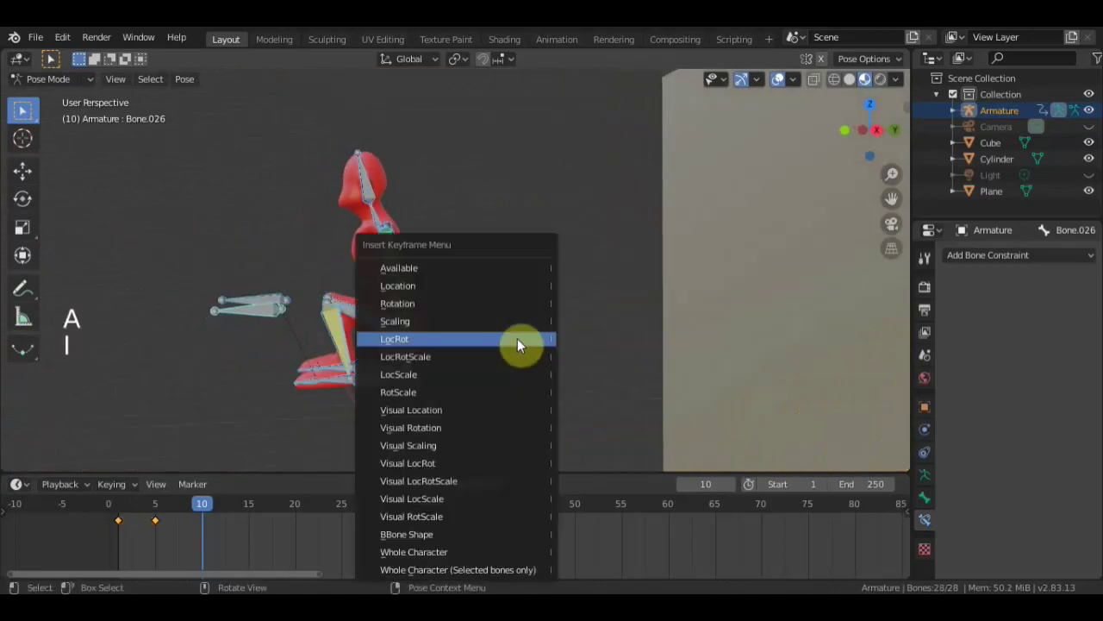
pyautogui.scroll(-3)
pyautogui.middleClick(466, 345)
pyautogui.scroll(-3)
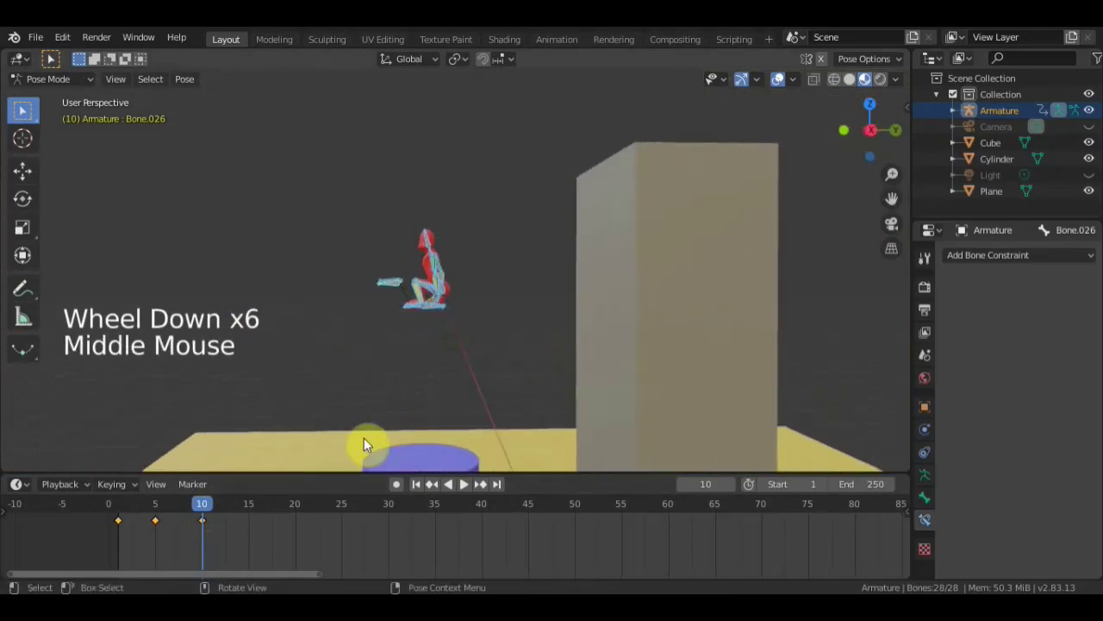
# - Go to frame 15 and bring the character into view
pyautogui.click(188, 511)
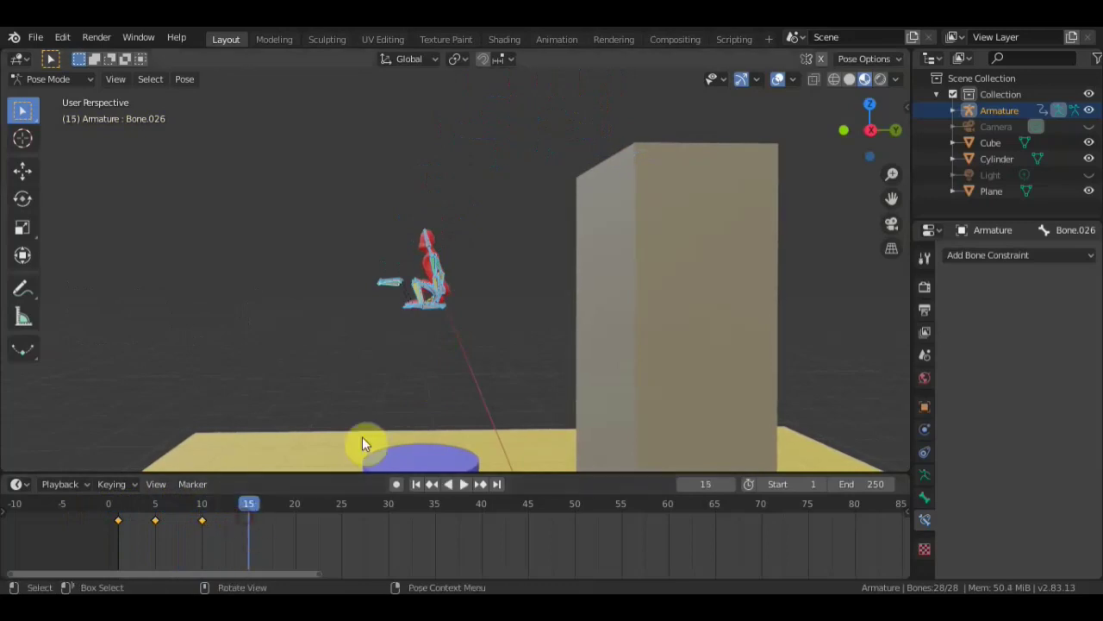
pyautogui.scroll(-3)
pyautogui.scroll(3)
pyautogui.middleClick(479, 331)
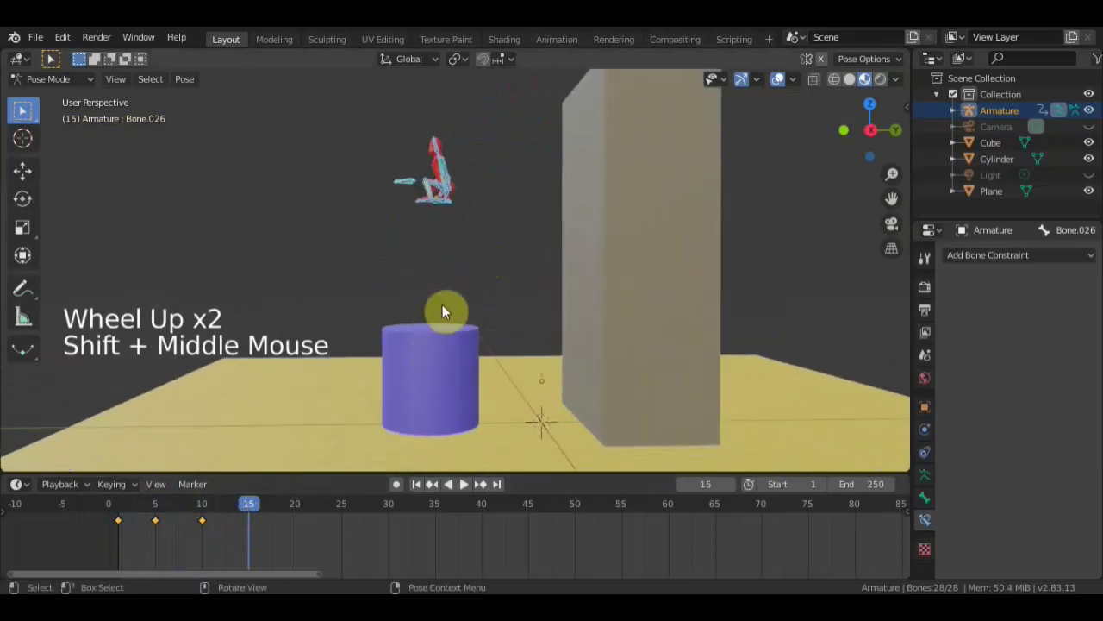
pyautogui.scroll(-3)
pyautogui.middleClick(455, 280)
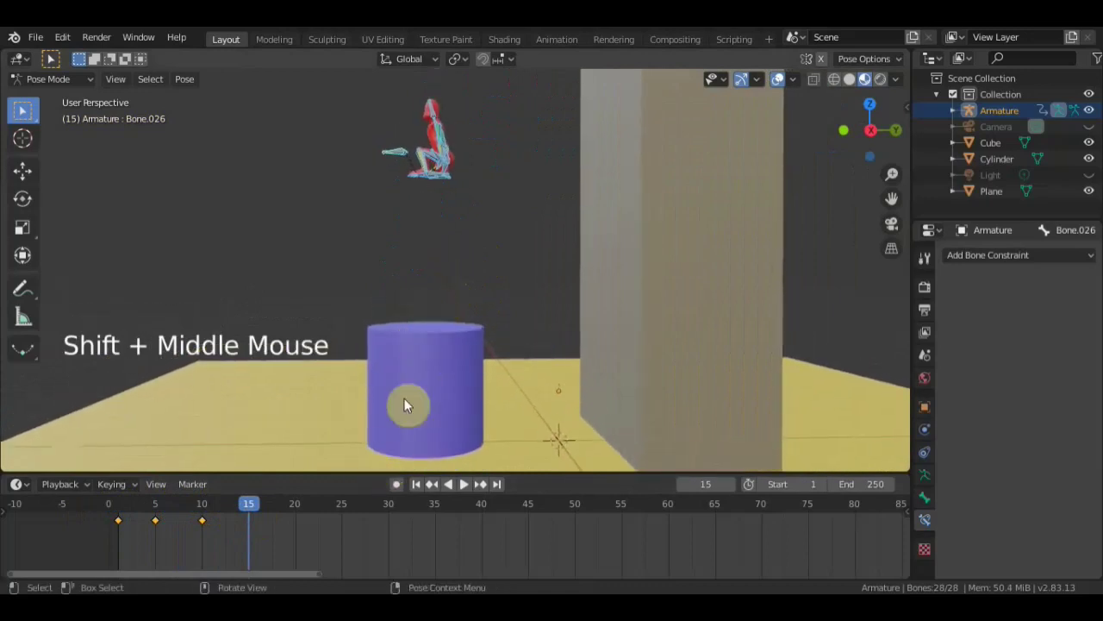
pyautogui.scroll(-3)
pyautogui.scroll(-3)
pyautogui.press('g')
pyautogui.scroll(3)
pyautogui.scroll(3)
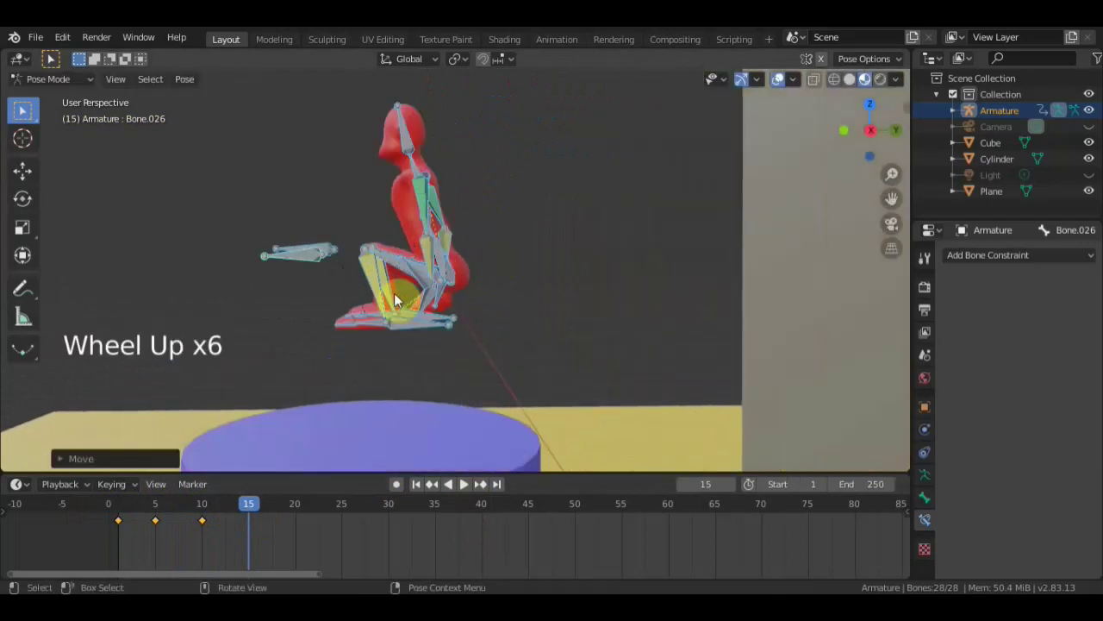
# - Move the body bone down toward the ground, partway off the box
pyautogui.click(434, 330)
pyautogui.middleClick(429, 338)
pyautogui.click(453, 312)
pyautogui.middleClick(538, 322)
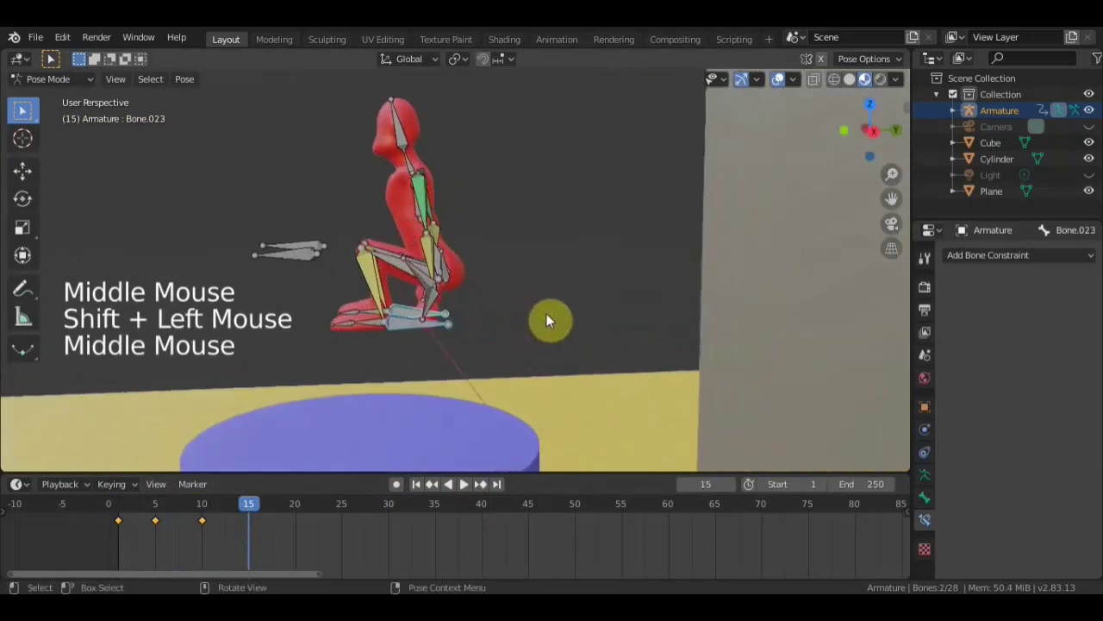
pyautogui.press('g')
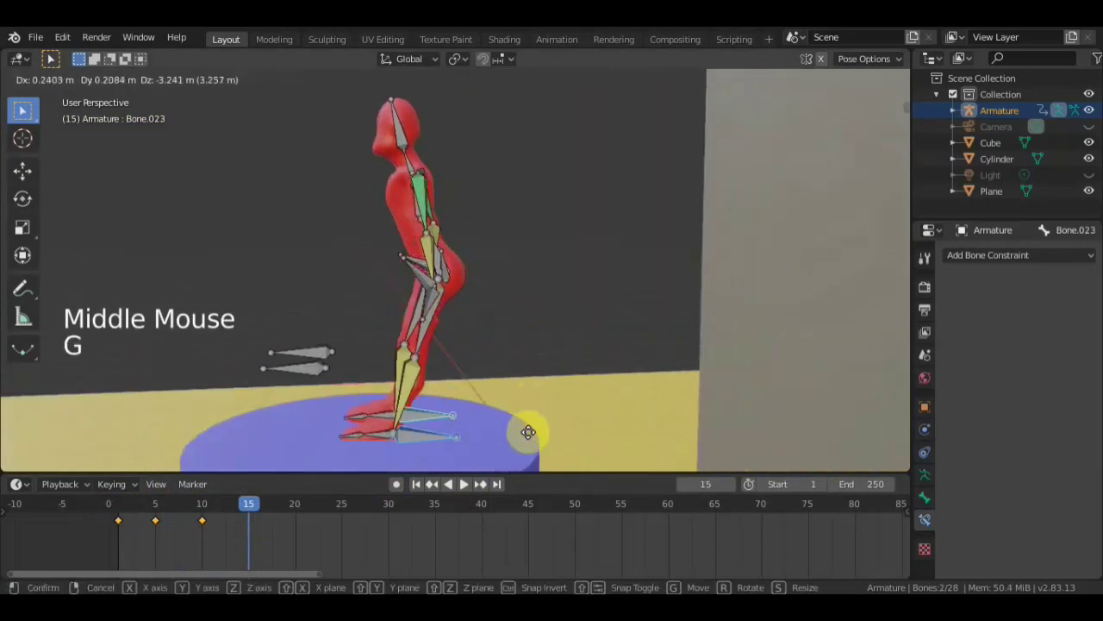
pyautogui.middleClick(442, 260)
pyautogui.middleClick(488, 251)
# - Rotate the remaining bones into the jump pose and keyframe all bones at frame 15
pyautogui.click(423, 249)
pyautogui.middleClick(470, 256)
pyautogui.press('r')
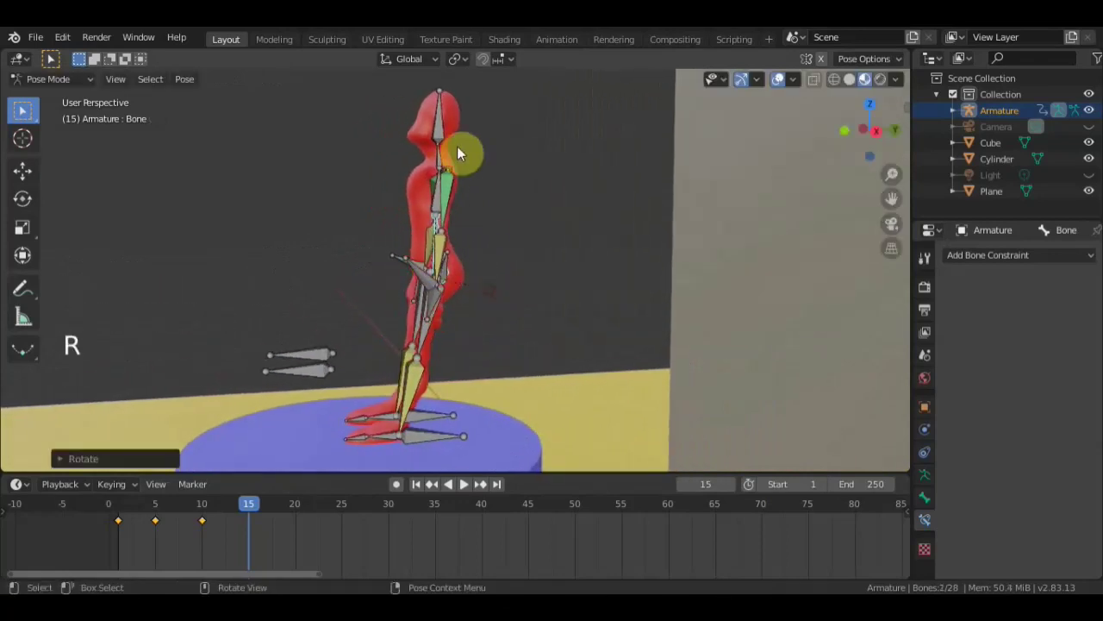
pyautogui.click(477, 136)
pyautogui.press('r')
pyautogui.middleClick(480, 223)
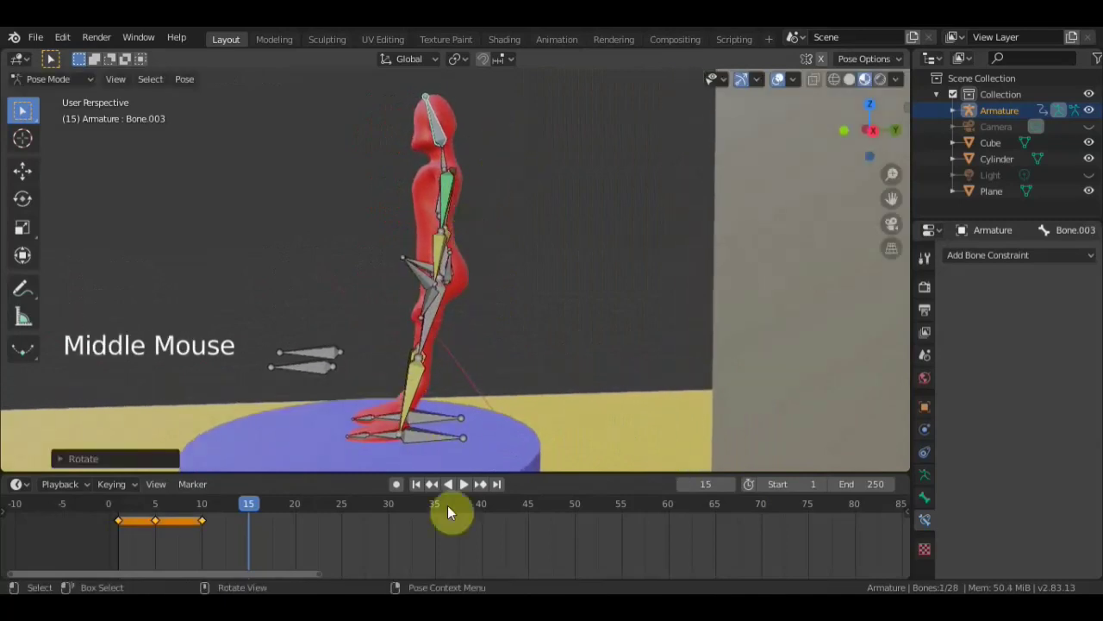
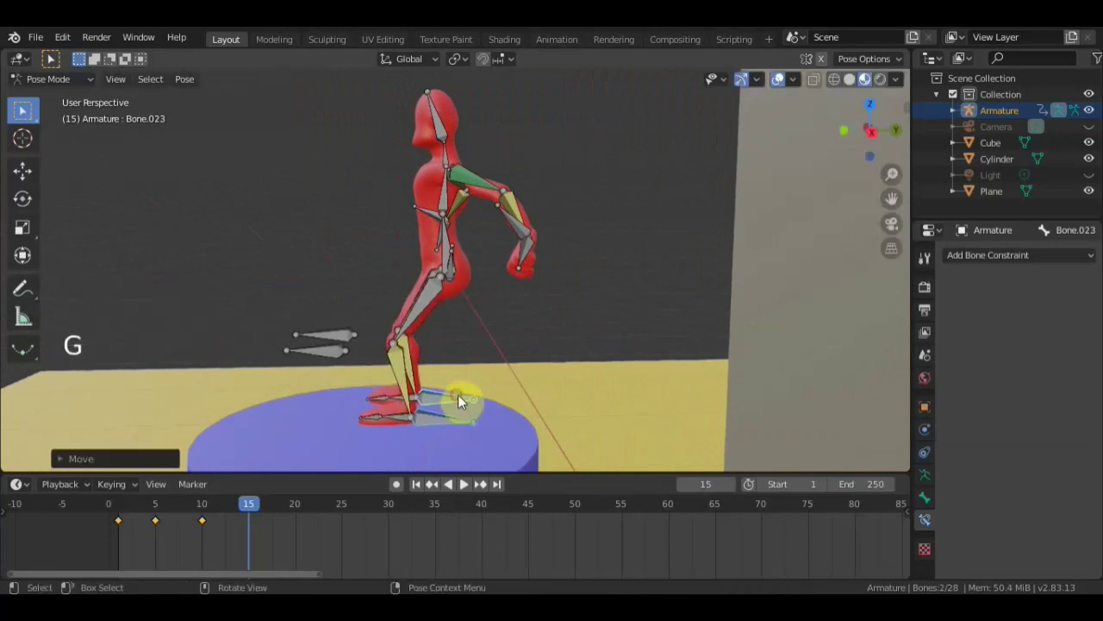
pyautogui.press('r')
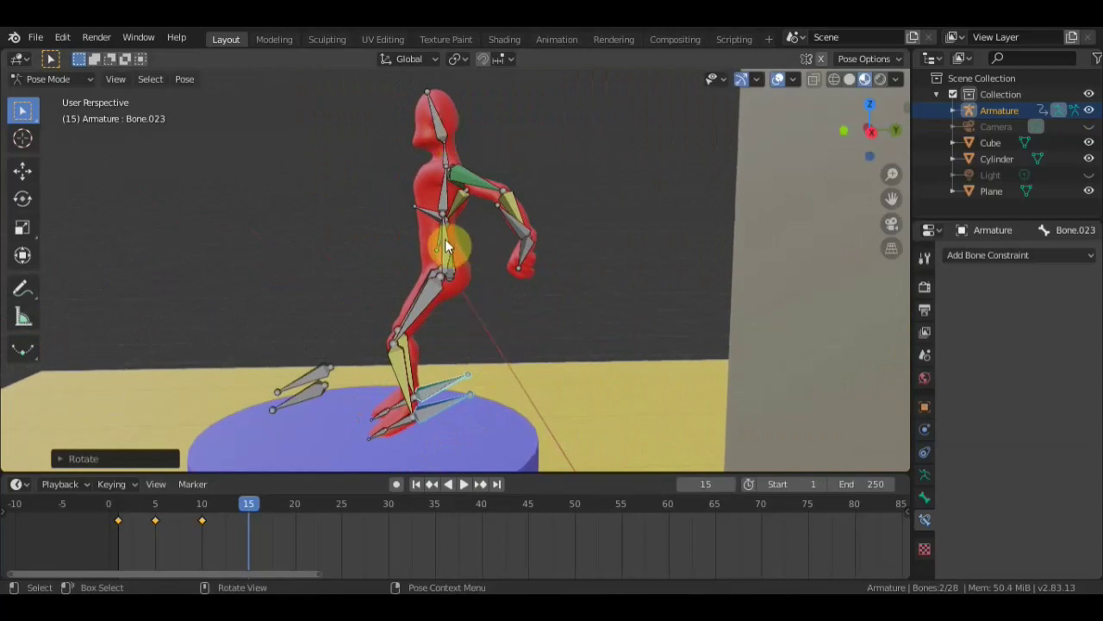
pyautogui.press('a')
pyautogui.press('i')
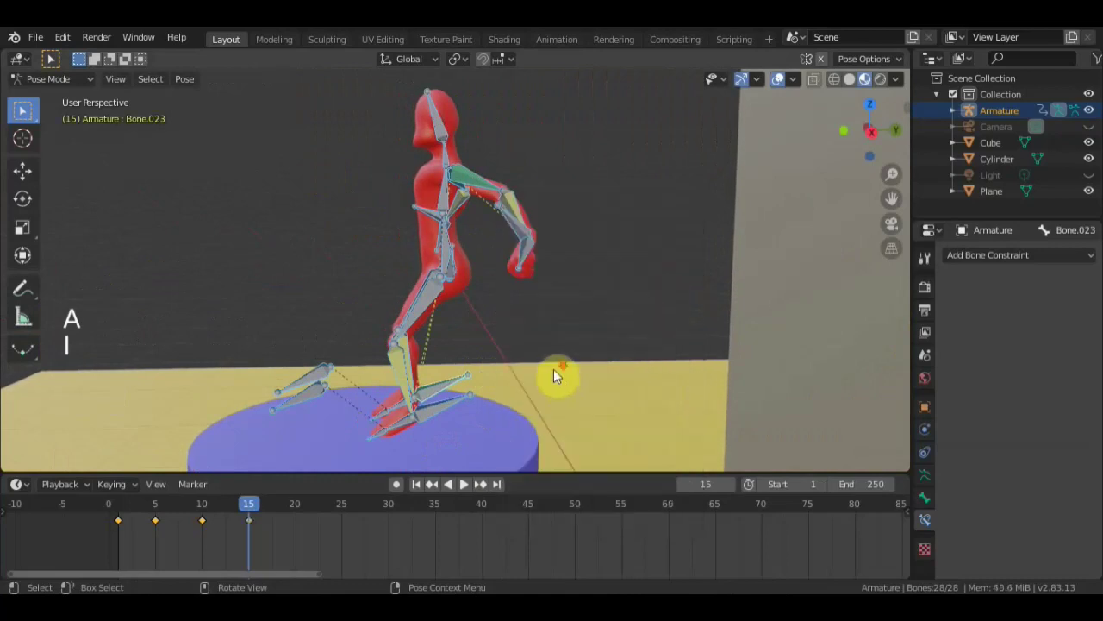
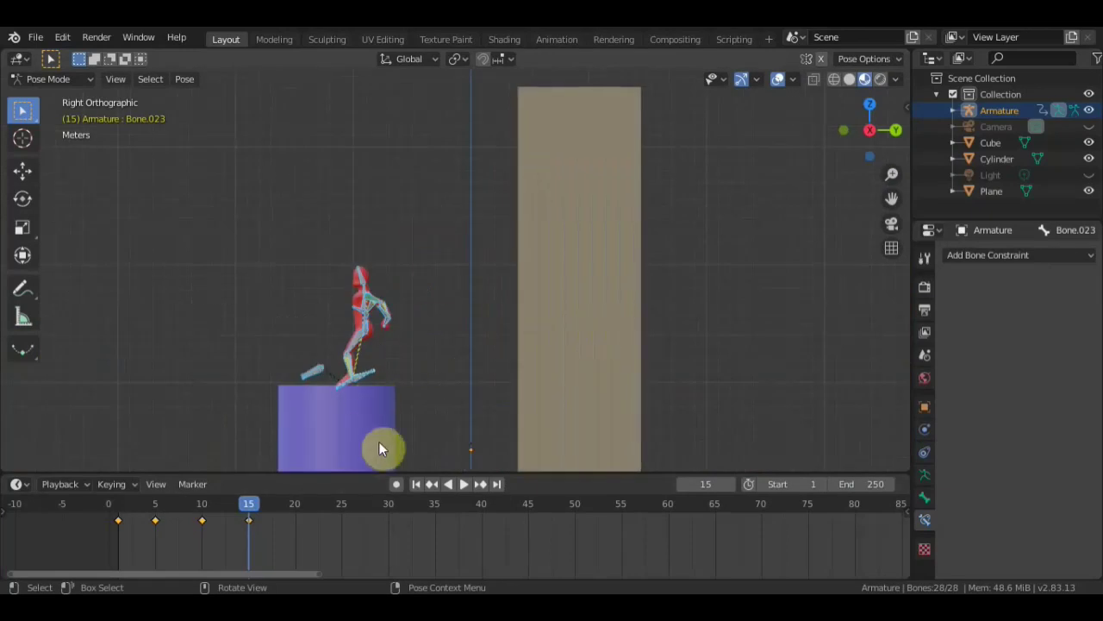
# - Scrub the jump through frames 3 and 19, then rest the timeline on frame 20
pyautogui.click(256, 509)
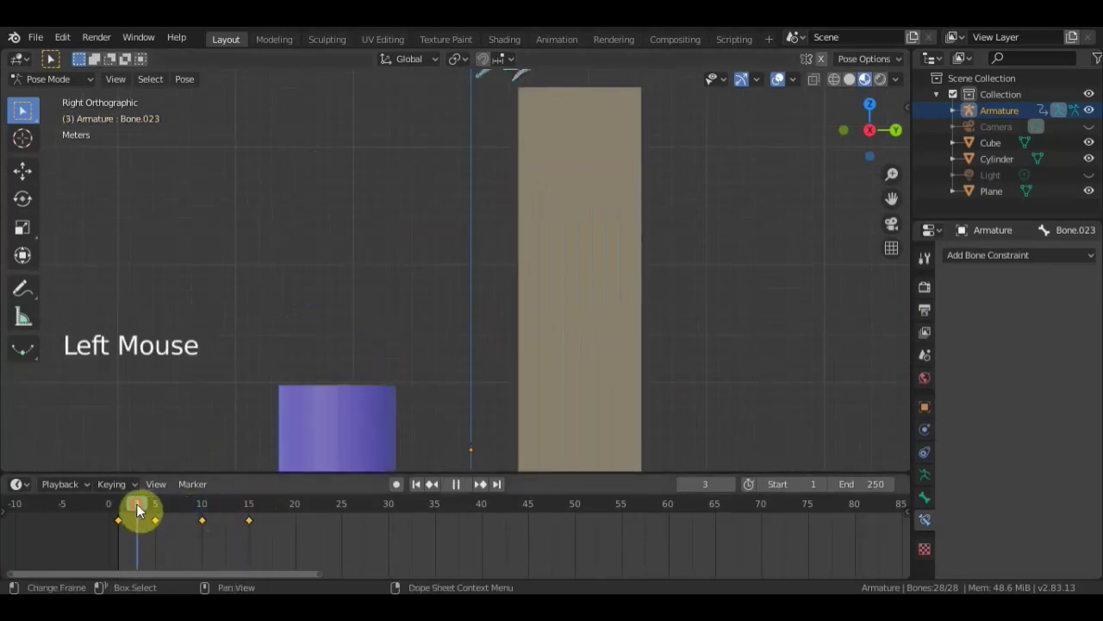
pyautogui.scroll(-3)
pyautogui.scroll(-3)
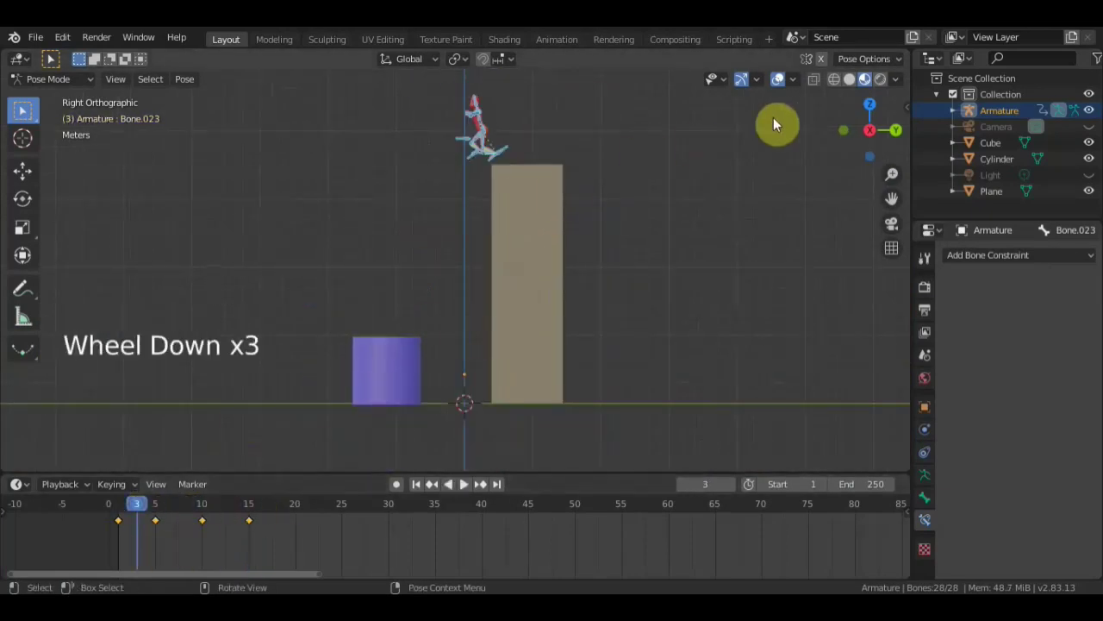
pyautogui.click(682, 203)
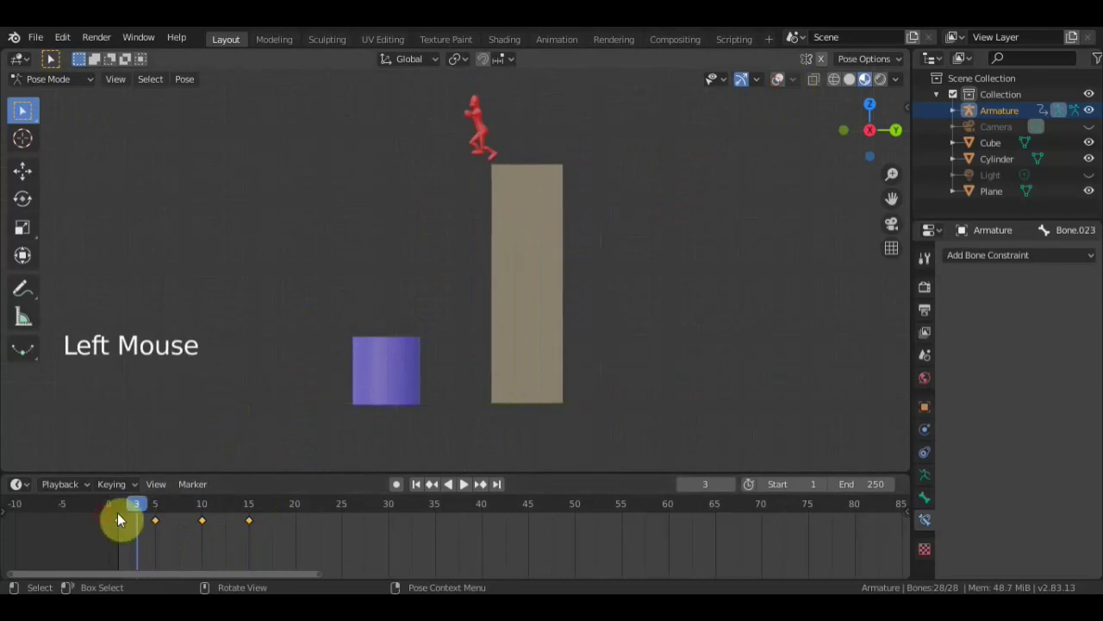
pyautogui.click(126, 511)
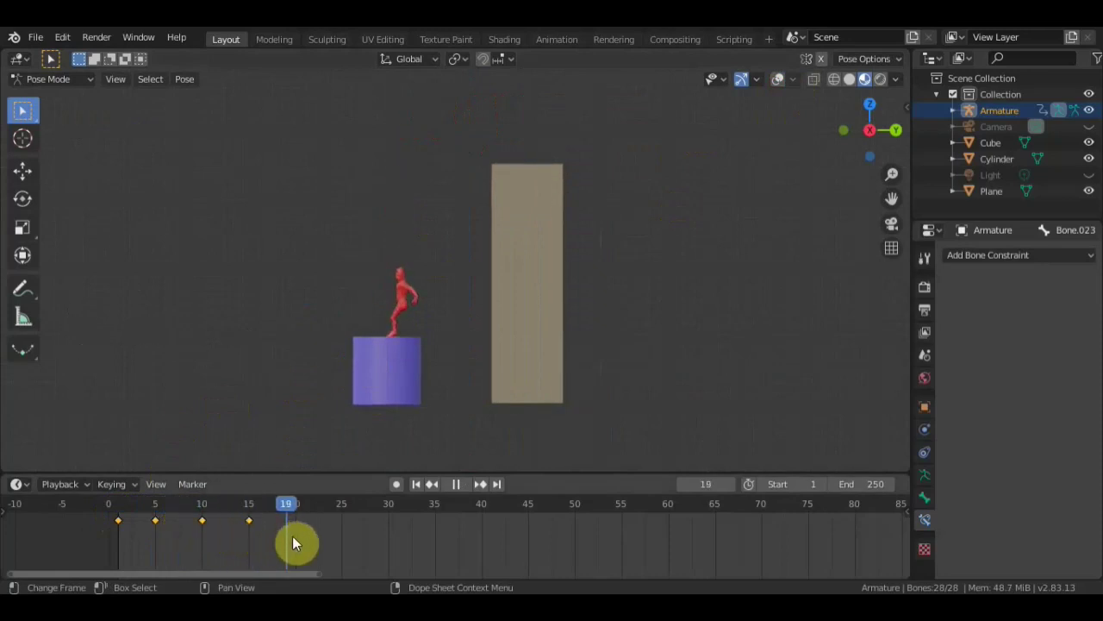
pyautogui.scroll(3)
pyautogui.click(552, 166)
pyautogui.scroll(3)
pyautogui.middleClick(459, 303)
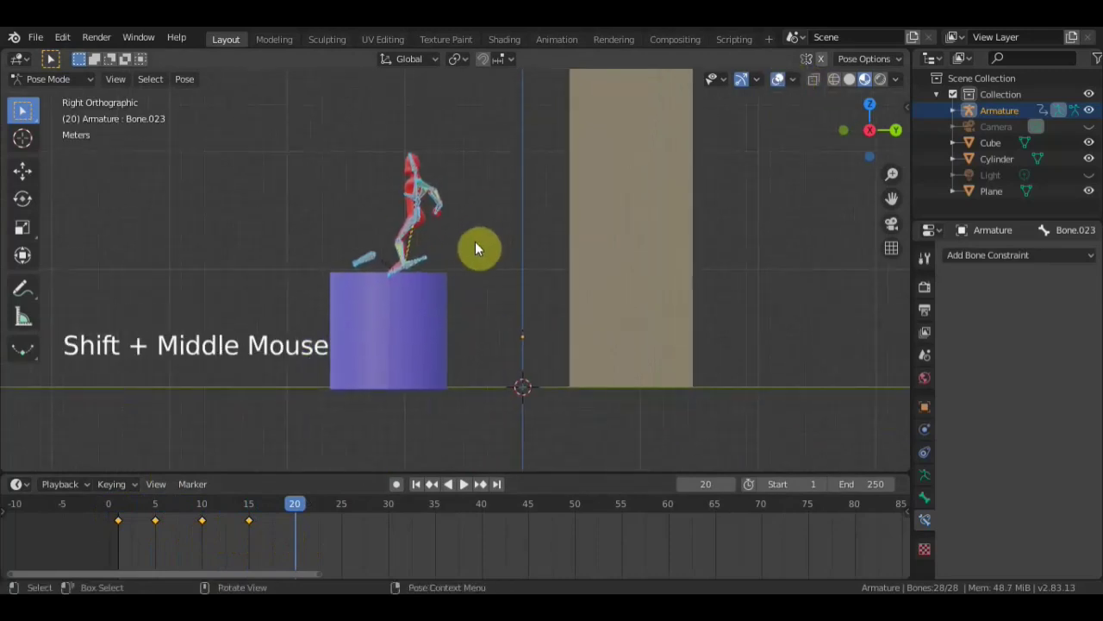
# - Move the character's body bone down toward the ground at frame 20
pyautogui.press('g')
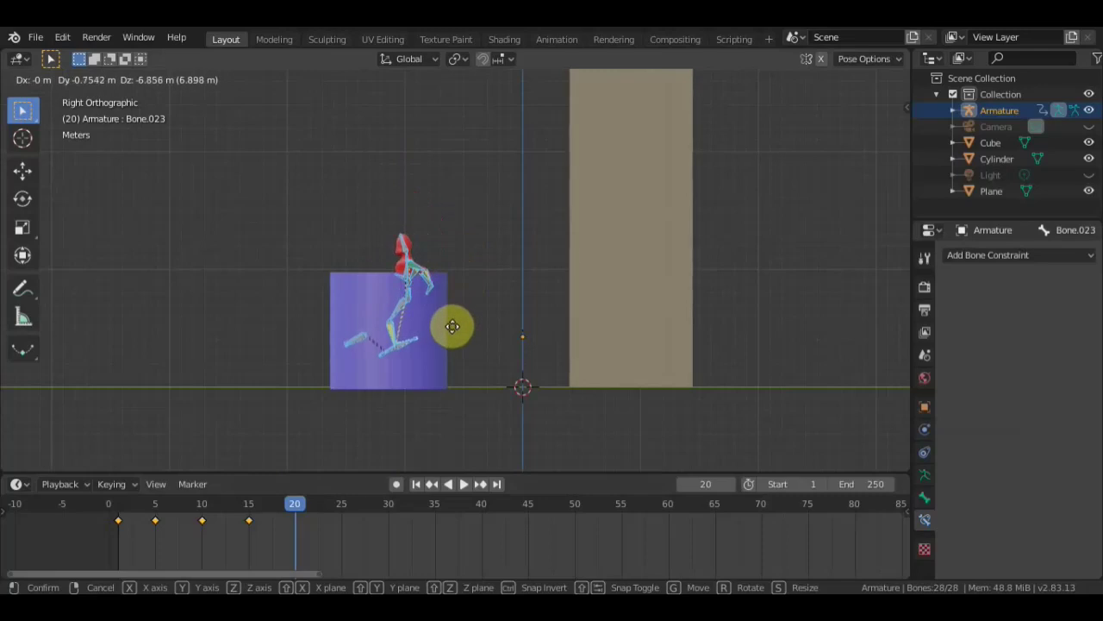
pyautogui.scroll(3)
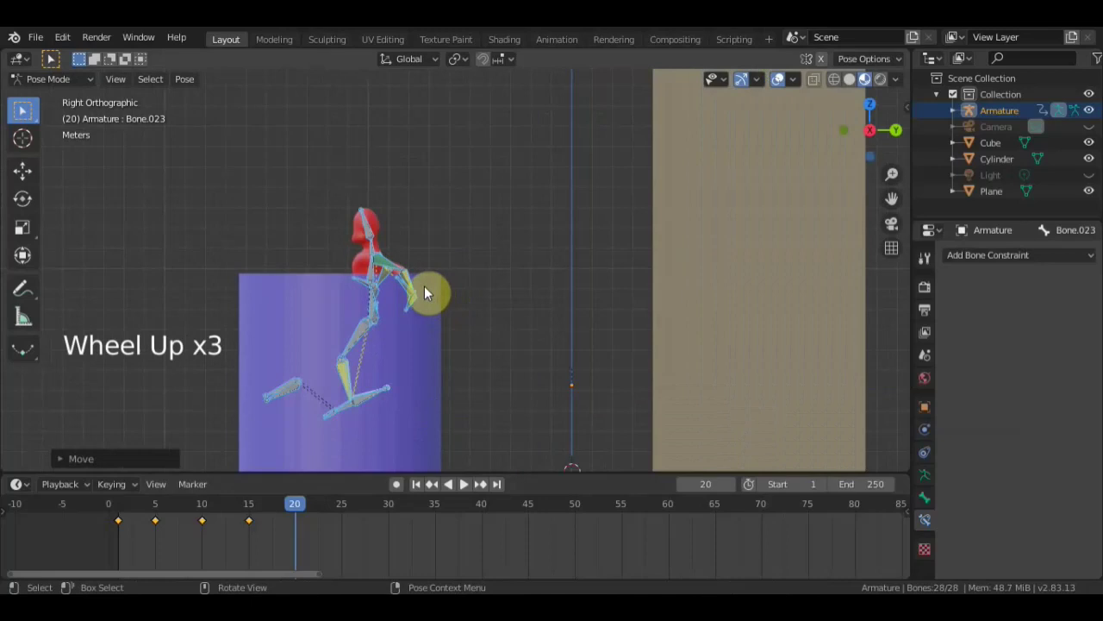
pyautogui.scroll(3)
pyautogui.press('g')
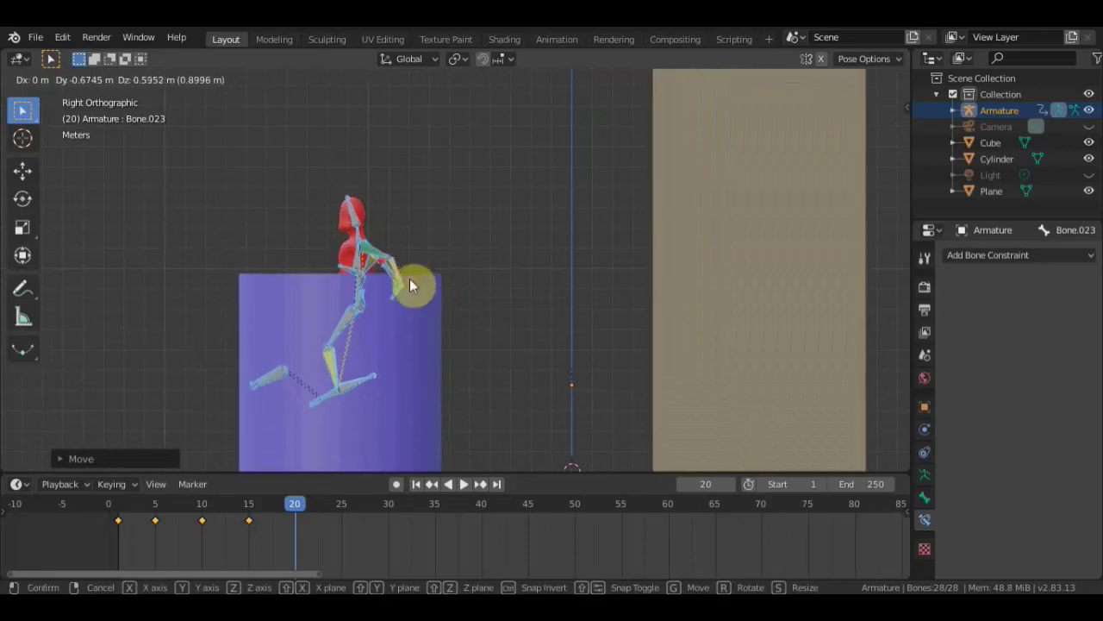
pyautogui.middleClick(429, 290)
pyautogui.scroll(3)
pyautogui.middleClick(474, 308)
# - Move Bone.008 and rotate Bone.003 along one axis, then select all 28 bones for keying
pyautogui.click(268, 294)
pyautogui.scroll(-3)
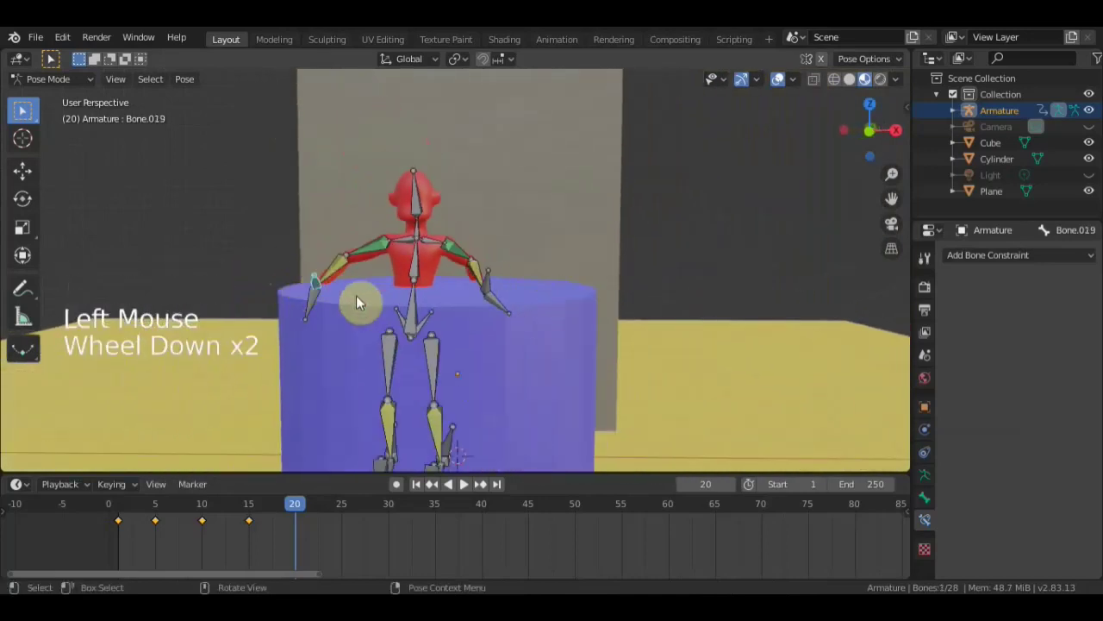
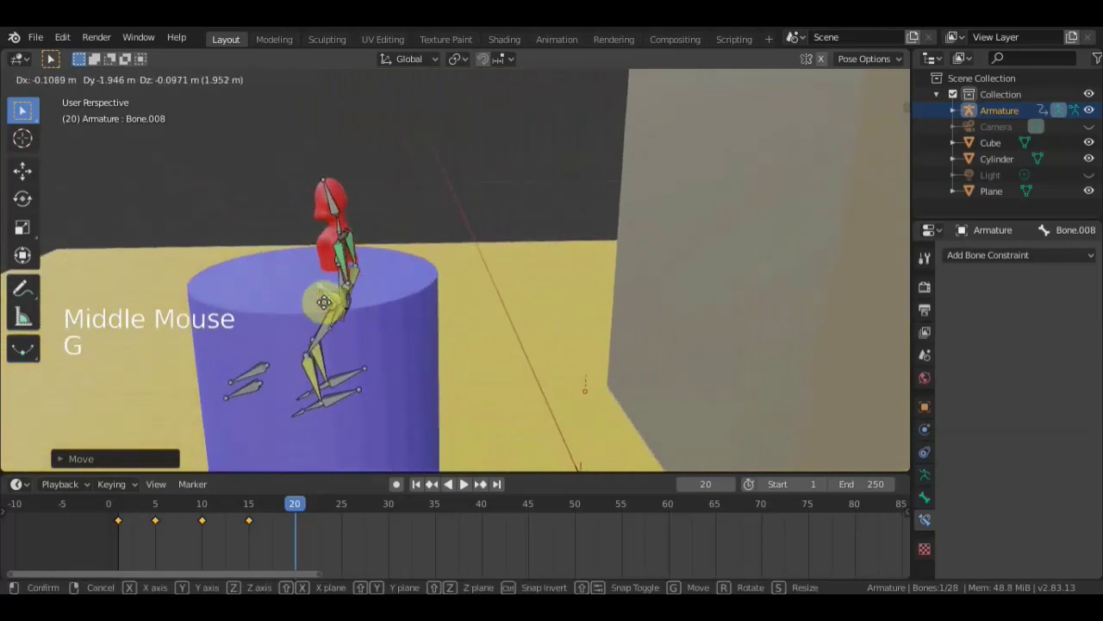
pyautogui.middleClick(379, 301)
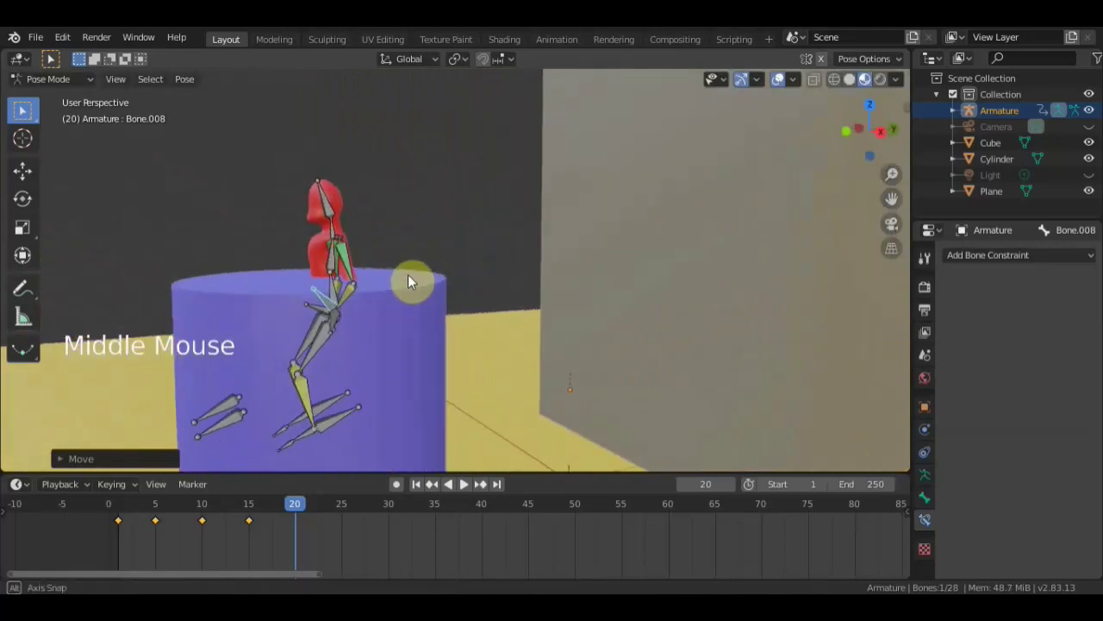
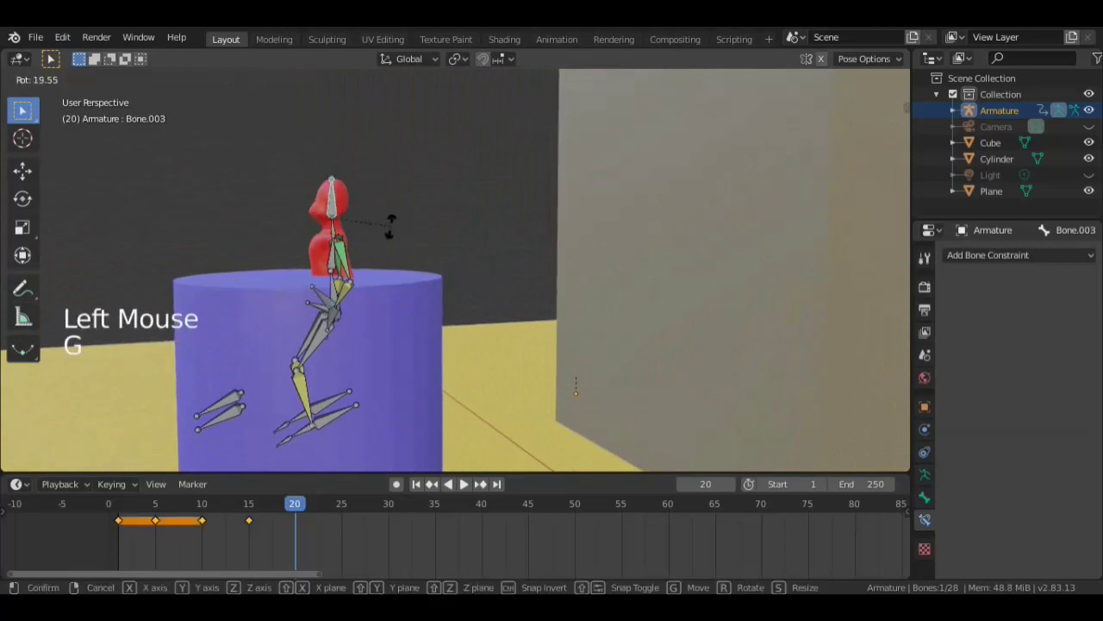
pyautogui.middleClick(427, 244)
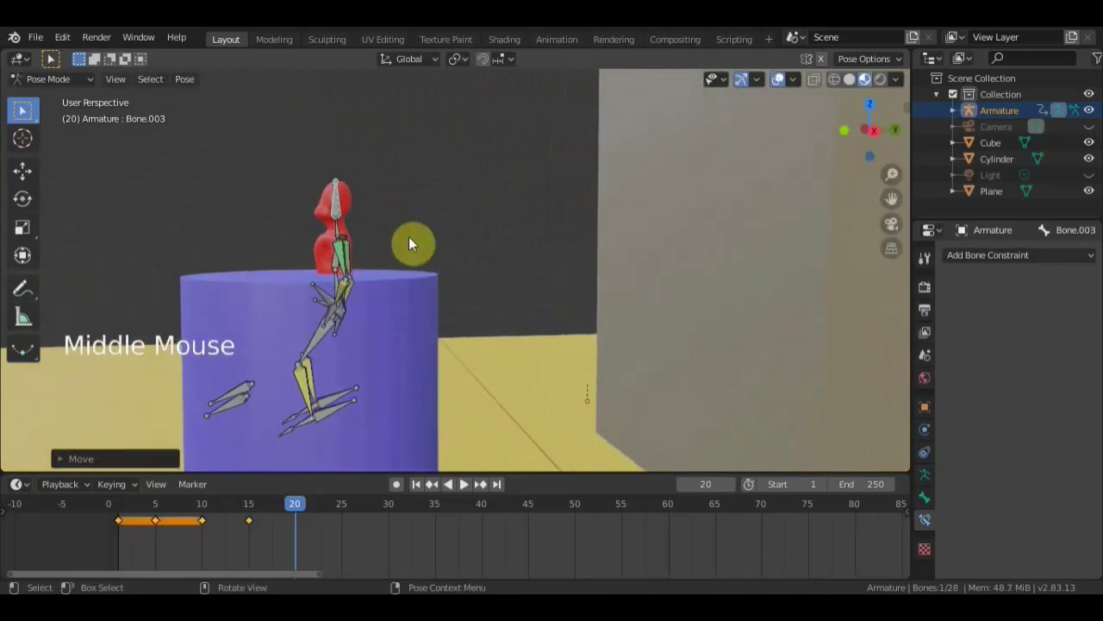
pyautogui.press('a')
pyautogui.press('i')
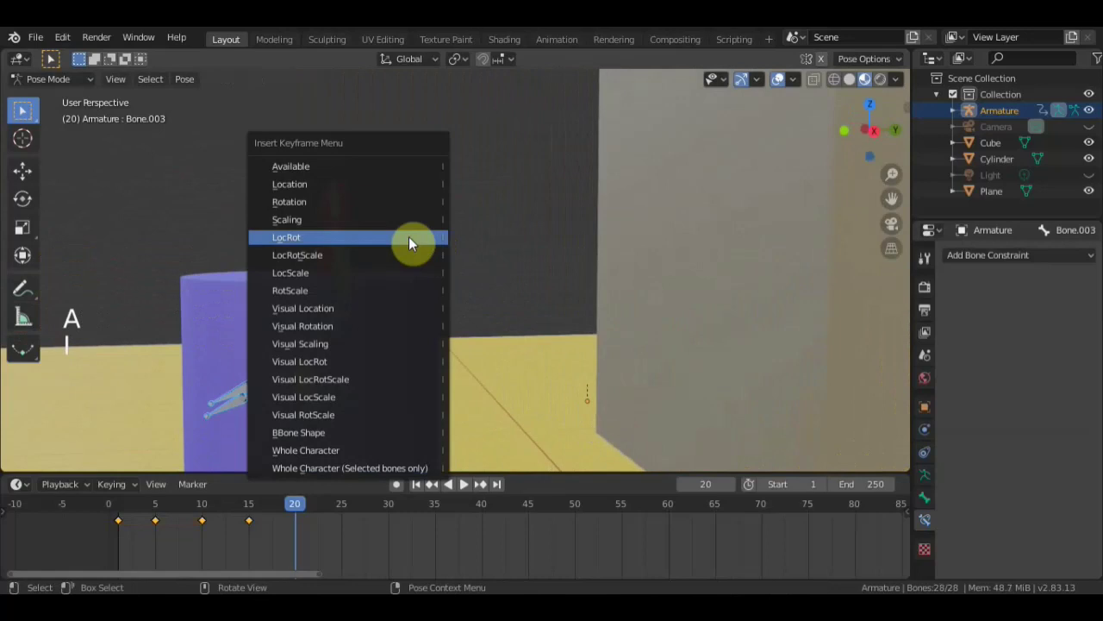
# - Keyframe the whole pose at frame 20 and jump the timeline to frame 35
pyautogui.click(312, 513)
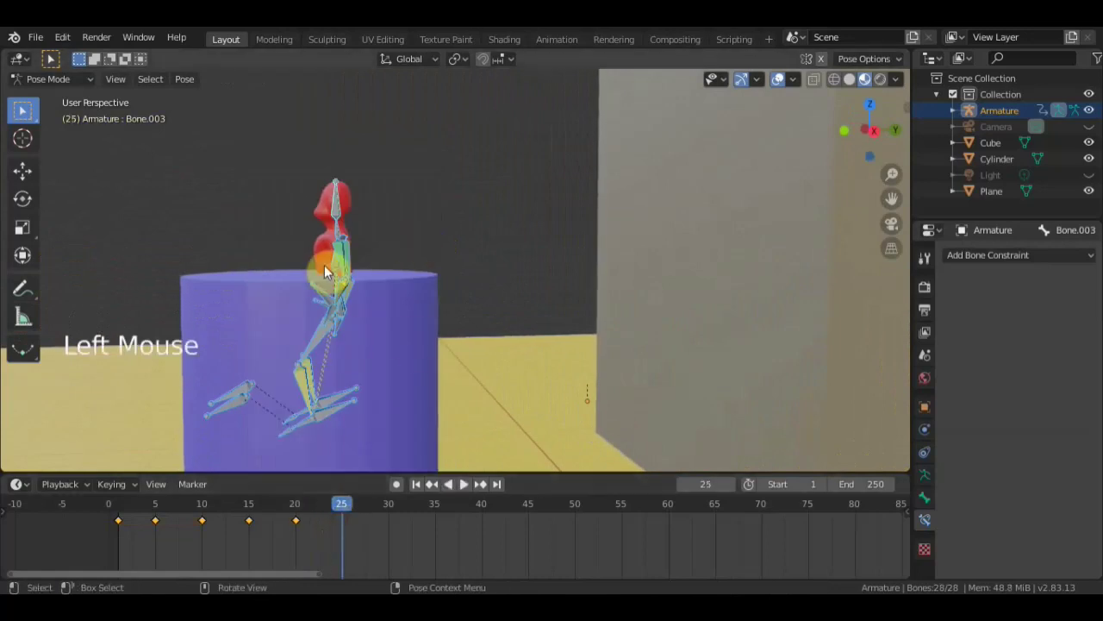
pyautogui.scroll(-3)
pyautogui.press('g')
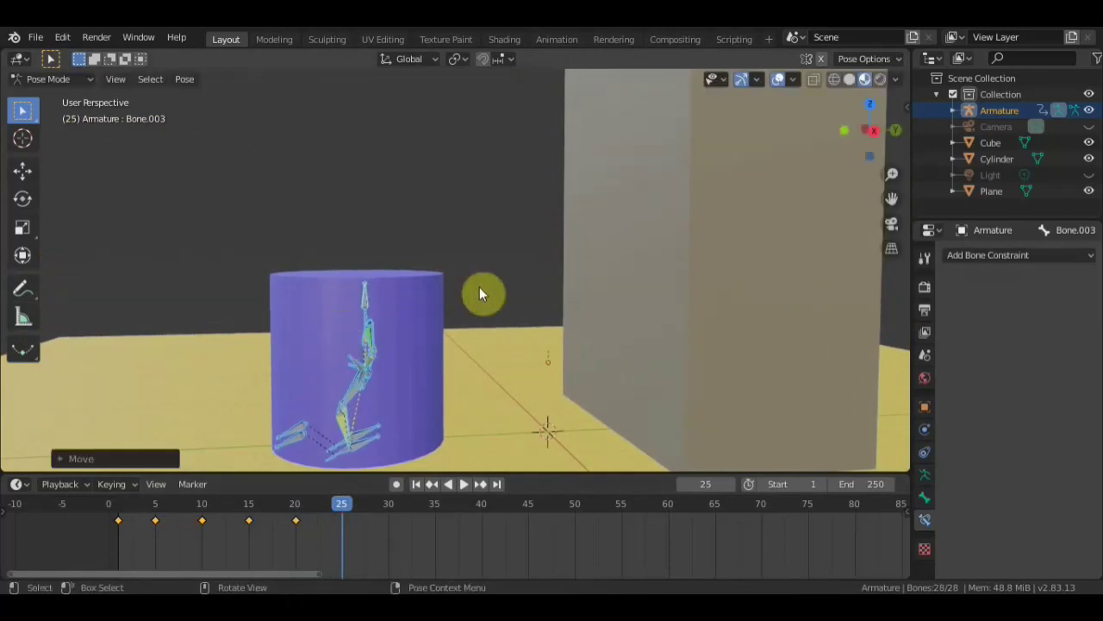
pyautogui.press('i')
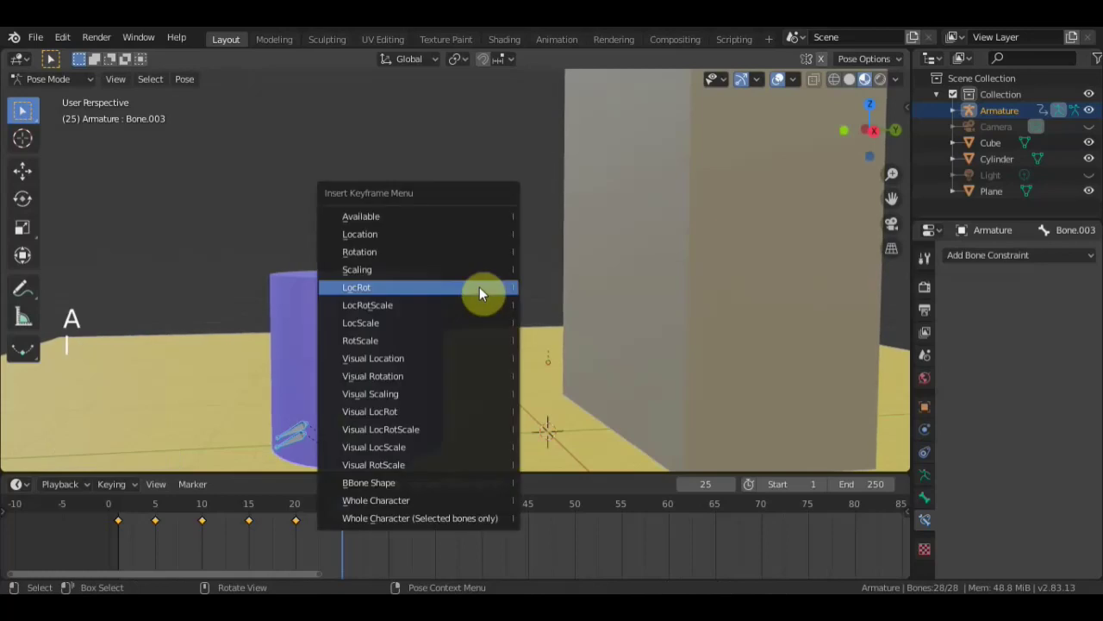
pyautogui.click(365, 512)
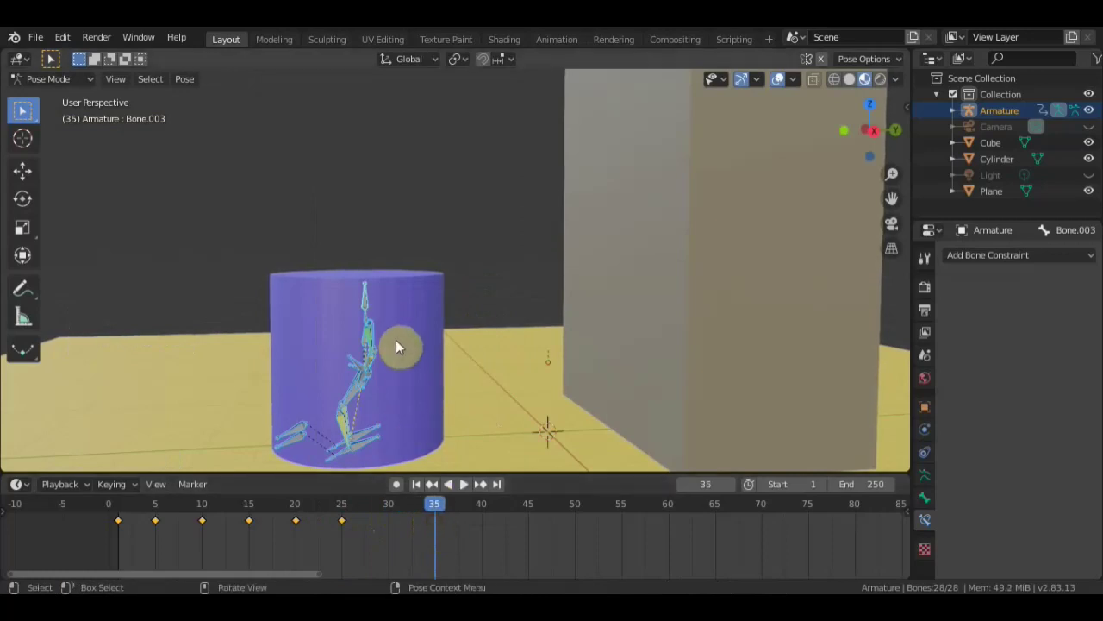
# - Shift Bone.003 along one axis and raise the control bone Bone.008 much higher at frame 35
pyautogui.press('g')
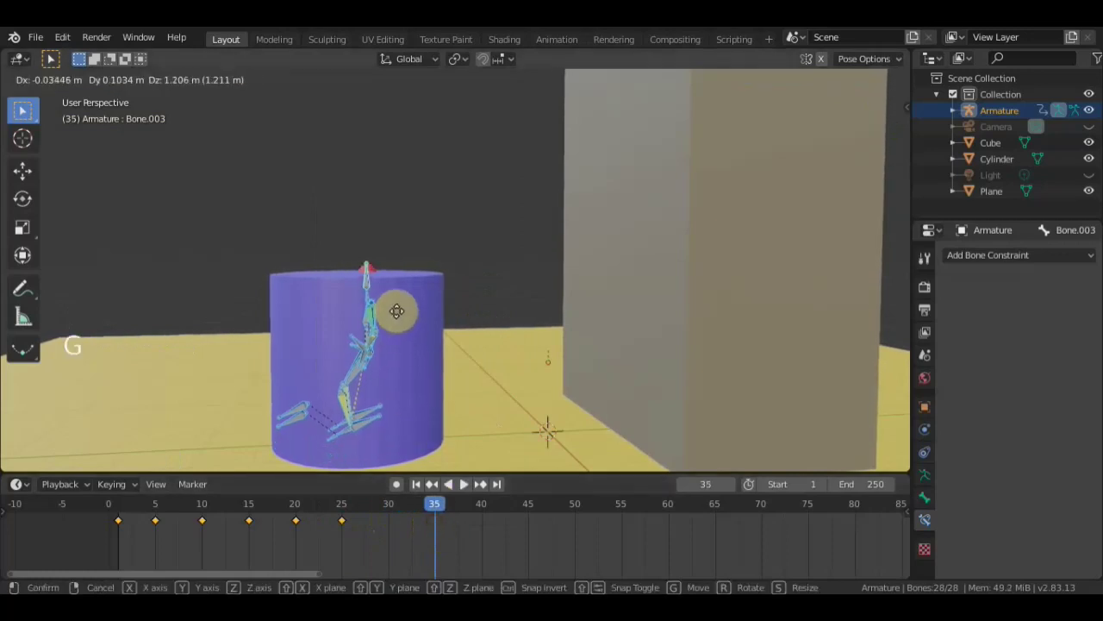
pyautogui.middleClick(427, 334)
pyautogui.scroll(3)
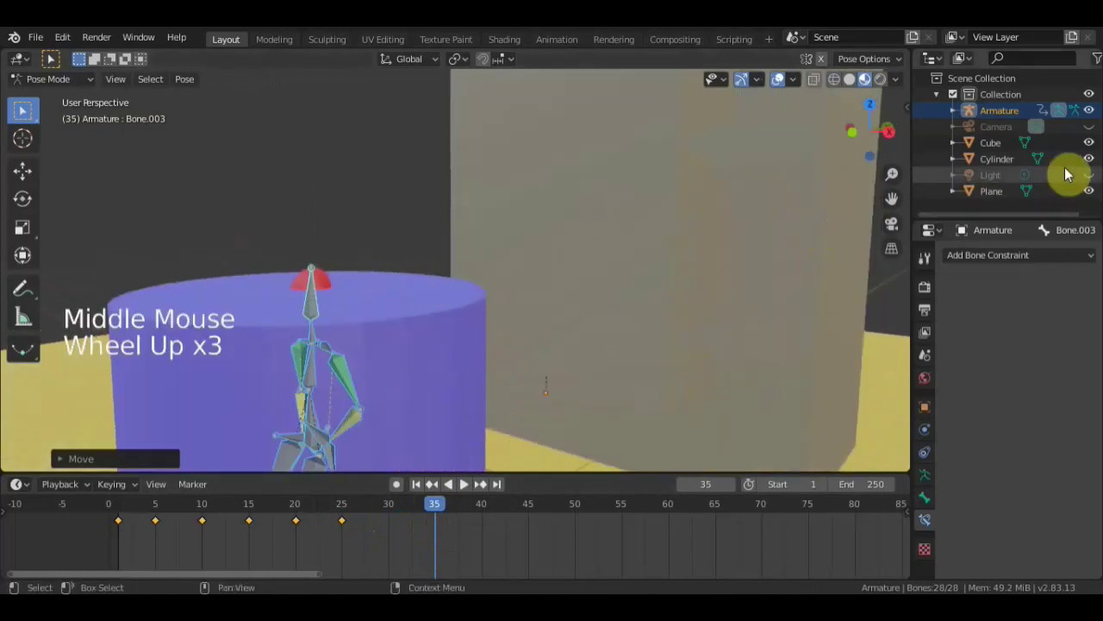
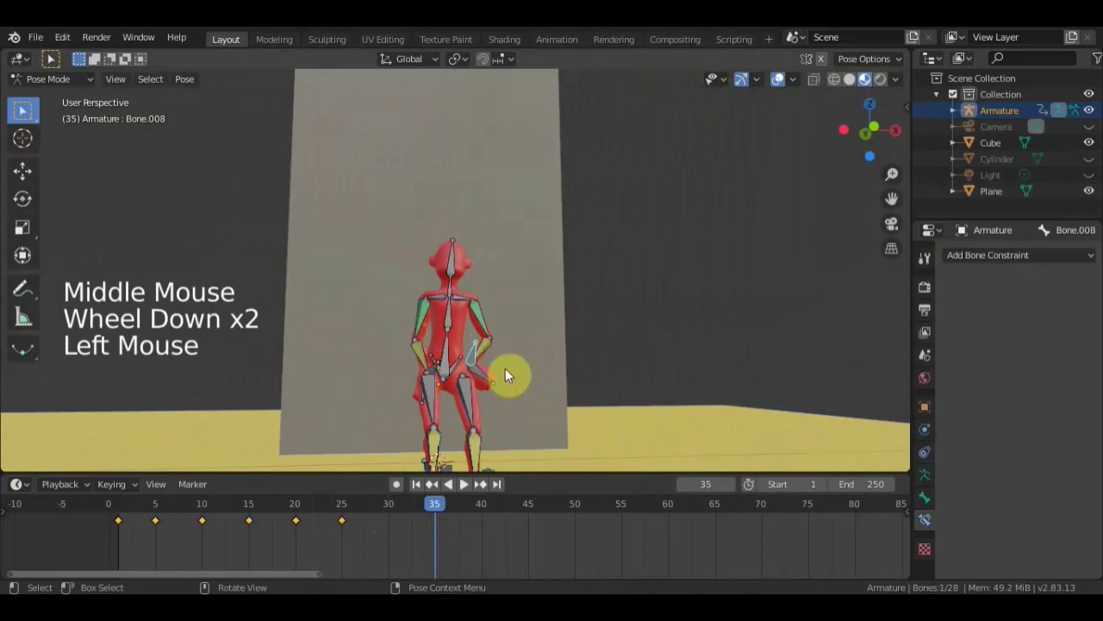
pyautogui.press('g')
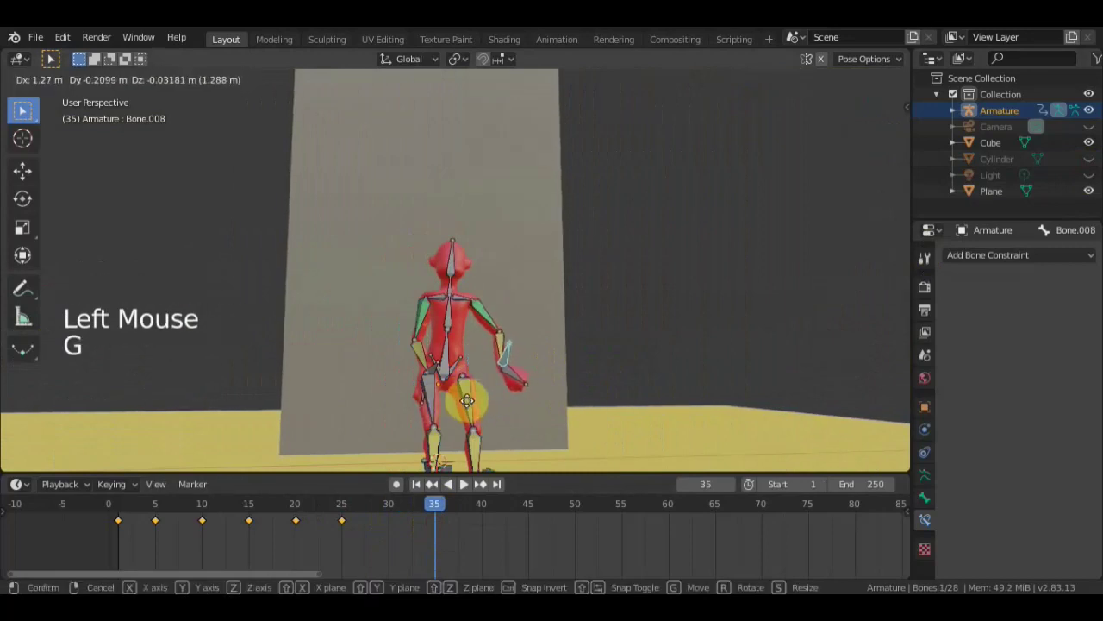
pyautogui.press('g')
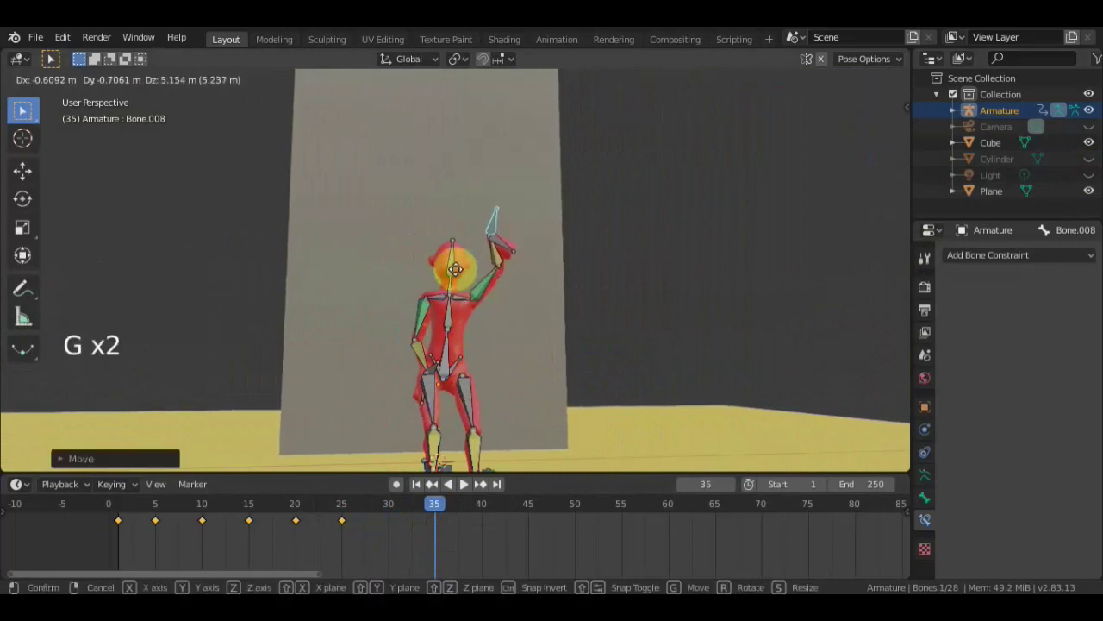
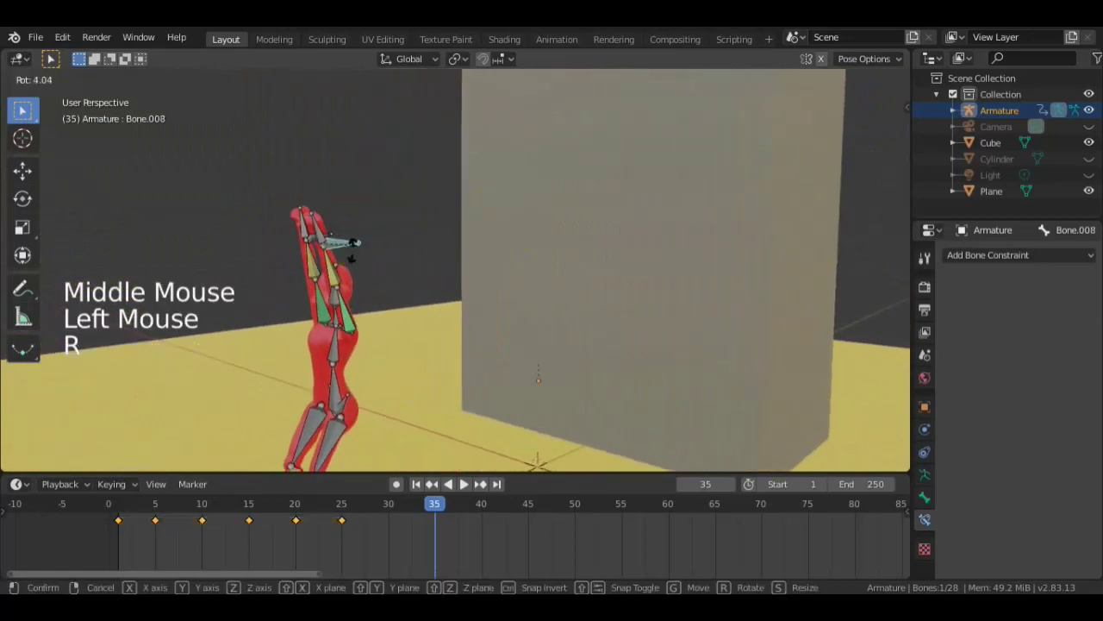
# - Rotate the bone along one axis and select all bones for a whole-character keyframe at frame 35
pyautogui.middleClick(374, 284)
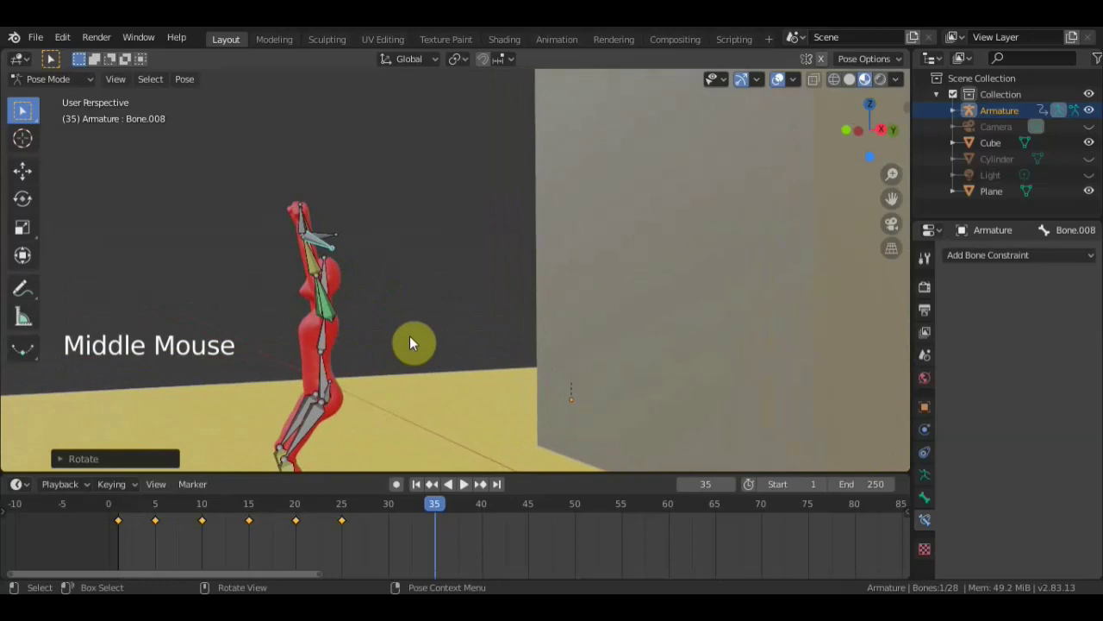
pyautogui.press('a')
pyautogui.press('i')
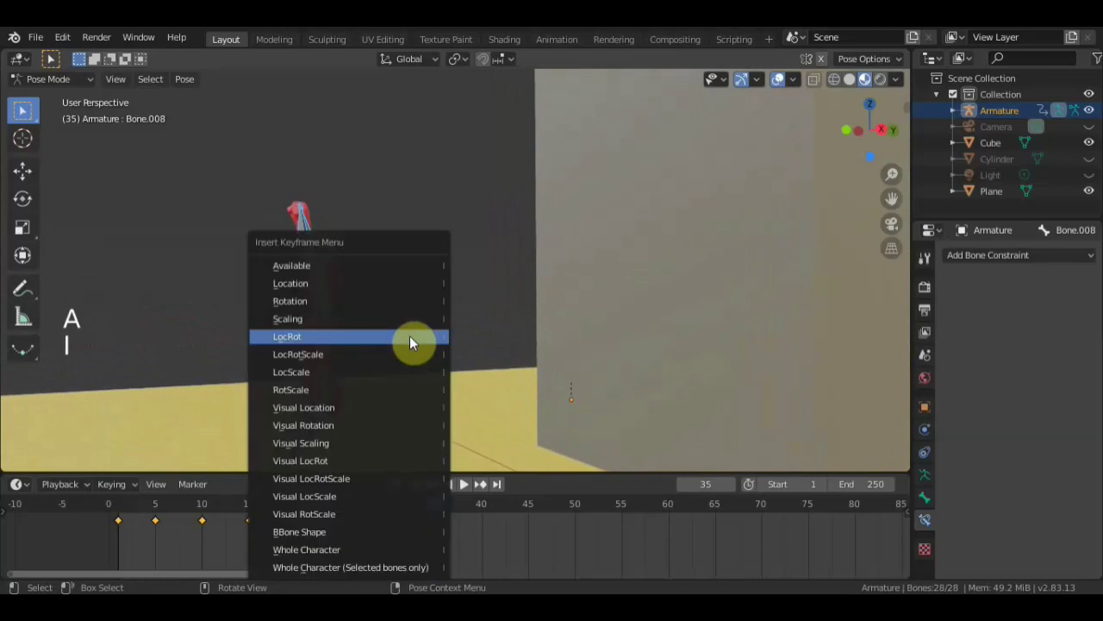
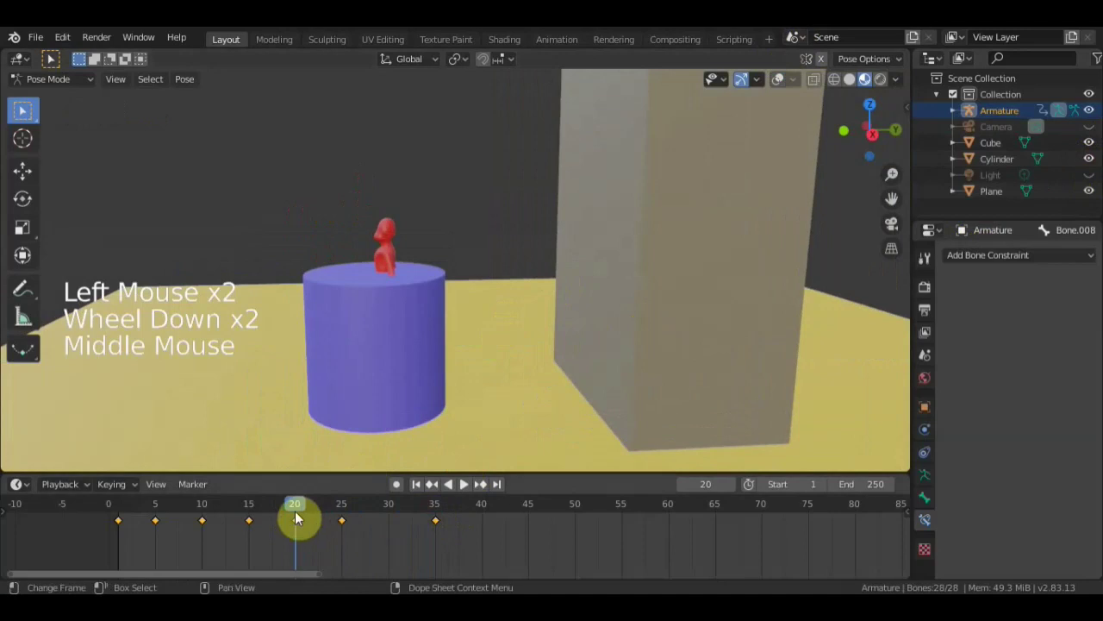
# - Switch to Right Orthographic view, return to frame 1 and play back the jump from the tall box
pyautogui.click(235, 517)
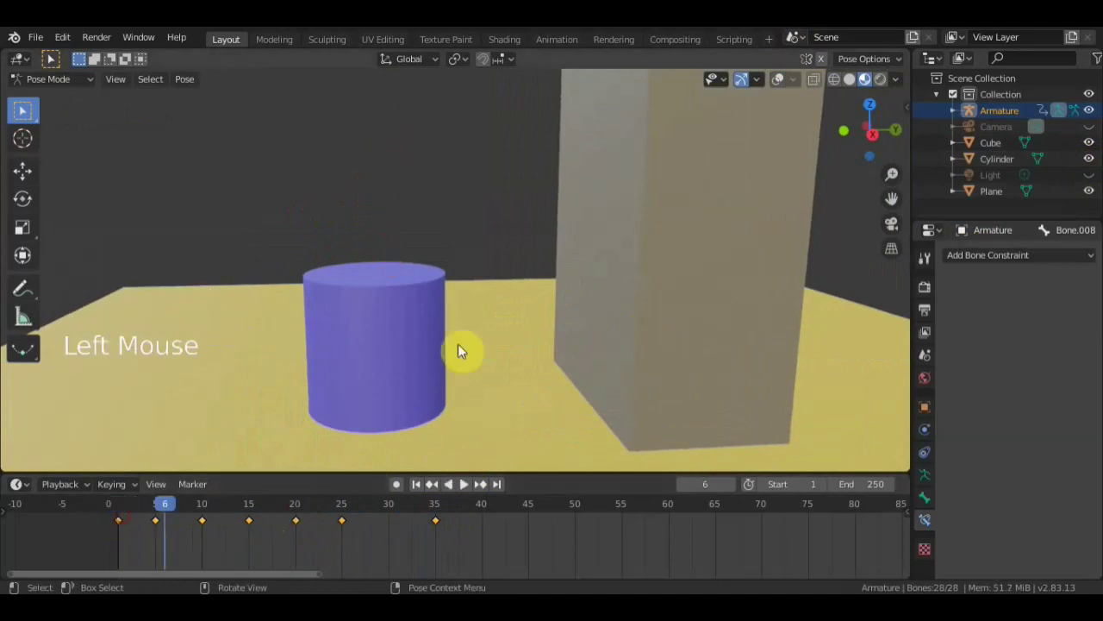
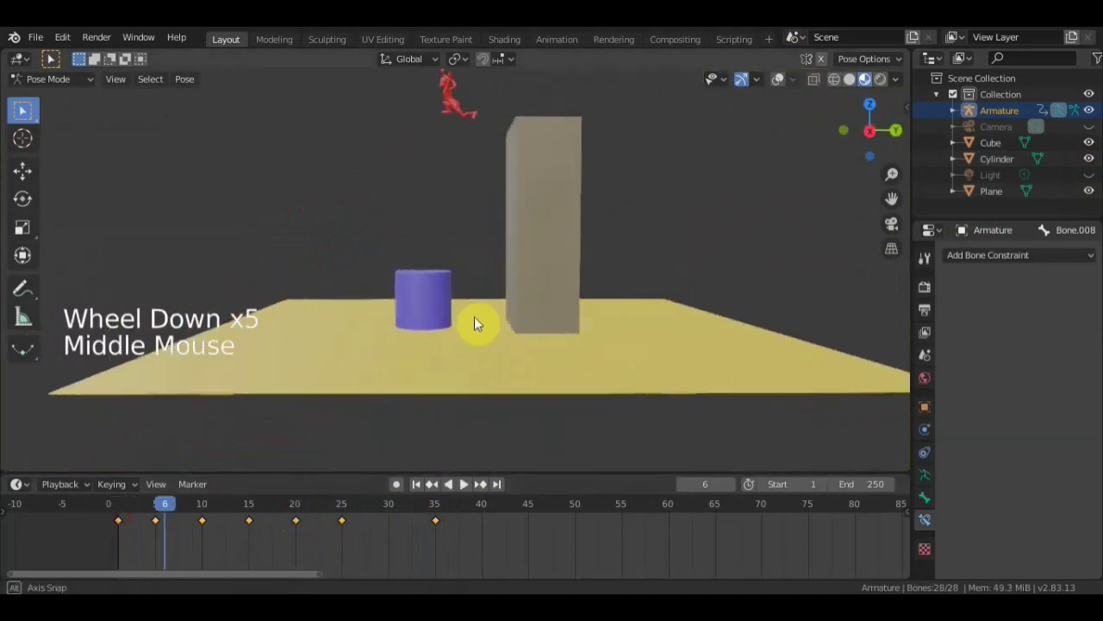
pyautogui.middleClick(719, 270)
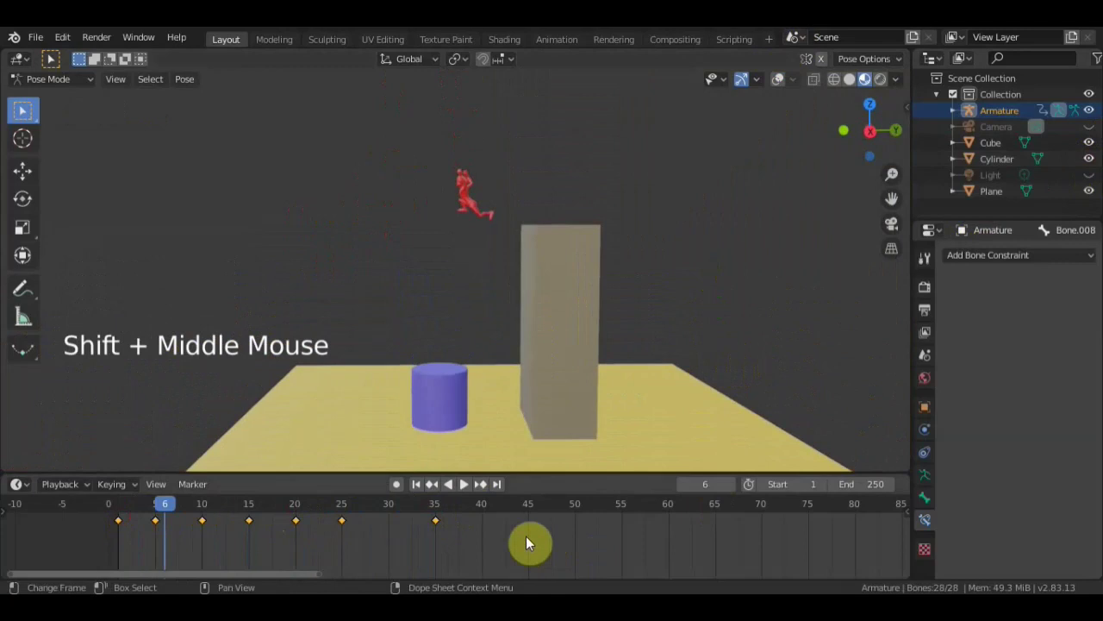
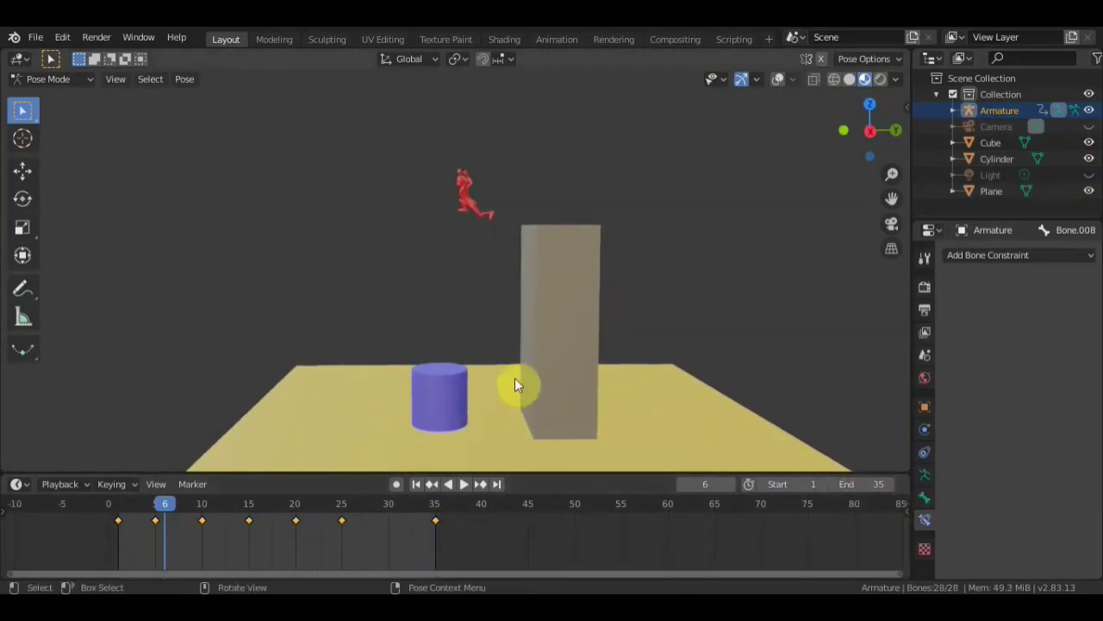
pyautogui.press('KP_3')
pyautogui.scroll(3)
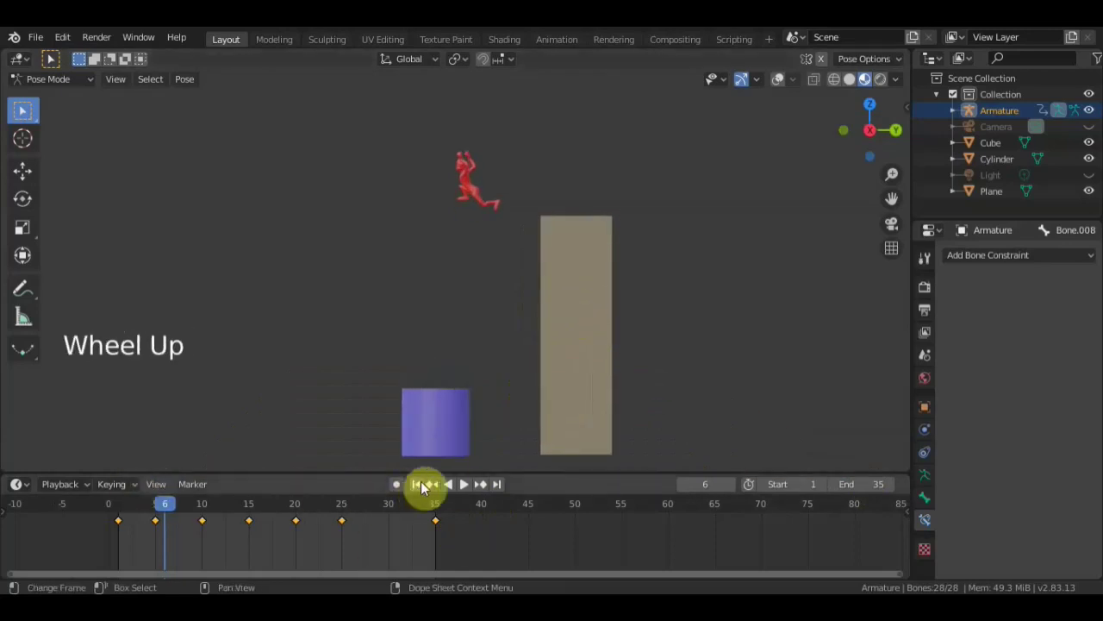
pyautogui.click(425, 486)
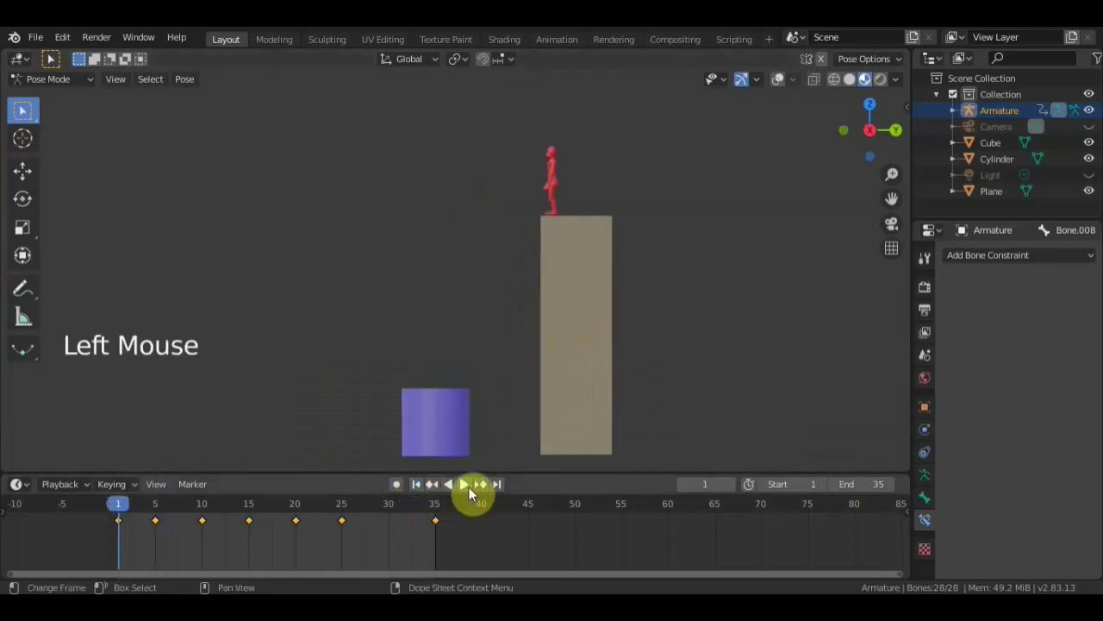
pyautogui.click(474, 488)
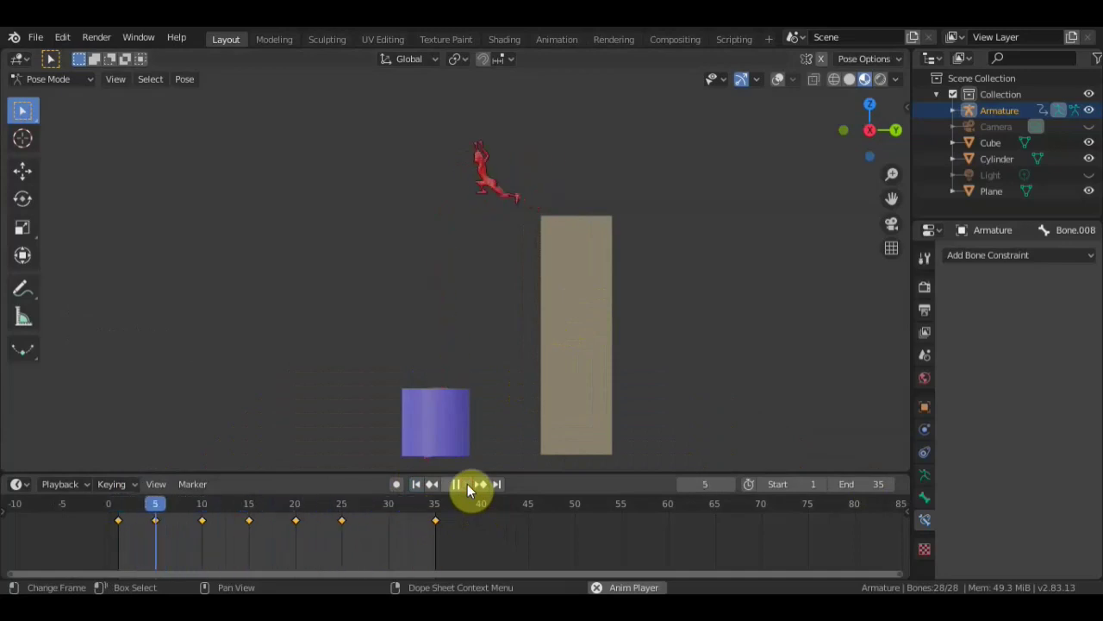
pyautogui.click(474, 489)
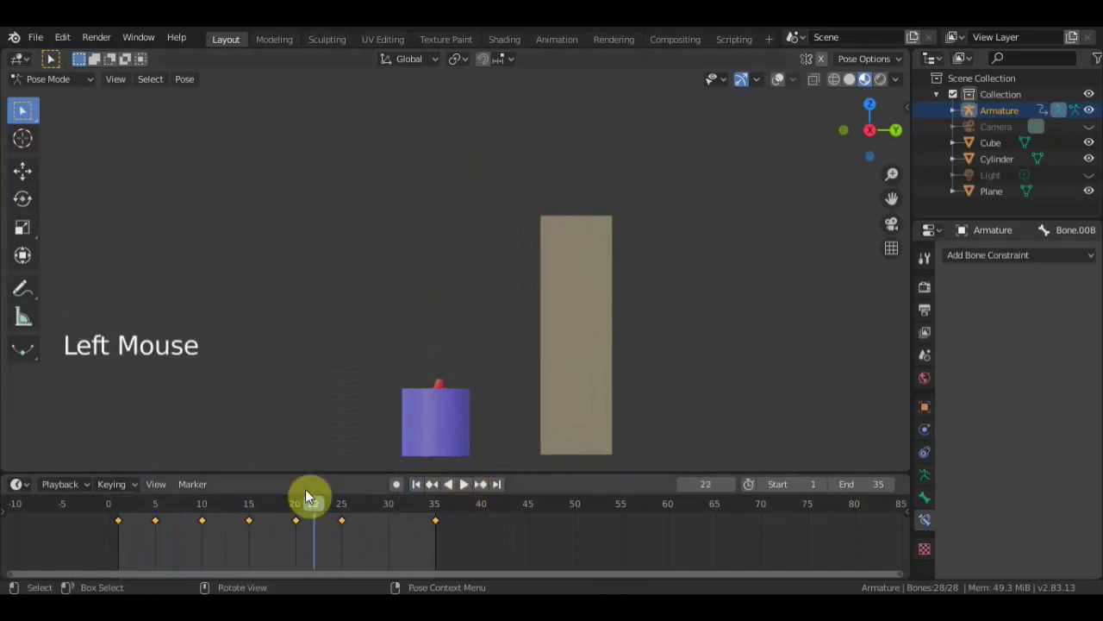
# - Scrub through the jump and settle the timeline at frame 15
pyautogui.click(302, 514)
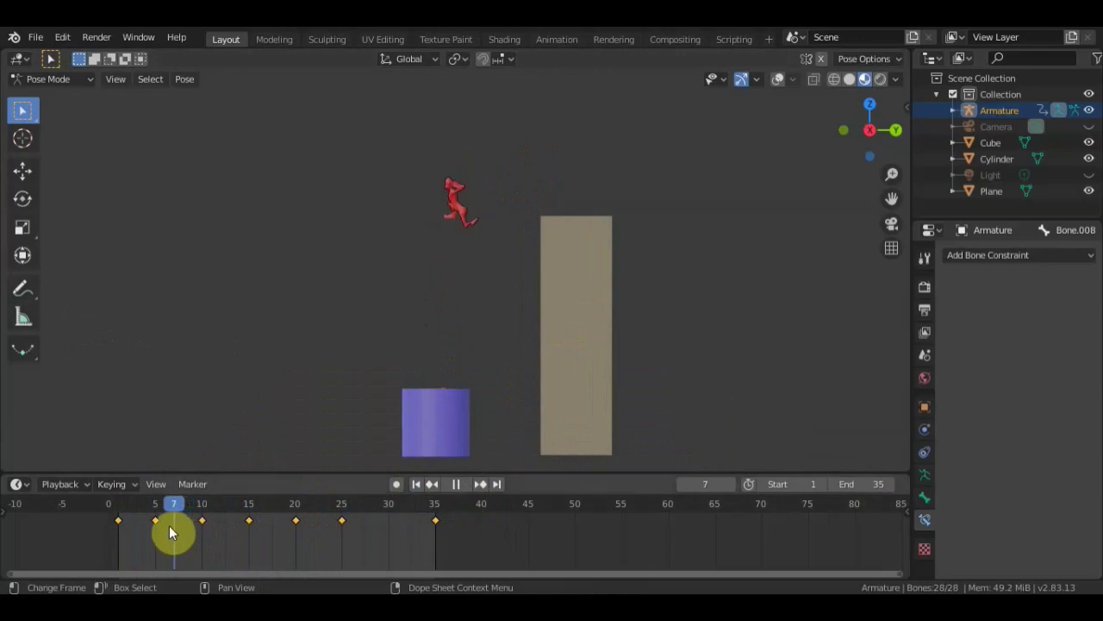
pyautogui.click(474, 487)
pyautogui.click(474, 487)
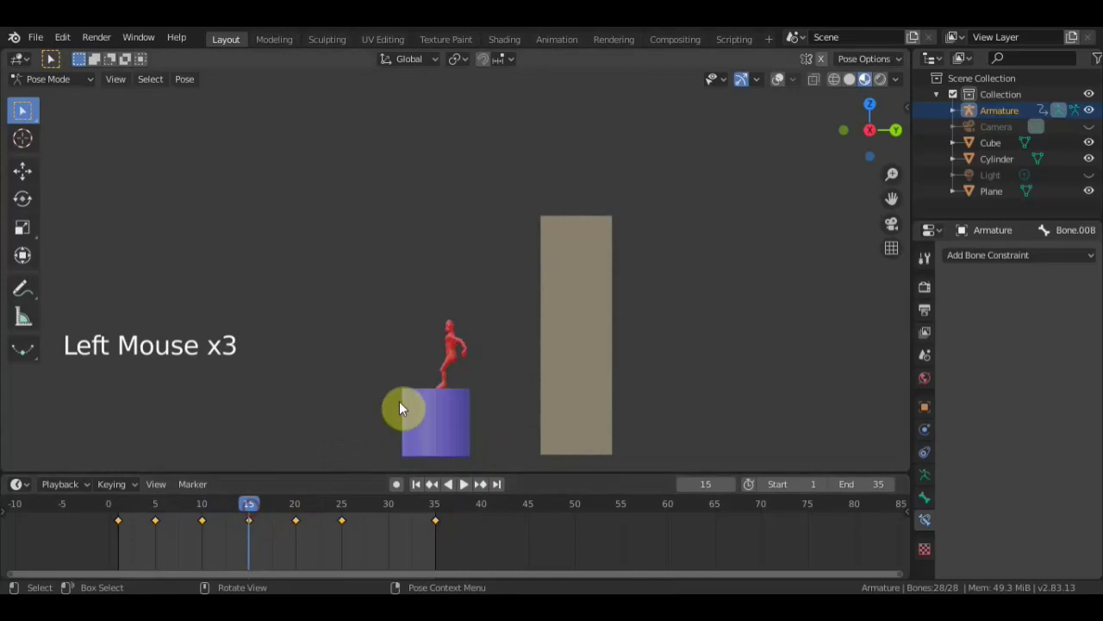
pyautogui.scroll(3)
pyautogui.scroll(3)
pyautogui.click(781, 89)
pyautogui.scroll(-3)
pyautogui.scroll(-3)
# - Keyframe the pose's location and rotation at frame 15 and move to frame 10
pyautogui.press('g')
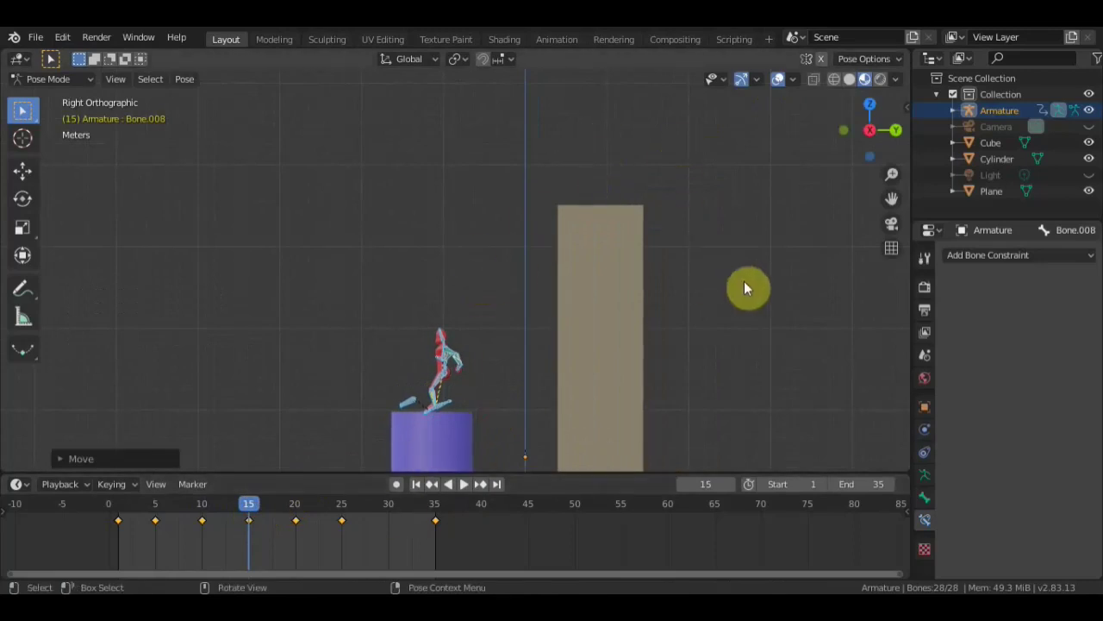
pyautogui.press('i')
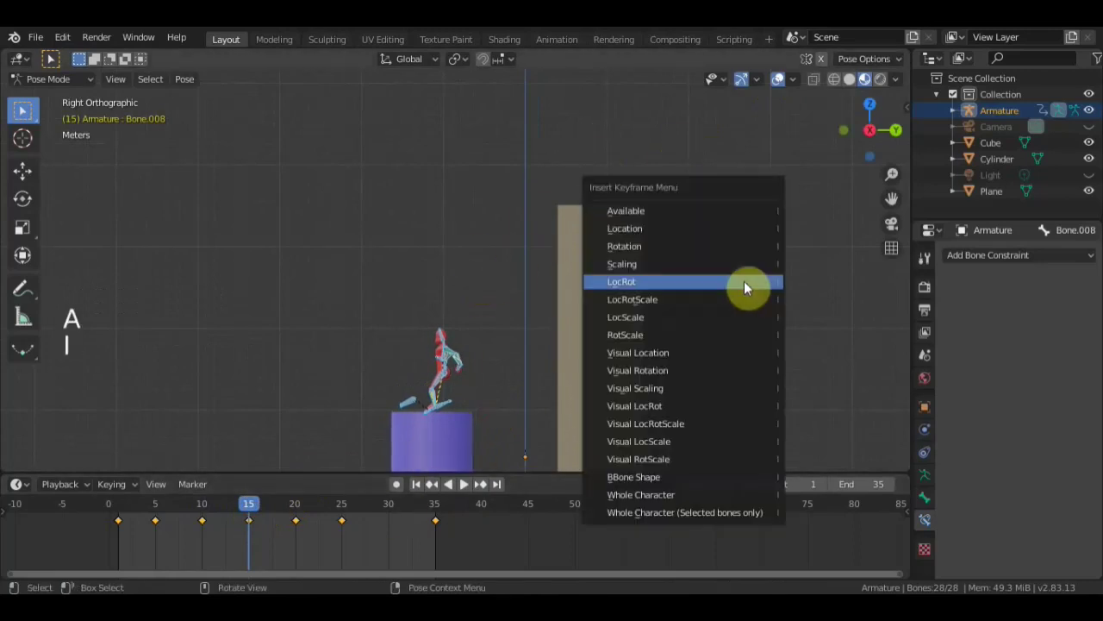
pyautogui.click(265, 509)
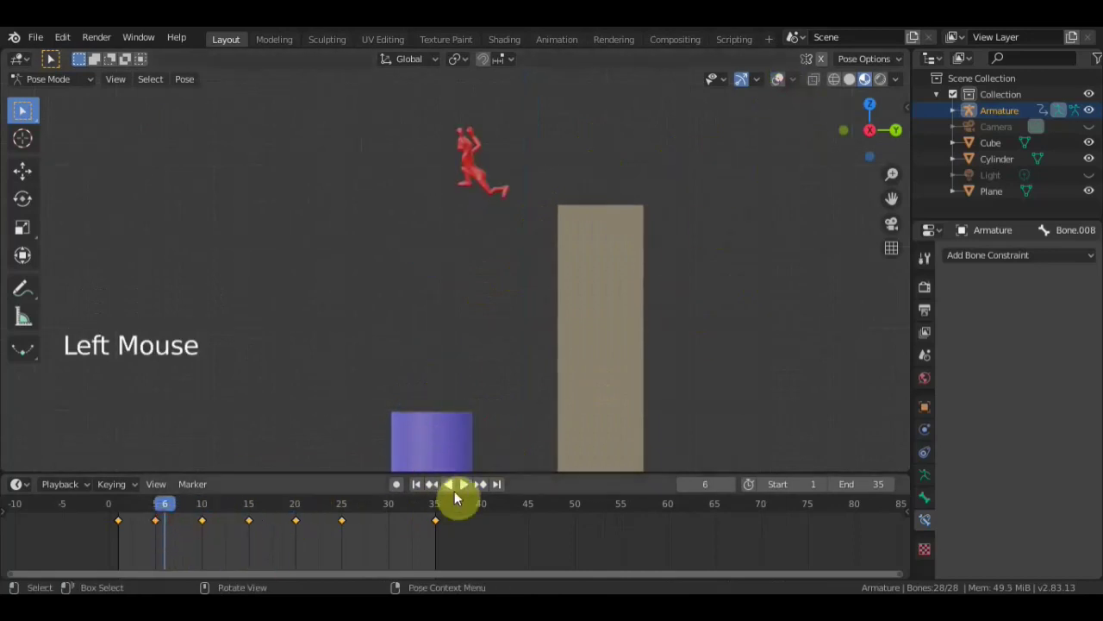
pyautogui.click(473, 490)
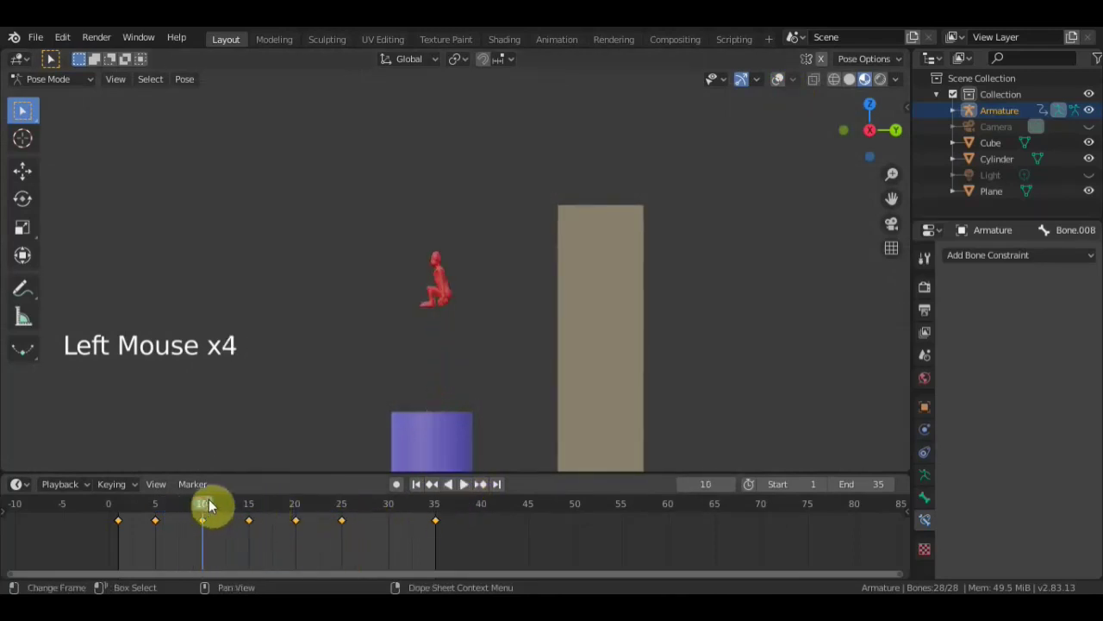
pyautogui.click(335, 542)
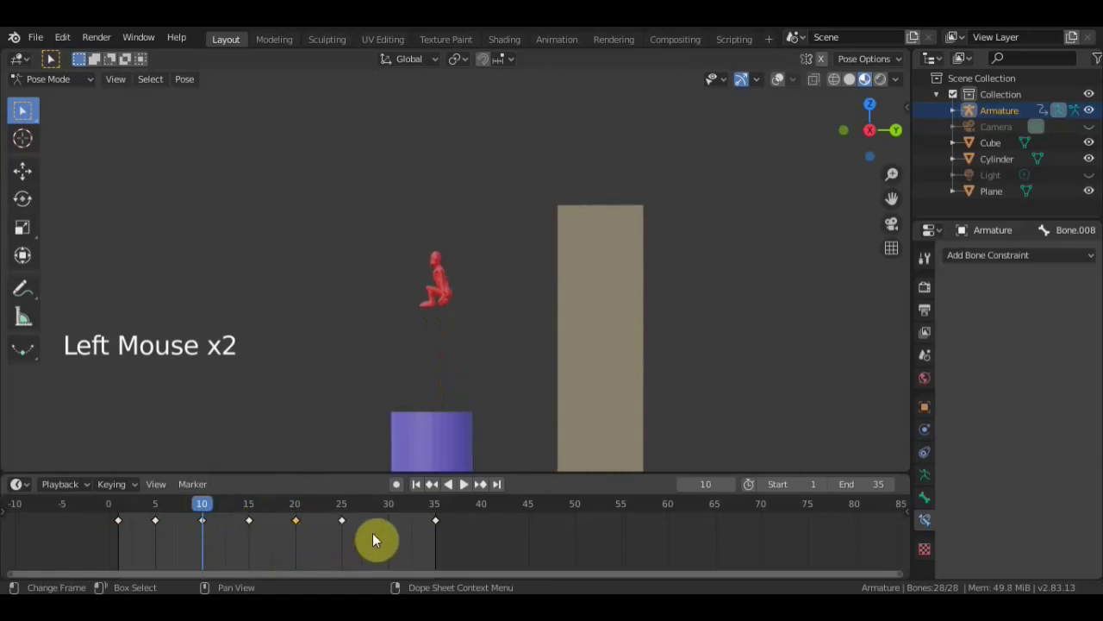
# - Adjust bone positions with G across frames 10 to 22 of the jump
pyautogui.press('g')
pyautogui.click(350, 525)
pyautogui.press('g')
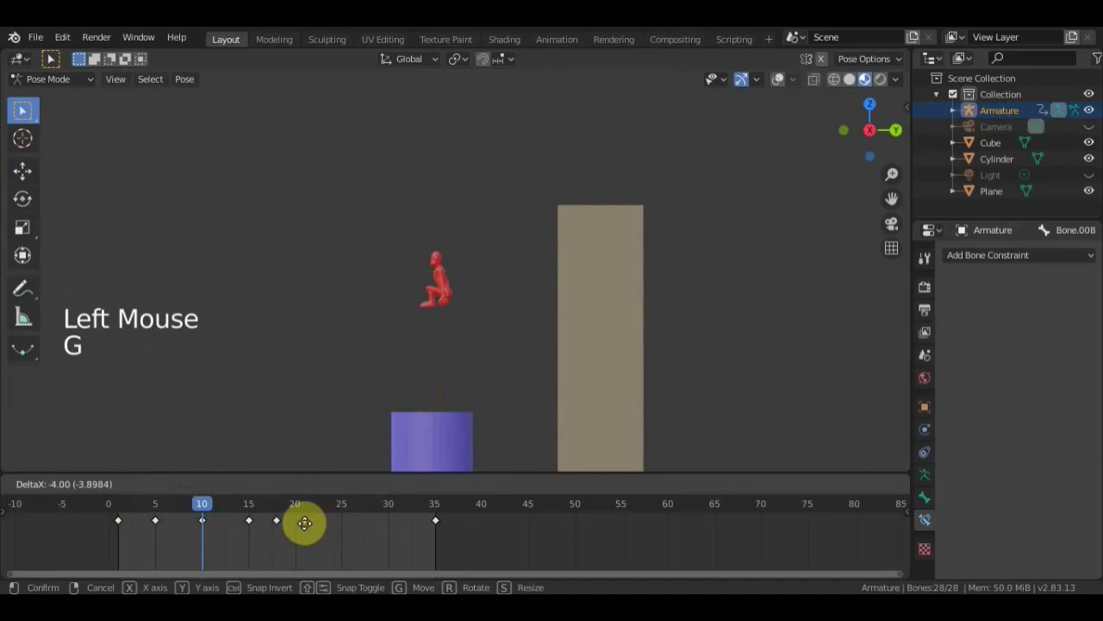
pyautogui.click(439, 528)
pyautogui.press('g')
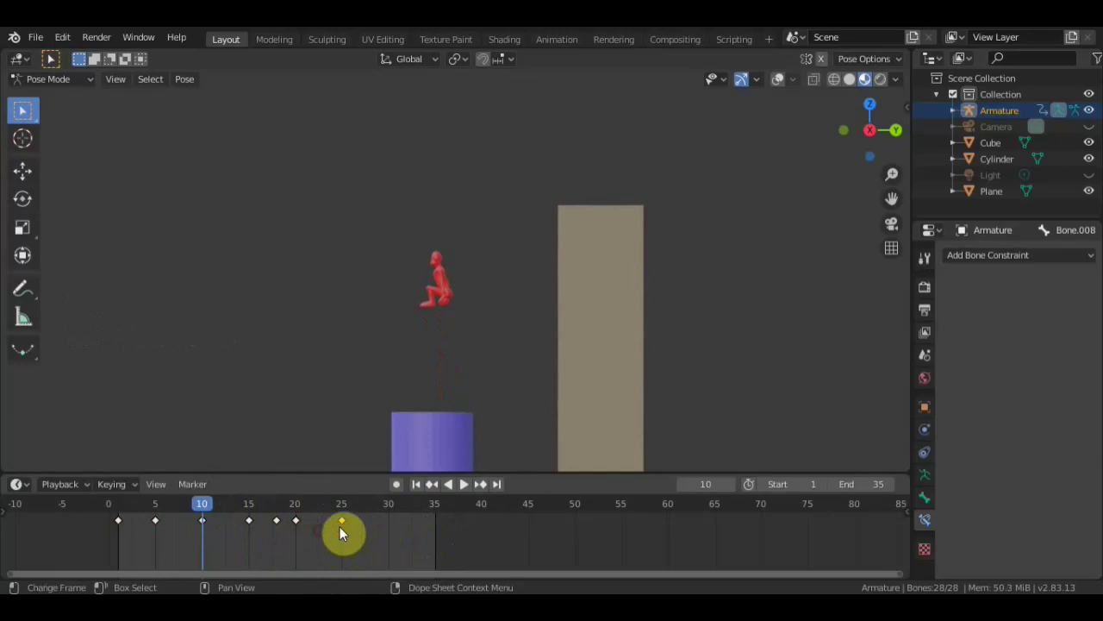
# - Scrub forward through the later frames and rest the timeline at frame 30
pyautogui.click(466, 489)
pyautogui.click(467, 489)
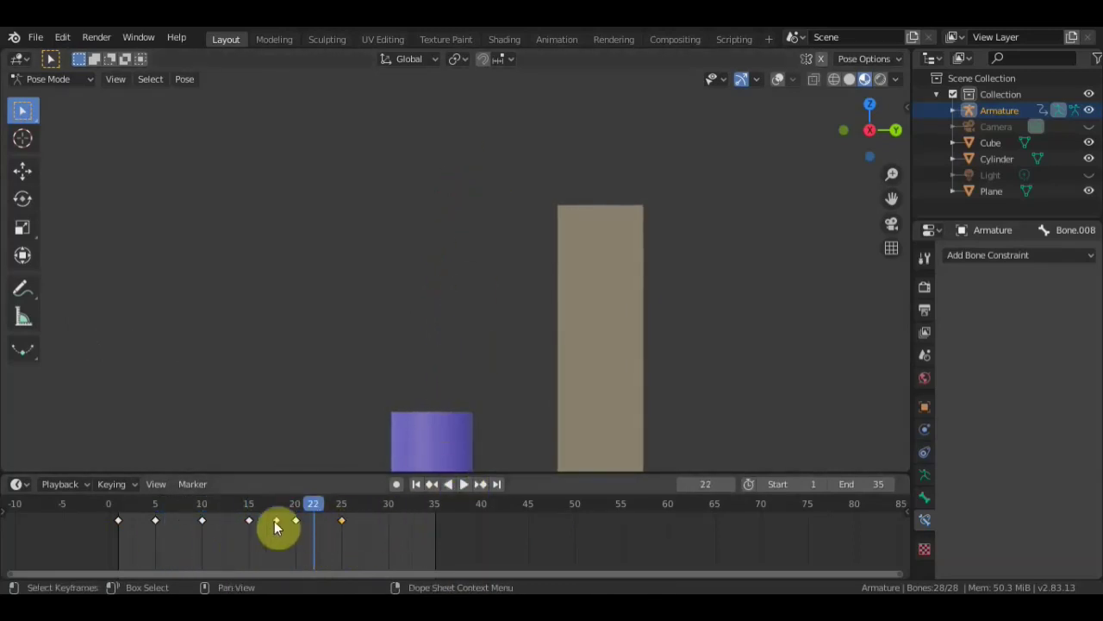
pyautogui.click(330, 506)
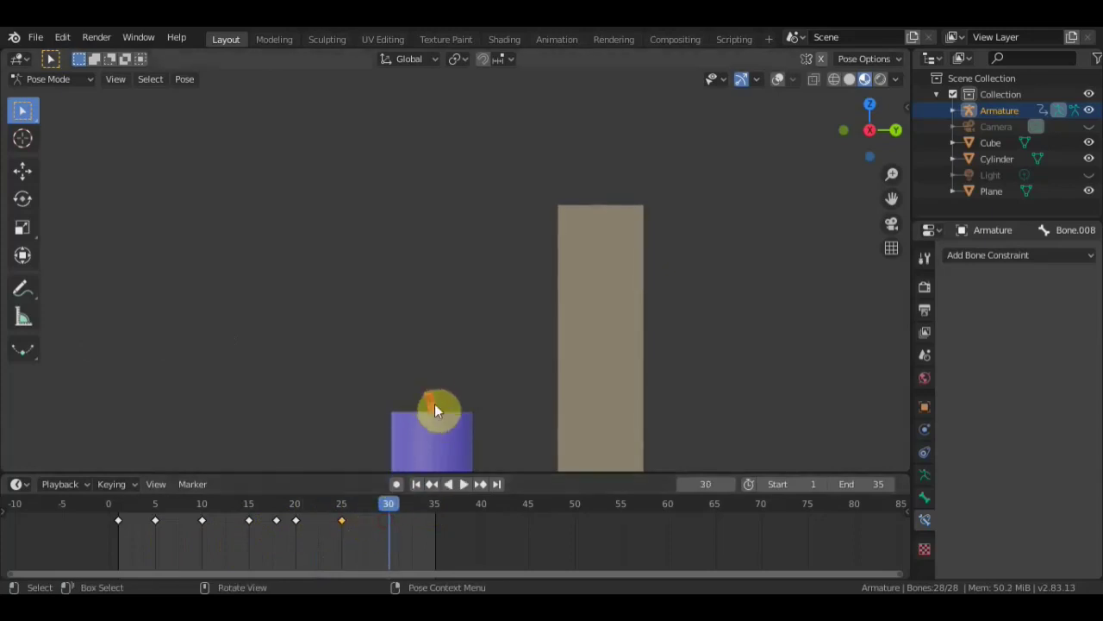
pyautogui.click(751, 141)
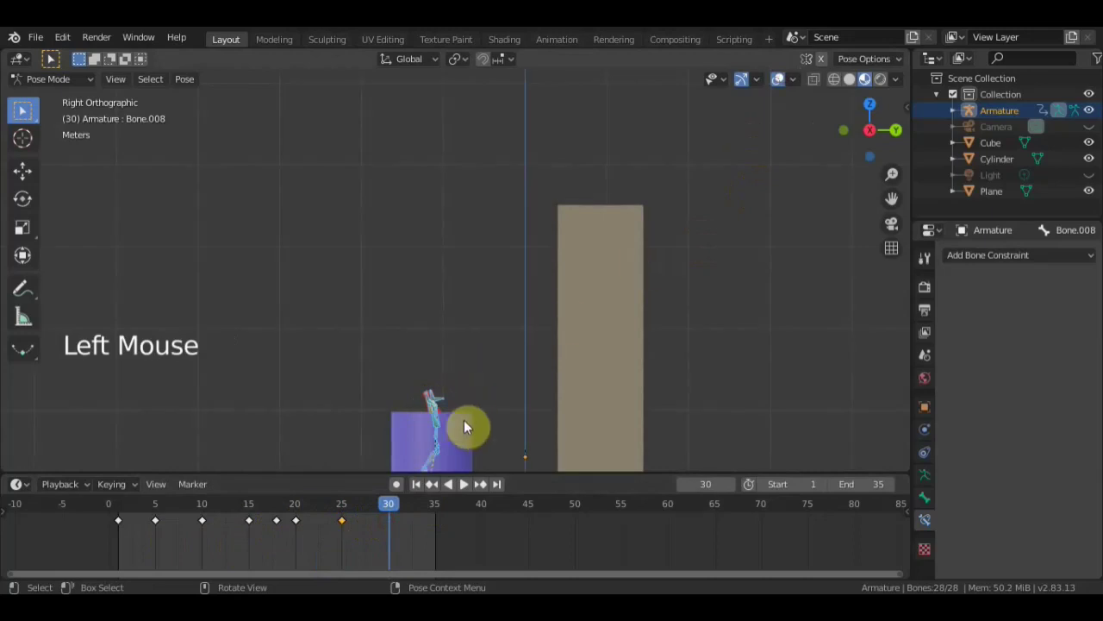
# - Move the selected bone at frame 30, keyframe all bones, and jump to frame 35
pyautogui.press('g')
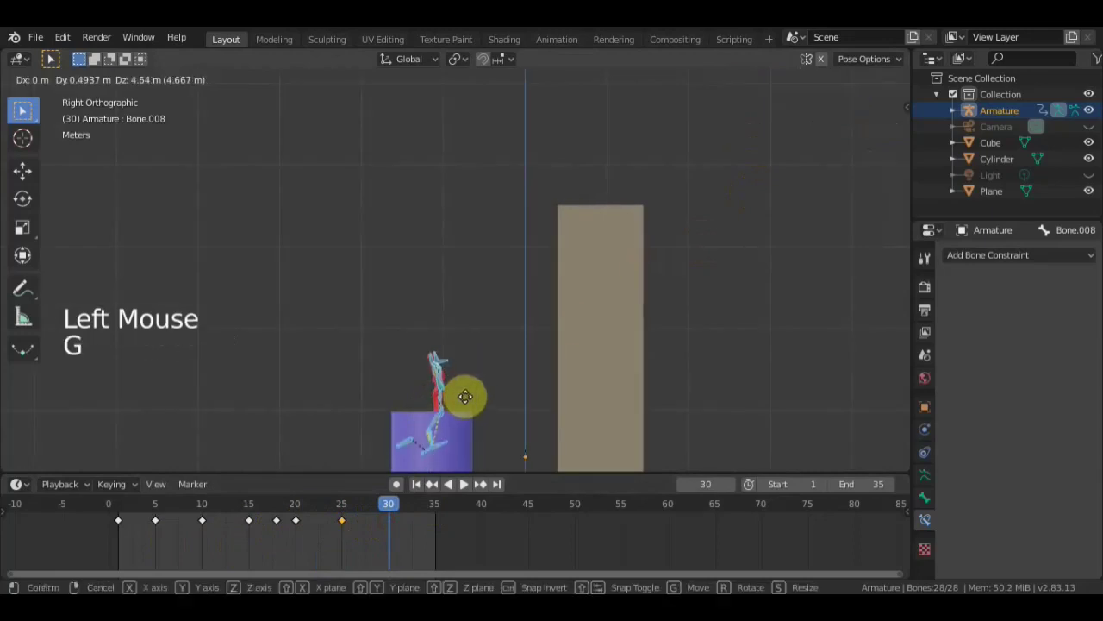
pyautogui.middleClick(481, 406)
pyautogui.middleClick(651, 320)
pyautogui.scroll(3)
pyautogui.middleClick(585, 281)
pyautogui.scroll(3)
pyautogui.scroll(-3)
pyautogui.scroll(-3)
pyautogui.middleClick(448, 161)
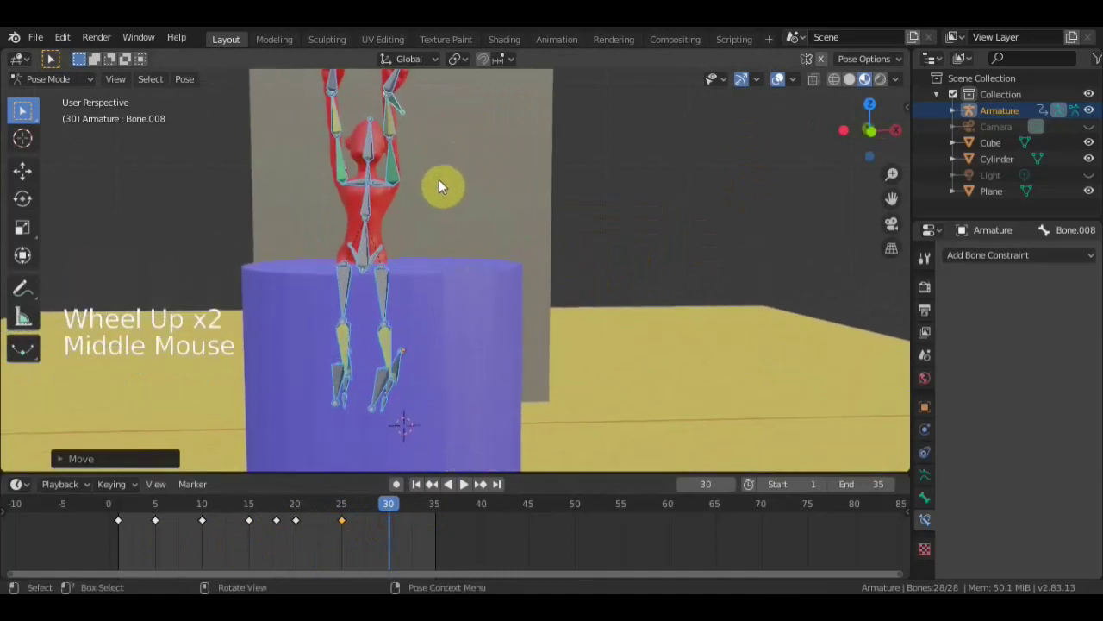
pyautogui.press('g')
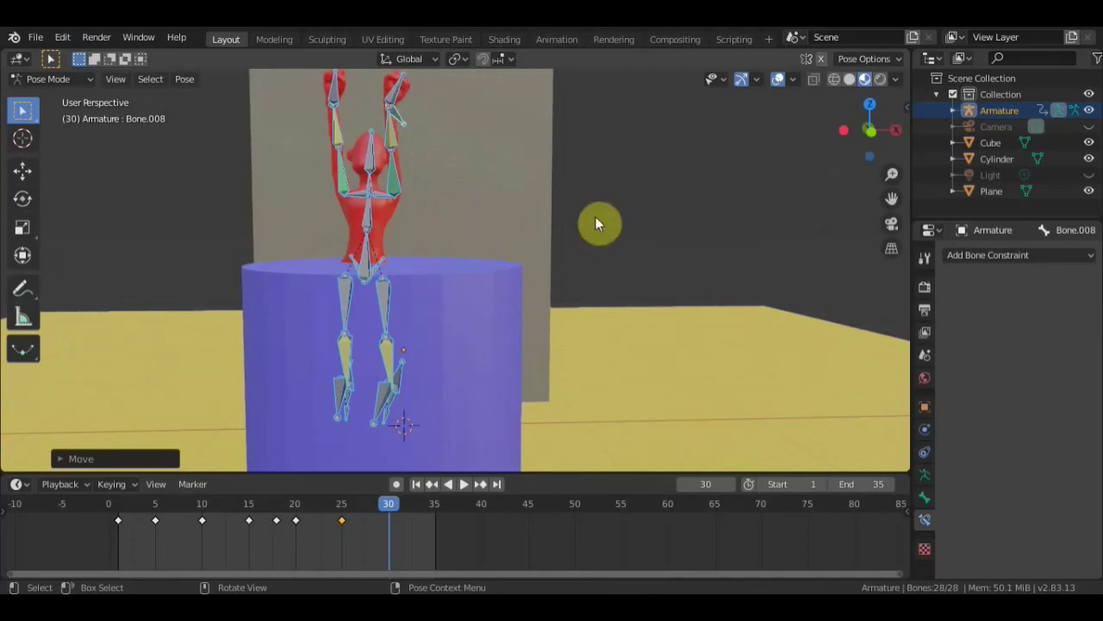
pyautogui.press('a')
pyautogui.press('i')
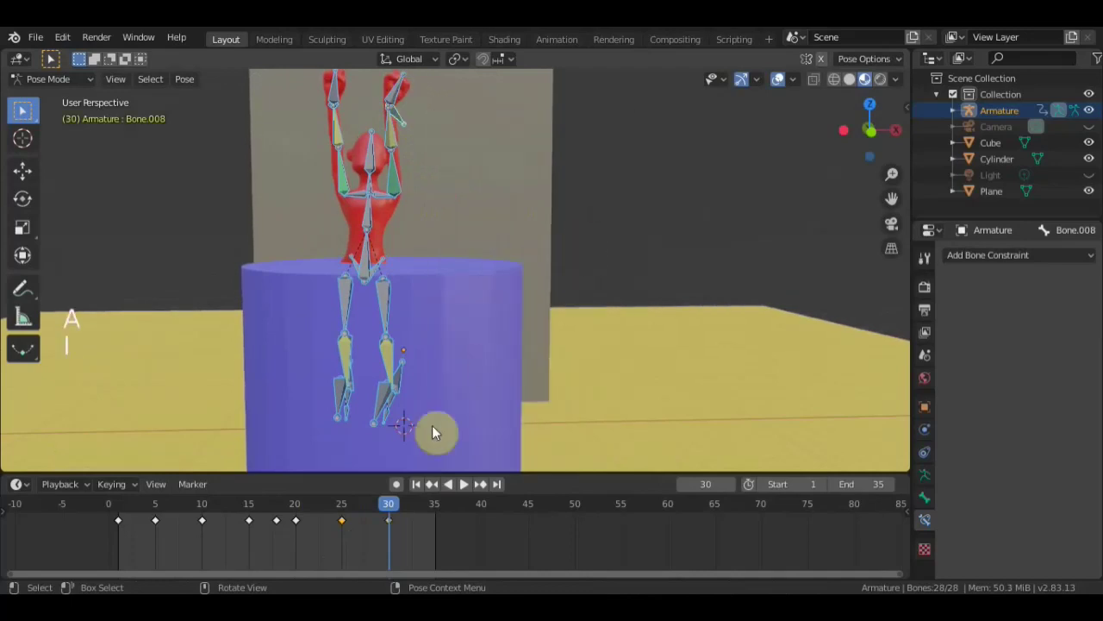
pyautogui.click(420, 507)
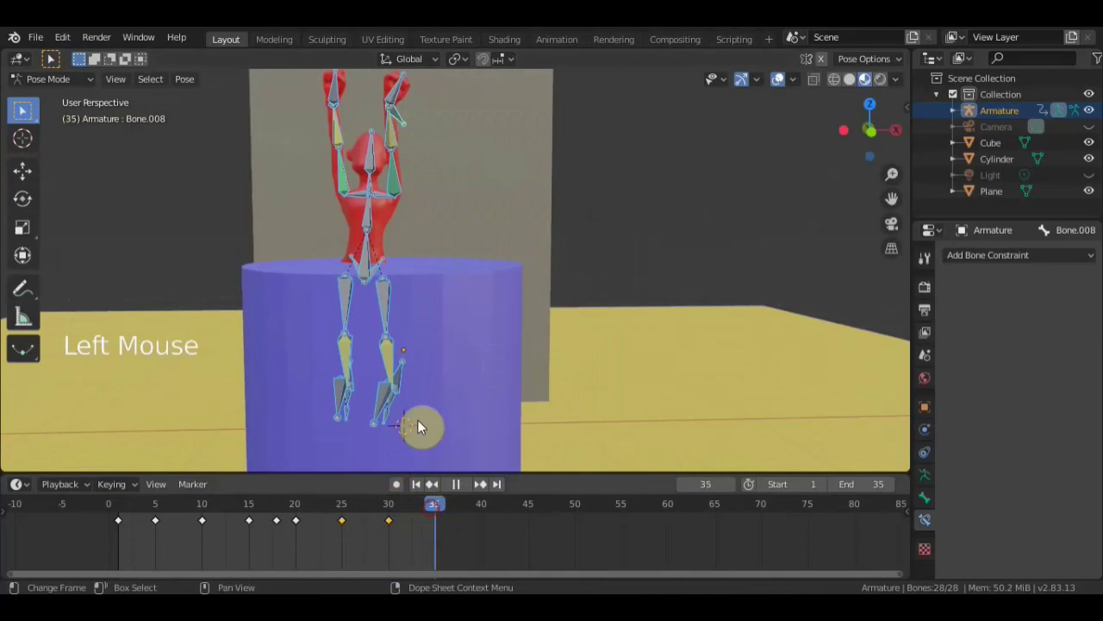
# - Move the character's bones down to the base of the box toward the purple cylinder
pyautogui.press('g')
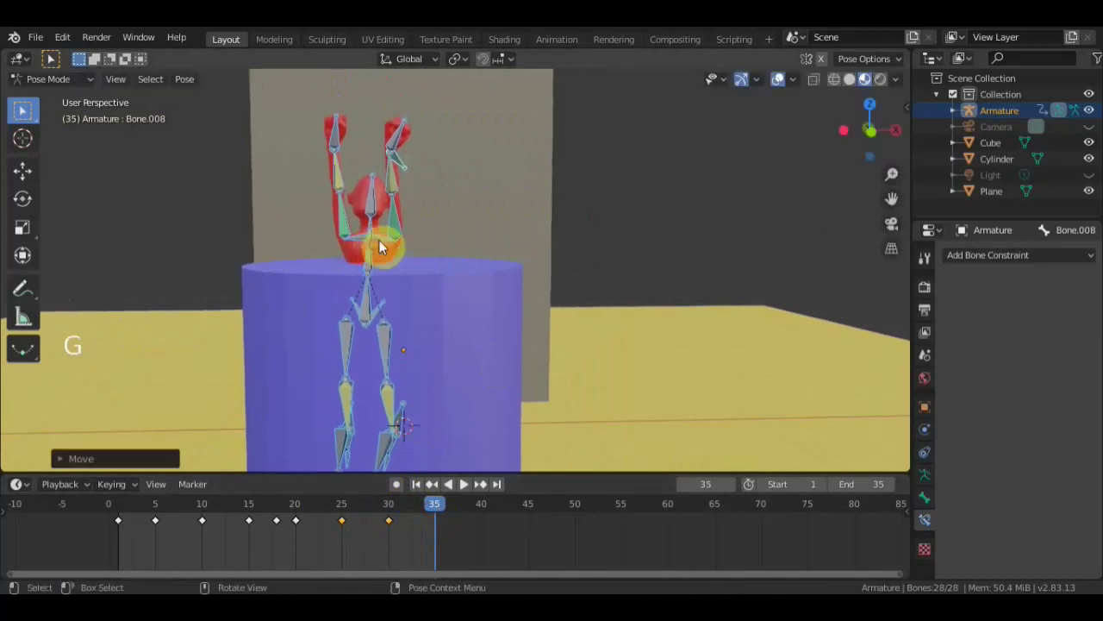
pyautogui.click(408, 149)
pyautogui.click(408, 164)
pyautogui.middleClick(360, 194)
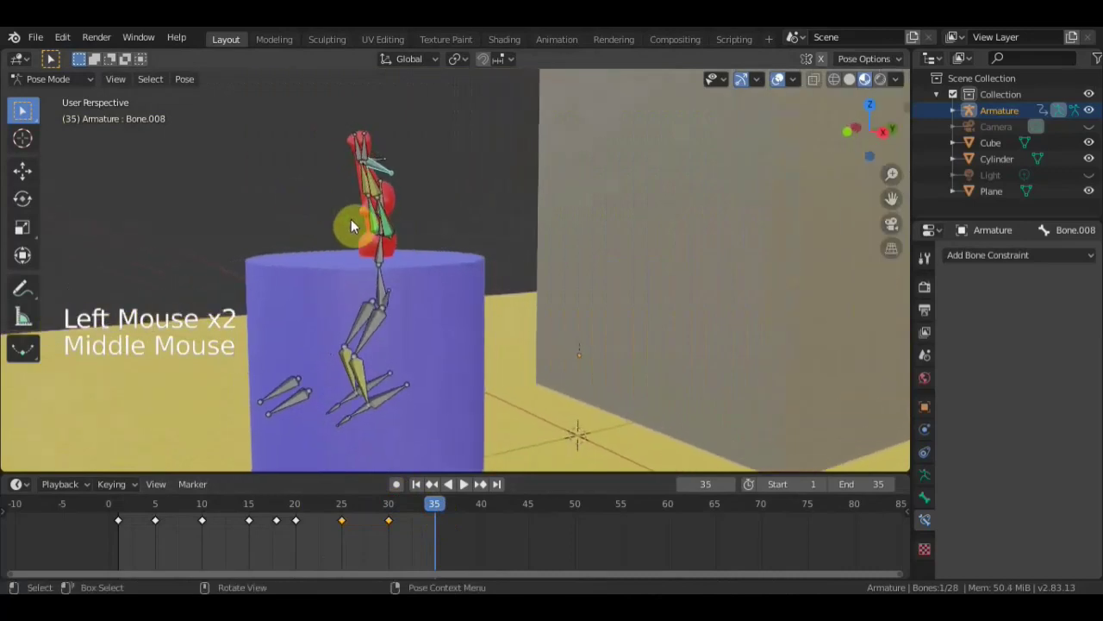
pyautogui.middleClick(391, 236)
pyautogui.press('g')
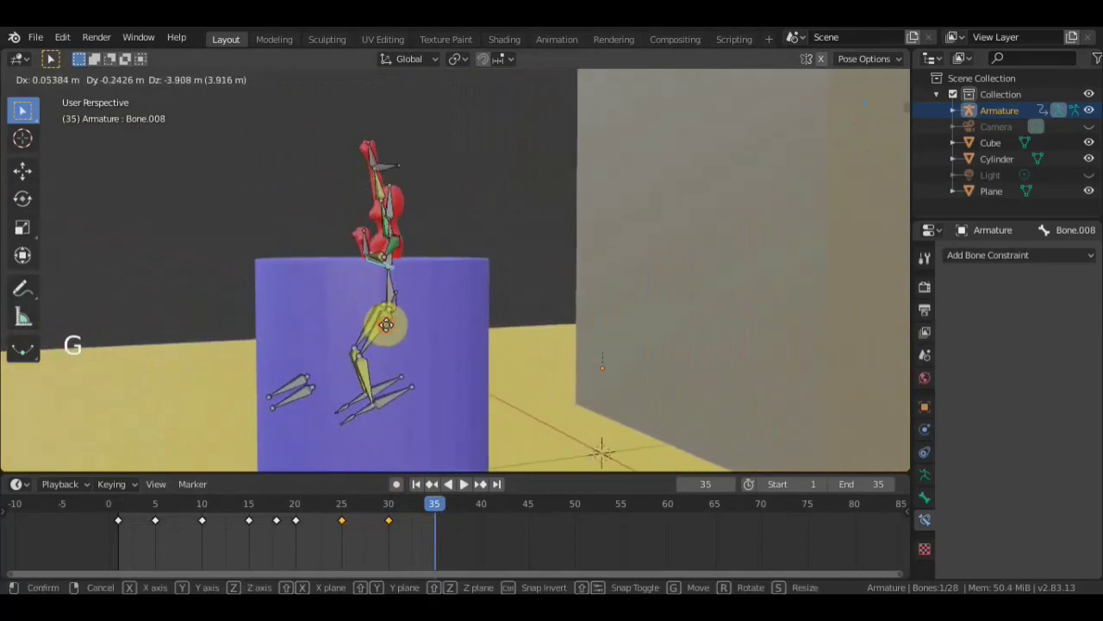
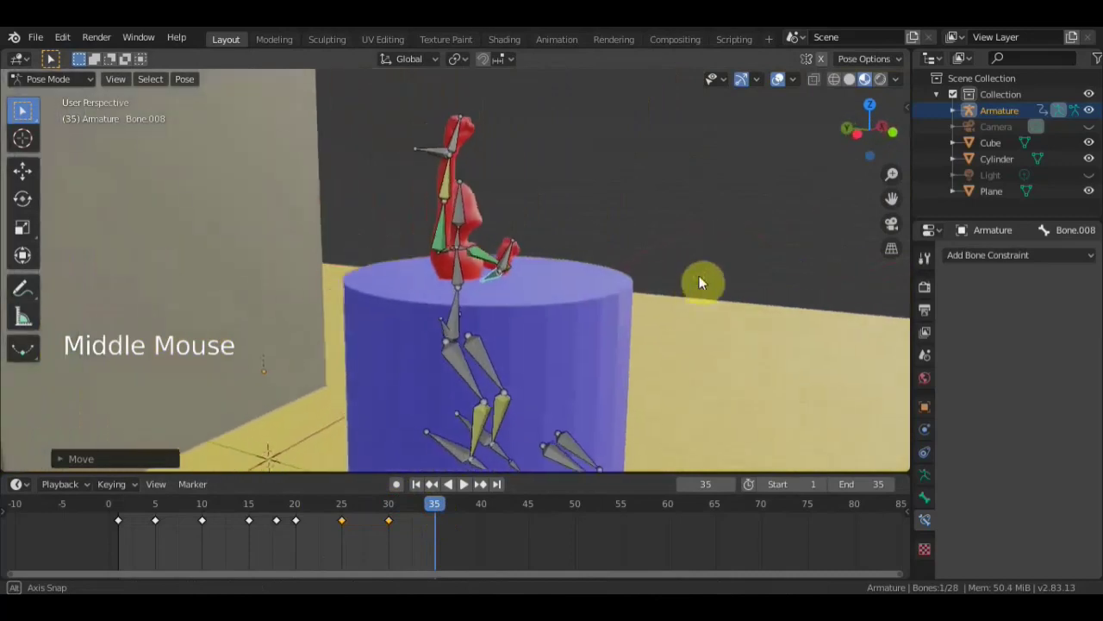
pyautogui.press('g')
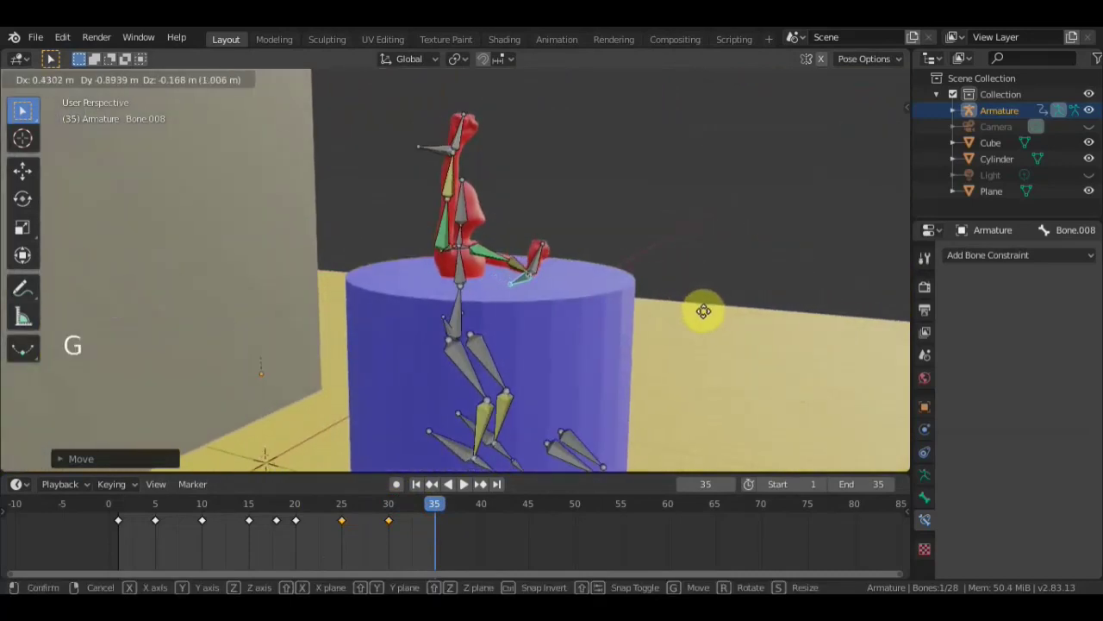
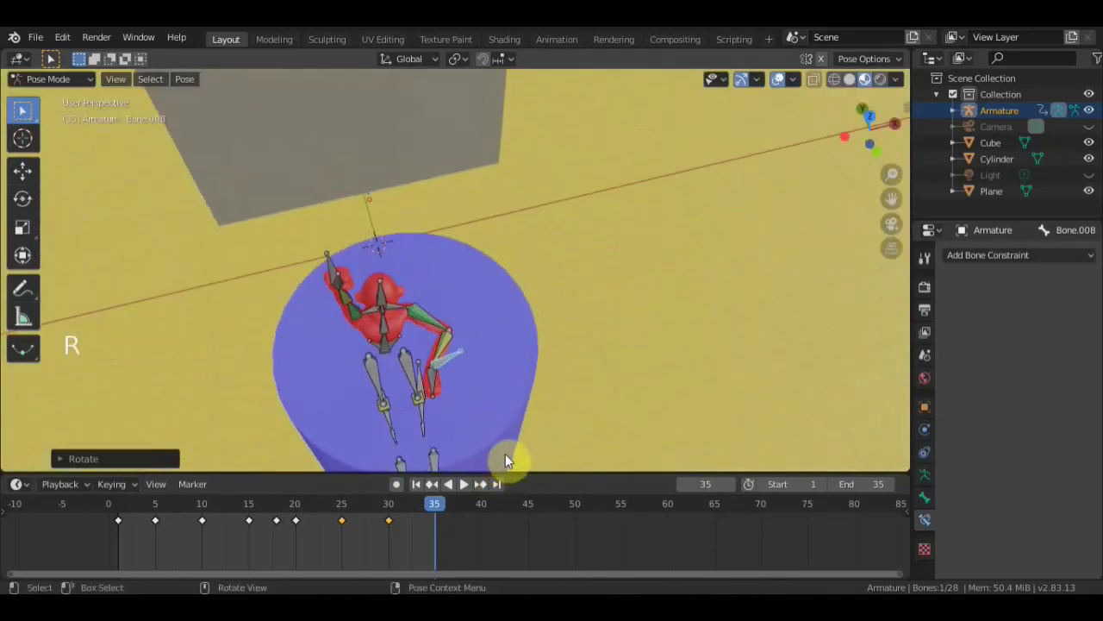
pyautogui.press('g')
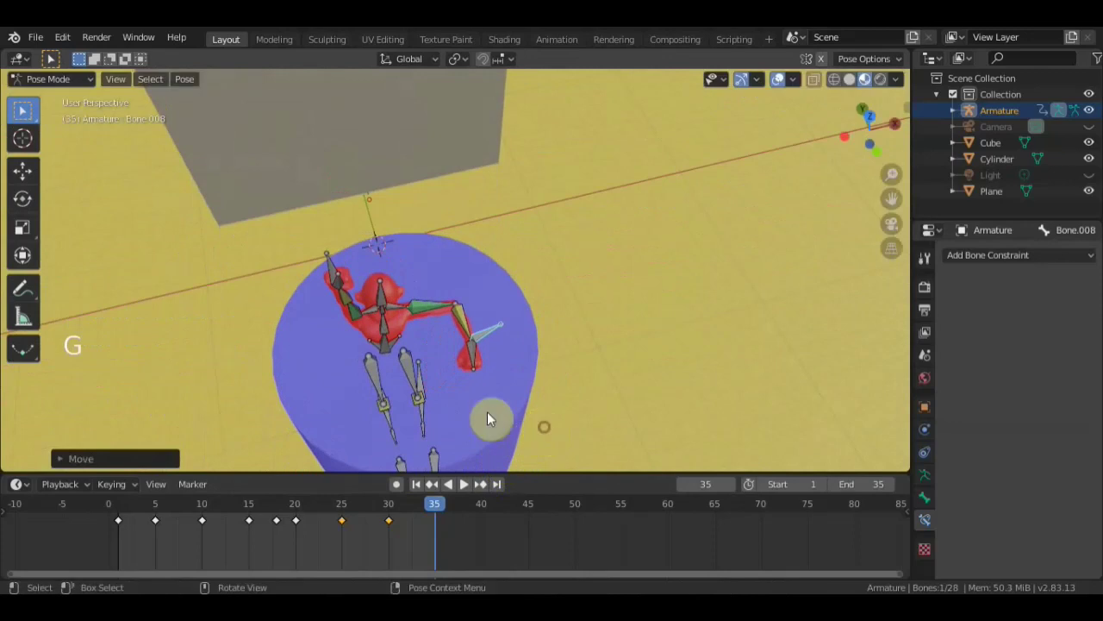
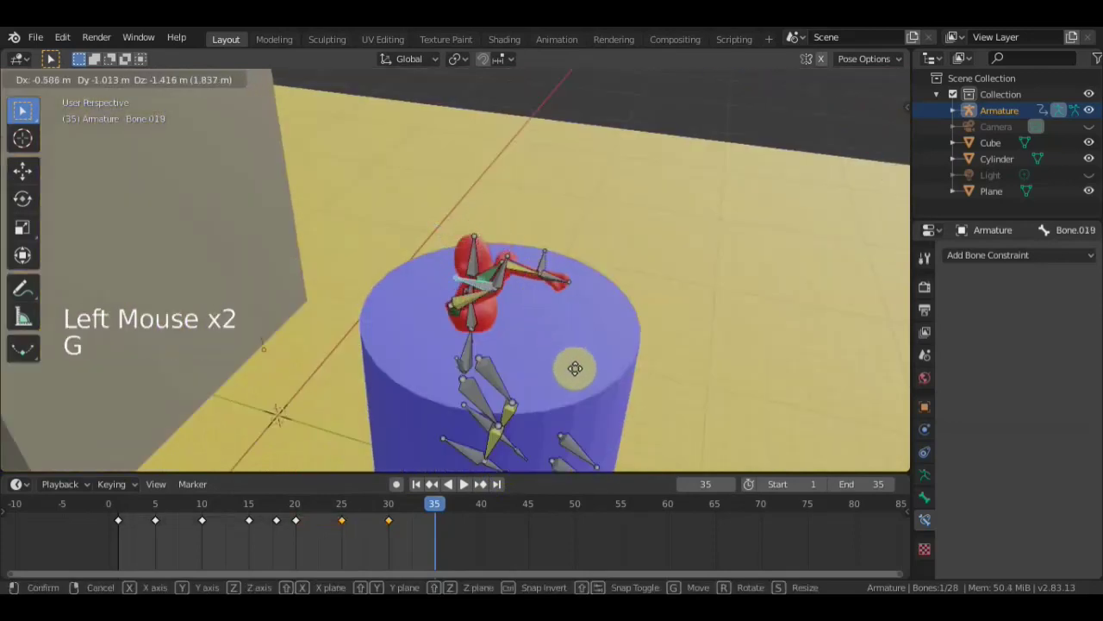
# - Rotate individual bones into a landing pose beside the cylinder
pyautogui.middleClick(525, 349)
pyautogui.press('r')
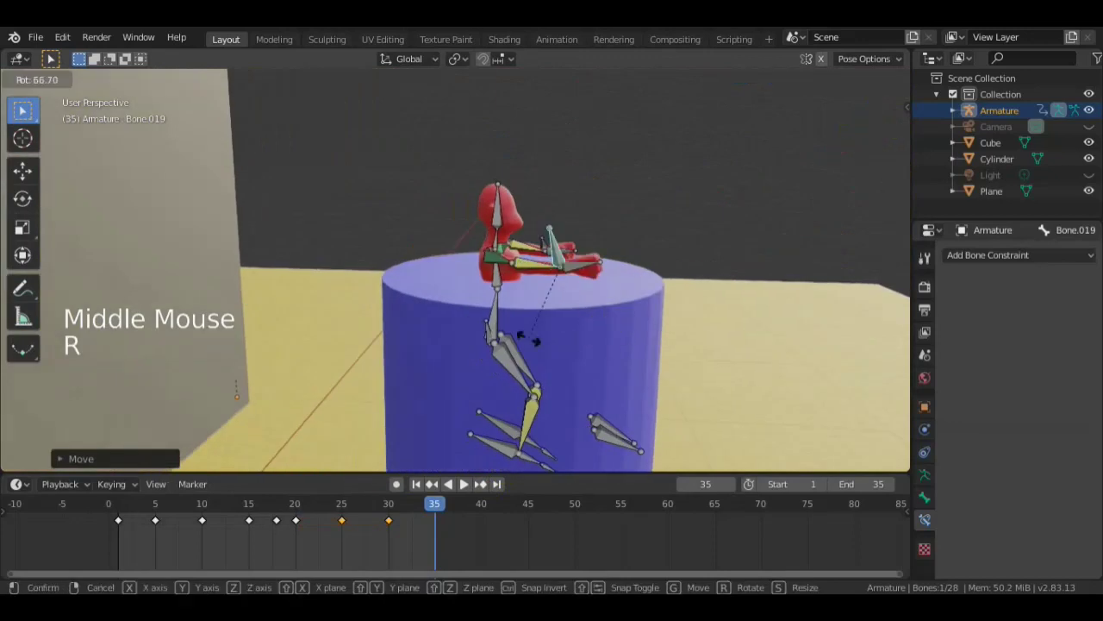
pyautogui.press('g')
pyautogui.middleClick(563, 283)
pyautogui.middleClick(396, 270)
pyautogui.click(369, 200)
pyautogui.middleClick(356, 208)
pyautogui.press('r')
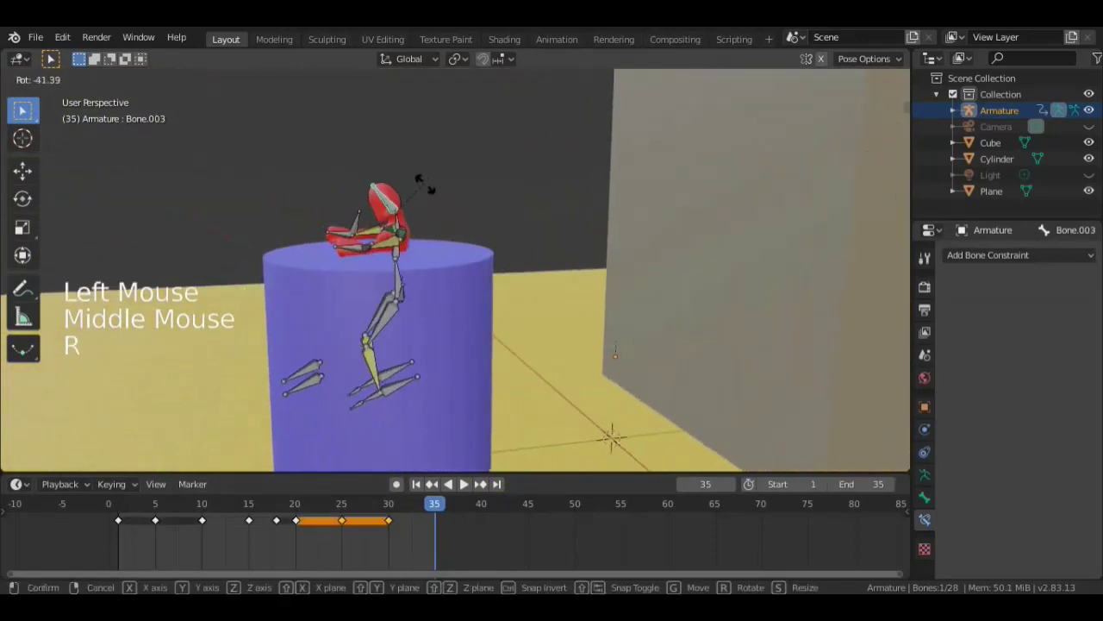
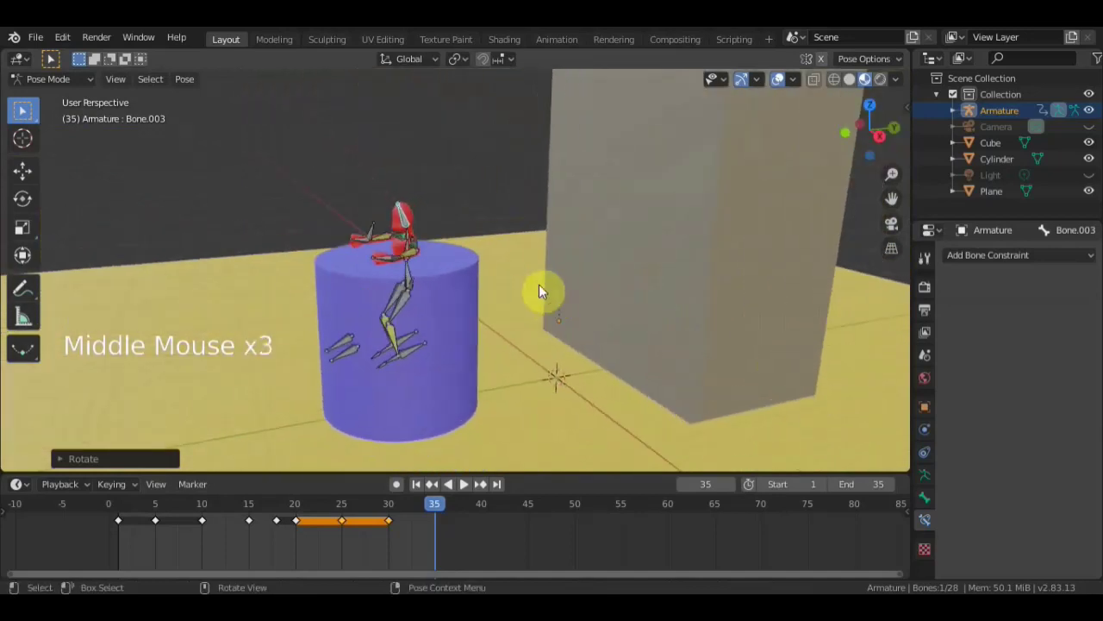
# - Select every bone of the rig for keying and step back to earlier frames
pyautogui.press('a')
pyautogui.press('i')
pyautogui.scroll(-3)
pyautogui.middleClick(544, 304)
pyautogui.click(769, 116)
pyautogui.scroll(3)
pyautogui.middleClick(736, 212)
pyautogui.click(394, 509)
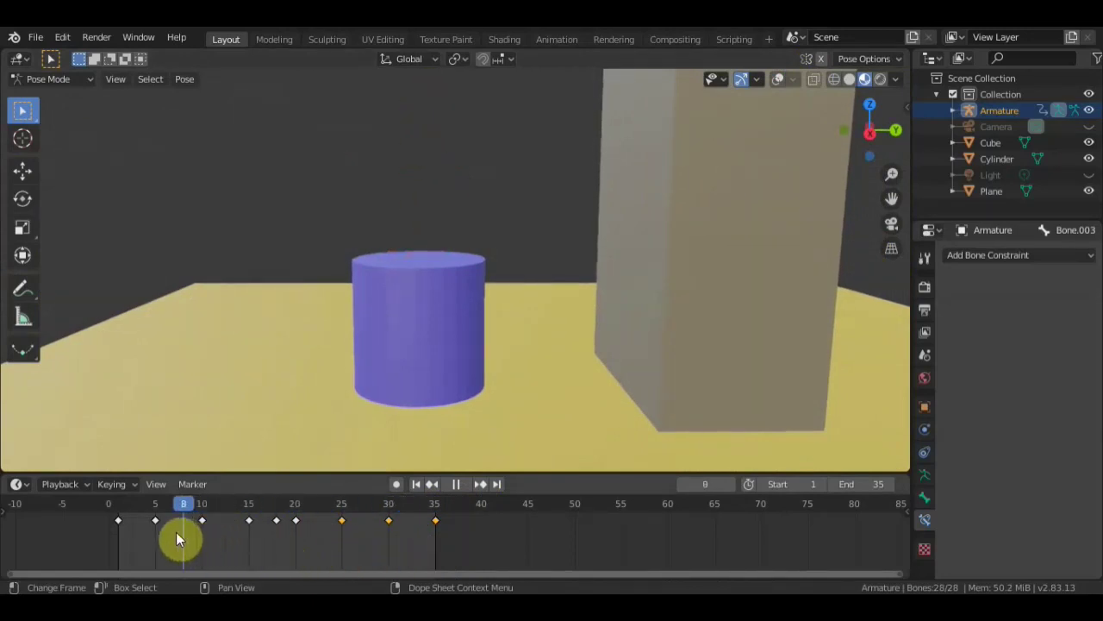
# - Return to frame 7 with the character viewed on top of the tall box
pyautogui.scroll(-3)
pyautogui.scroll(-3)
pyautogui.middleClick(650, 234)
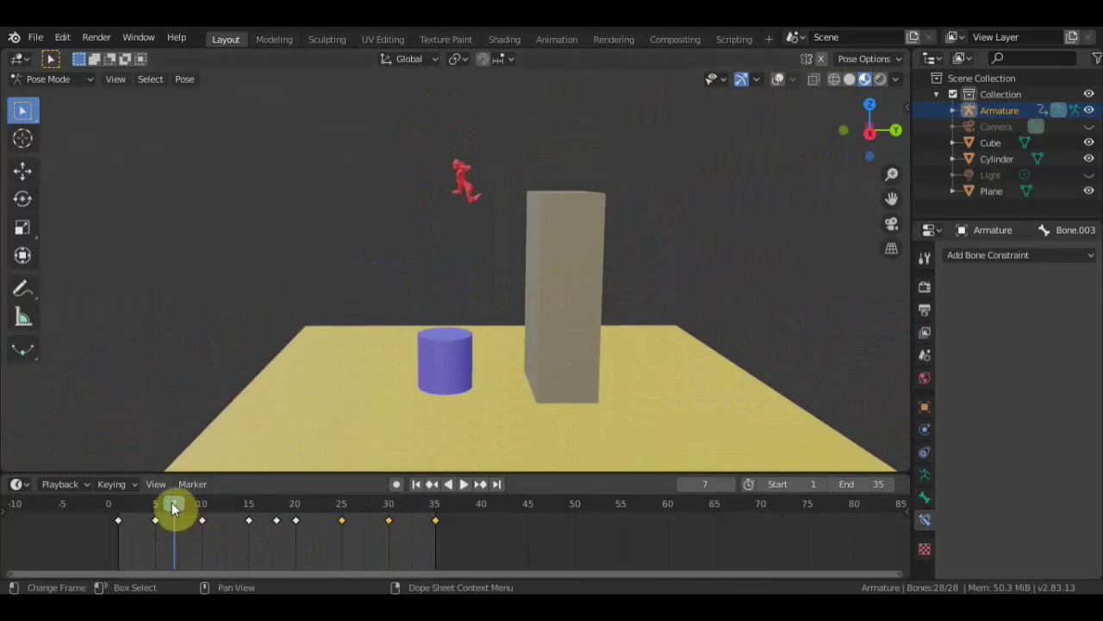
pyautogui.click(181, 506)
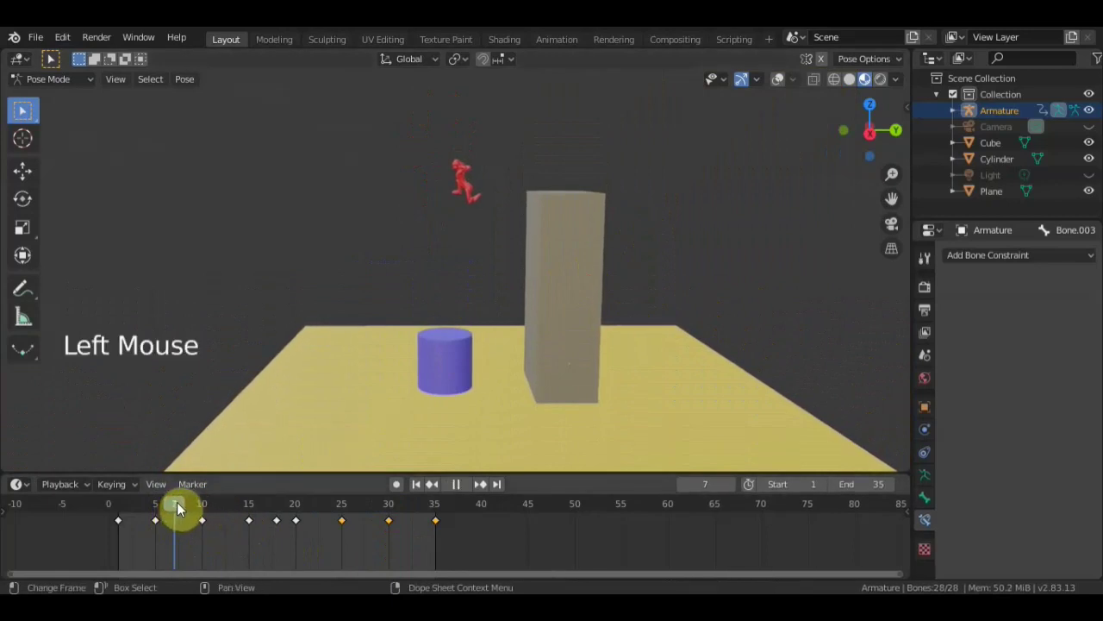
pyautogui.scroll(3)
pyautogui.scroll(-3)
pyautogui.middleClick(465, 308)
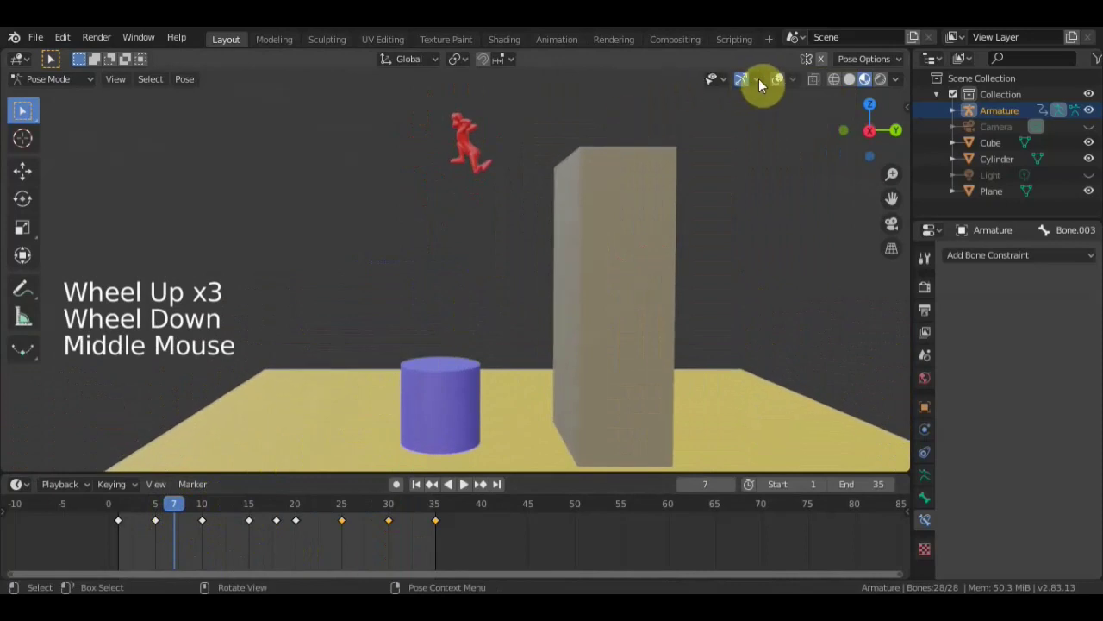
pyautogui.click(783, 86)
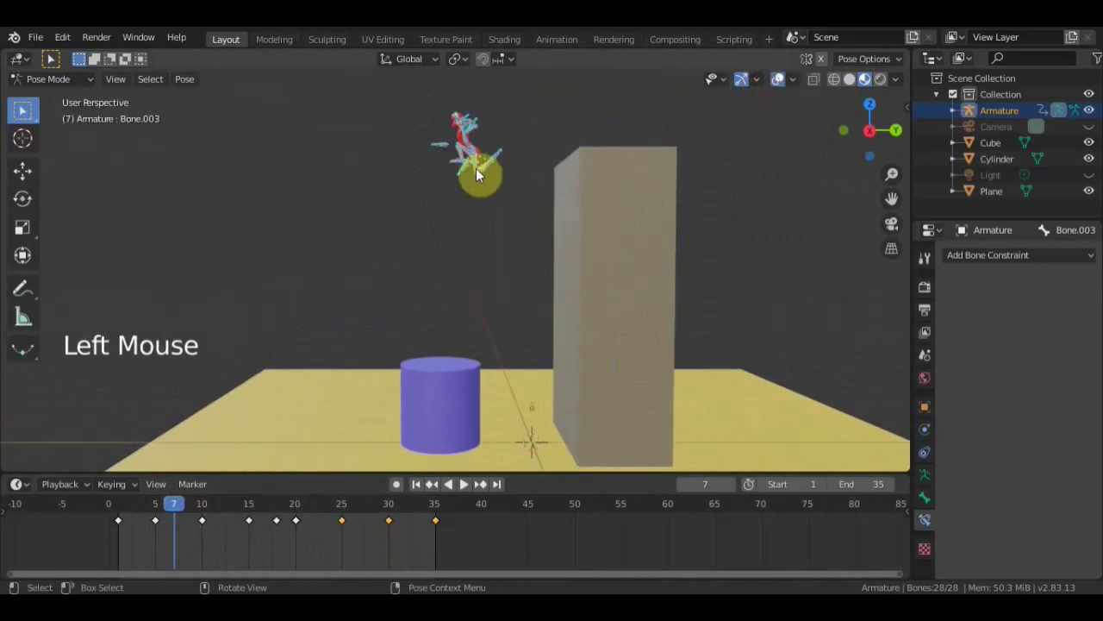
# - In Right Orthographic view, move Bone.003 to a new height at frame 7
pyautogui.press('KP_3')
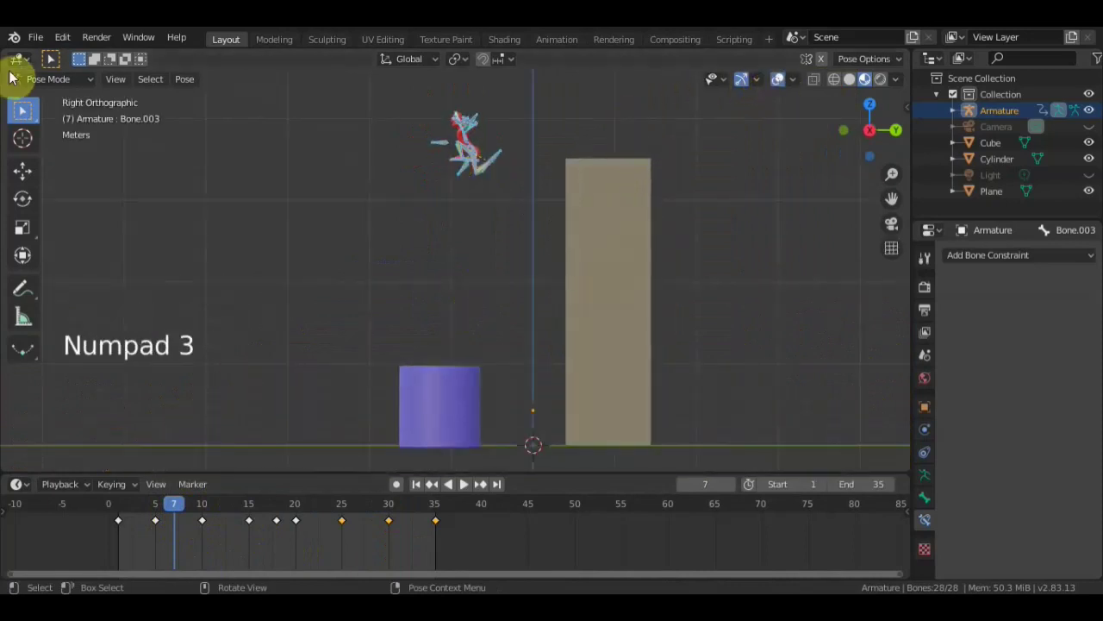
pyautogui.click(41, 177)
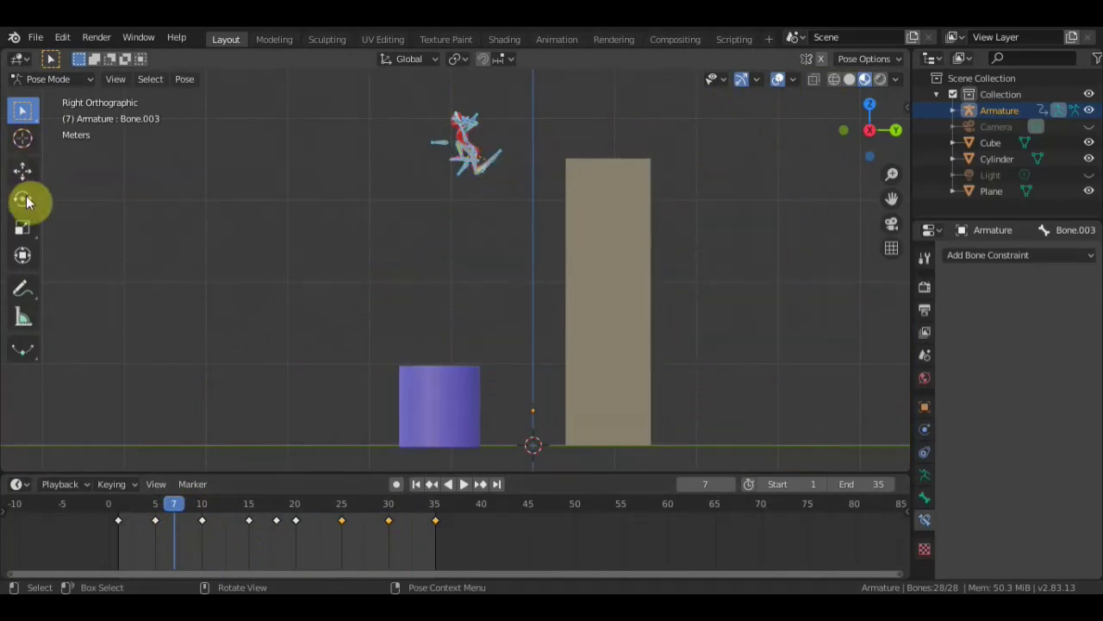
pyautogui.click(33, 175)
pyautogui.click(477, 83)
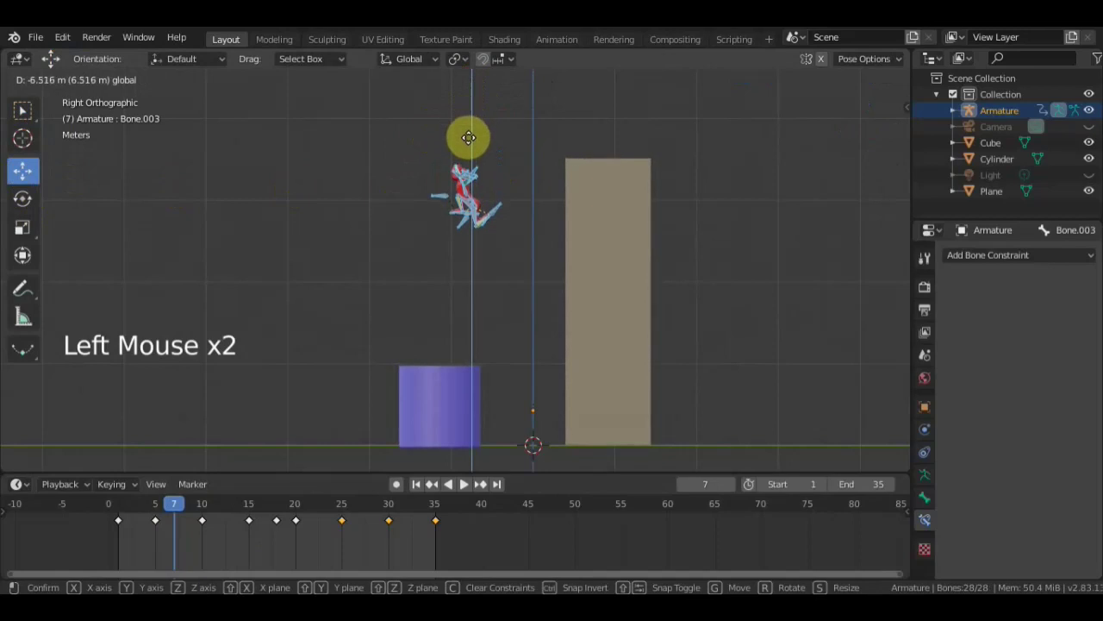
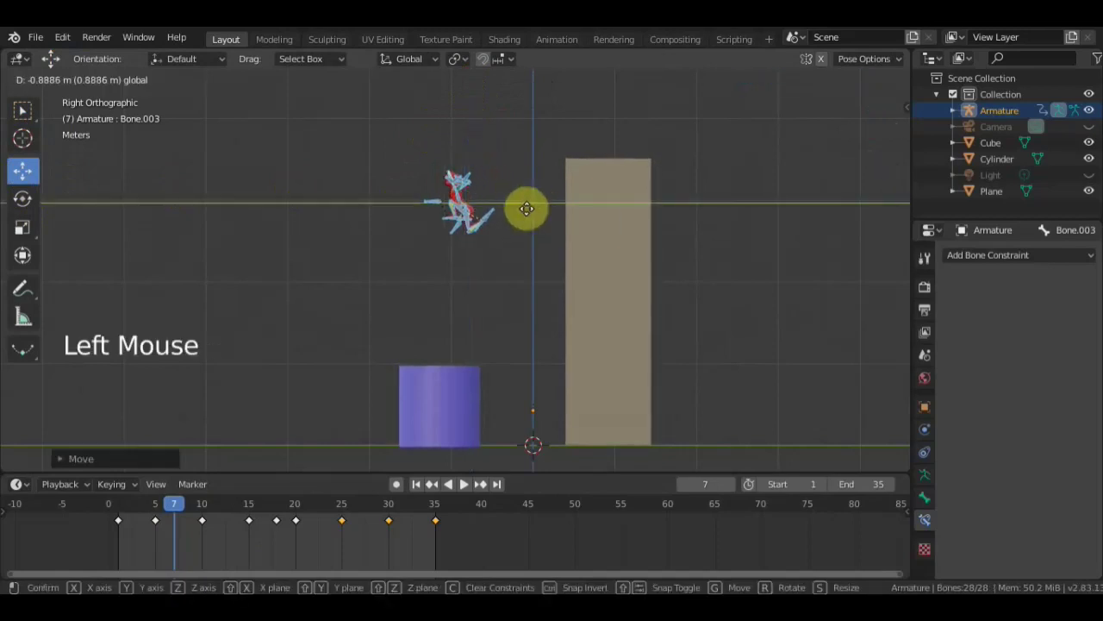
pyautogui.scroll(3)
pyautogui.click(465, 112)
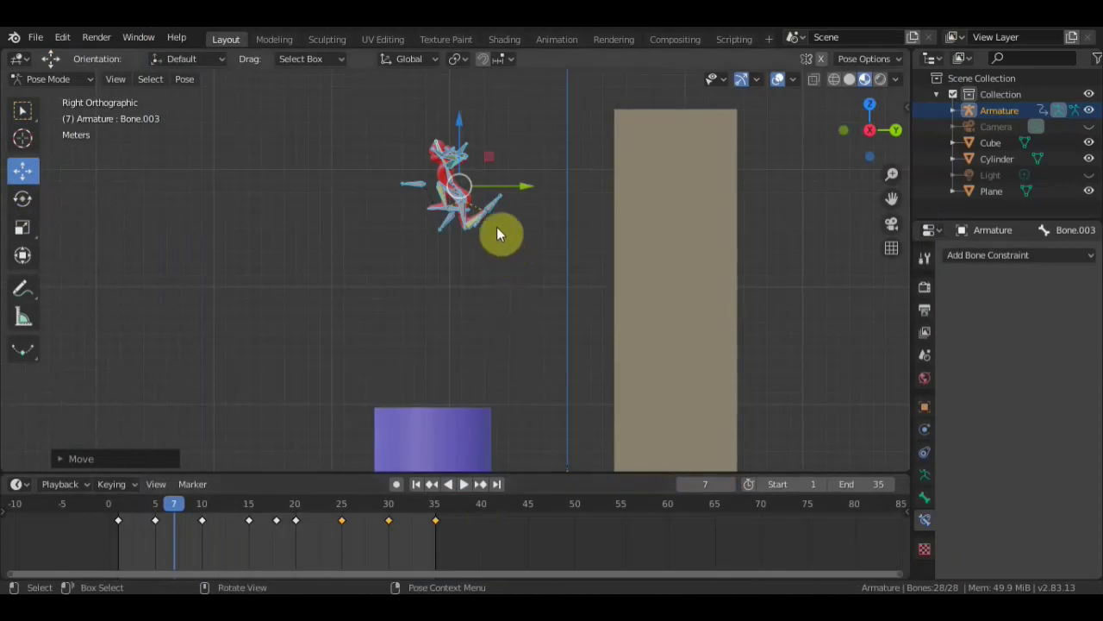
# - Nudge the control bone a short distance further and confirm its placement
pyautogui.scroll(3)
pyautogui.scroll(3)
pyautogui.middleClick(535, 238)
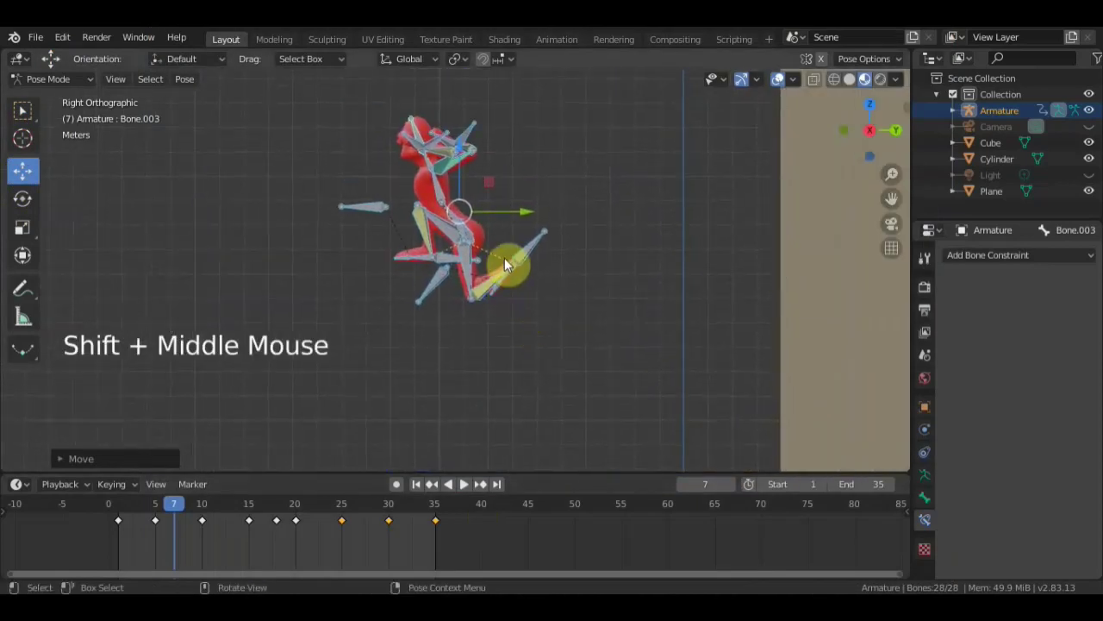
pyautogui.scroll(-3)
pyautogui.click(465, 171)
pyautogui.scroll(-3)
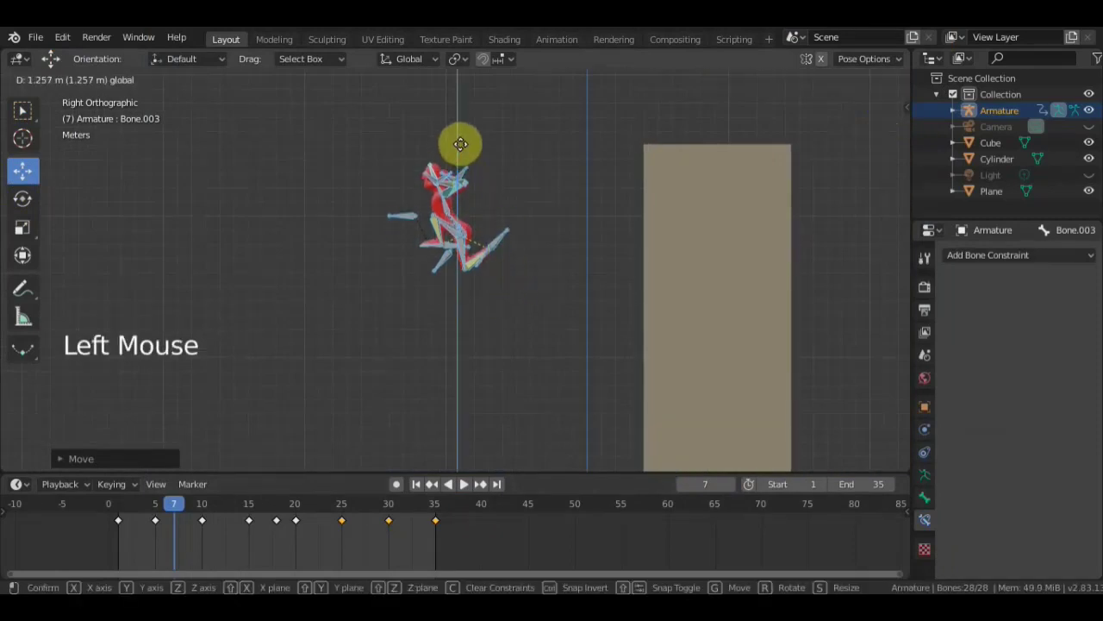
pyautogui.click(530, 221)
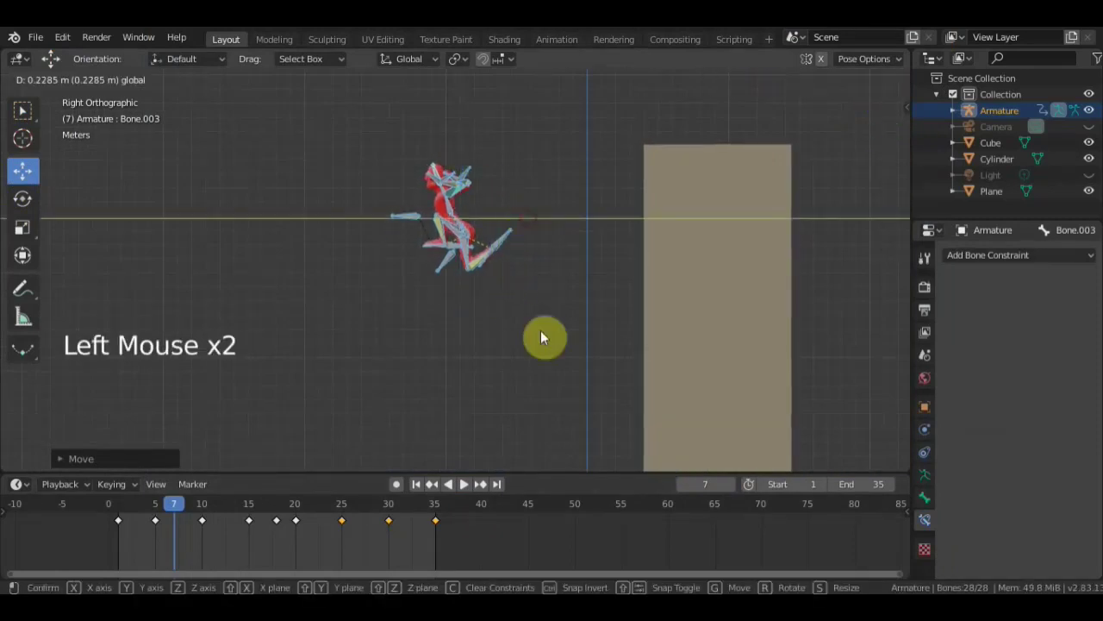
# - Orbit back to perspective and make Bone.023 the active bone
pyautogui.middleClick(804, 297)
pyautogui.scroll(3)
pyautogui.scroll(-3)
pyautogui.scroll(-3)
pyautogui.middleClick(645, 275)
pyautogui.click(30, 116)
pyautogui.click(477, 275)
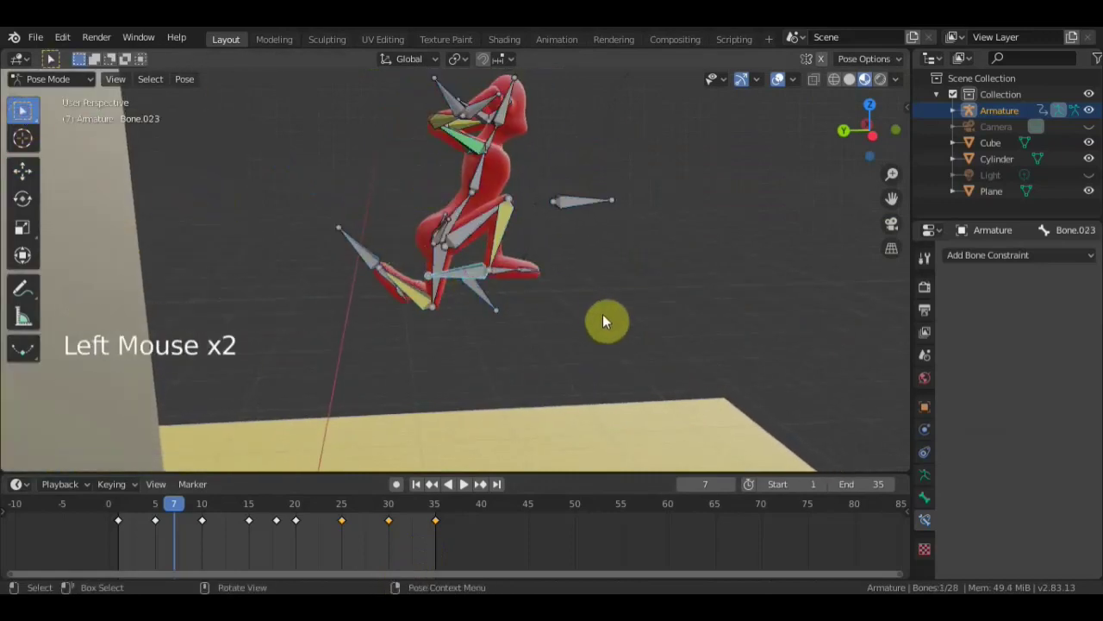
# - Try moving Bone.012 at frame 7, undoing the misplaced move
pyautogui.press('g')
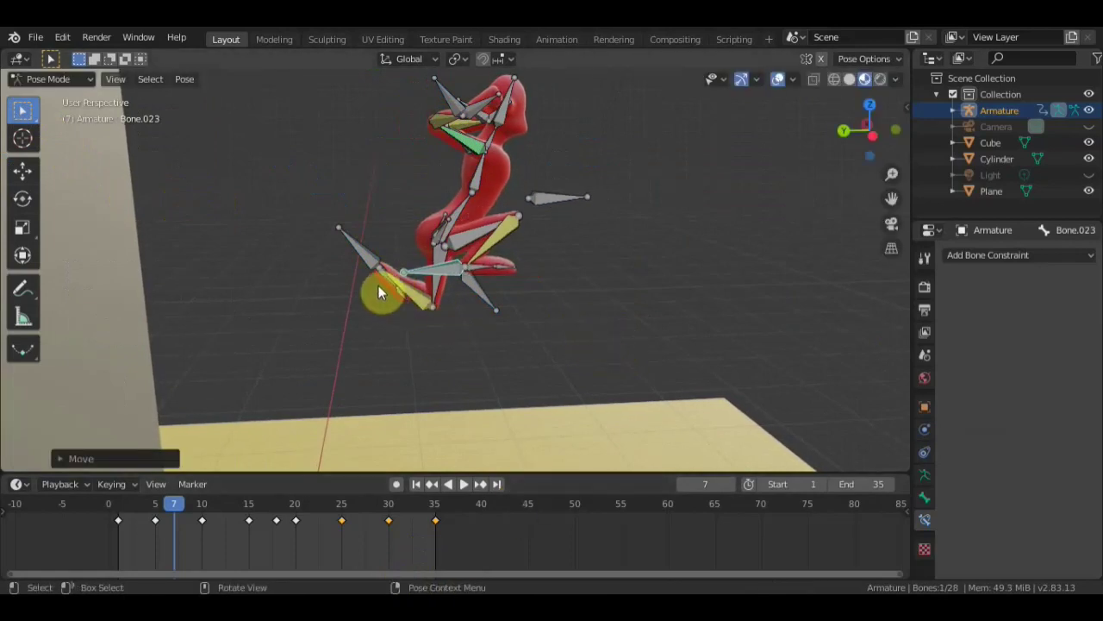
pyautogui.click(371, 259)
pyautogui.middleClick(503, 316)
pyautogui.press('g')
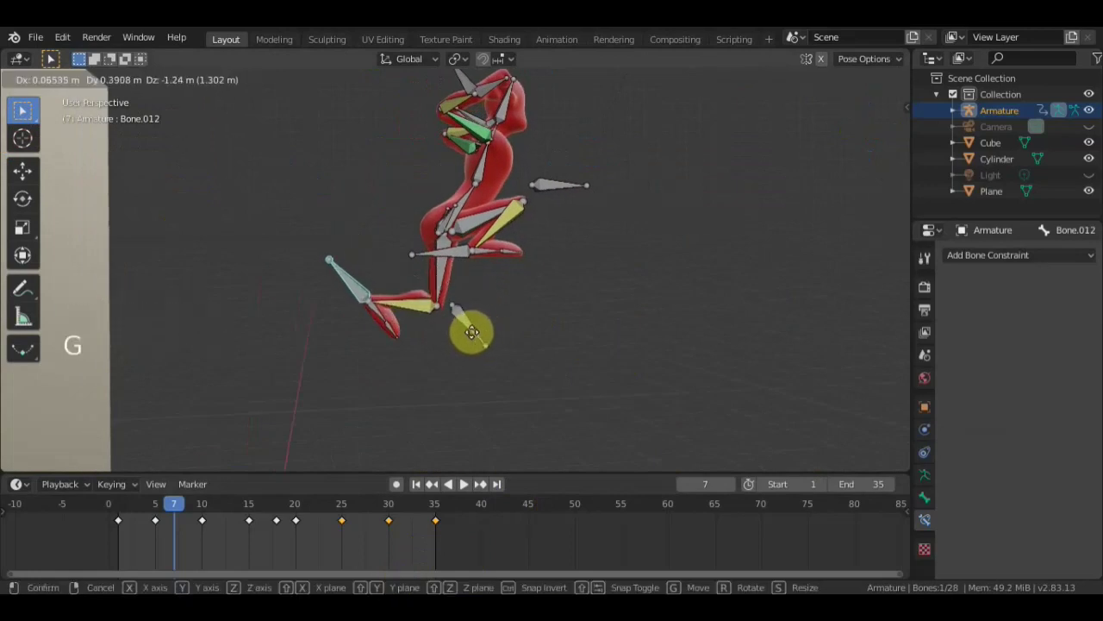
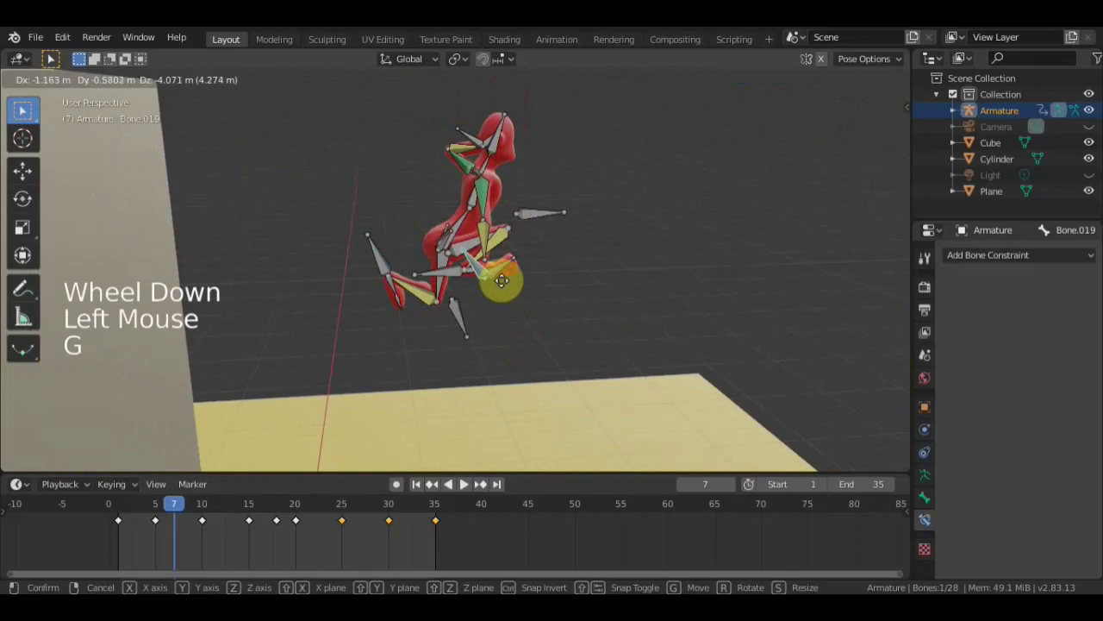
pyautogui.press('ctrl+z')
pyautogui.scroll(3)
pyautogui.middleClick(631, 202)
pyautogui.scroll(3)
# - Try moving another rig bone, again undoing the unwanted move
pyautogui.click(447, 269)
pyautogui.scroll(-3)
pyautogui.middleClick(501, 270)
pyautogui.middleClick(534, 273)
pyautogui.press('g')
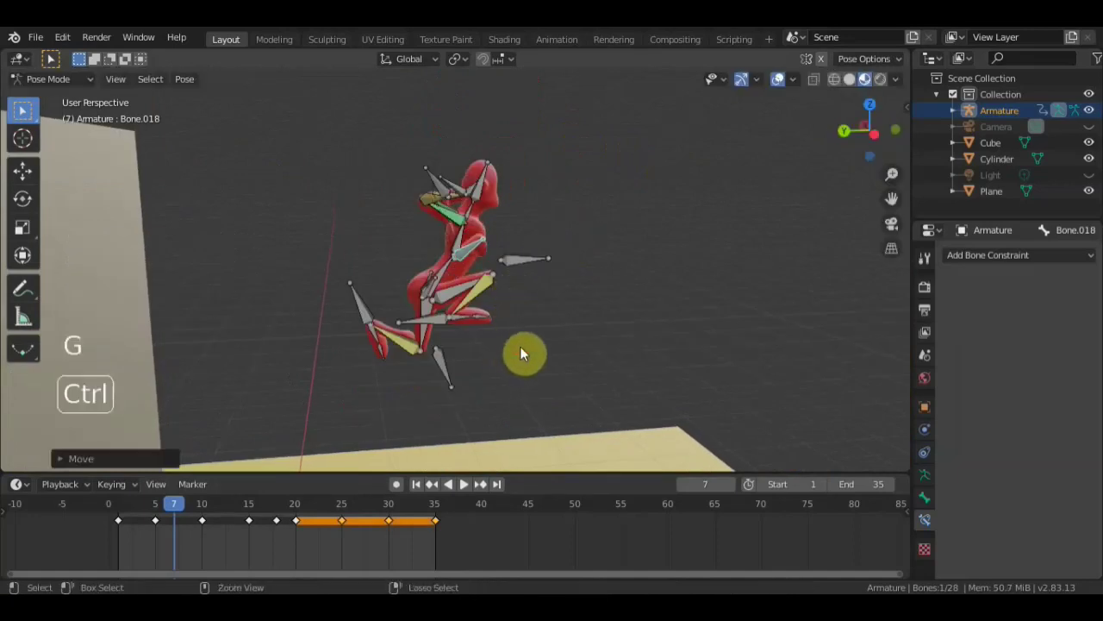
pyautogui.press('ctrl+z')
pyautogui.scroll(3)
# - Reposition Bone.019 on the character's arm, adjusting it from two angles
pyautogui.middleClick(601, 306)
pyautogui.click(491, 265)
pyautogui.middleClick(563, 301)
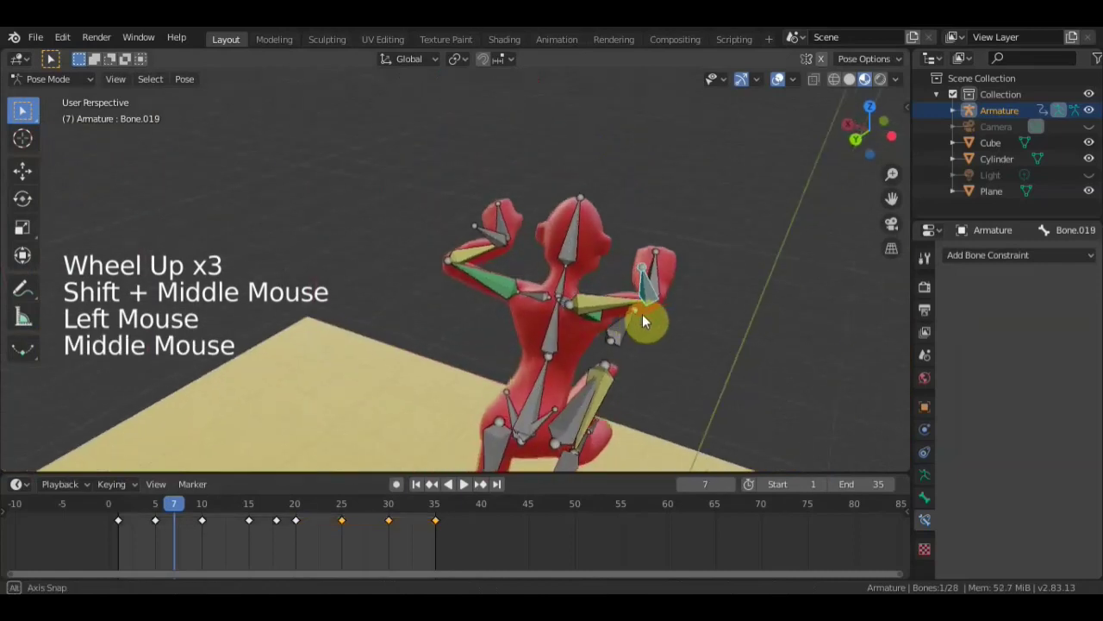
pyautogui.scroll(-3)
pyautogui.press('g')
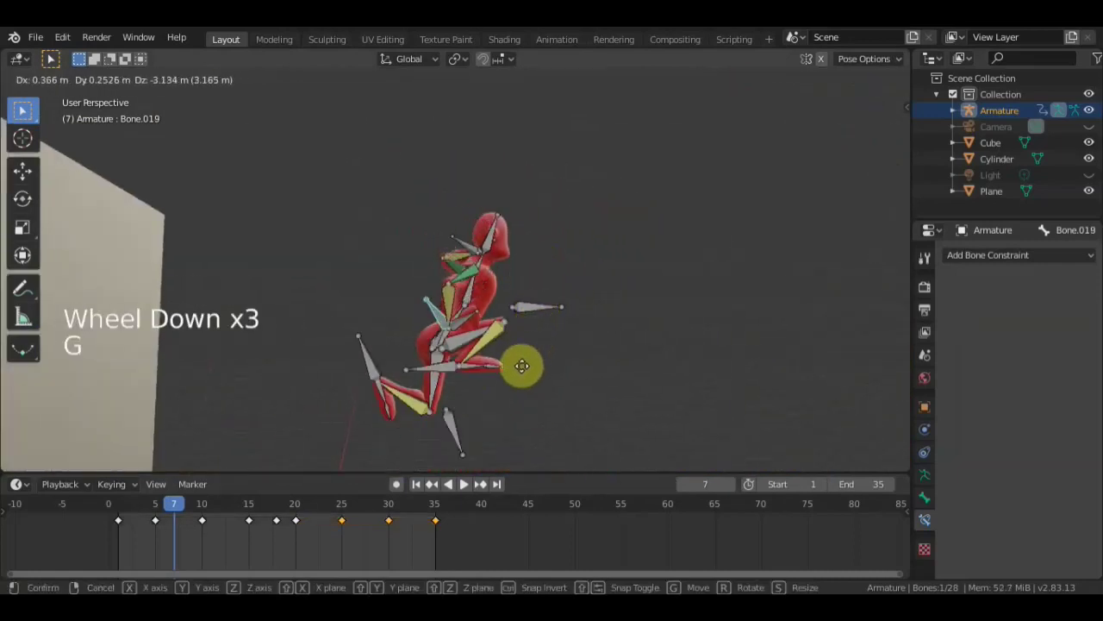
pyautogui.press('r')
pyautogui.middleClick(367, 373)
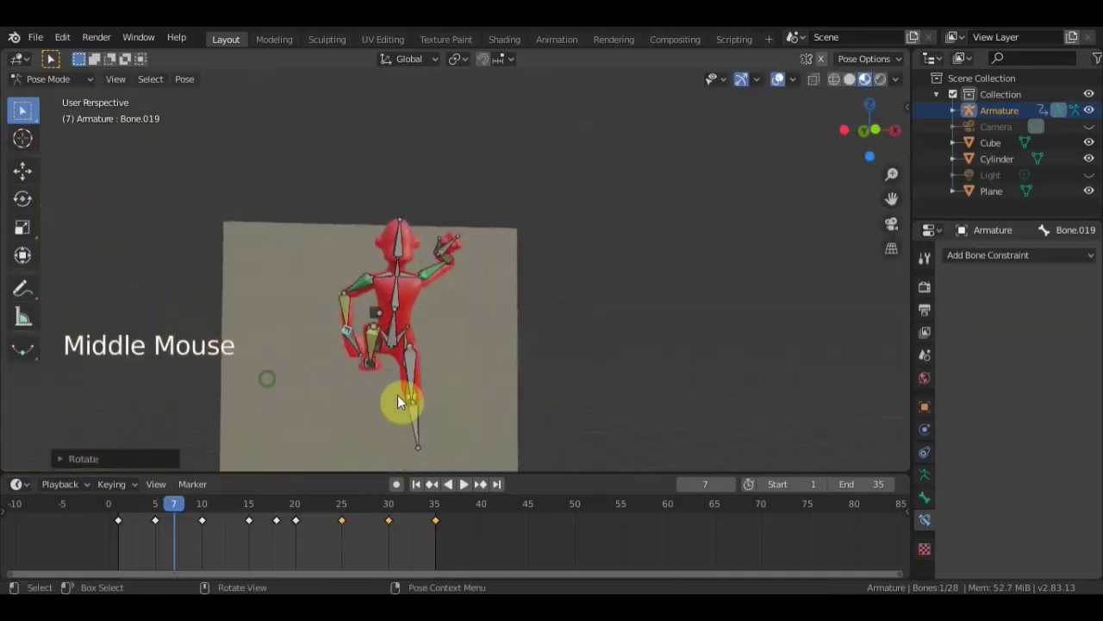
pyautogui.press('g')
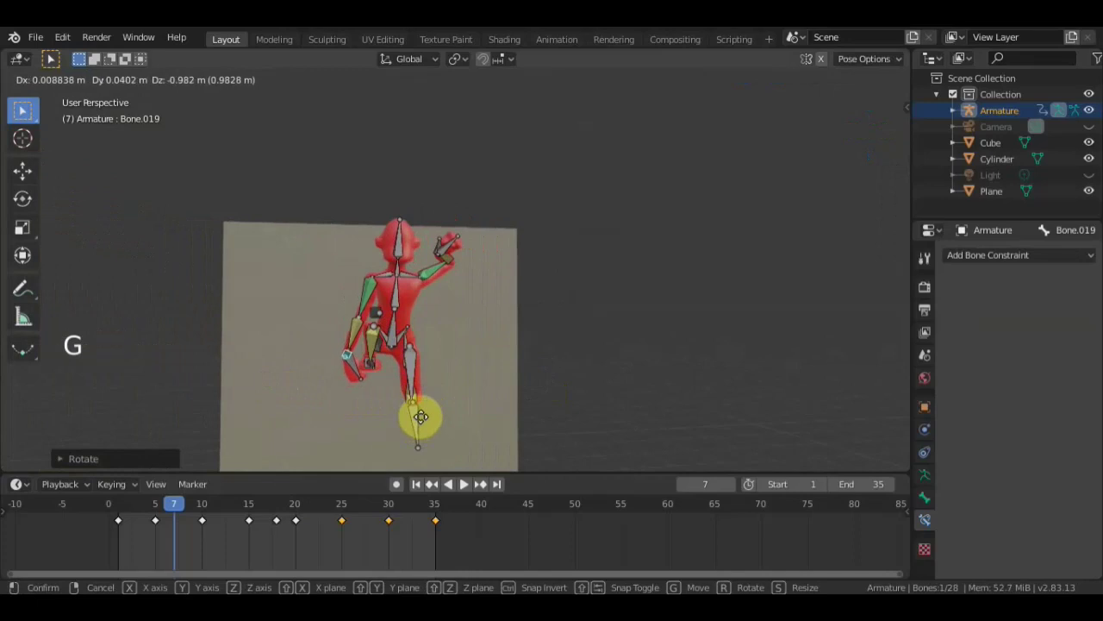
pyautogui.middleClick(367, 288)
# - Move Bone.008 roughly a metre sideways at frame 7
pyautogui.click(453, 250)
pyautogui.press('g')
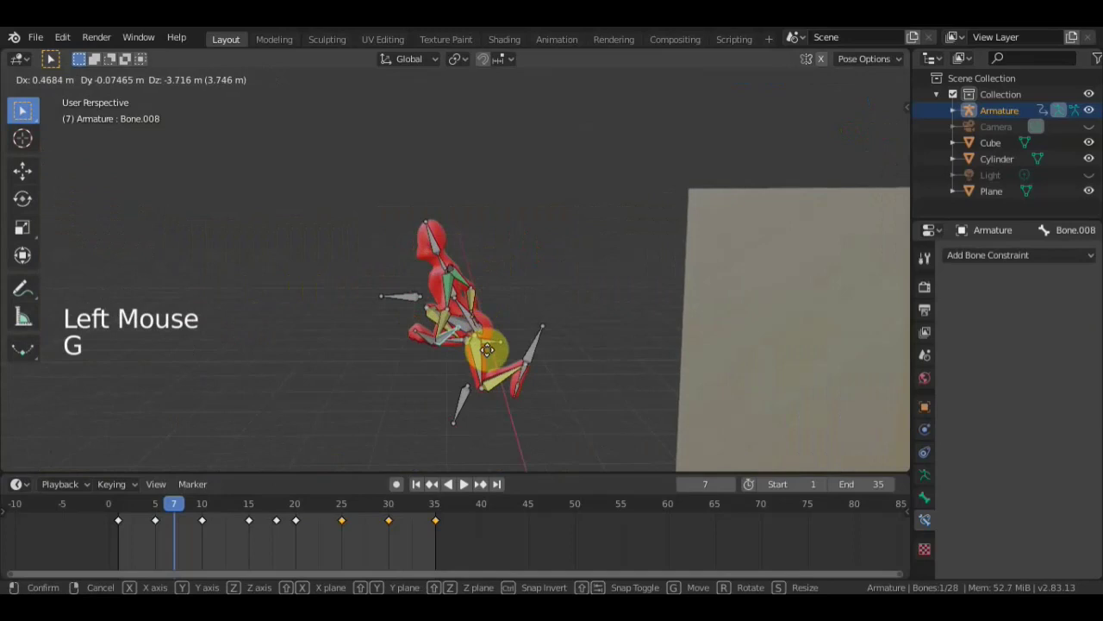
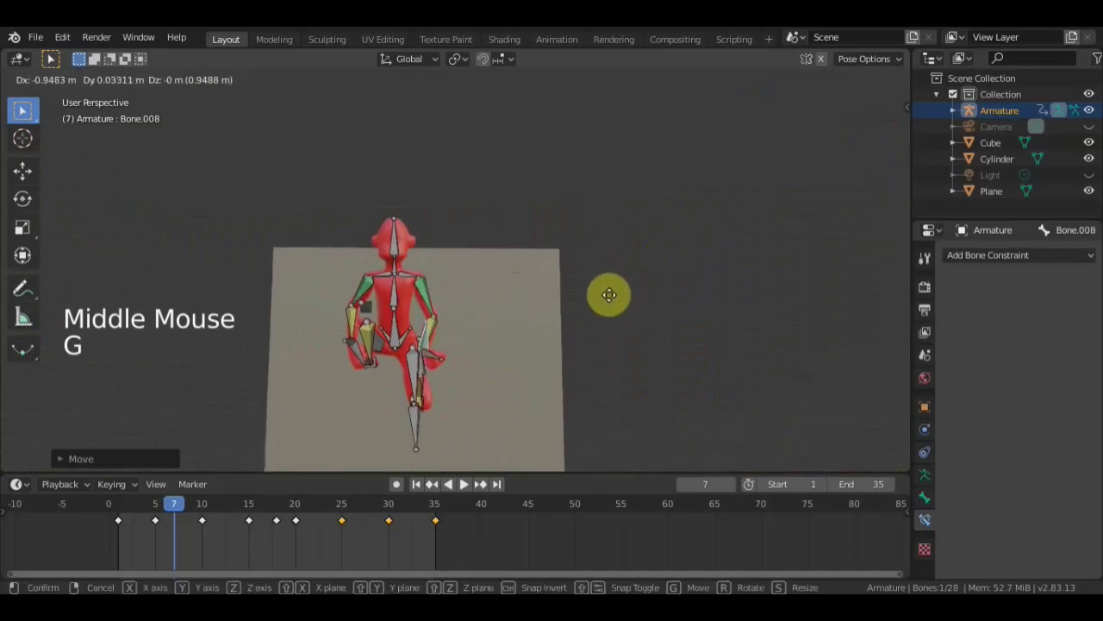
pyautogui.scroll(3)
pyautogui.middleClick(460, 289)
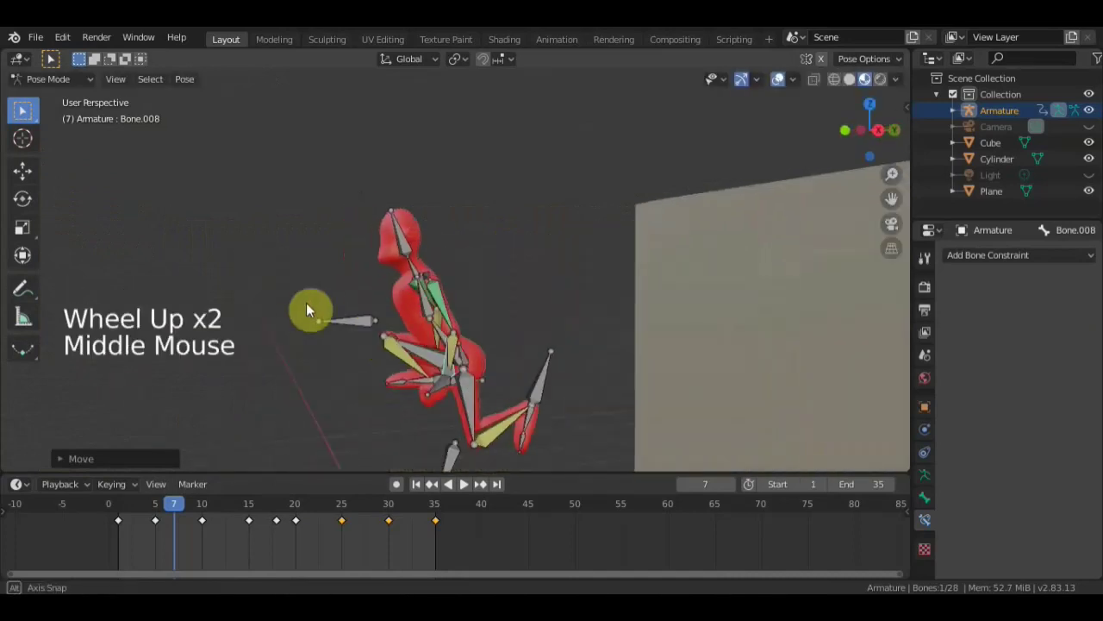
# - Move and rotate the root bone carrying the Copy Location constraint
pyautogui.click(422, 238)
pyautogui.press('g')
pyautogui.click(447, 308)
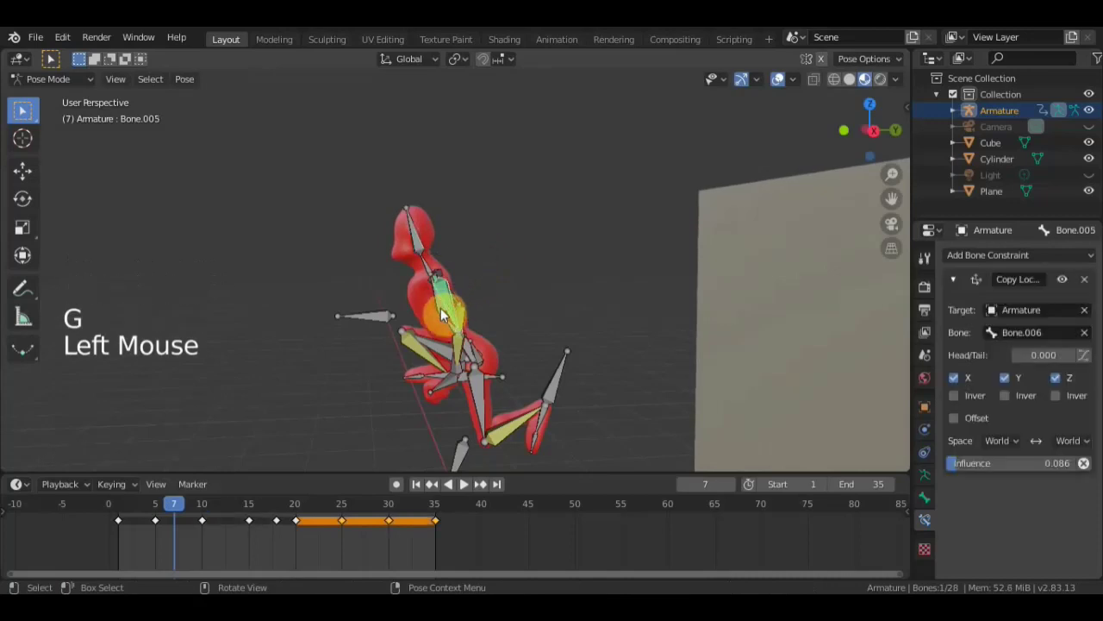
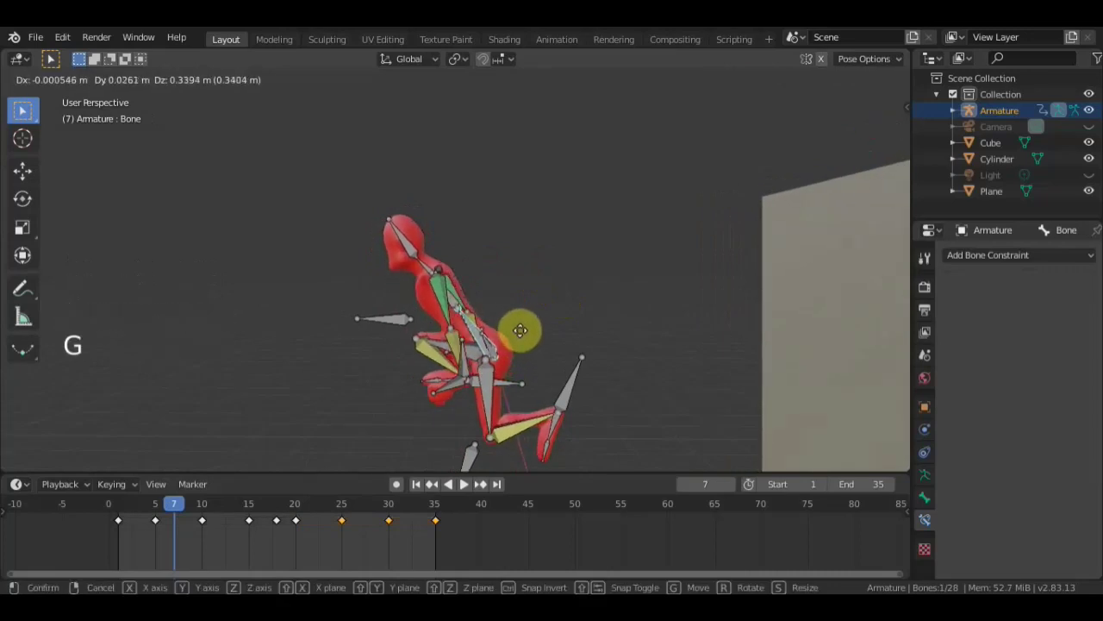
pyautogui.press('r')
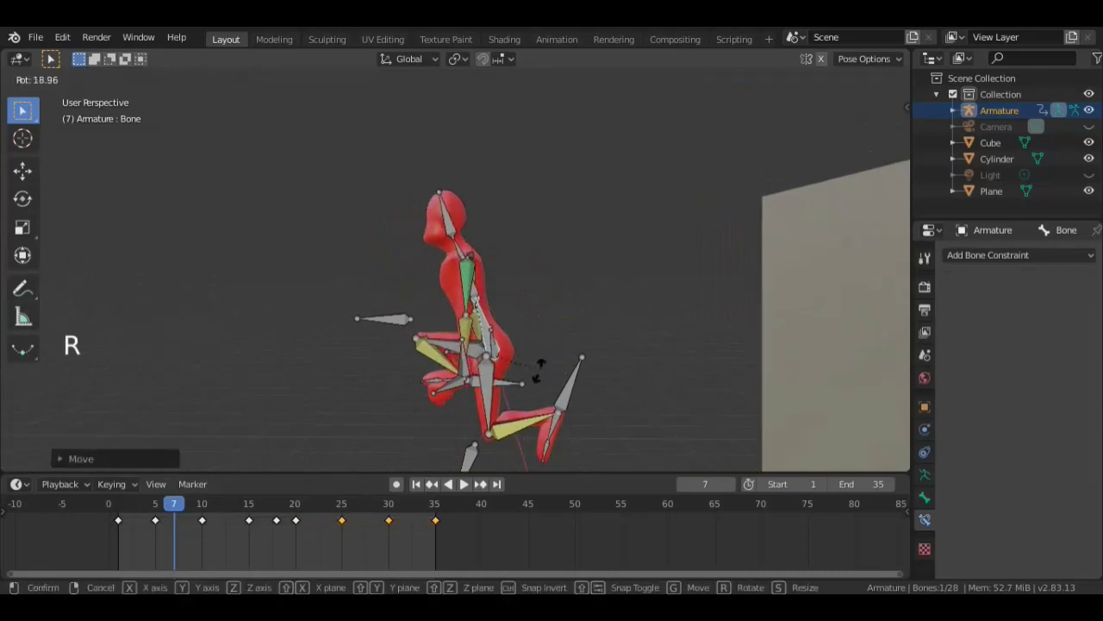
pyautogui.click(464, 221)
pyautogui.press('r')
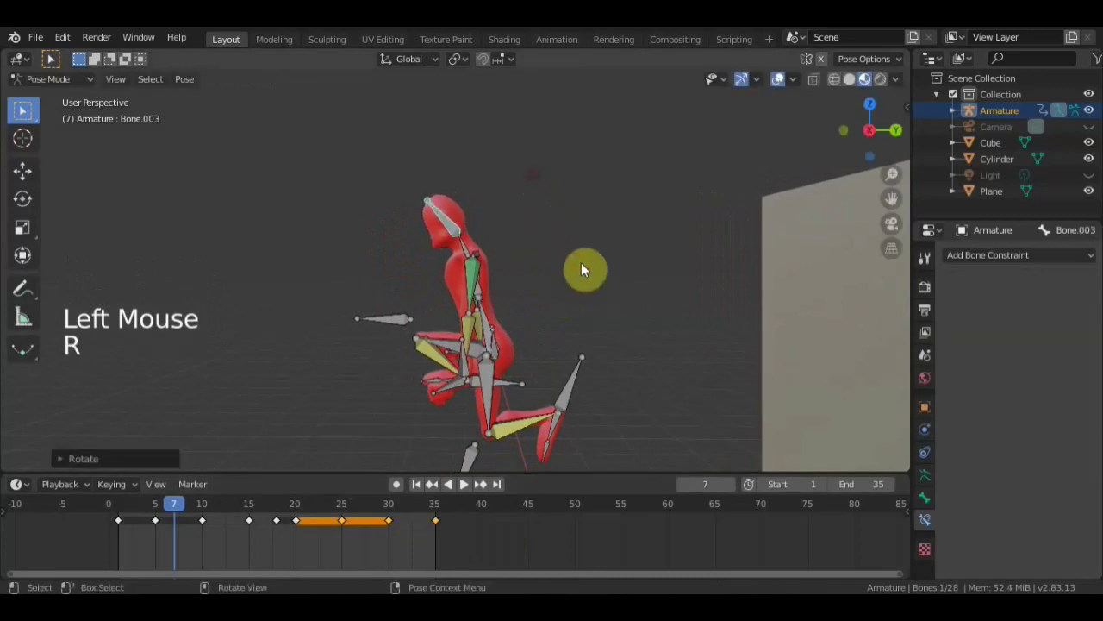
# - Move and rotate Bone.012 on the leg and an adjacent rig bone
pyautogui.click(571, 396)
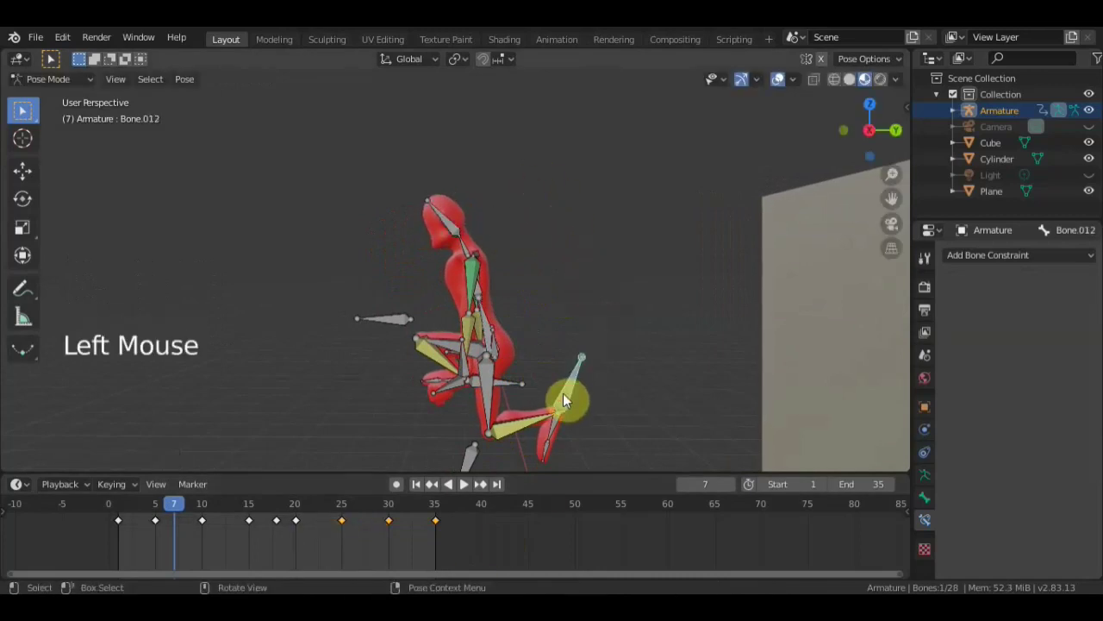
pyautogui.press('g')
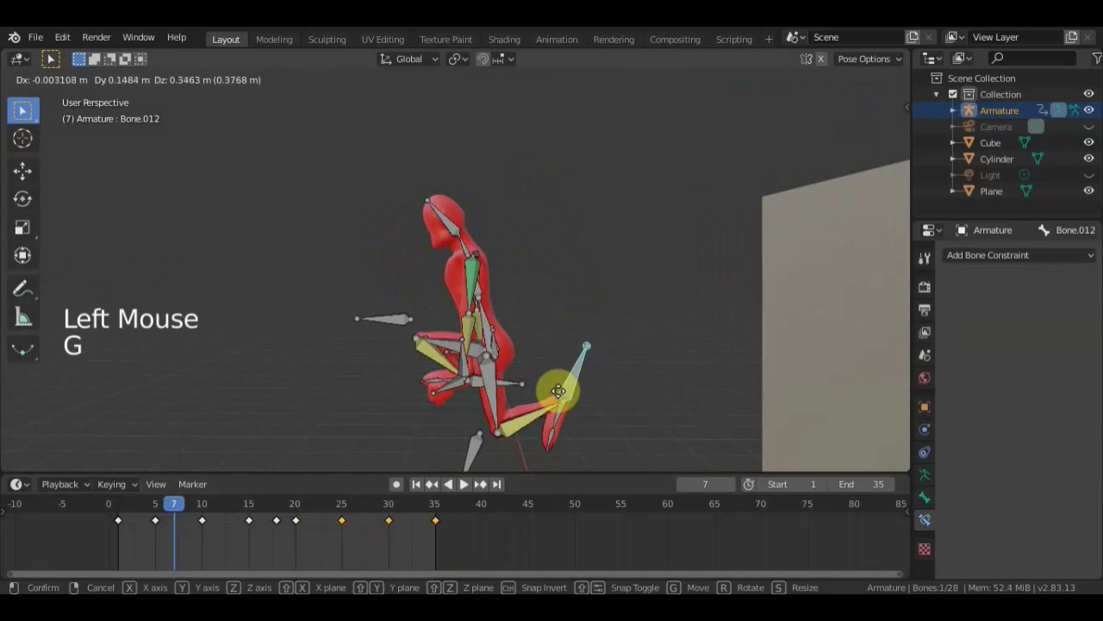
pyautogui.press('r')
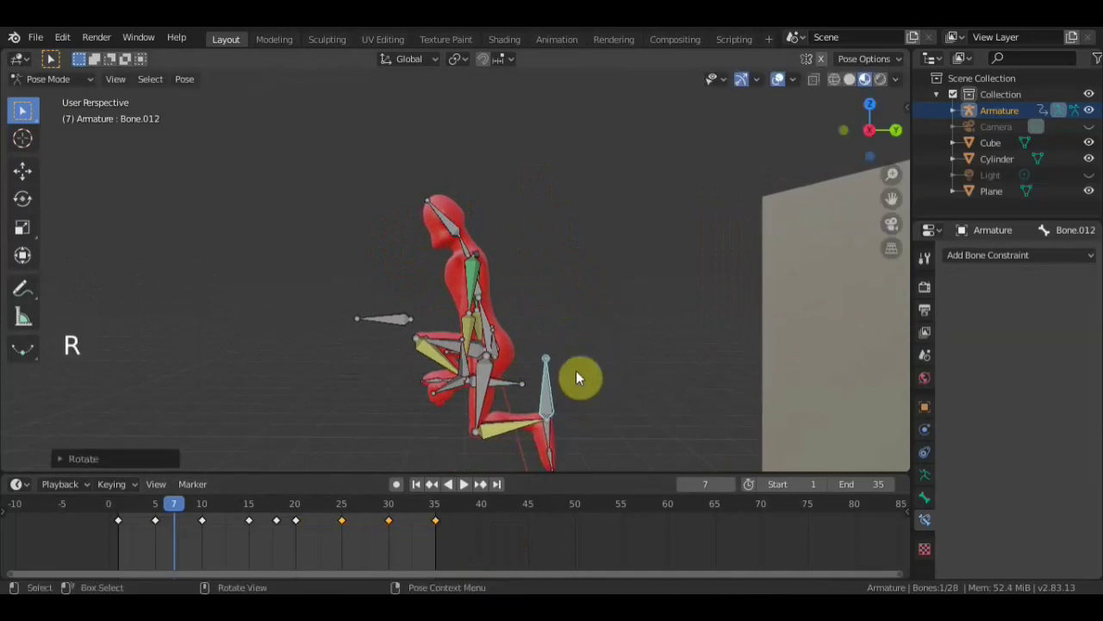
pyautogui.middleClick(529, 381)
pyautogui.middleClick(532, 404)
pyautogui.click(437, 373)
pyautogui.middleClick(439, 380)
pyautogui.press('r')
# - Reposition Bone.008 and another leg bone with moves and rotations
pyautogui.press('g')
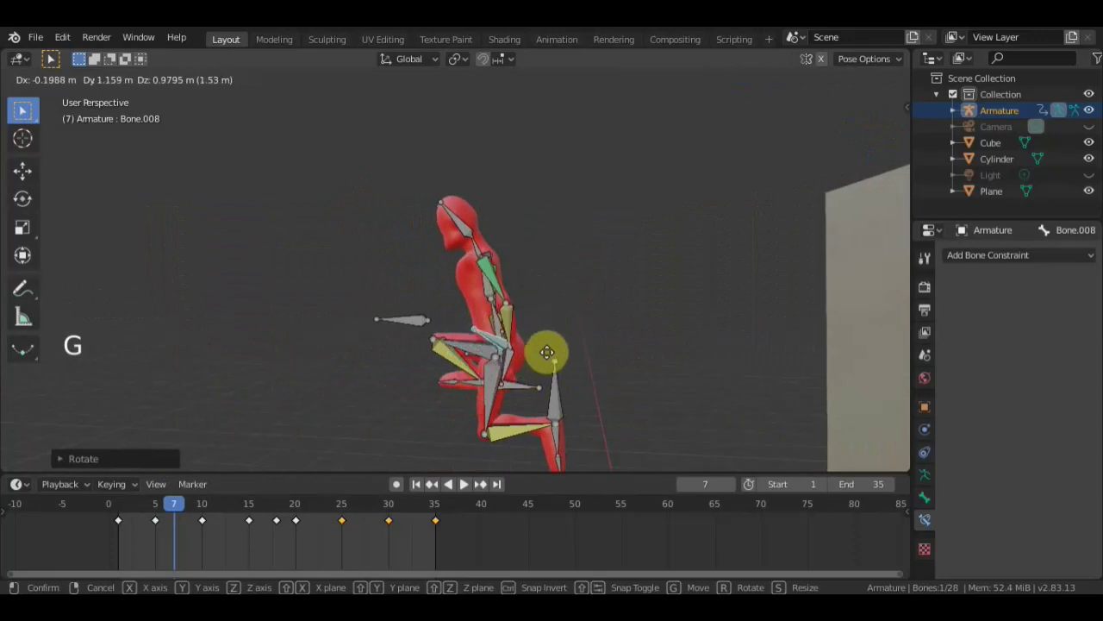
pyautogui.middleClick(523, 380)
pyautogui.middleClick(439, 369)
pyautogui.press('g')
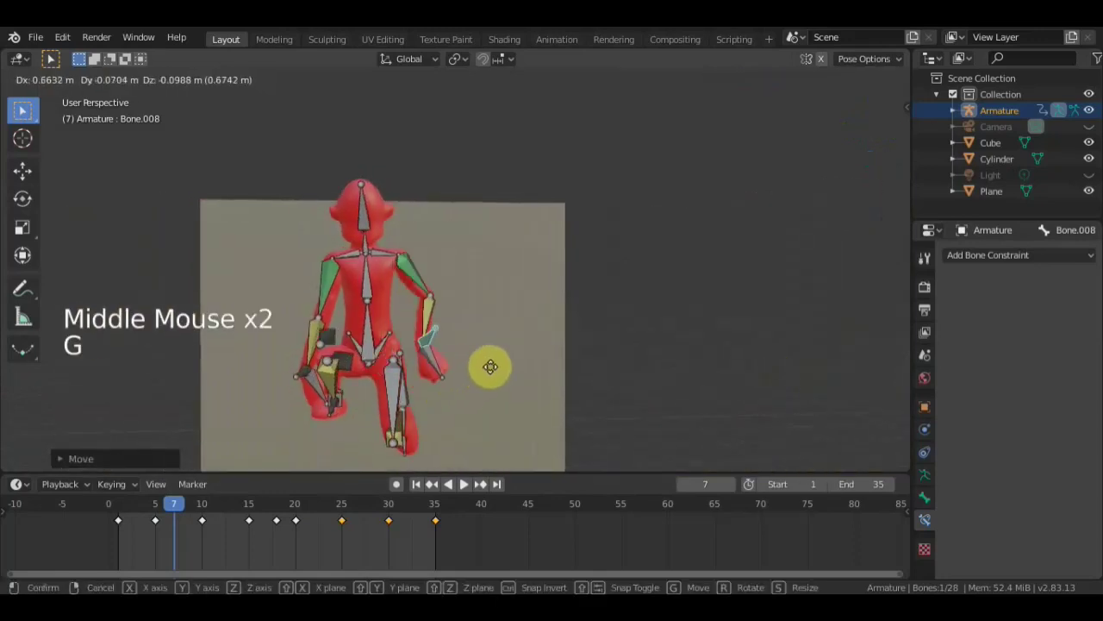
pyautogui.press('r')
pyautogui.middleClick(371, 358)
pyautogui.click(388, 410)
pyautogui.press('g')
pyautogui.middleClick(467, 394)
pyautogui.middleClick(493, 309)
# - Rotate Bone.001, then select all bones and key the pose
pyautogui.click(431, 306)
pyautogui.press('r')
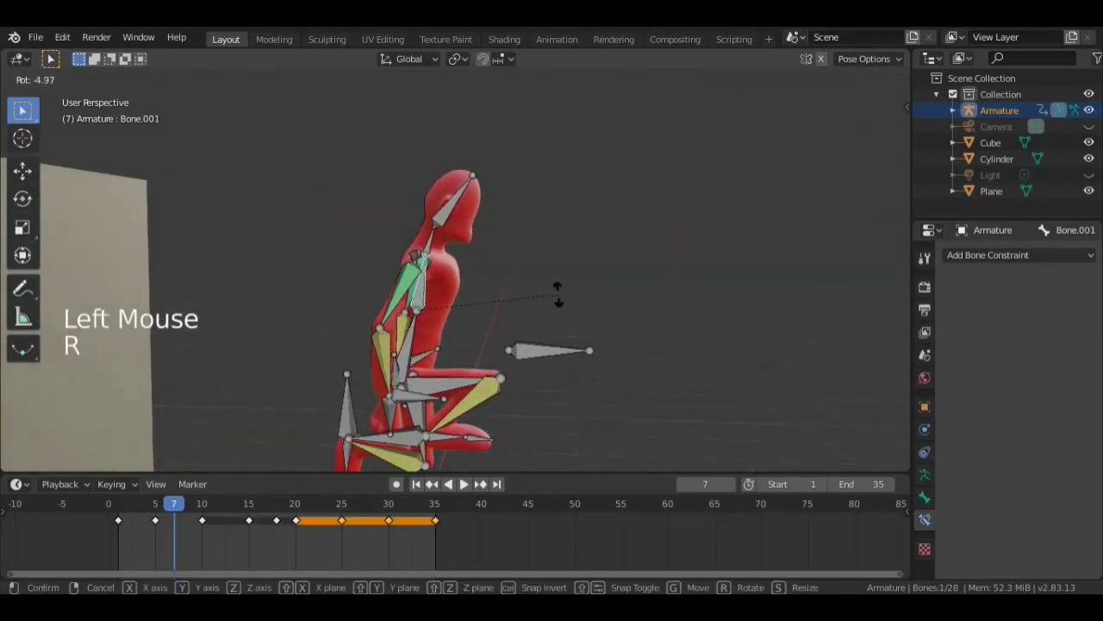
pyautogui.scroll(-3)
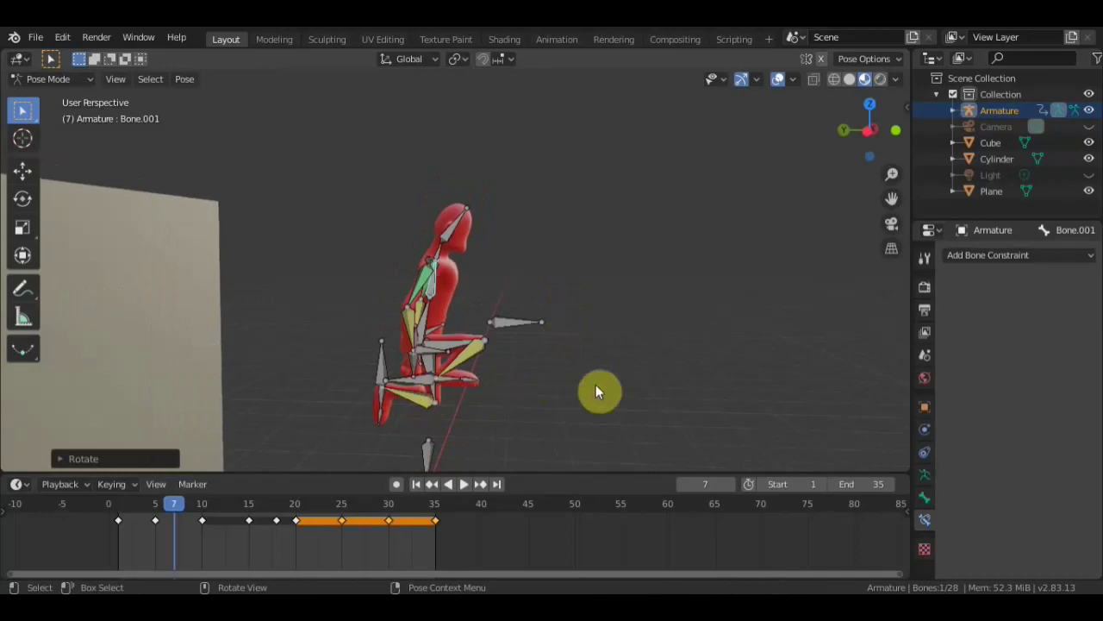
pyautogui.press('a')
pyautogui.press('i')
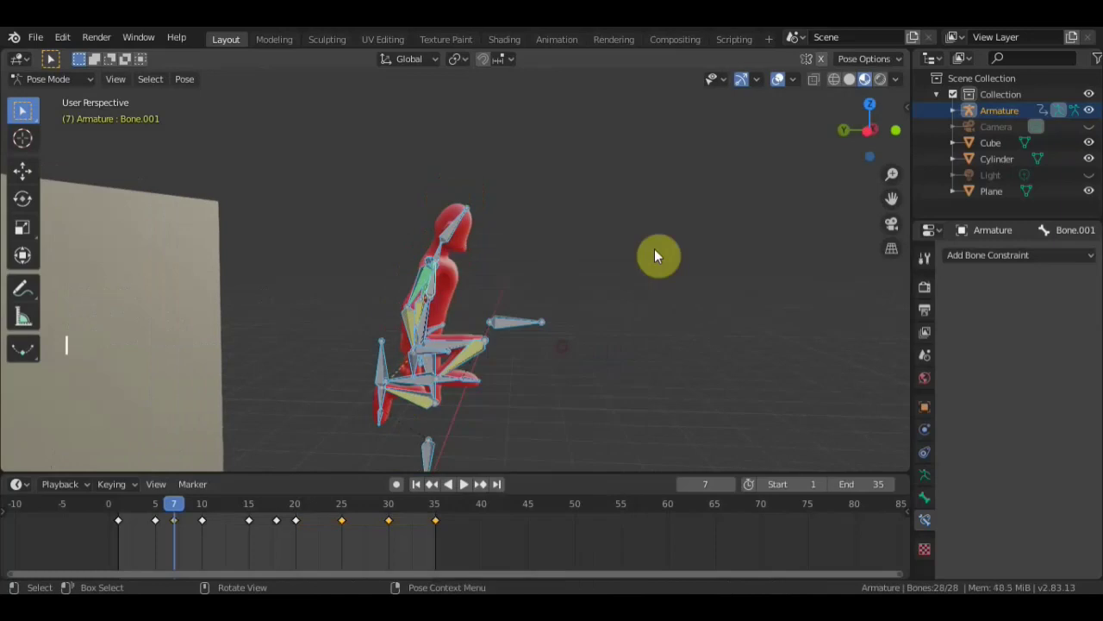
pyautogui.click(783, 79)
pyautogui.scroll(-3)
pyautogui.middleClick(537, 329)
# - At frame 12 lower the whole character about 3.2 m toward the purple cylinder
pyautogui.click(163, 503)
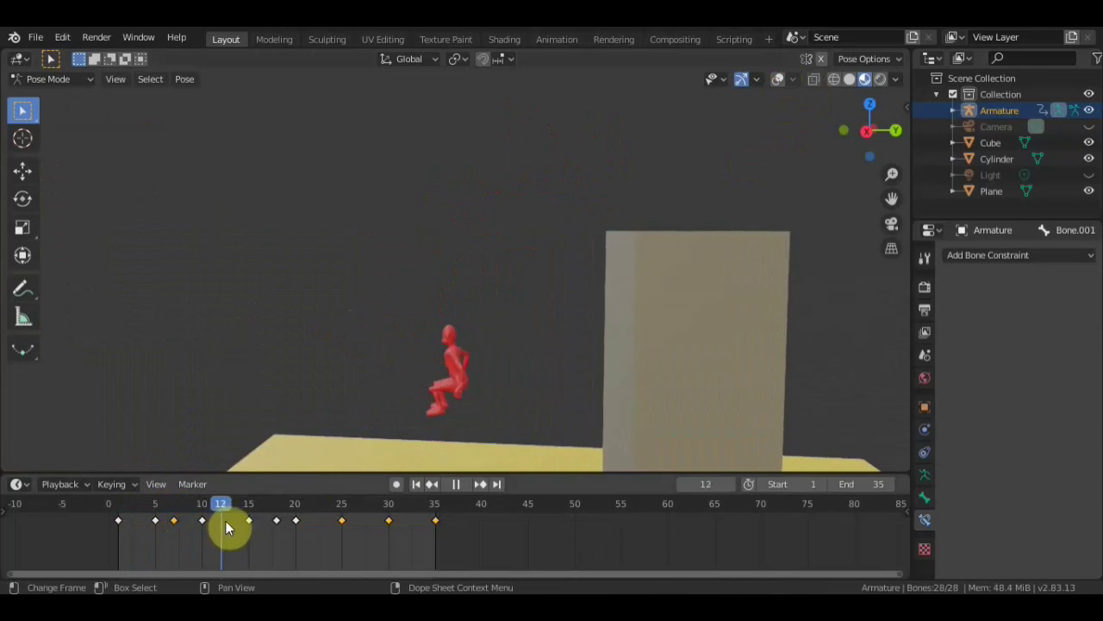
pyautogui.scroll(3)
pyautogui.middleClick(563, 352)
pyautogui.scroll(3)
pyautogui.middleClick(639, 176)
pyautogui.scroll(-3)
pyautogui.middleClick(587, 225)
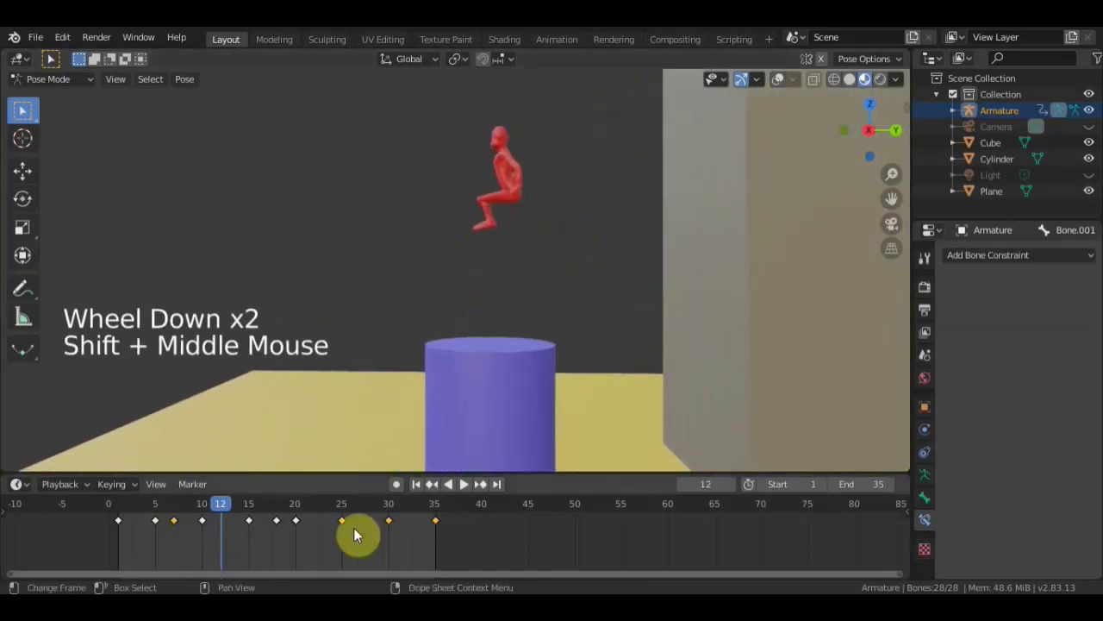
pyautogui.click(736, 123)
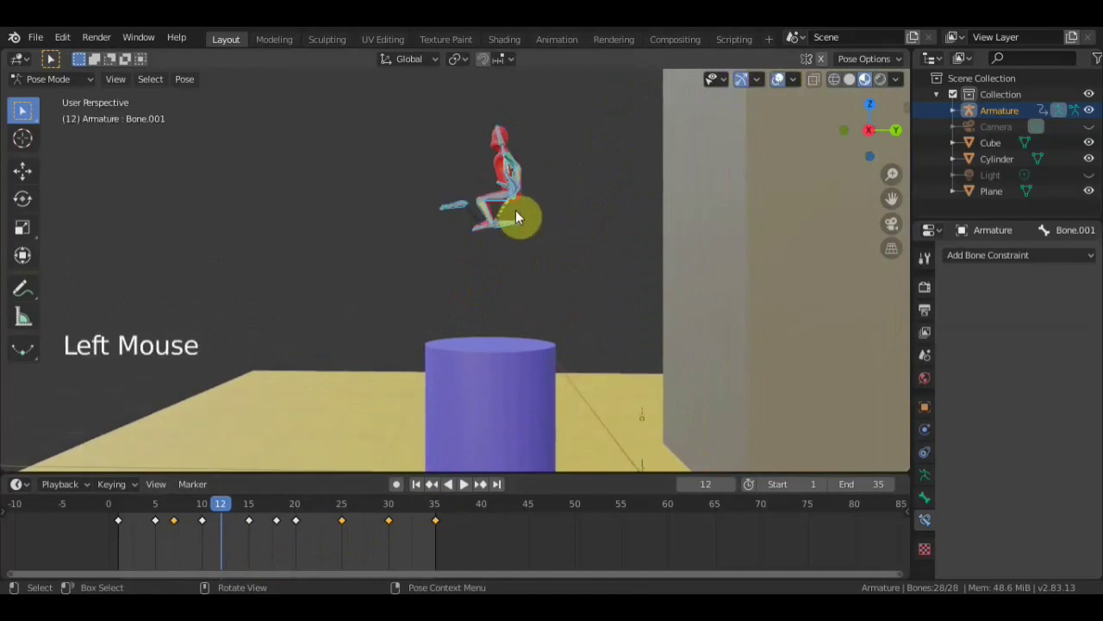
pyautogui.press('g')
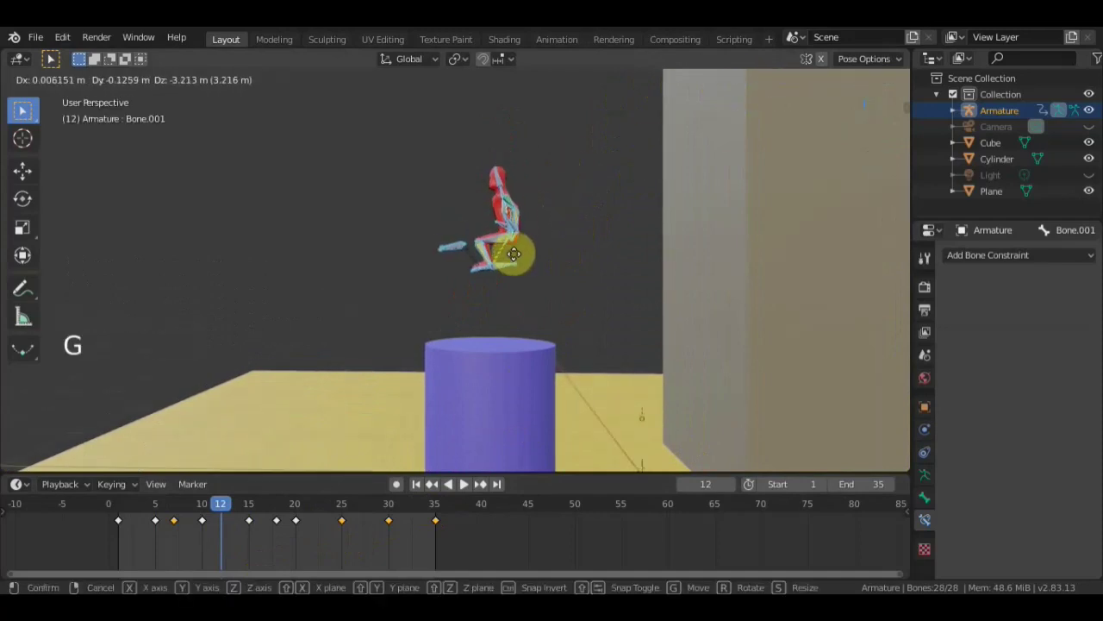
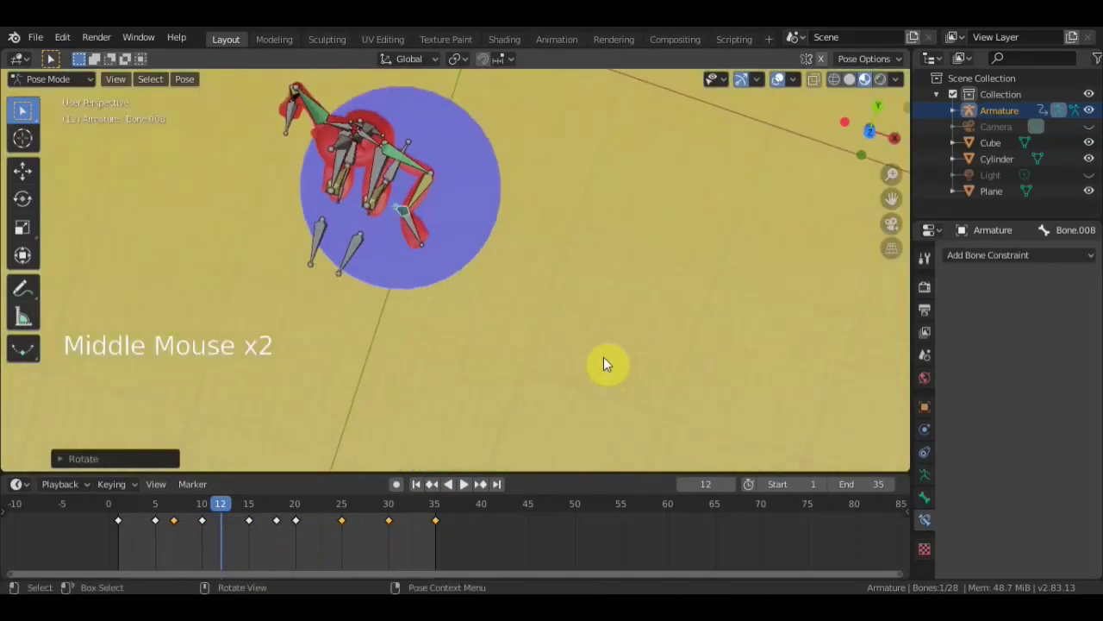
# - Move and rotate the leg and foot bones (Bone.016) into a landing pose
pyautogui.press('r')
pyautogui.press('g')
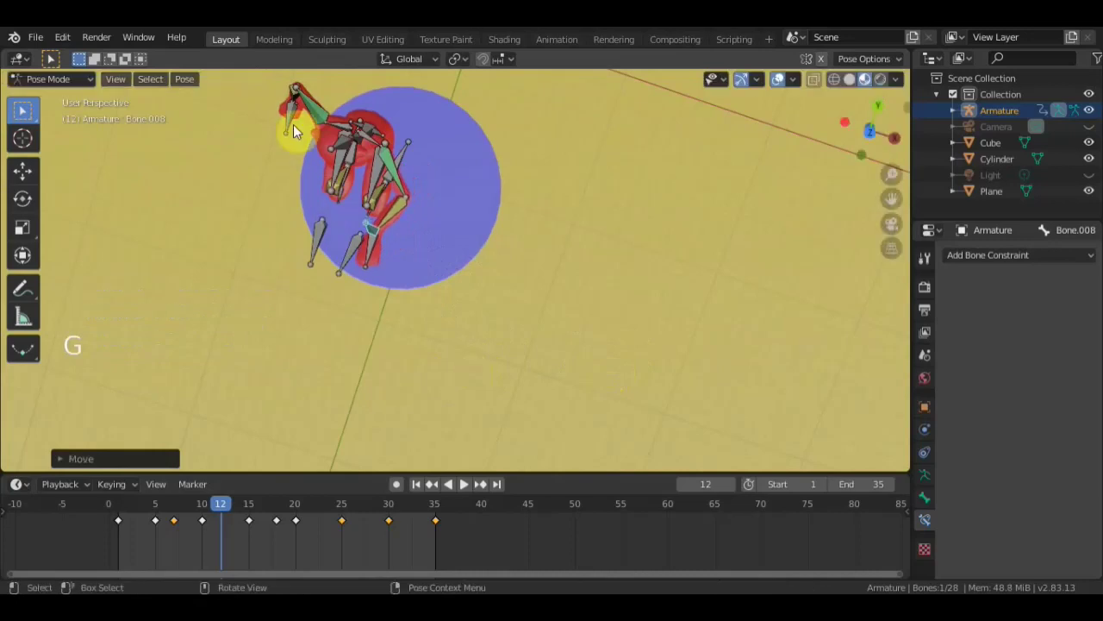
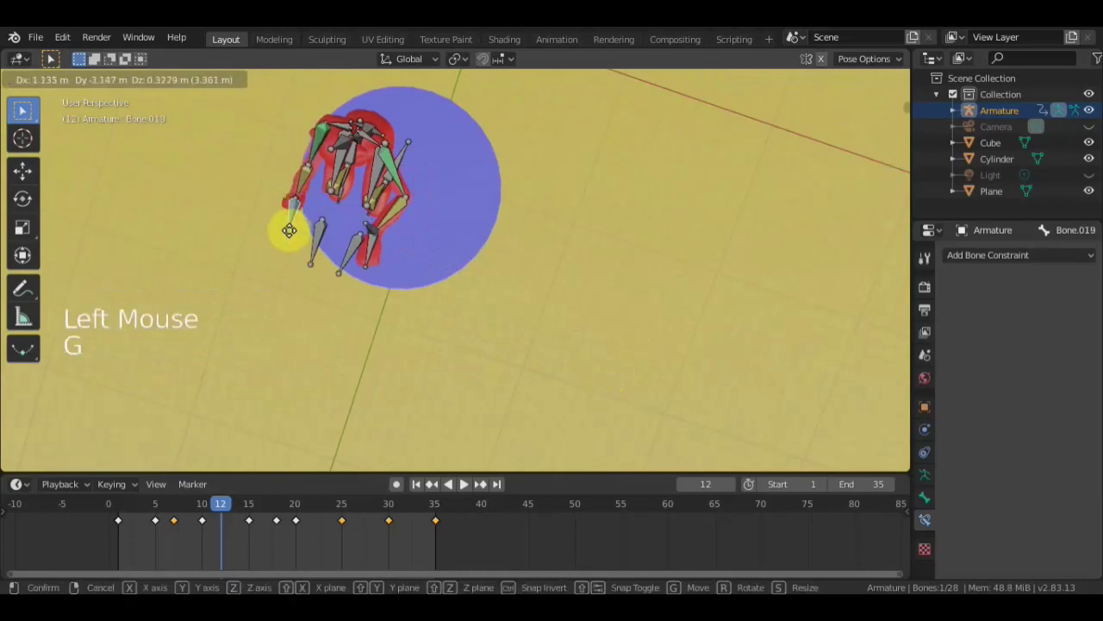
pyautogui.press('g')
pyautogui.middleClick(468, 196)
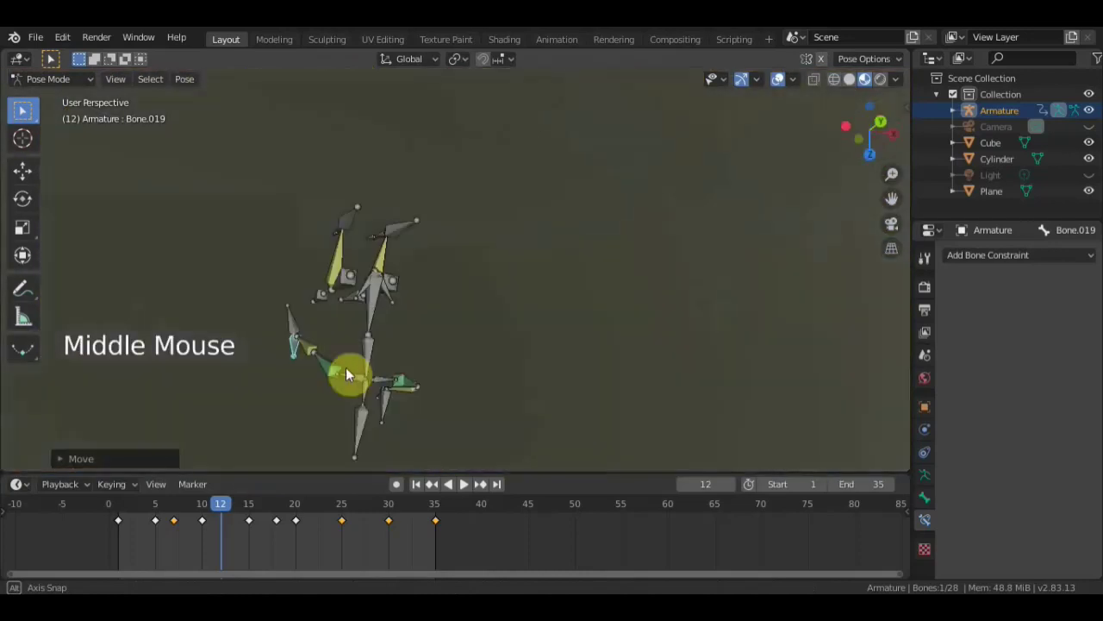
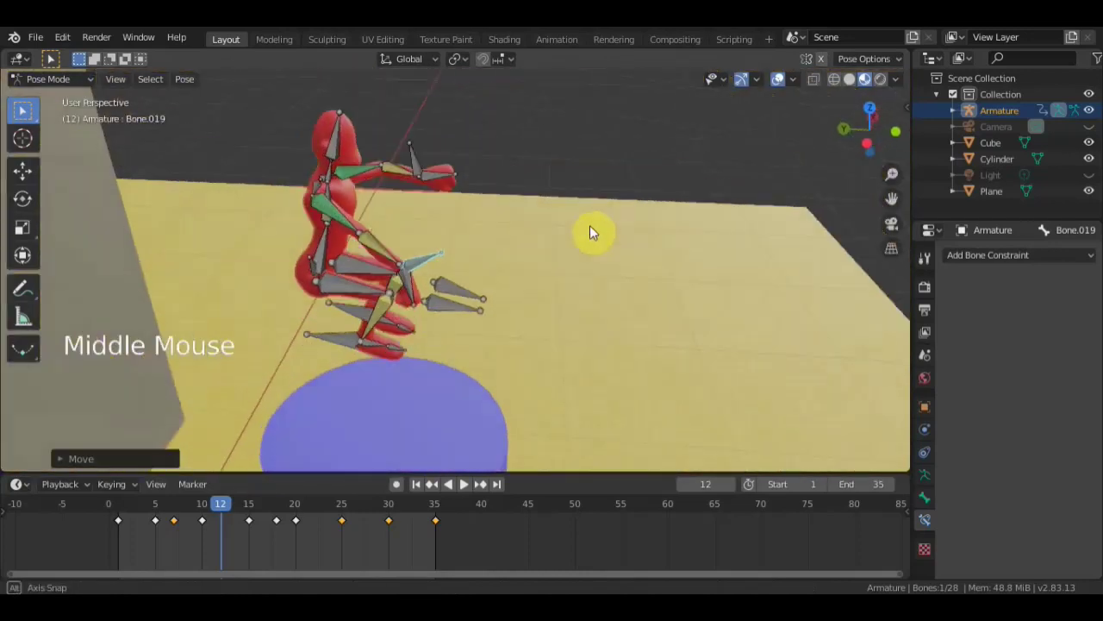
pyautogui.press('g')
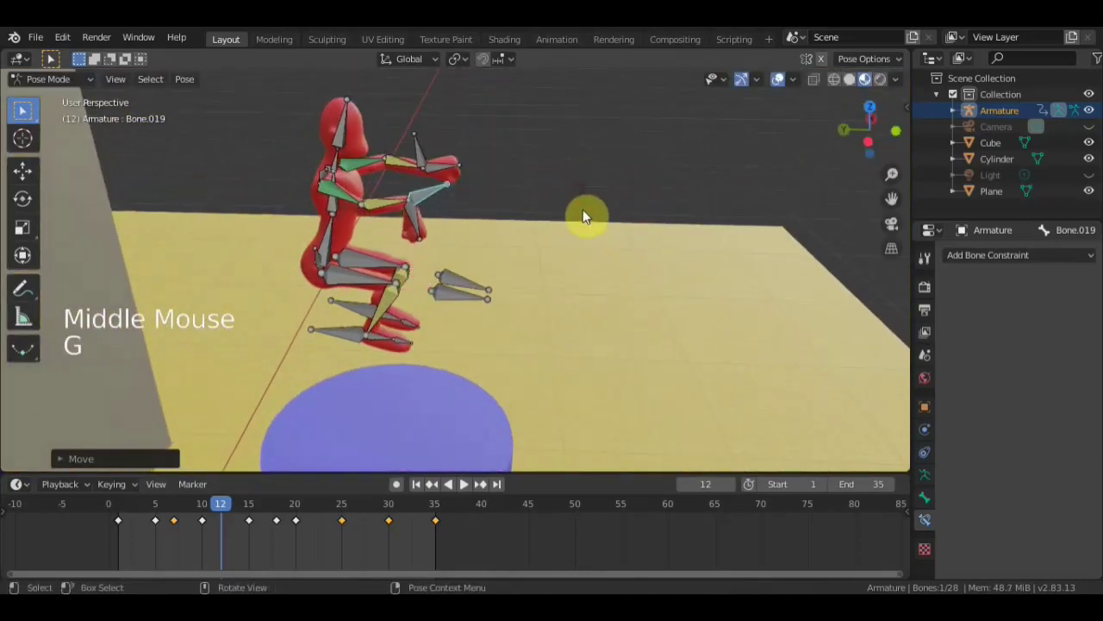
pyautogui.press('r')
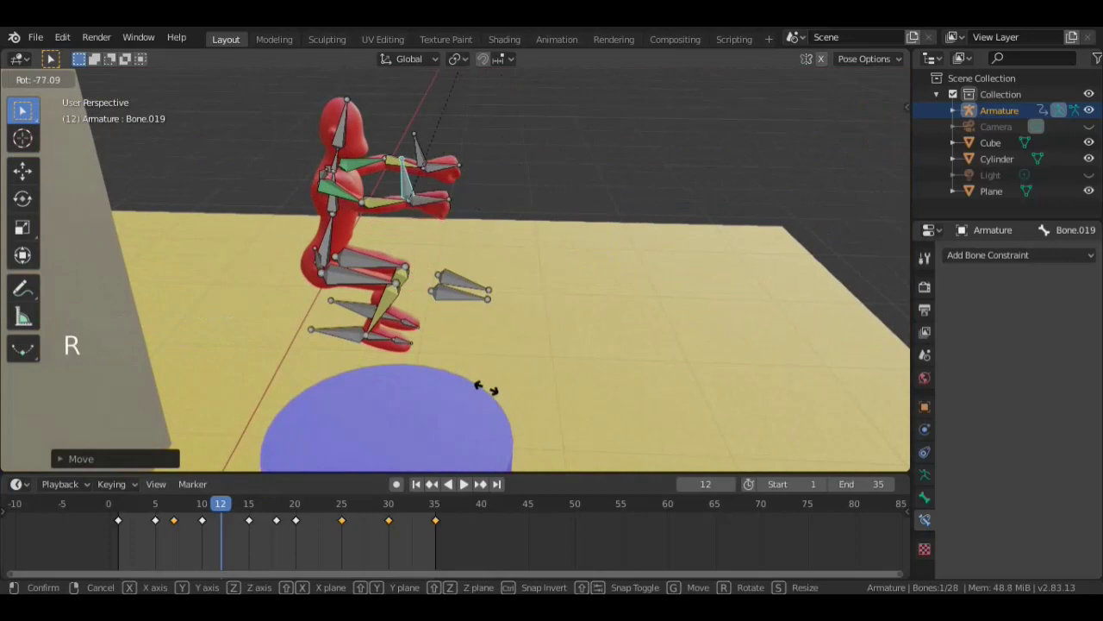
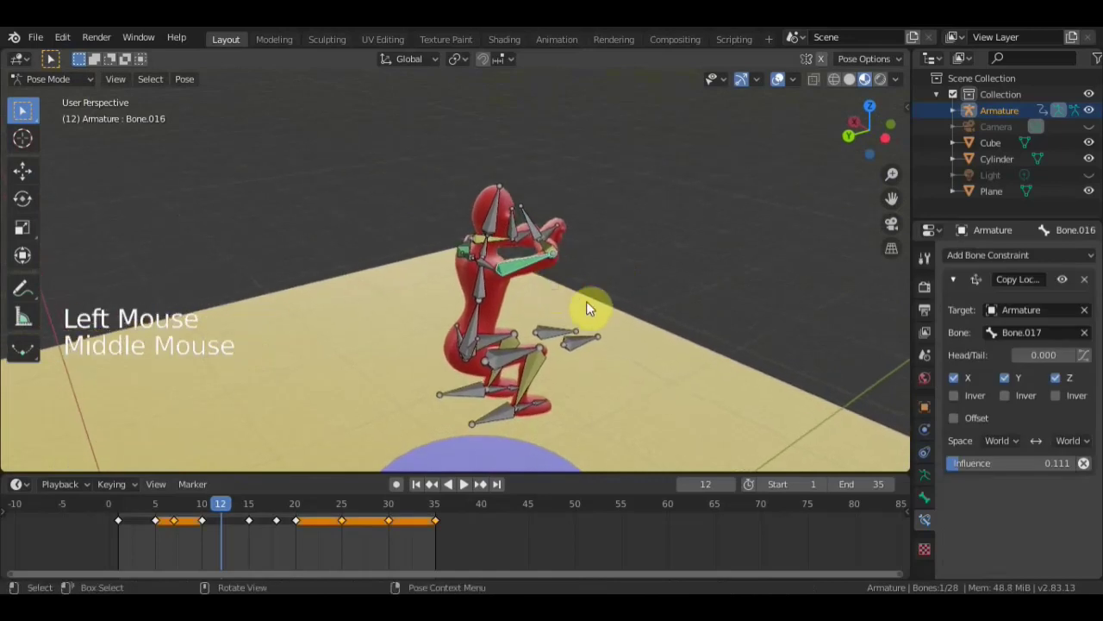
pyautogui.press('r')
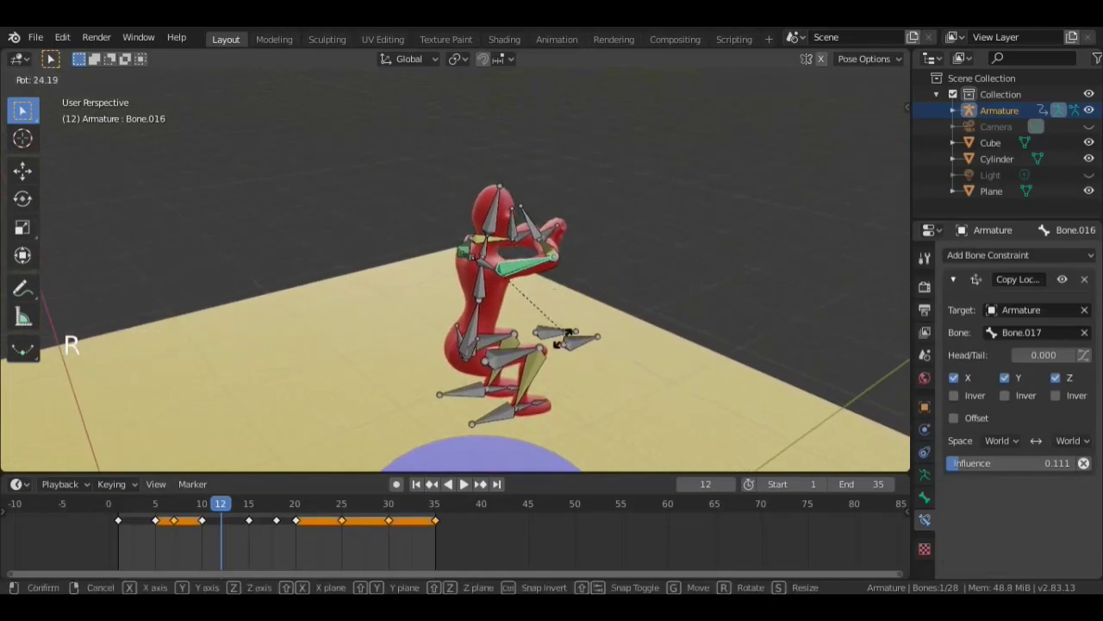
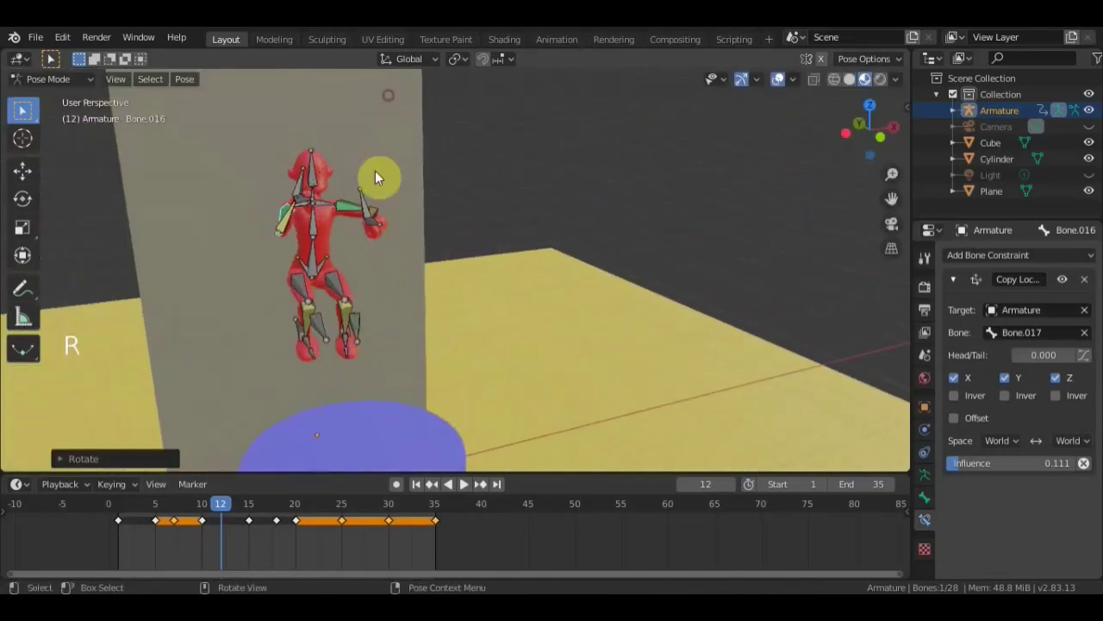
# - Rotate Bone.005 of the leg to complete the frame-12 landing pose
pyautogui.click(417, 250)
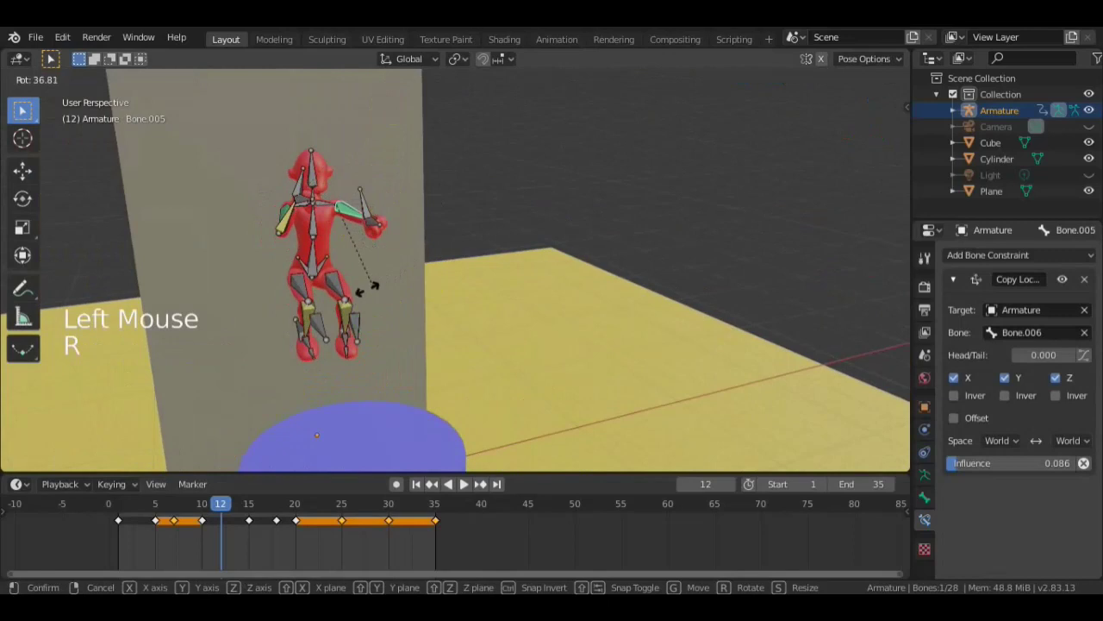
pyautogui.press('r')
pyautogui.click(367, 211)
pyautogui.middleClick(360, 221)
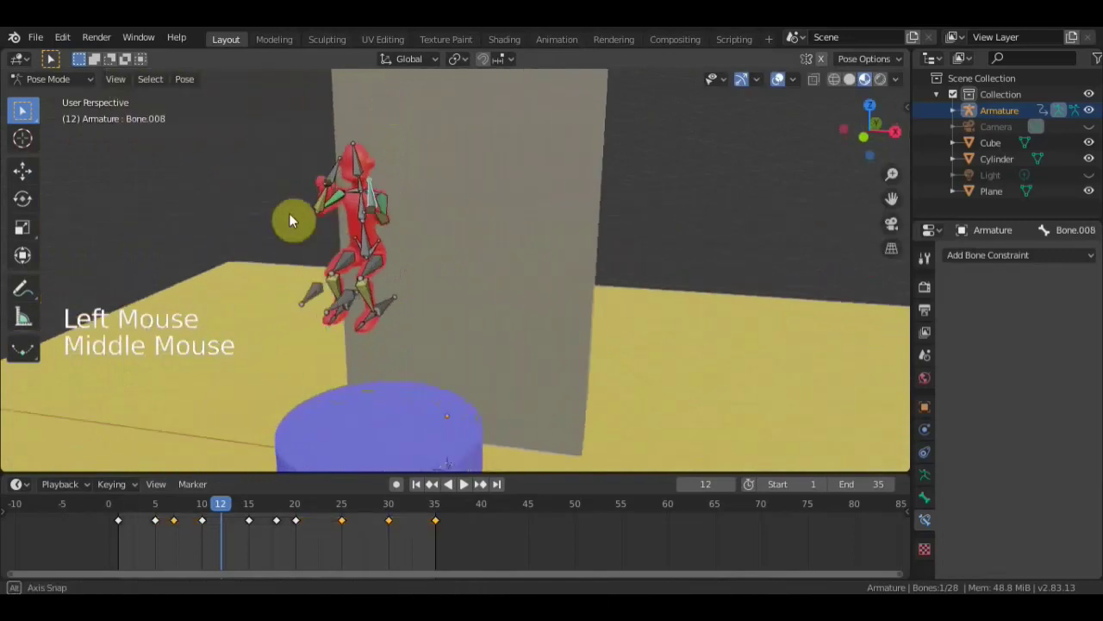
# - Rotate Bone.019 to refine the frame-12 pose, checking it around the tall box
pyautogui.press('g')
pyautogui.middleClick(395, 202)
pyautogui.scroll(3)
pyautogui.middleClick(527, 165)
pyautogui.middleClick(433, 298)
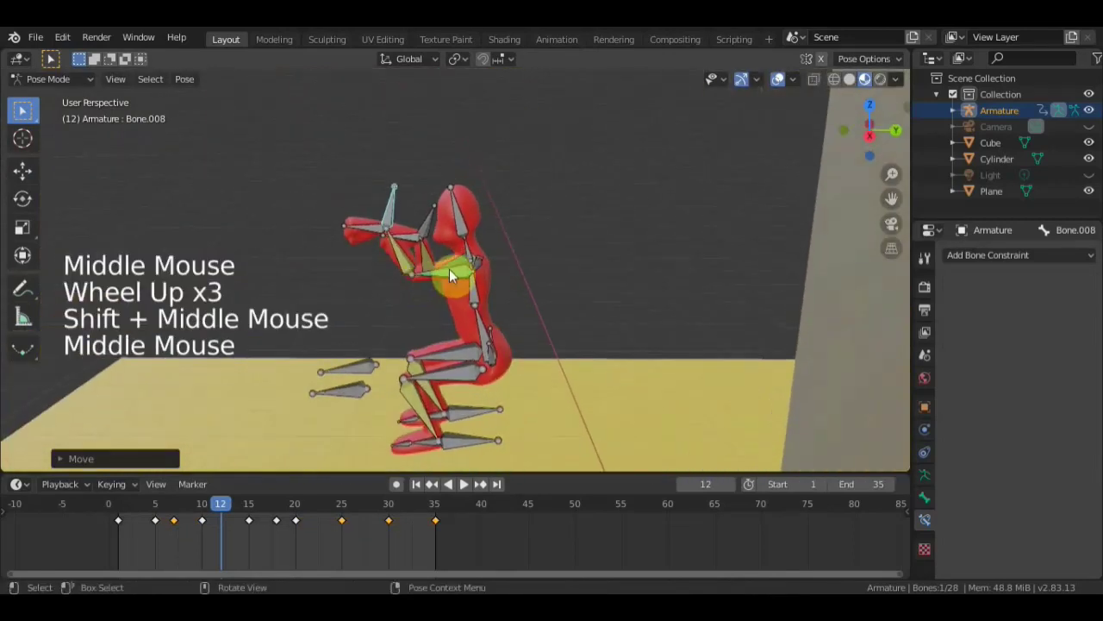
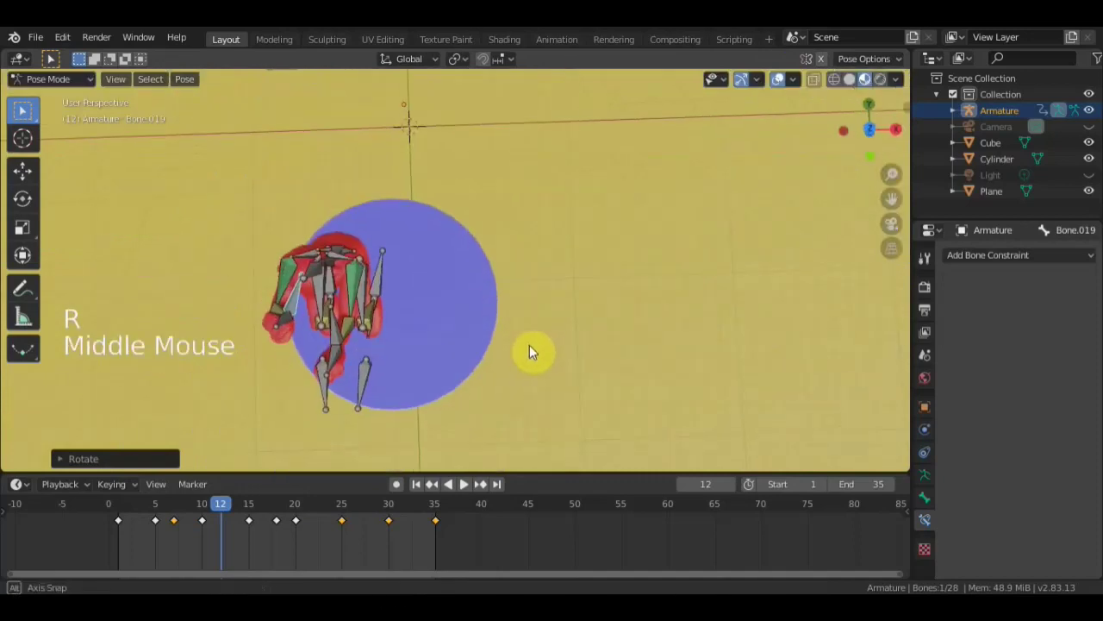
pyautogui.press('r')
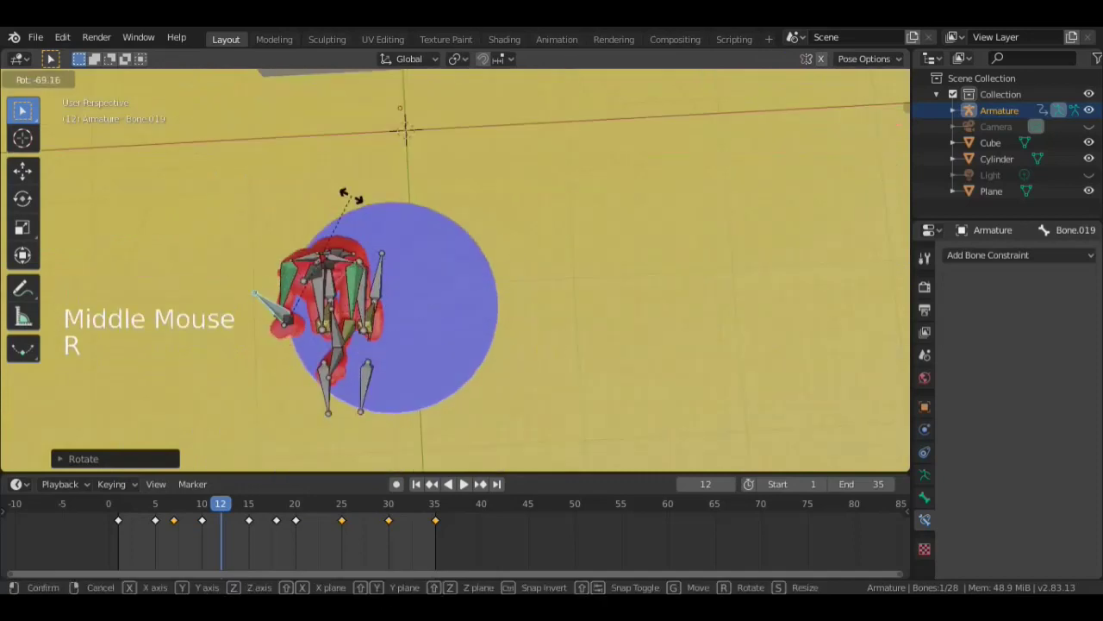
pyautogui.middleClick(417, 180)
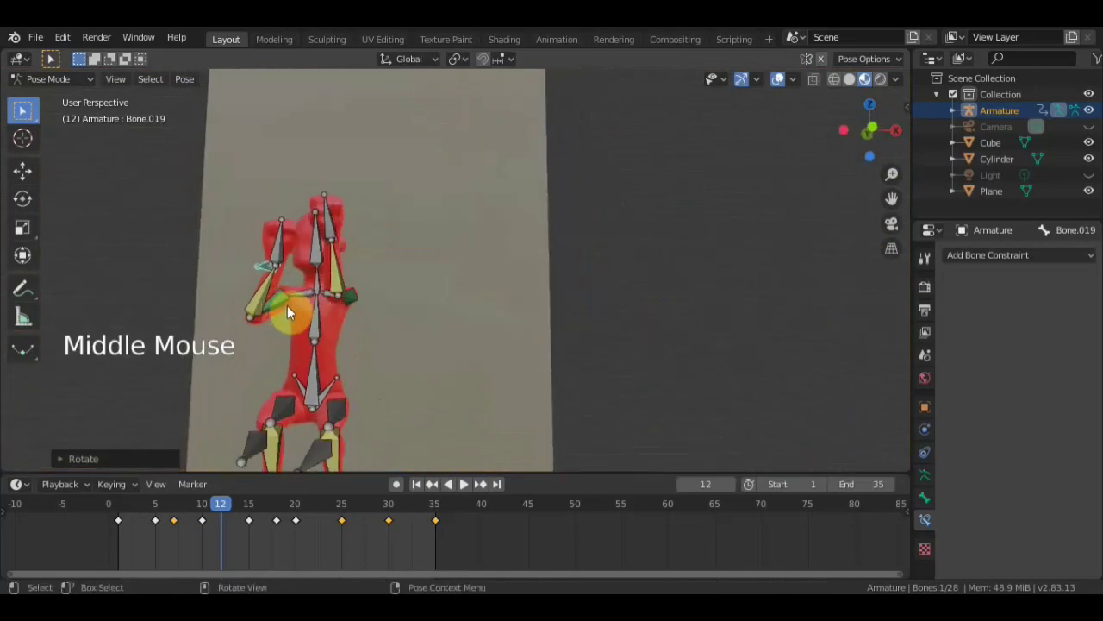
pyautogui.middleClick(329, 292)
pyautogui.middleClick(480, 304)
pyautogui.middleClick(425, 283)
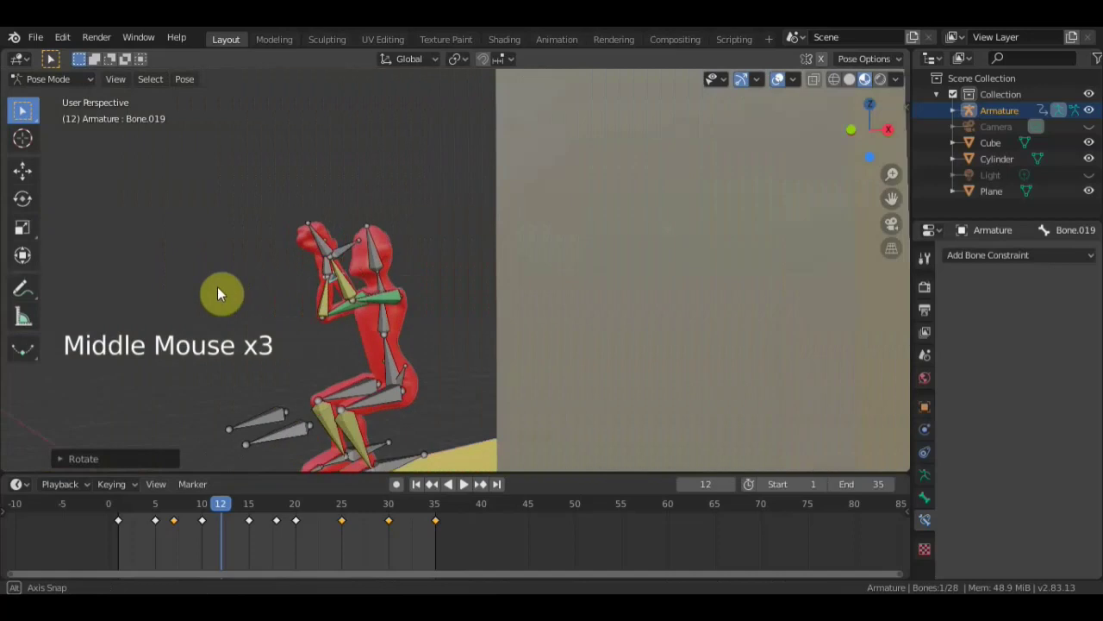
pyautogui.scroll(-3)
# - Keyframe every bone with Whole Character at frame 12
pyautogui.press('a')
pyautogui.press('i')
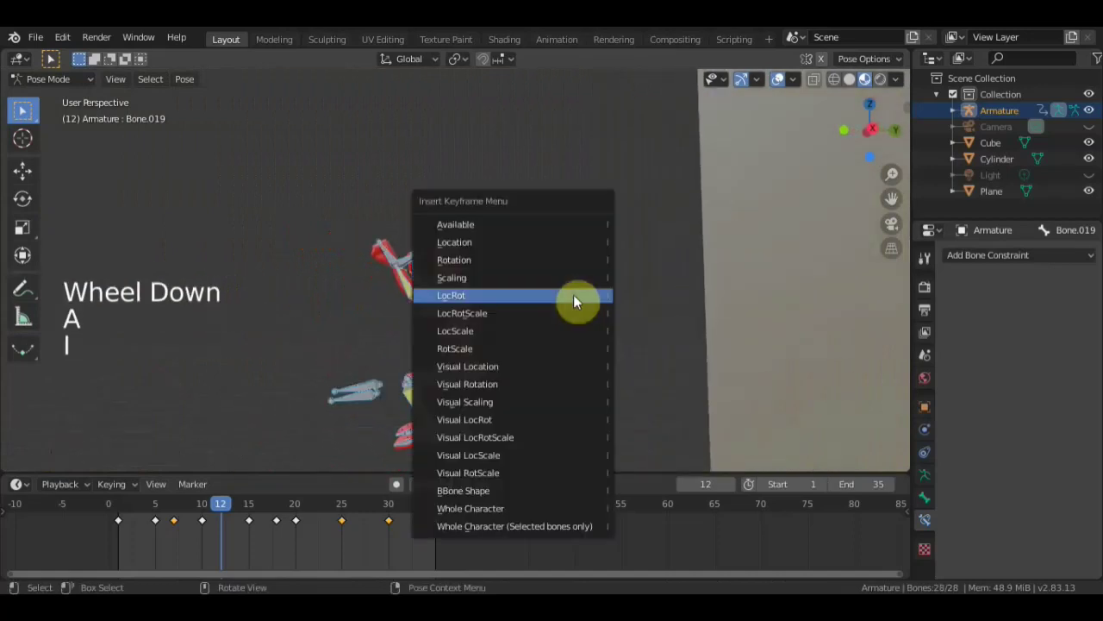
pyautogui.click(776, 114)
pyautogui.scroll(-3)
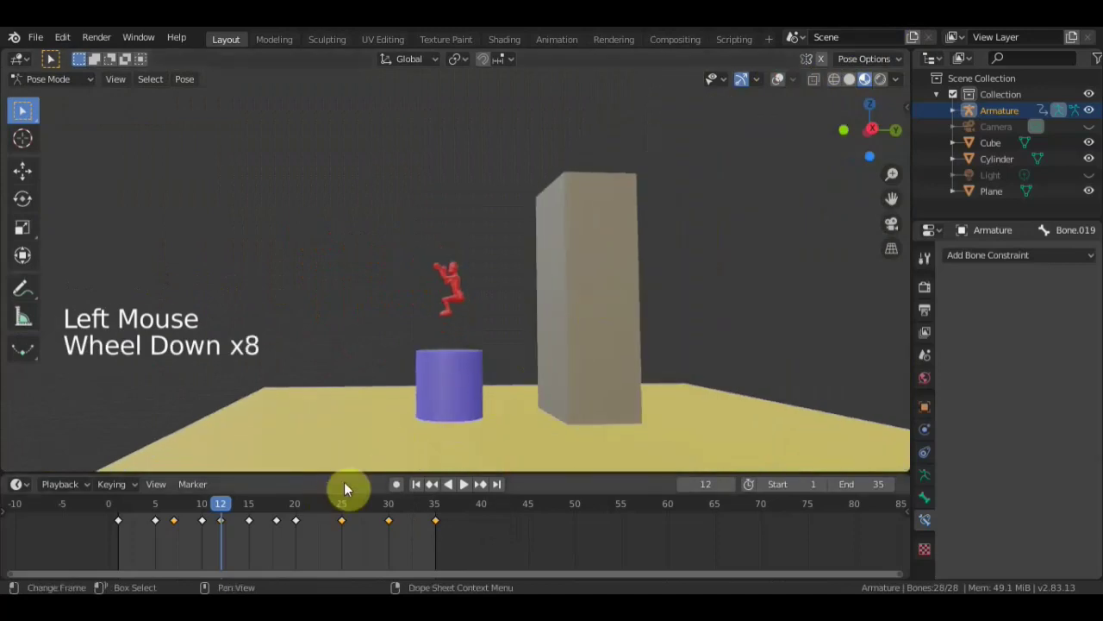
# - Scrub the timeline forward through the jump to frame 35 near the cylinder
pyautogui.click(148, 506)
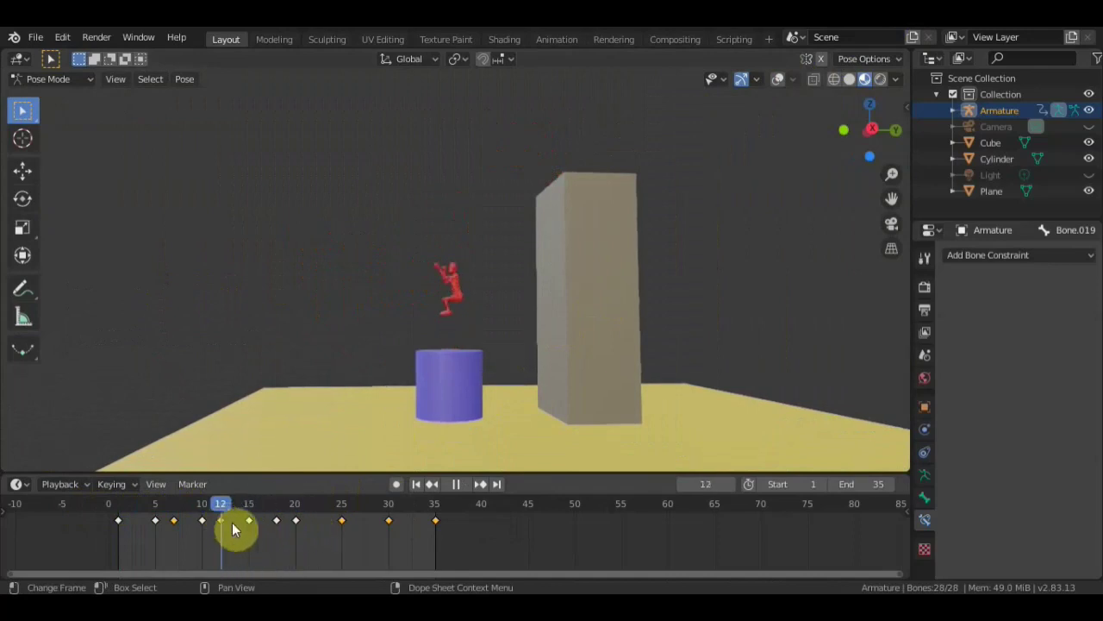
pyautogui.scroll(3)
pyautogui.click(225, 509)
pyautogui.scroll(3)
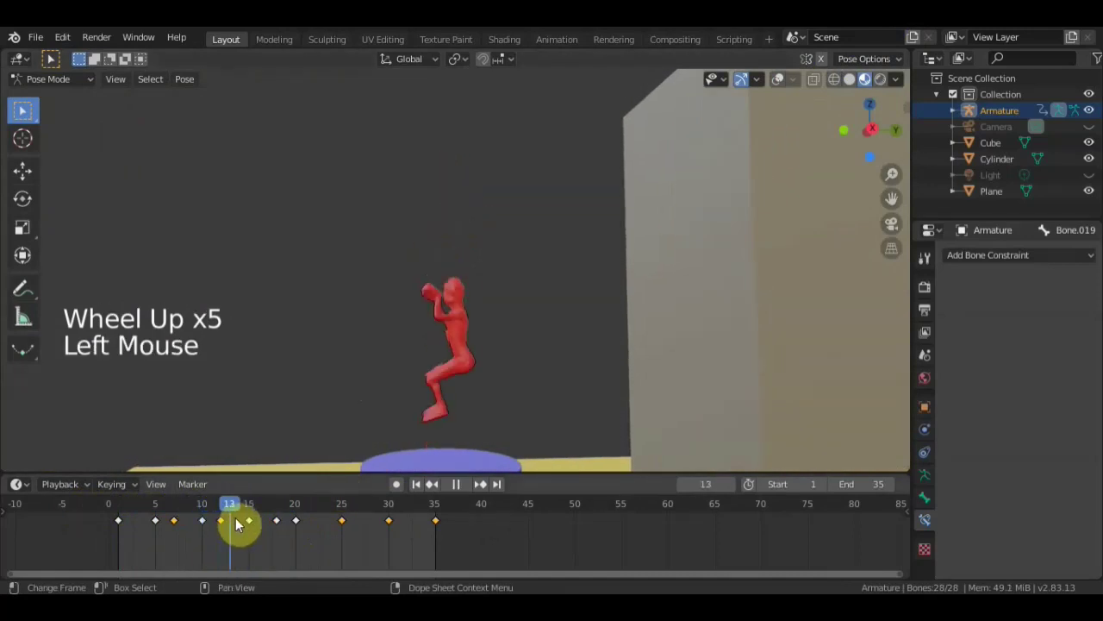
pyautogui.middleClick(411, 406)
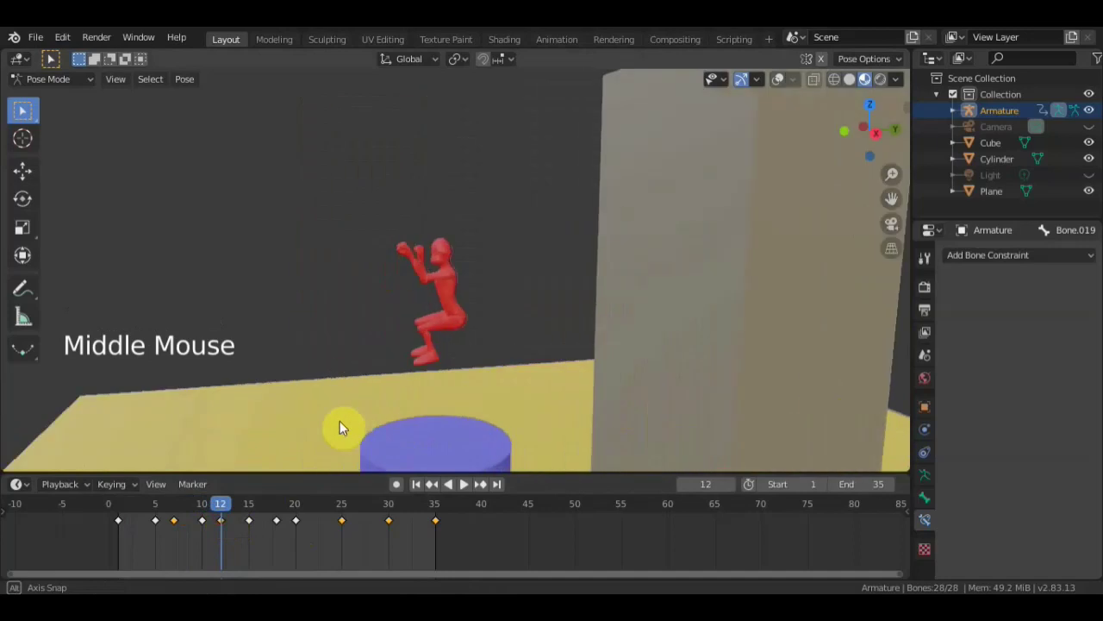
pyautogui.click(237, 513)
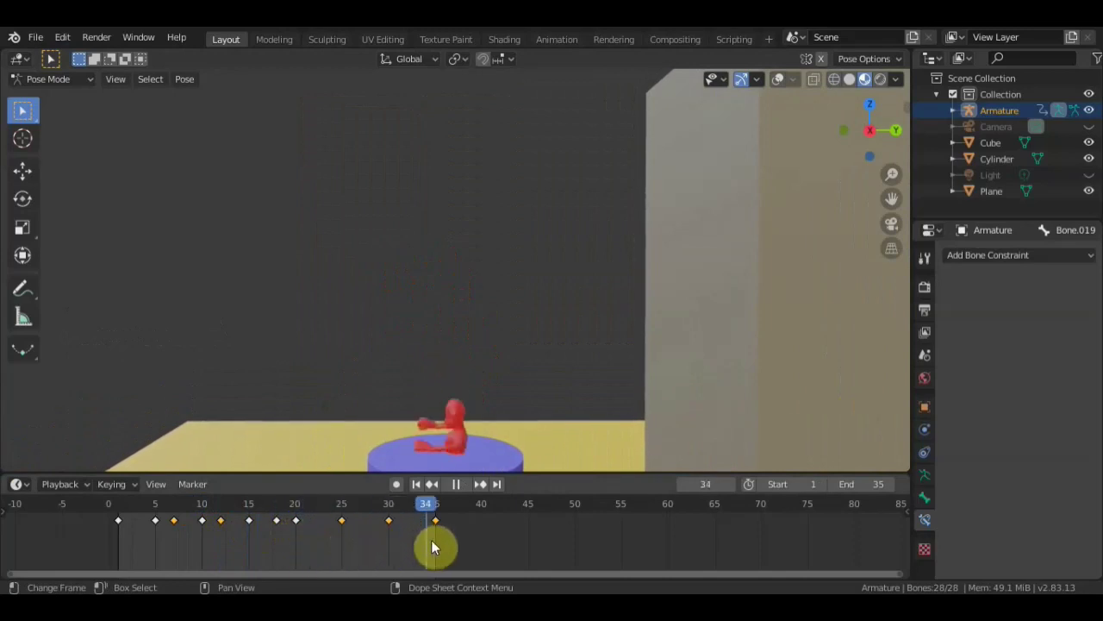
pyautogui.middleClick(529, 363)
pyautogui.scroll(3)
pyautogui.middleClick(611, 296)
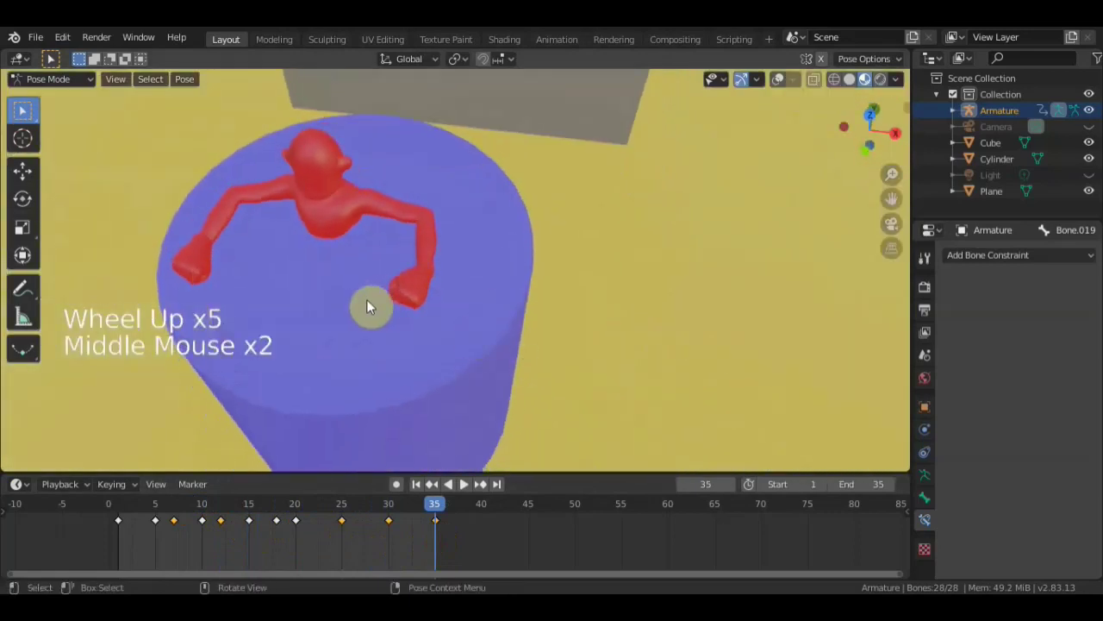
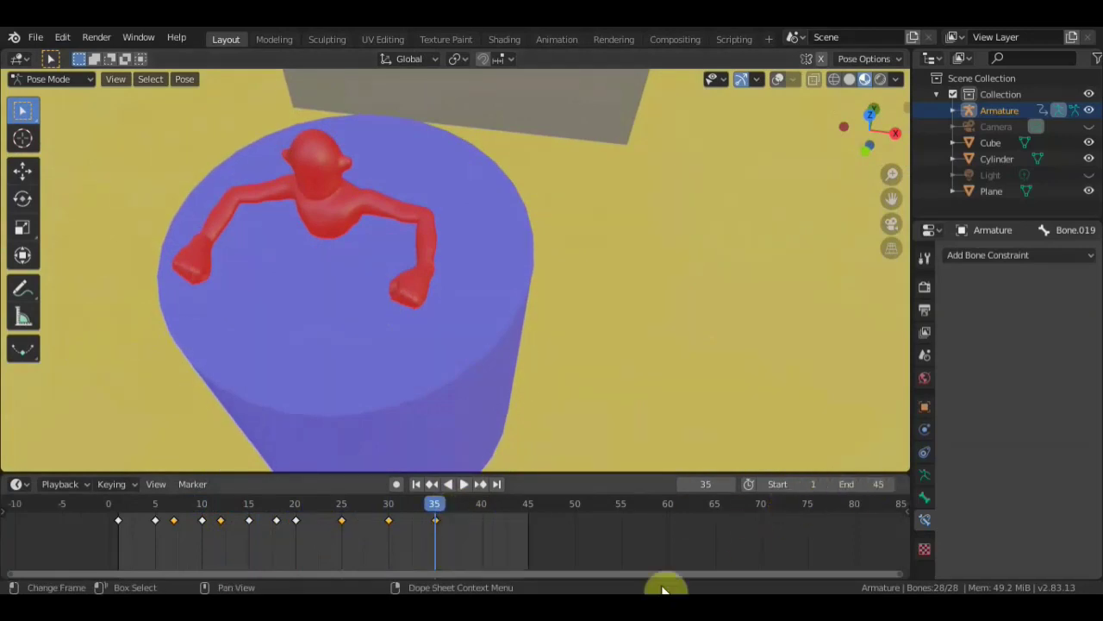
# - At frame 40 move the arm bone and flex a foot bone onto the cylinder top
pyautogui.click(454, 509)
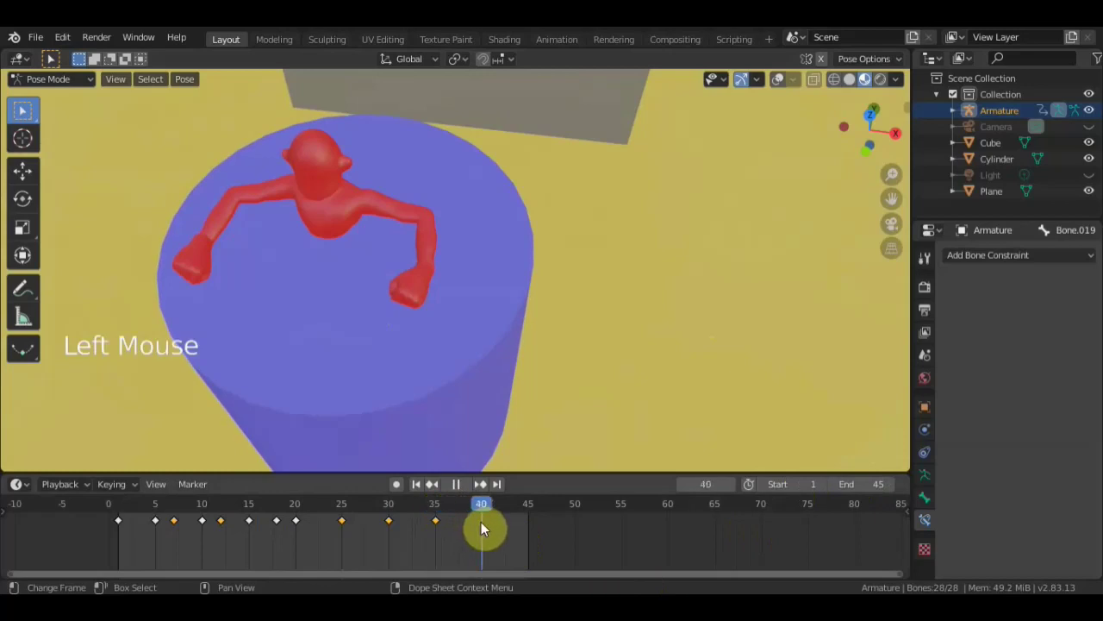
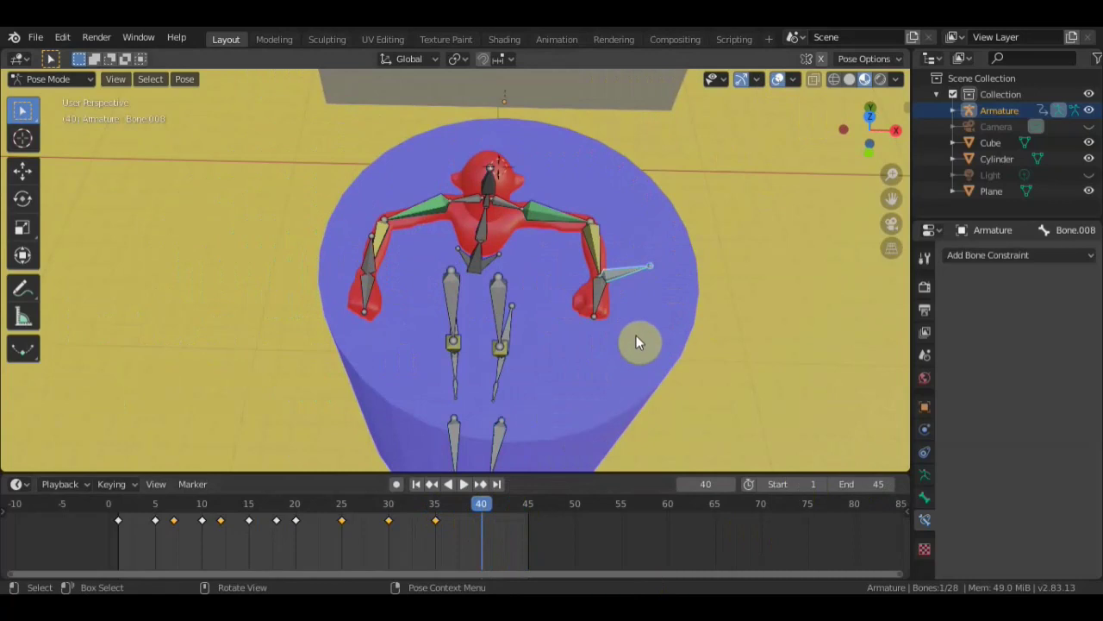
pyautogui.press('g')
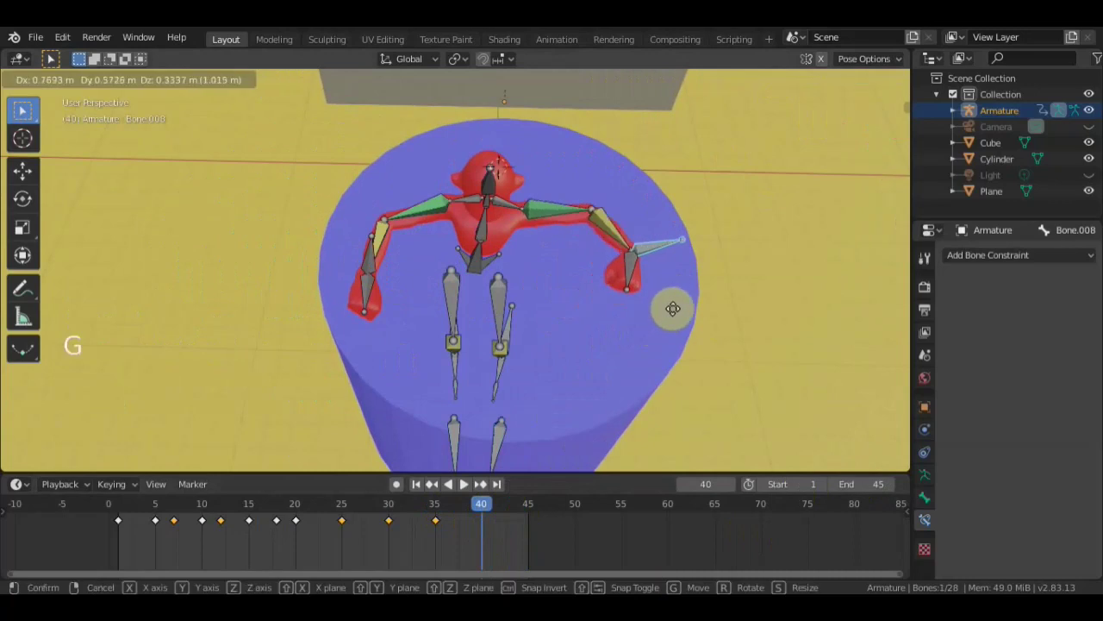
pyautogui.middleClick(680, 255)
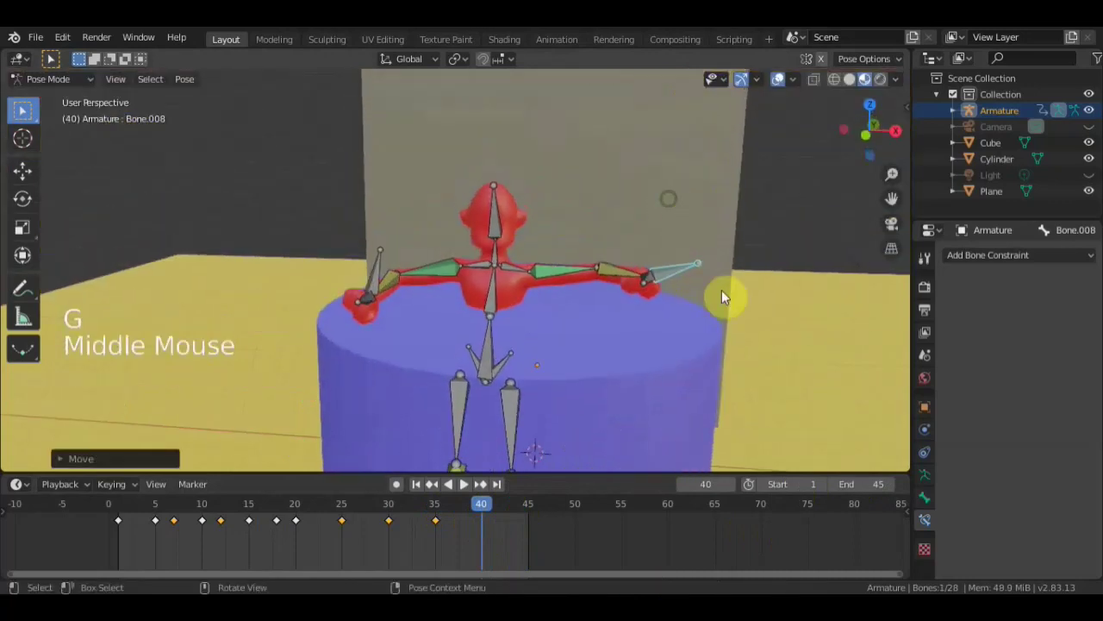
pyautogui.press('r')
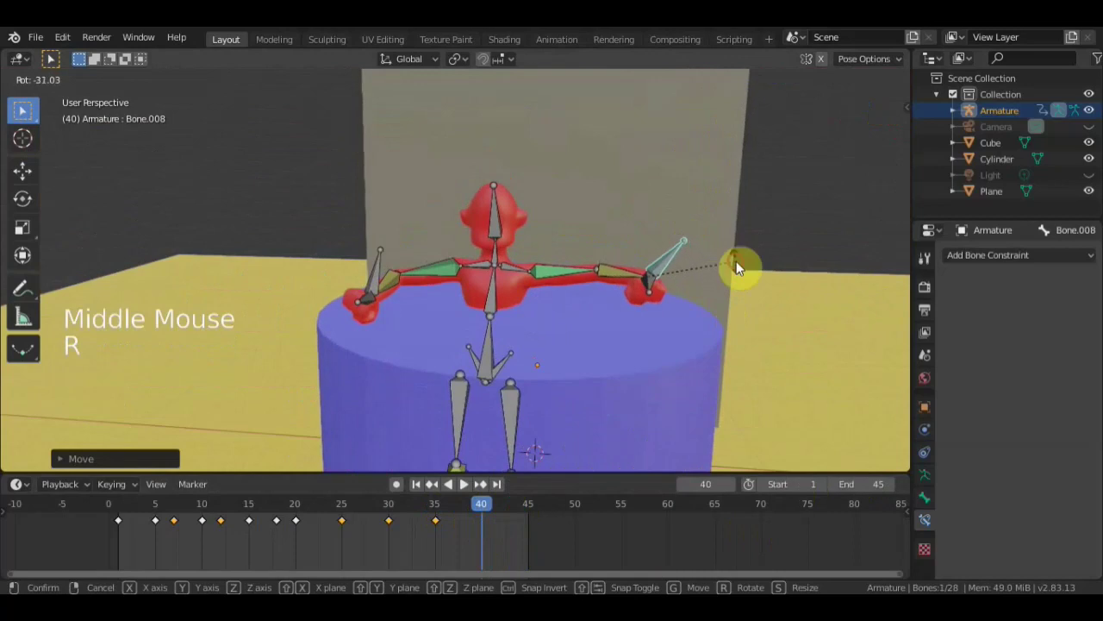
pyautogui.press('g')
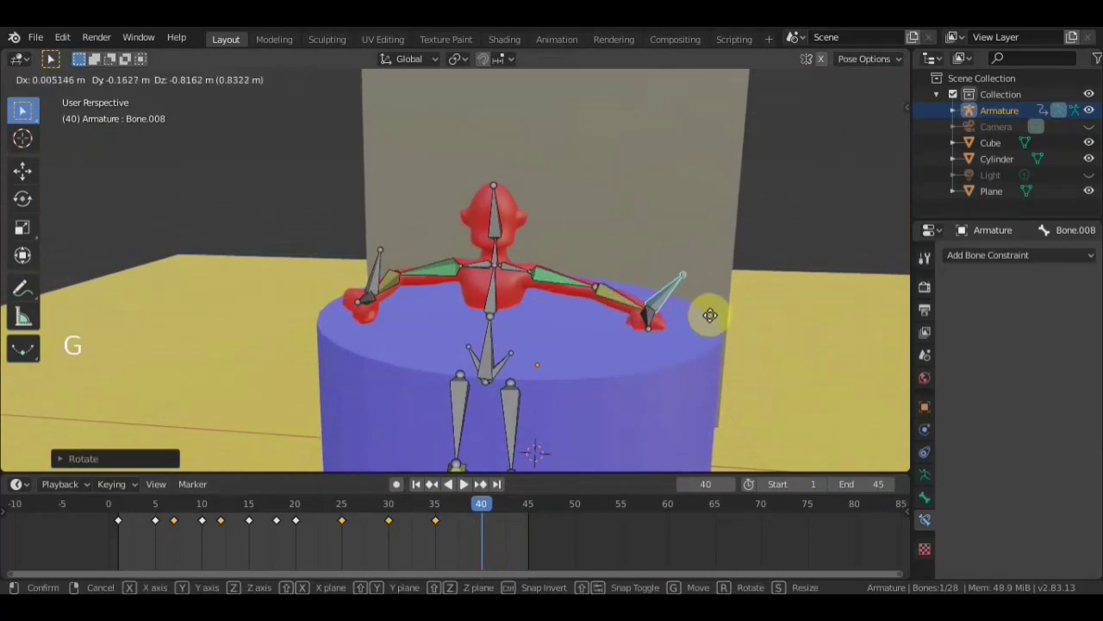
pyautogui.click(382, 272)
# - Place the other foot bone, then keyframe every bone at frame 40
pyautogui.press('r')
pyautogui.press('g')
pyautogui.middleClick(513, 345)
pyautogui.press('g')
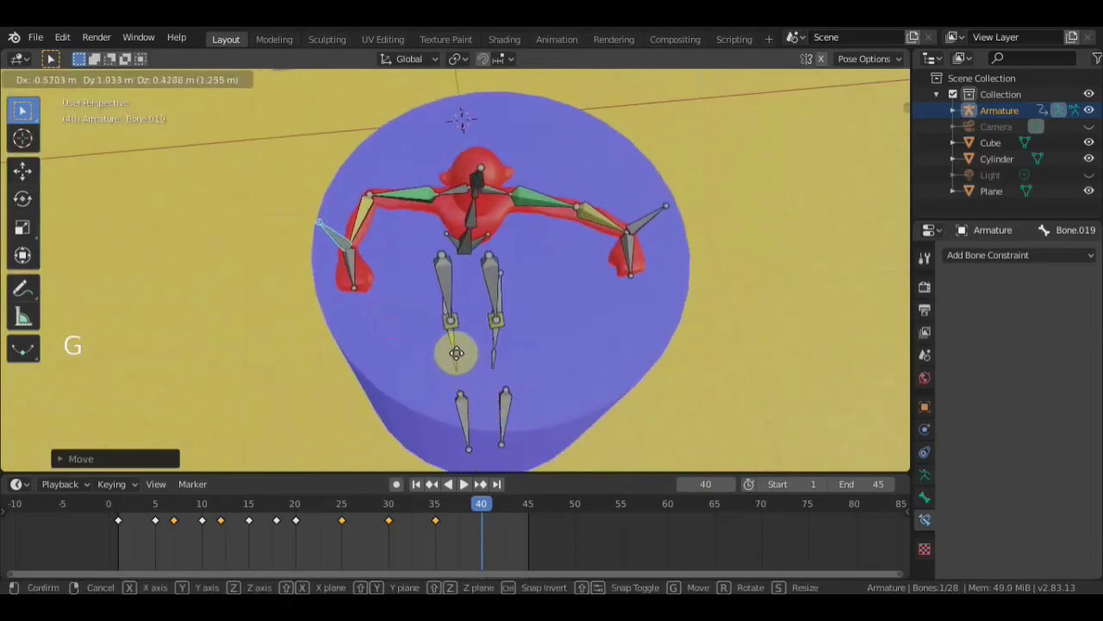
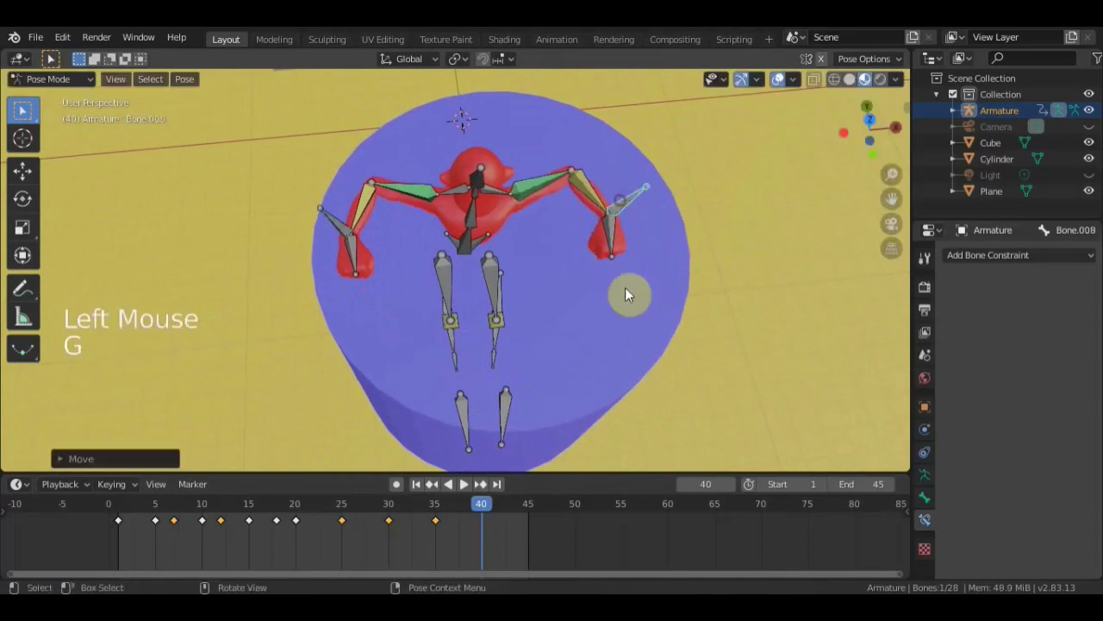
pyautogui.press('a')
pyautogui.press('i')
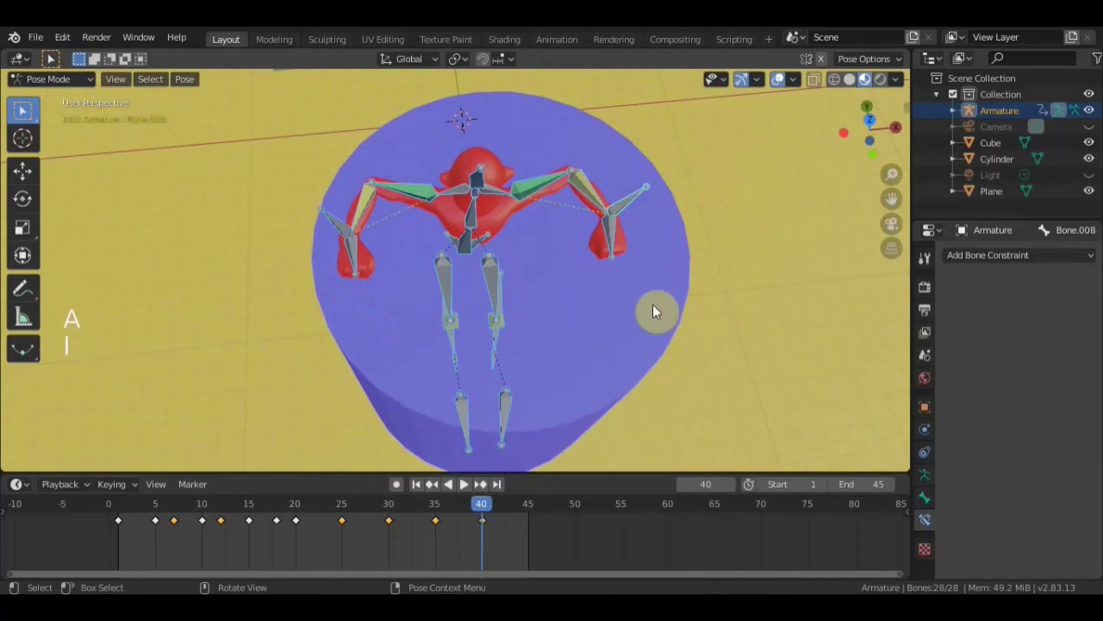
pyautogui.middleClick(639, 307)
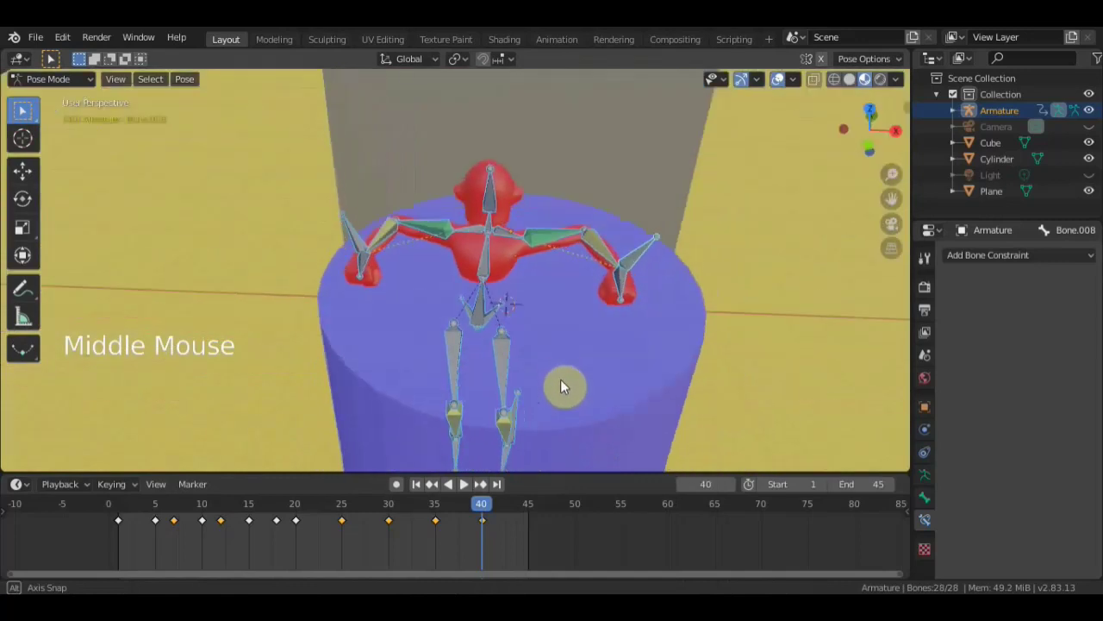
# - At frame 45 rotate the leg bones into the final pose on the cylinder
pyautogui.click(512, 516)
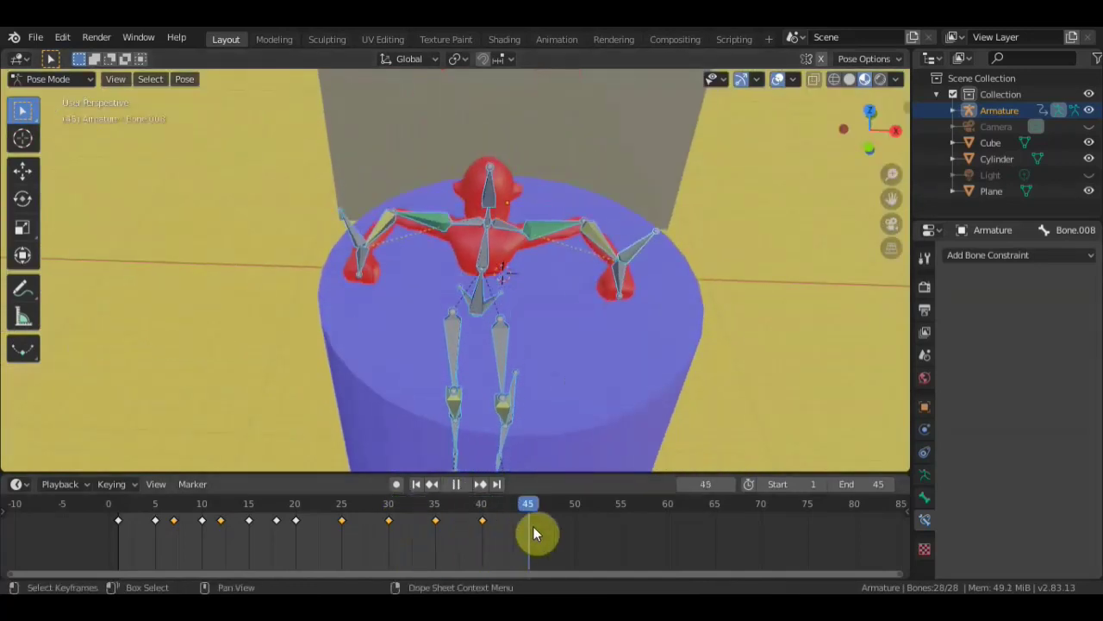
pyautogui.click(367, 241)
pyautogui.middleClick(472, 356)
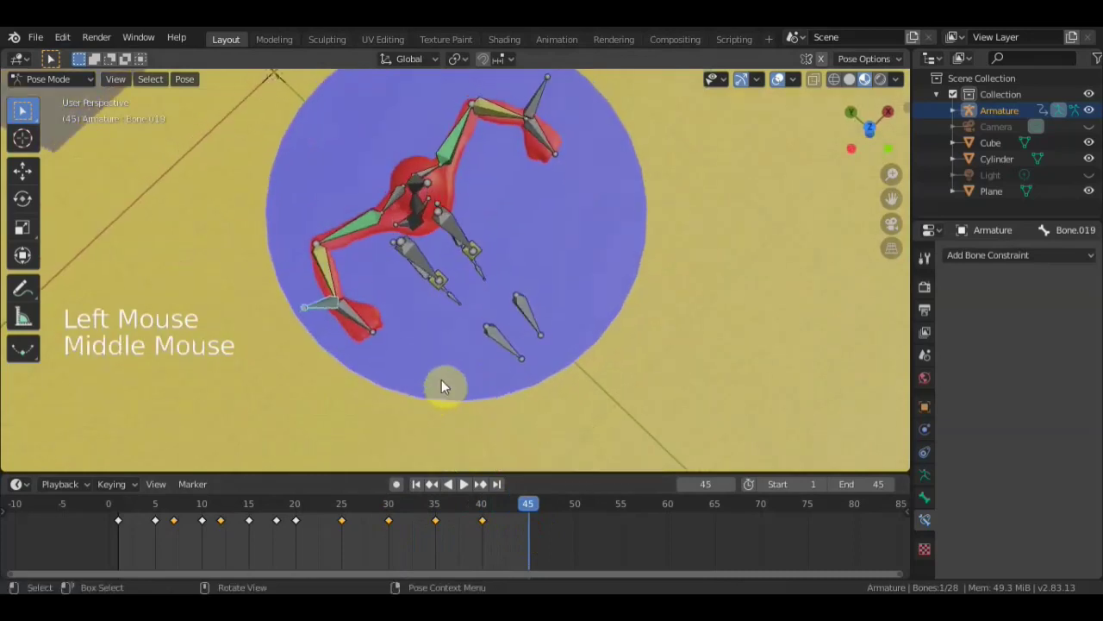
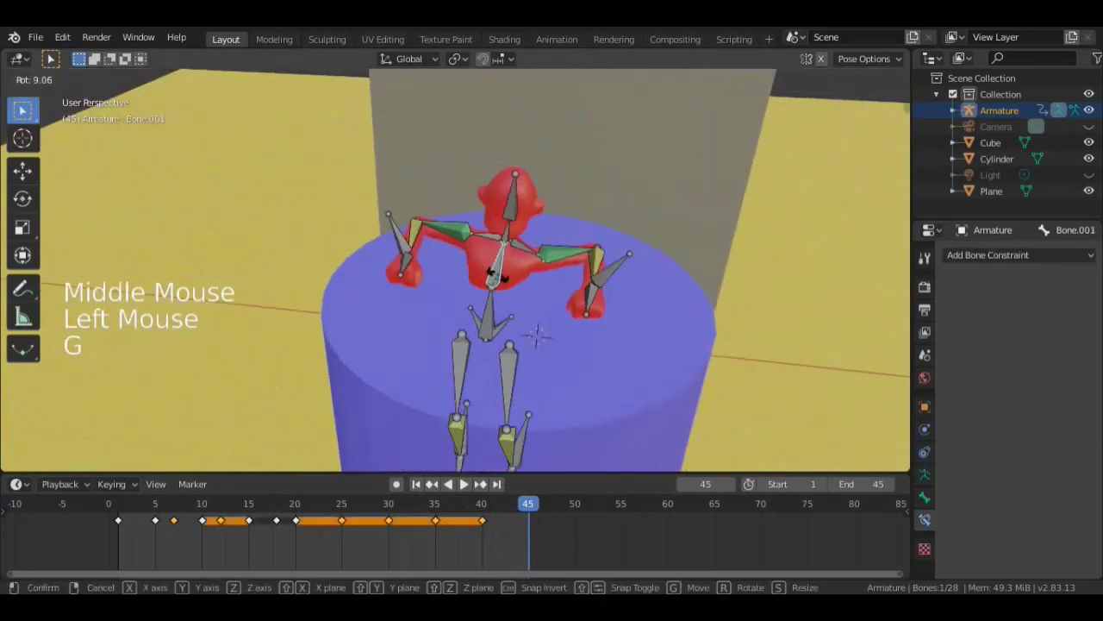
pyautogui.press('g')
pyautogui.press('g')
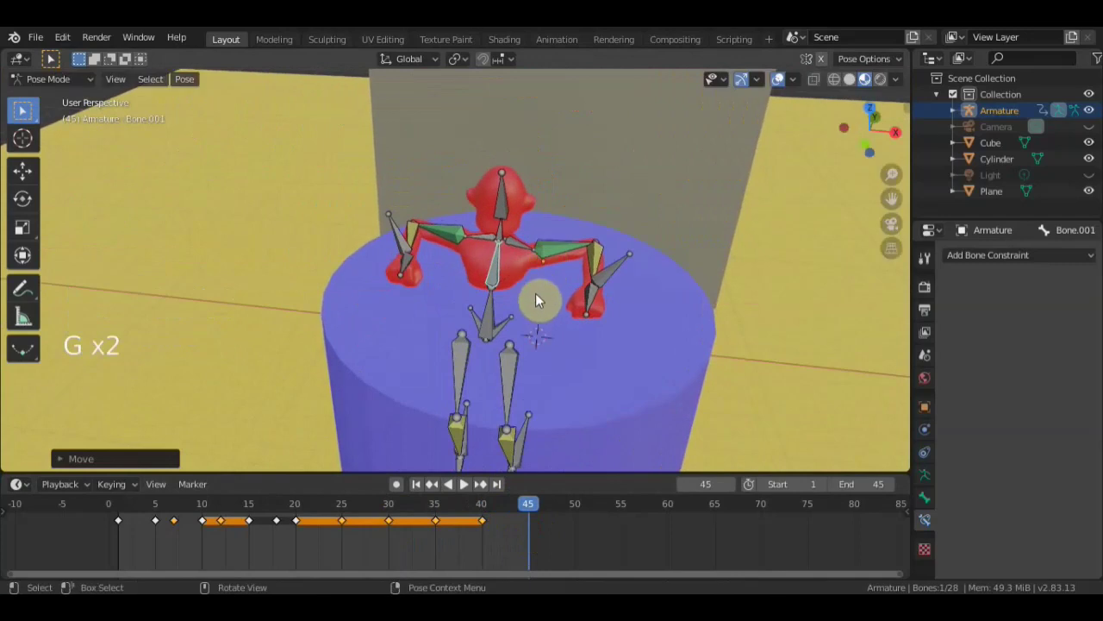
pyautogui.middleClick(496, 295)
pyautogui.press('g')
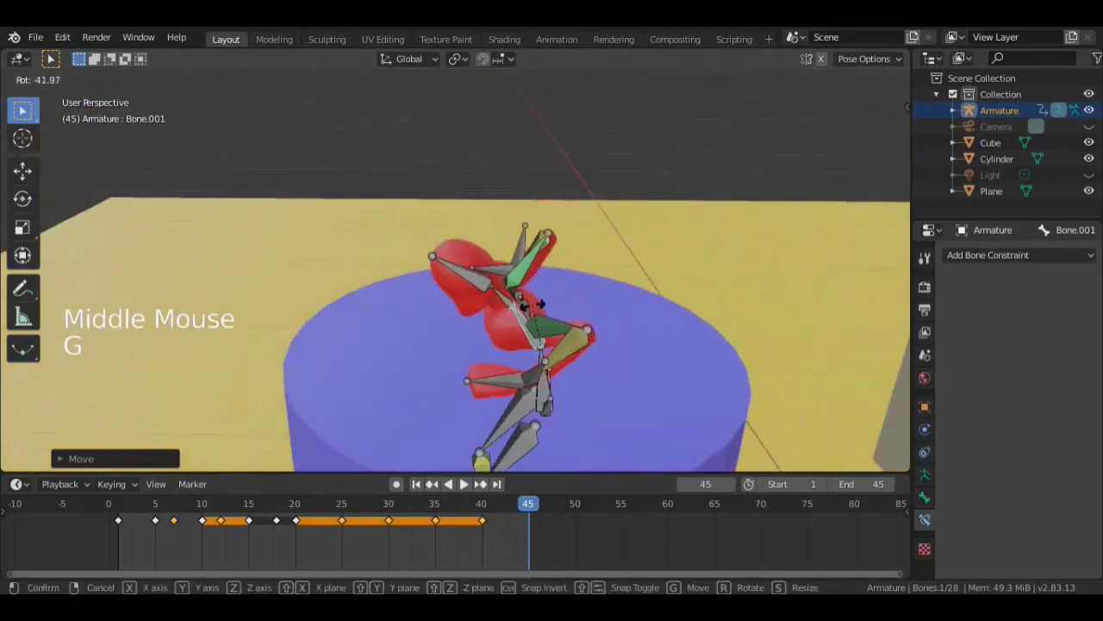
# - Keyframe the whole character's pose at frame 45
pyautogui.press('a')
pyautogui.press('i')
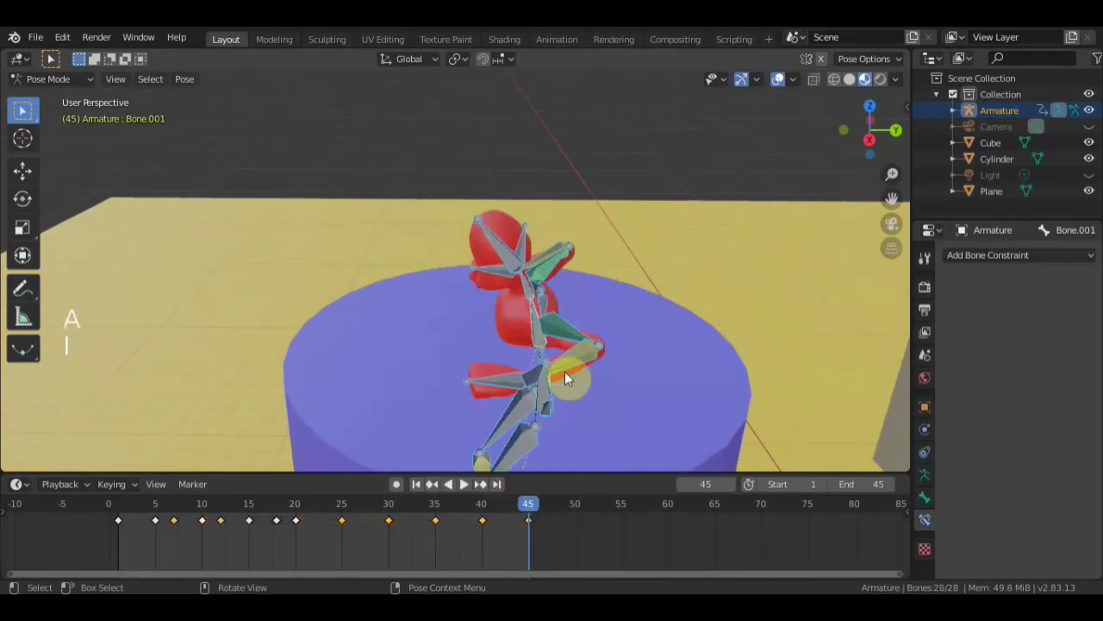
pyautogui.click(789, 84)
pyautogui.scroll(-3)
# - Duplicate the frame-45 keyframe to frames 50, 55, 60 and 65 with Shift+D
pyautogui.middleClick(630, 404)
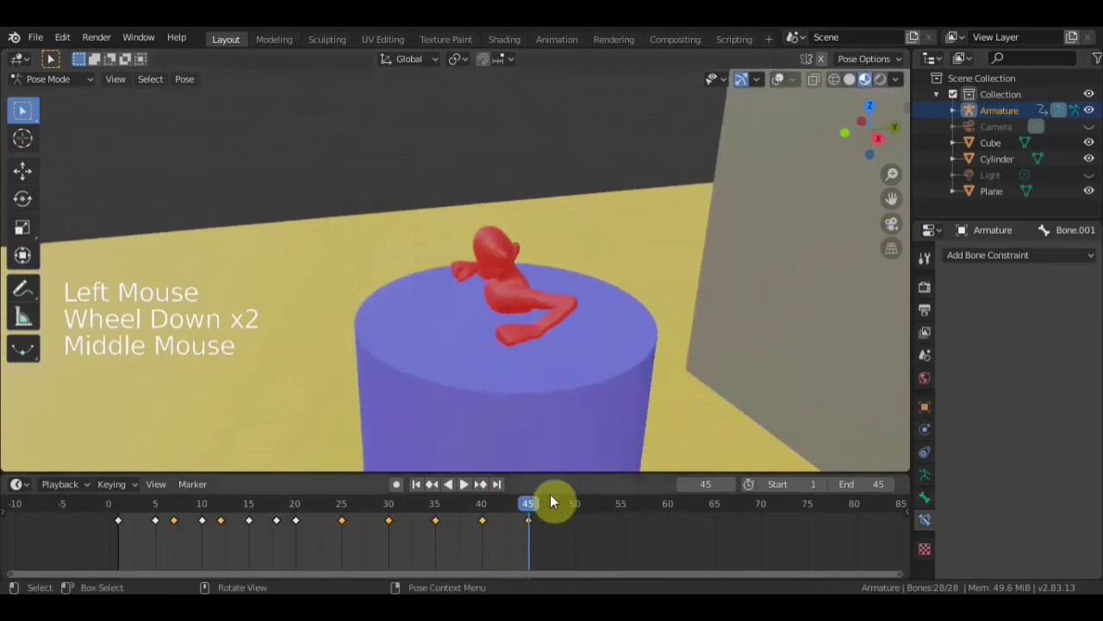
pyautogui.click(496, 513)
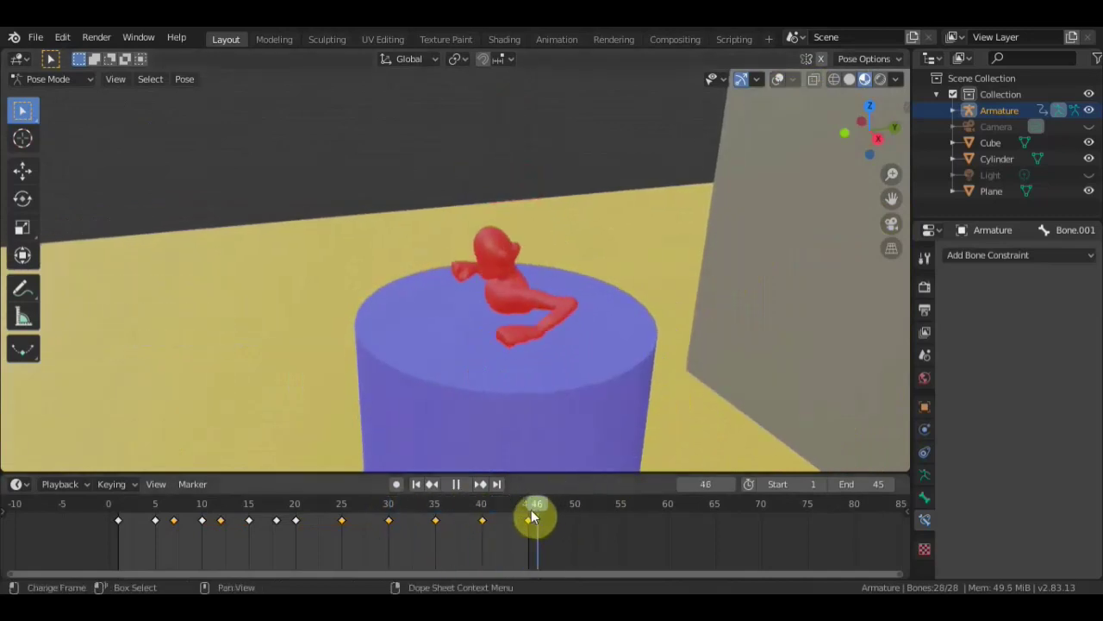
pyautogui.click(493, 527)
pyautogui.click(535, 527)
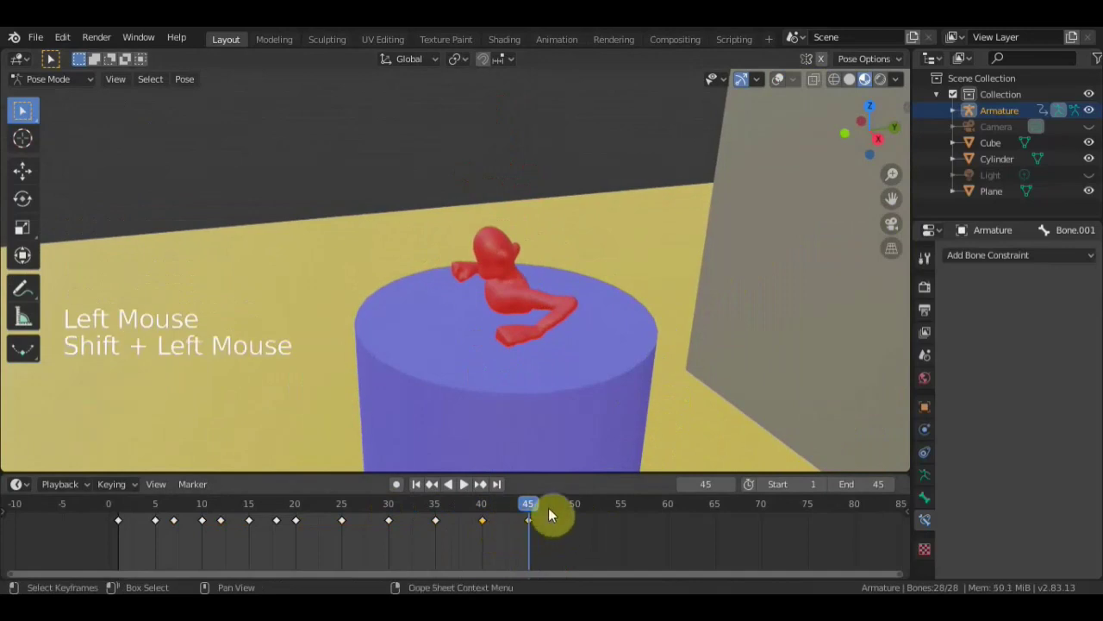
pyautogui.press('shift+d')
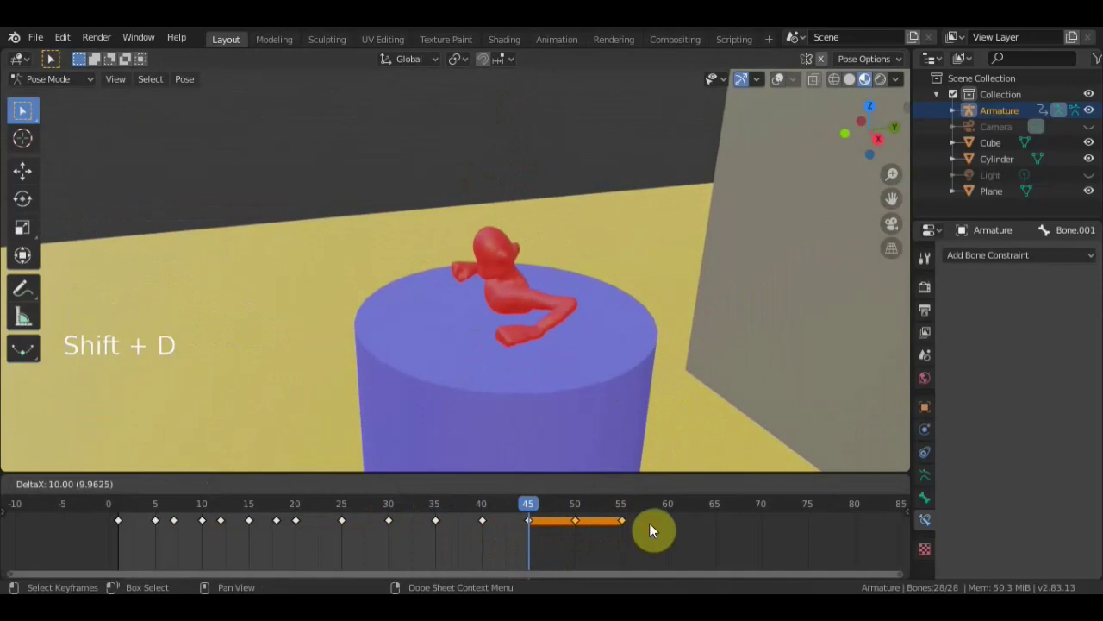
pyautogui.press('shift+d')
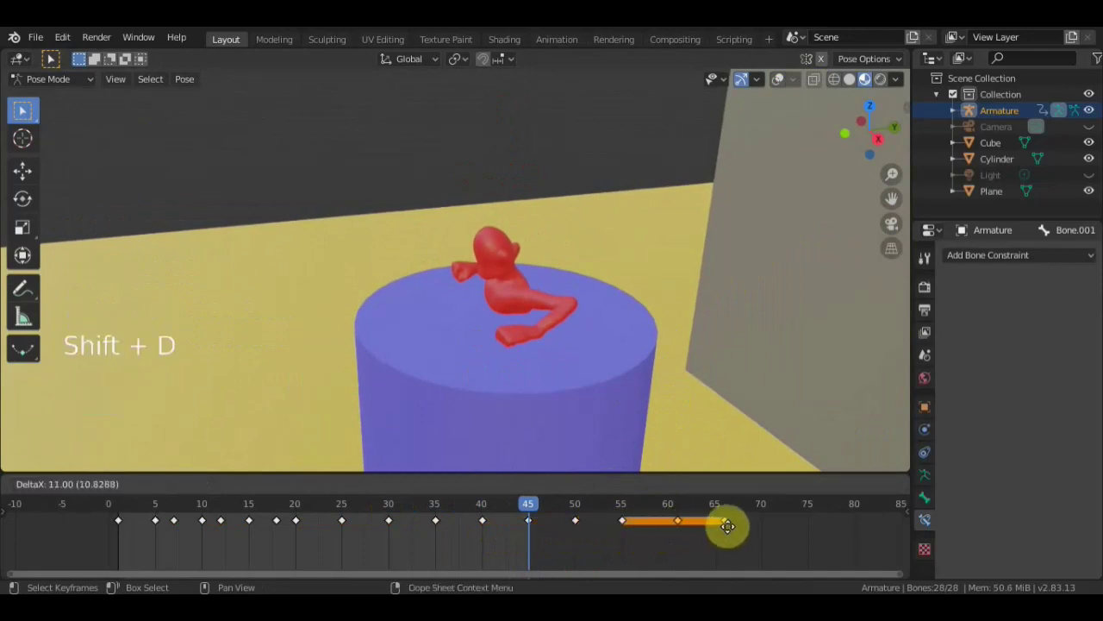
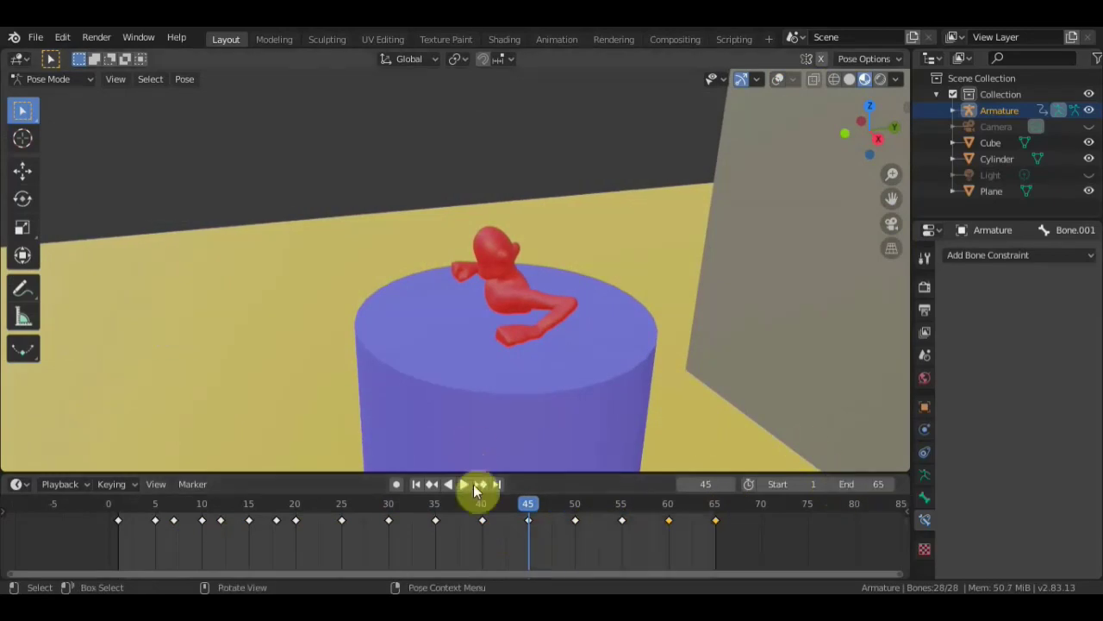
pyautogui.click(474, 492)
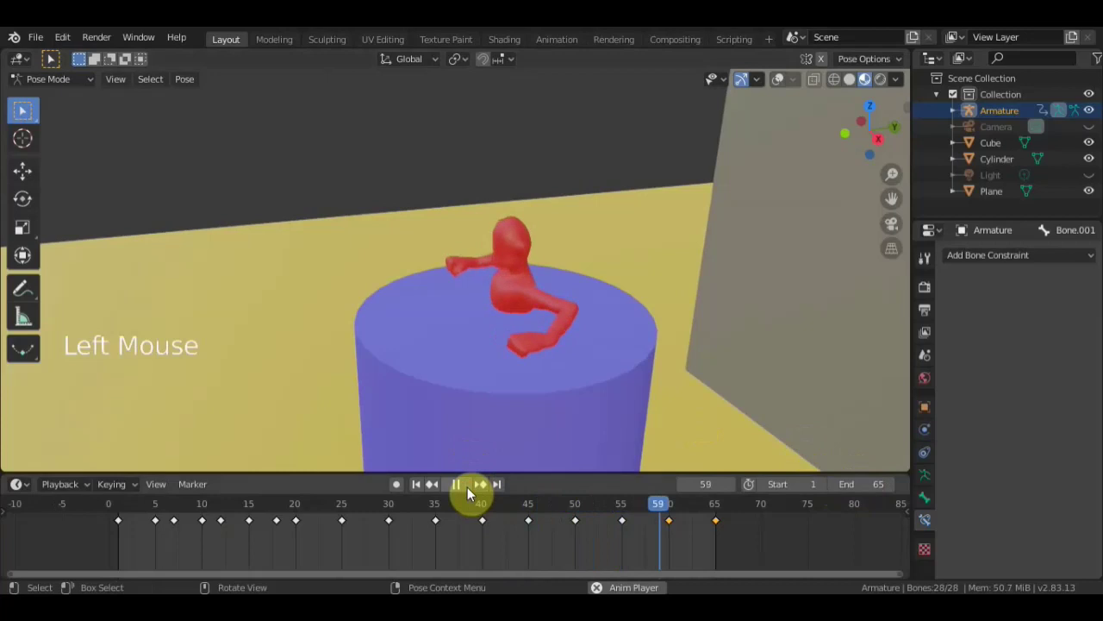
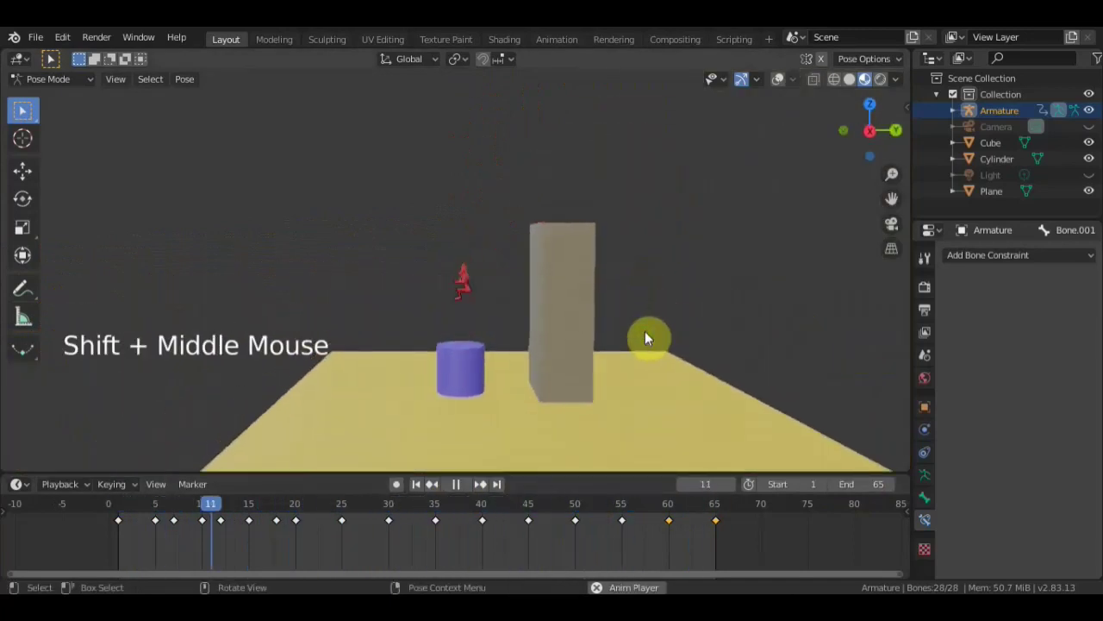
pyautogui.scroll(3)
pyautogui.scroll(-3)
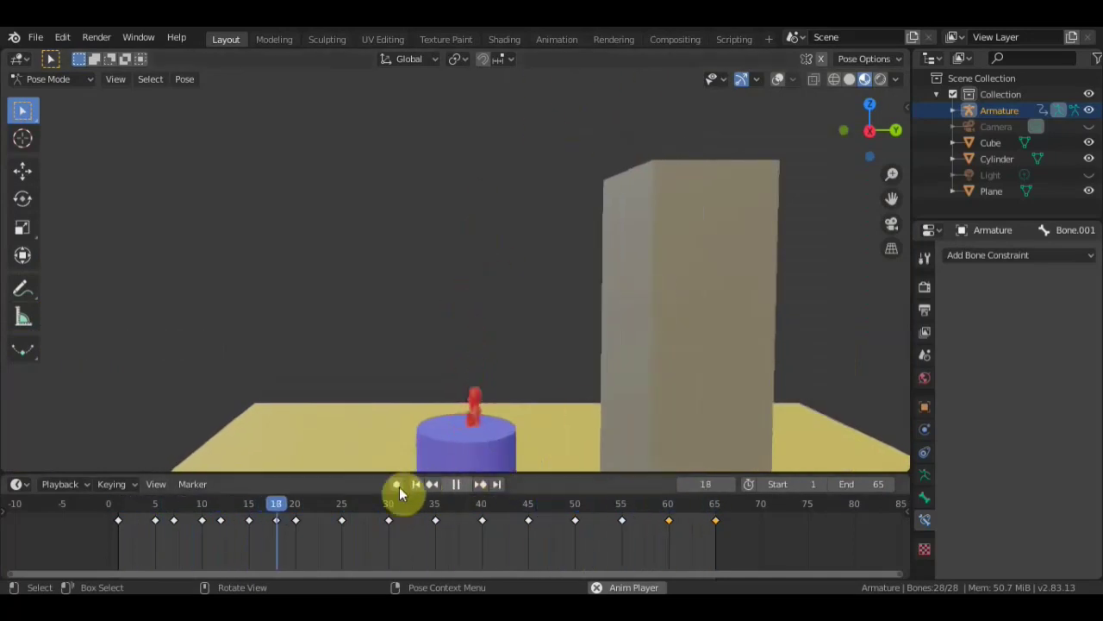
pyautogui.click(443, 499)
# - Shift the selected block of keyframes five frames later so the last key lands at frame 70
pyautogui.click(302, 521)
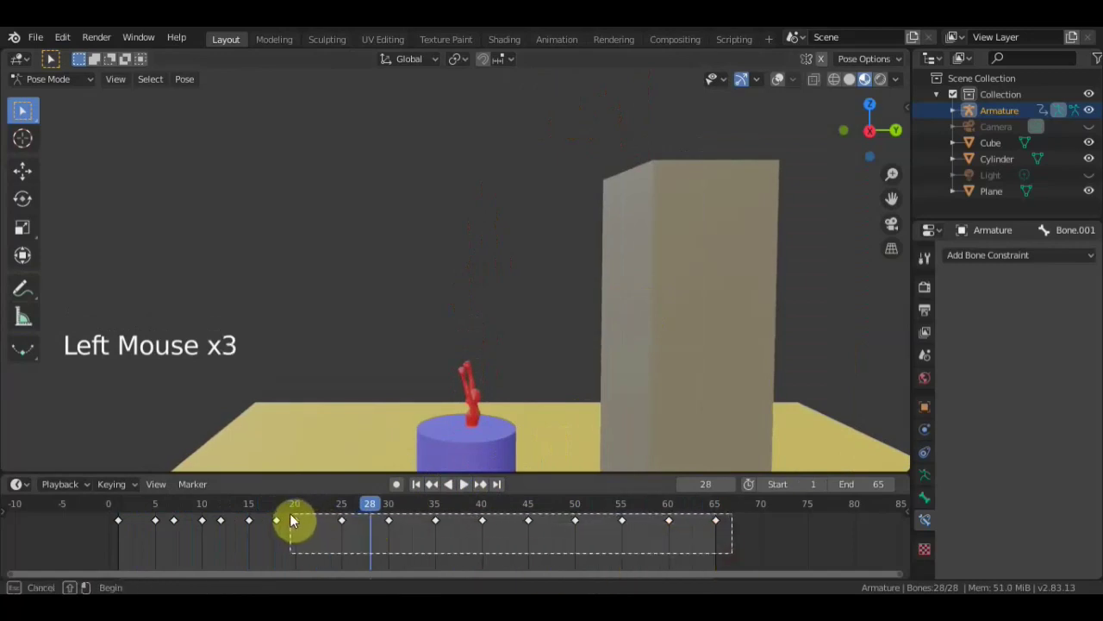
pyautogui.press('g')
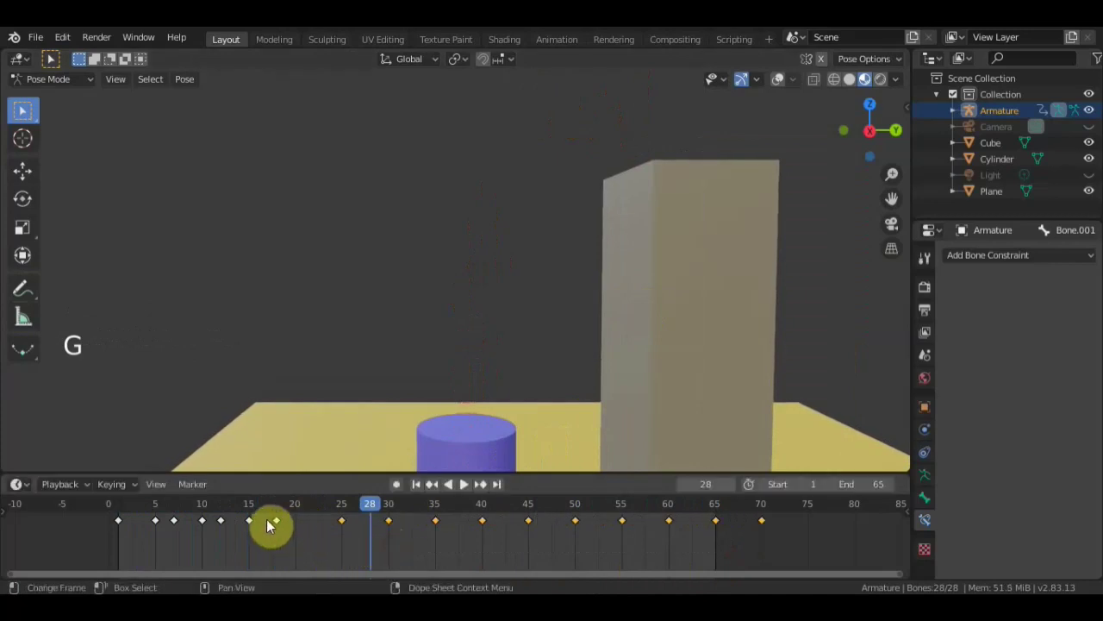
pyautogui.click(289, 529)
pyautogui.press('g')
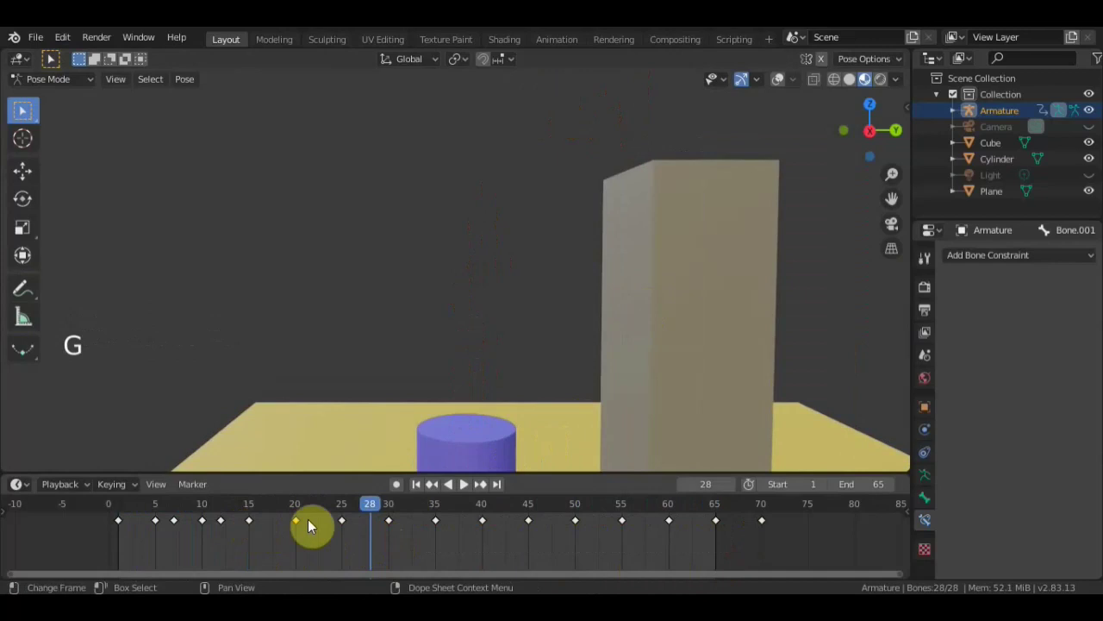
# - Scrub from frame 1 through the middle of the jump to review the retimed motion, stopping at frame 13
pyautogui.click(358, 509)
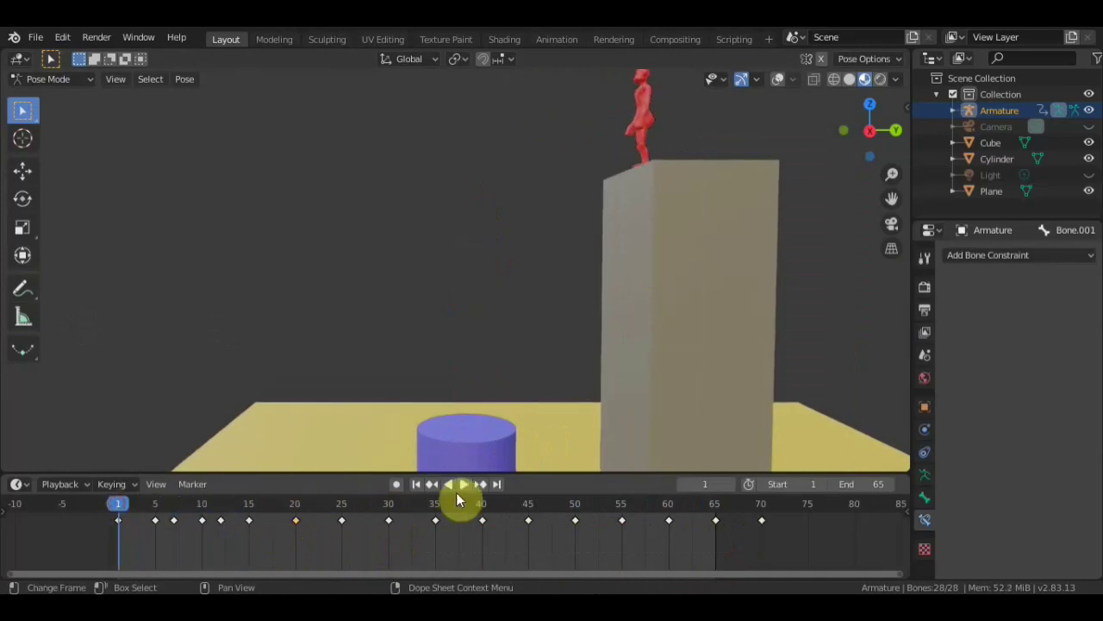
pyautogui.click(468, 490)
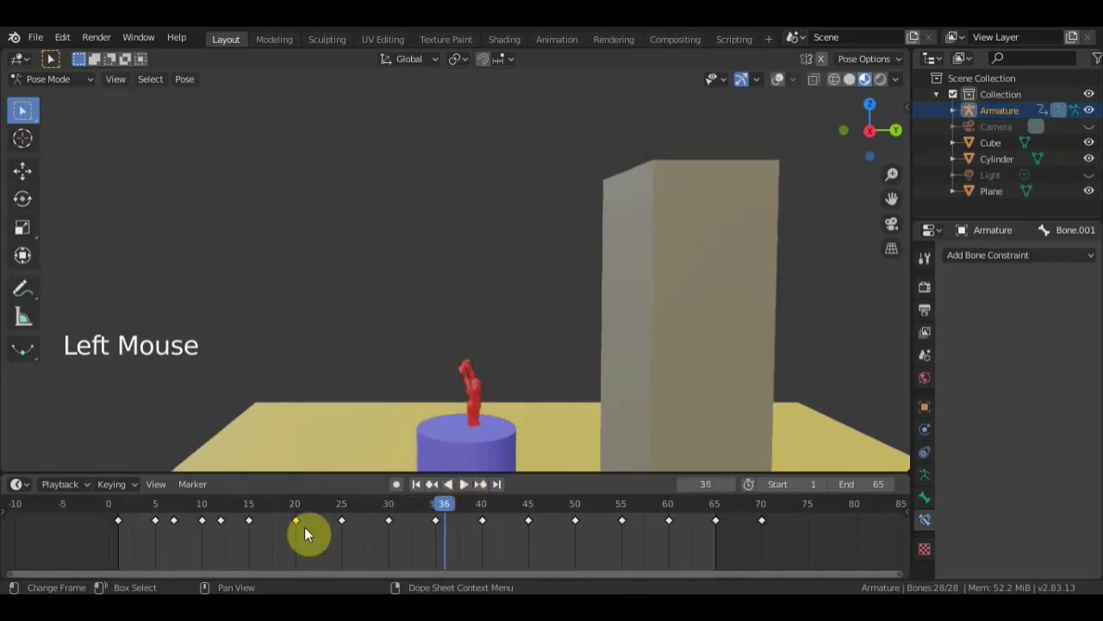
pyautogui.click(374, 509)
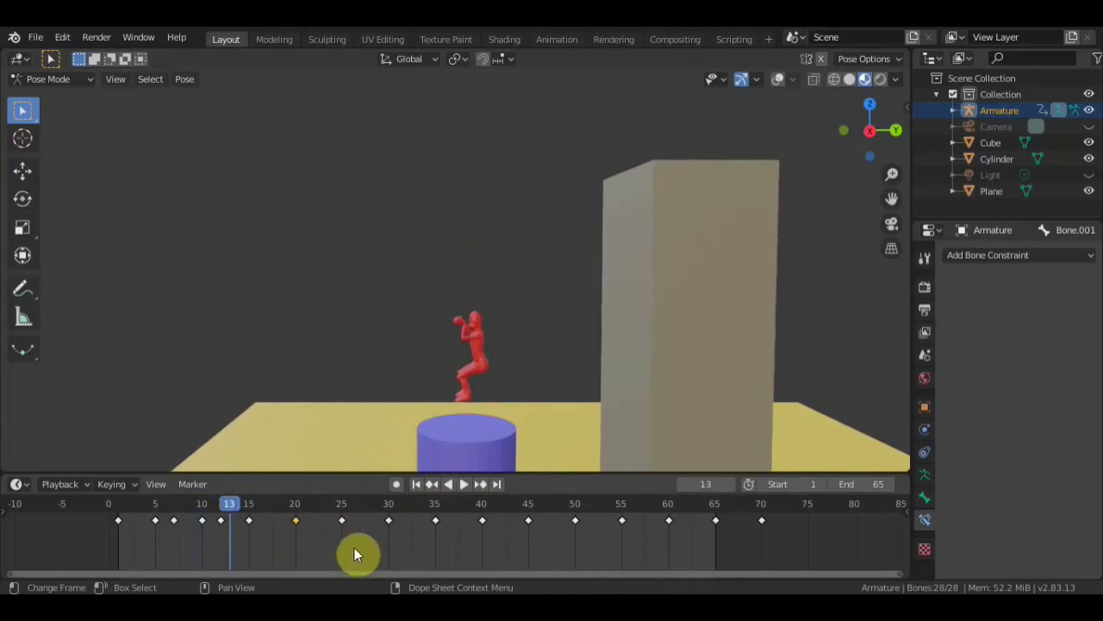
pyautogui.click(309, 527)
# - Nudge the selected keyframes again with G, abandoning and restarting the move to fine-tune their timing
pyautogui.press('g')
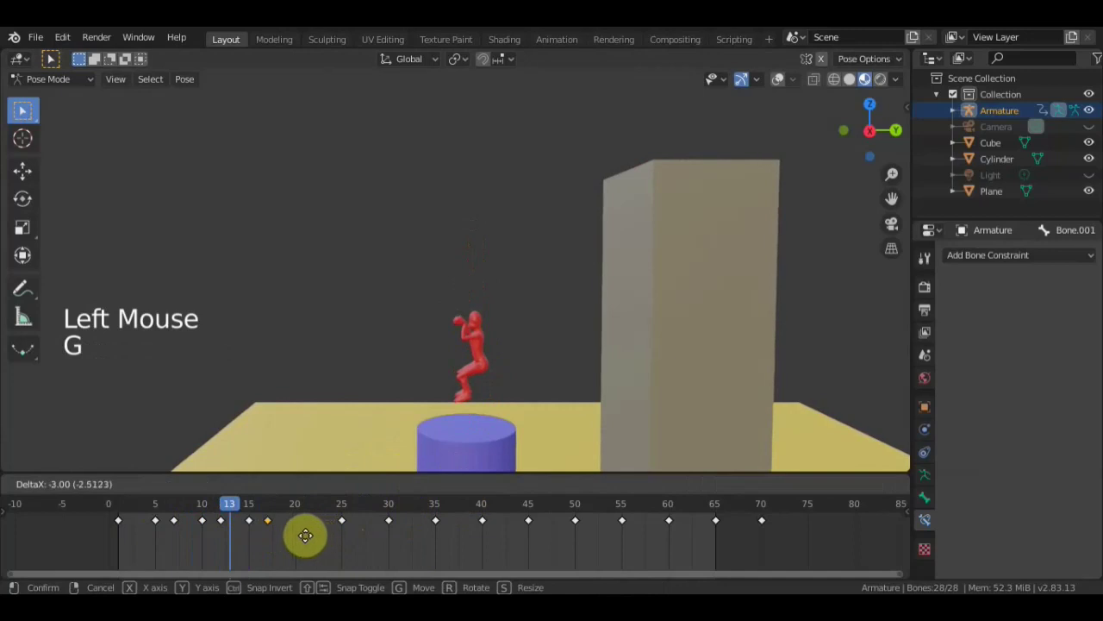
pyautogui.click(348, 530)
pyautogui.press('g')
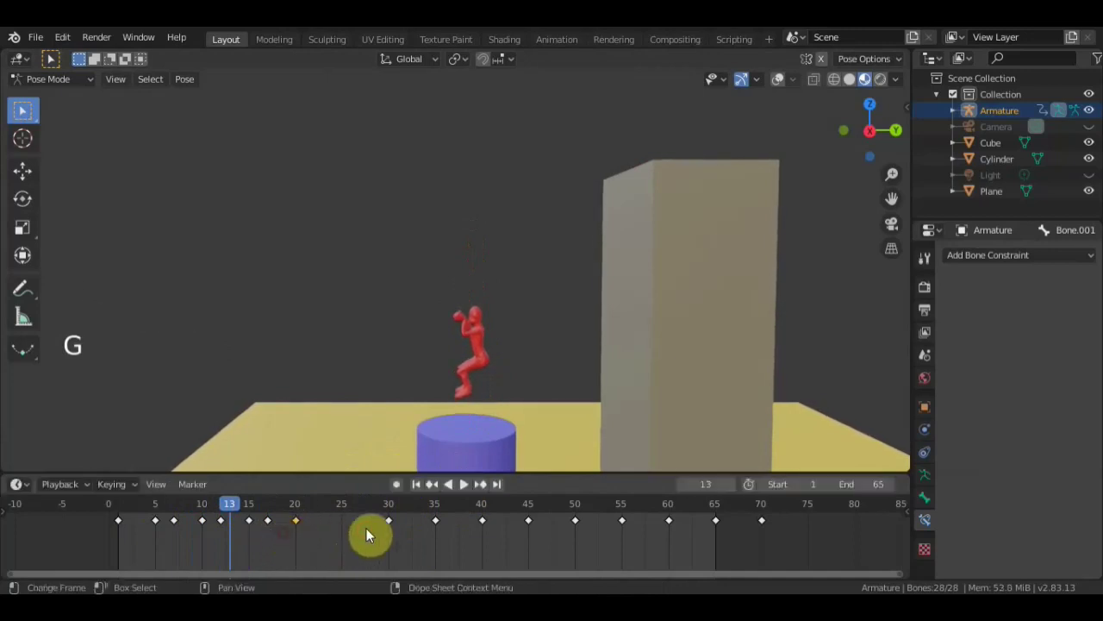
pyautogui.click(395, 525)
pyautogui.press('g')
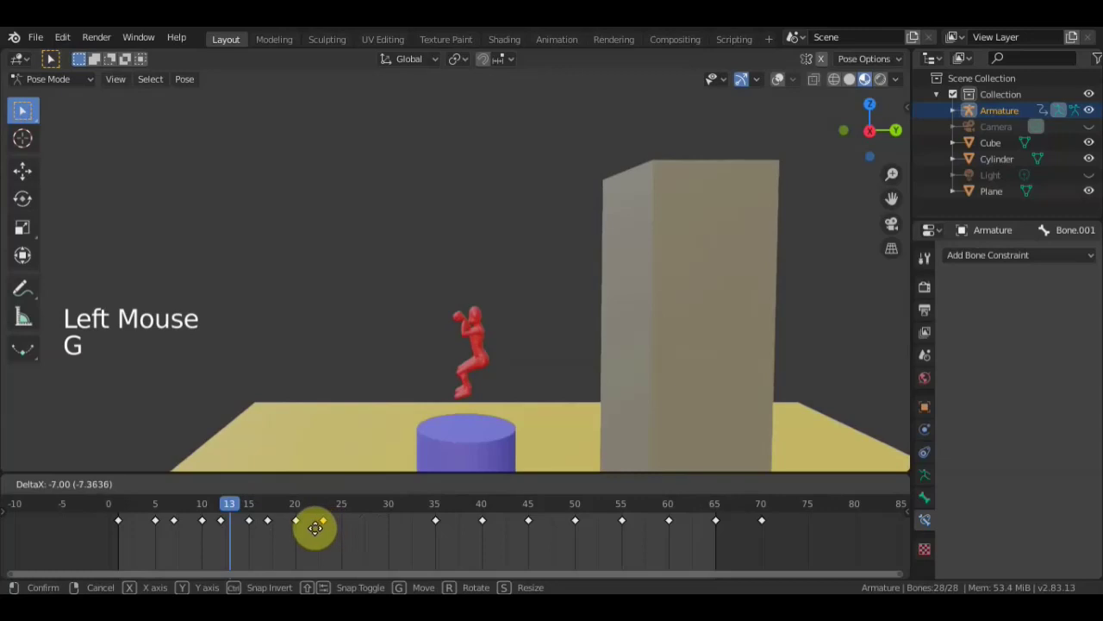
pyautogui.click(471, 488)
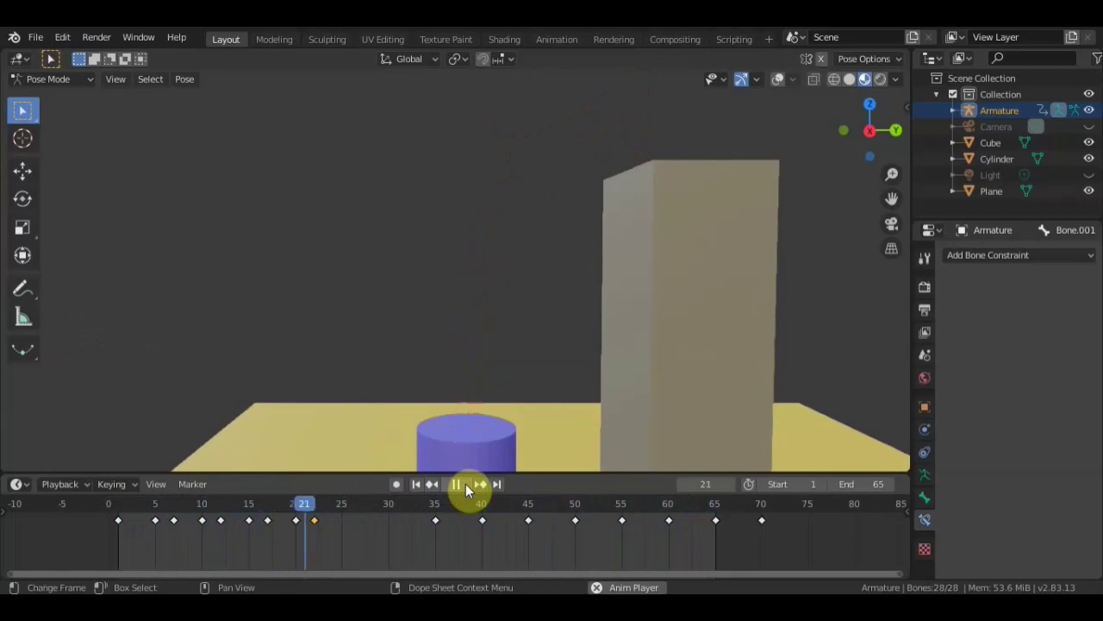
pyautogui.click(472, 489)
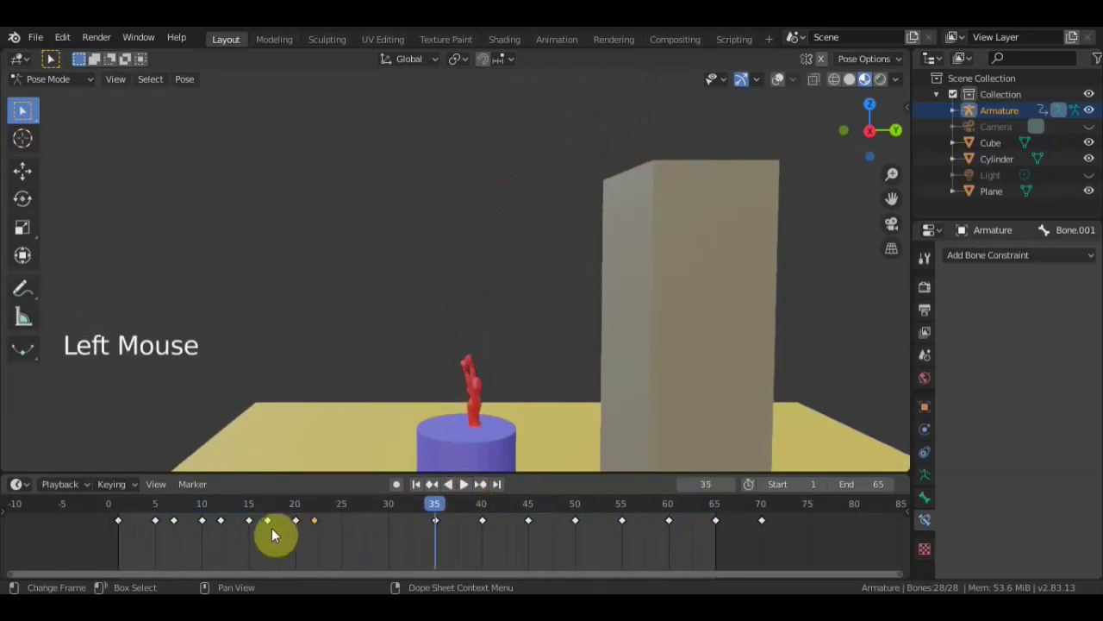
pyautogui.click(294, 532)
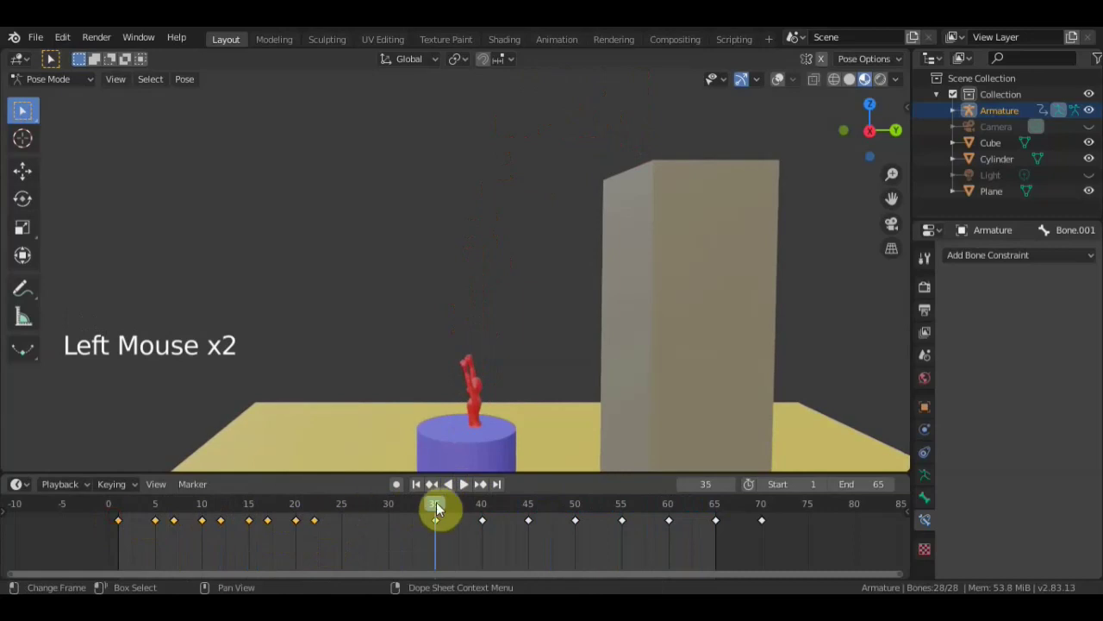
pyautogui.click(443, 507)
pyautogui.click(403, 509)
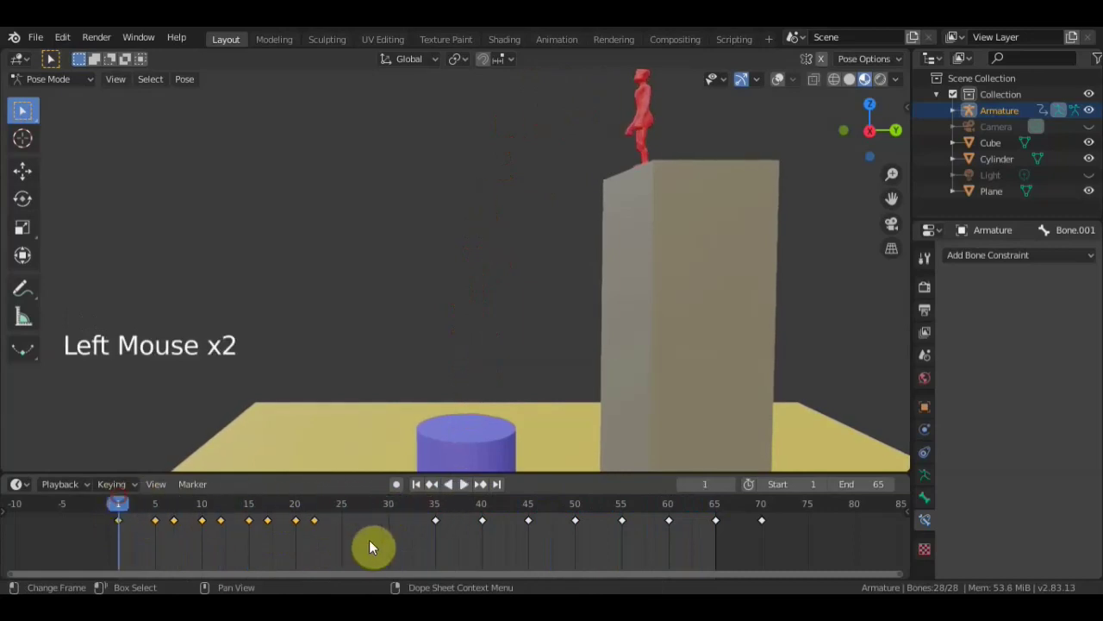
pyautogui.press('s')
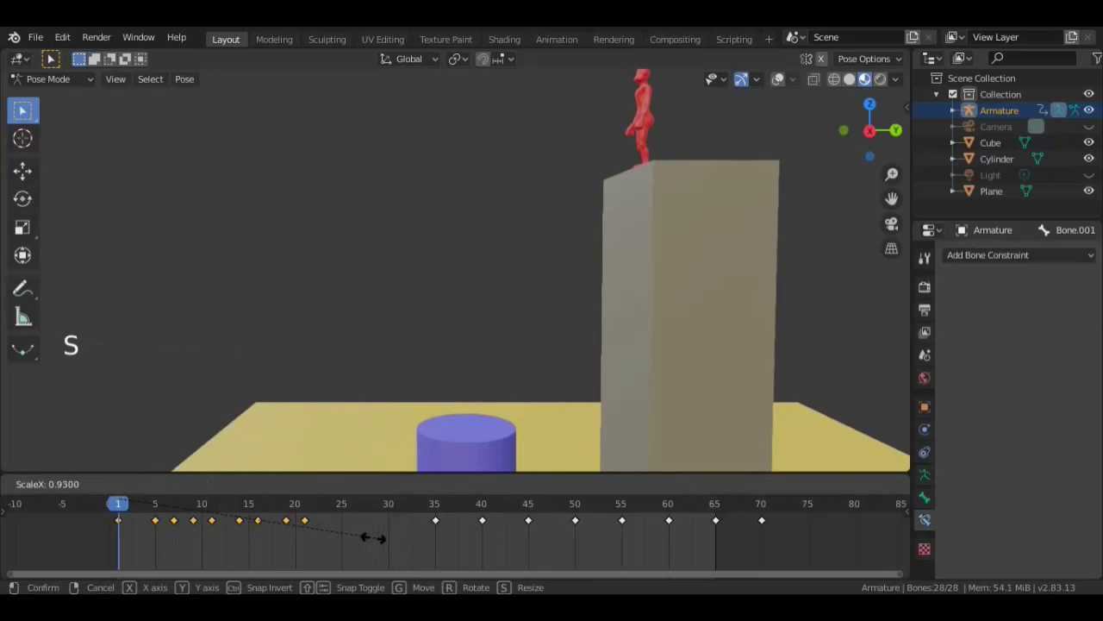
pyautogui.click(476, 488)
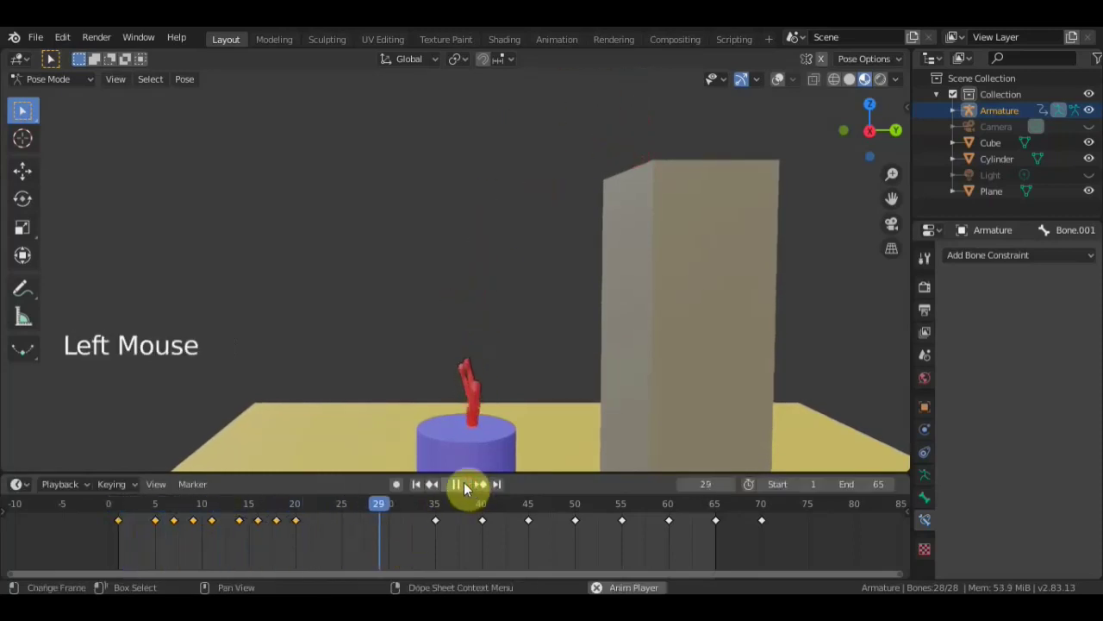
pyautogui.click(467, 486)
# - Slide the later keyframes earlier so the last sits at frame 60, then return to frame 1
pyautogui.click(682, 528)
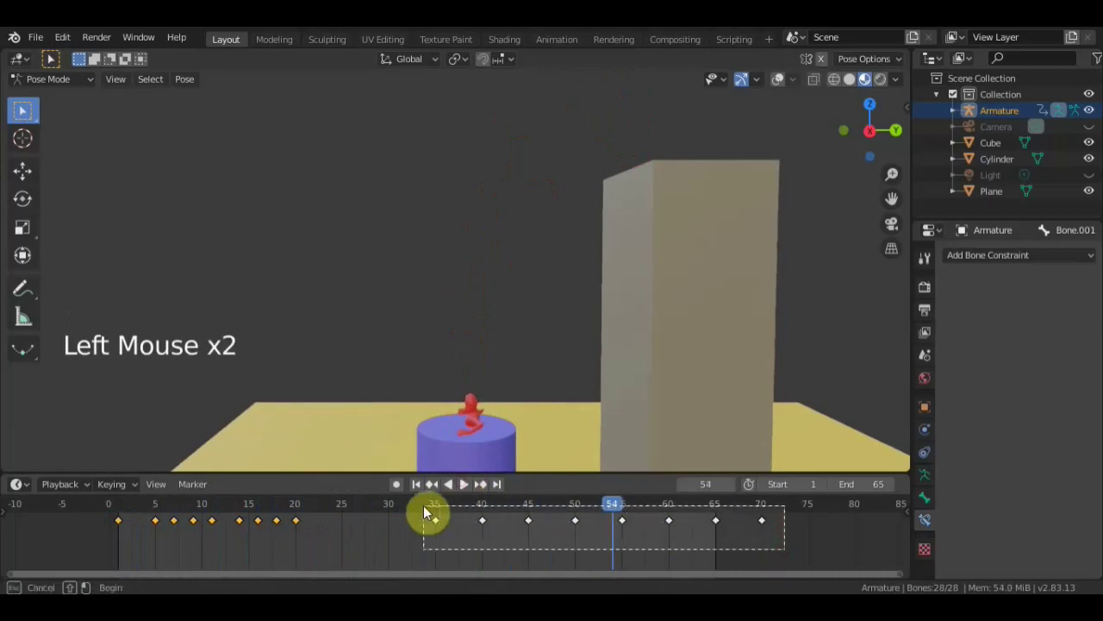
pyautogui.press('g')
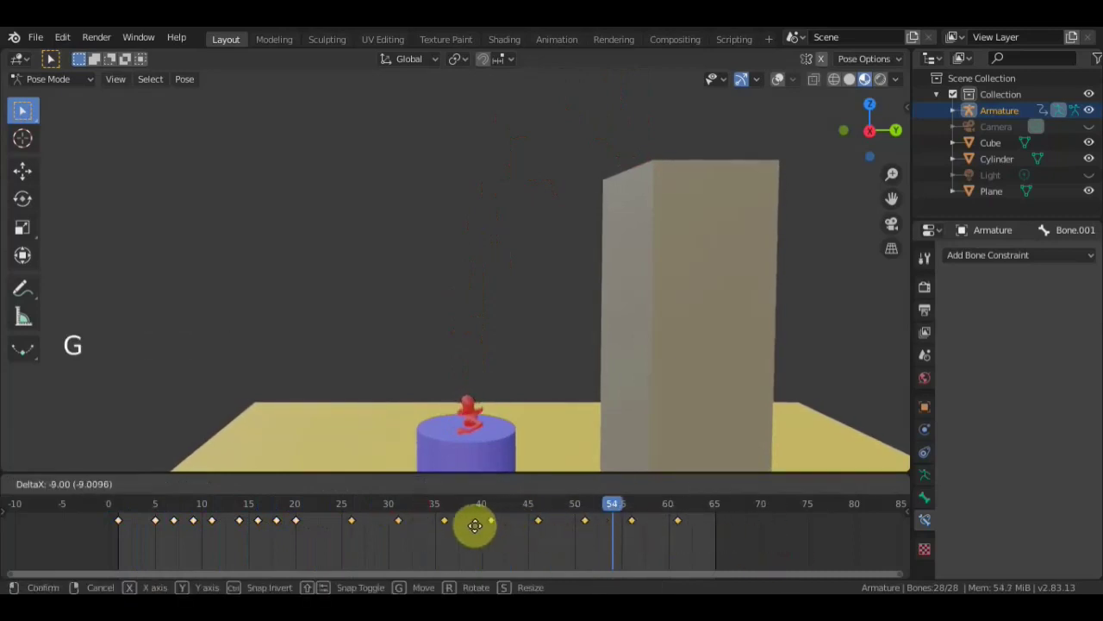
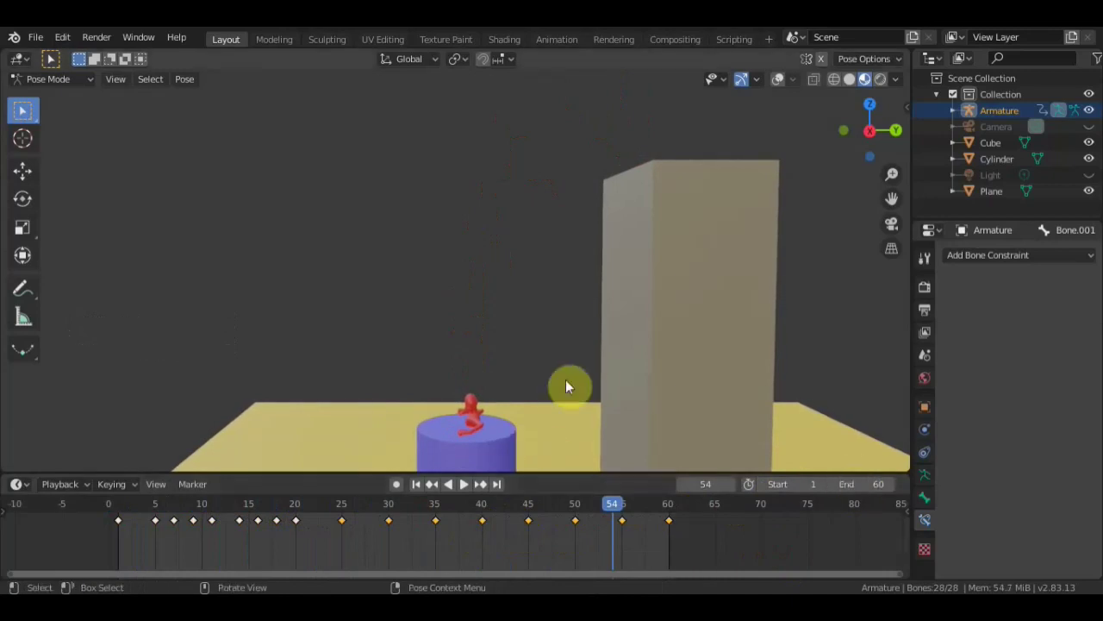
pyautogui.click(542, 511)
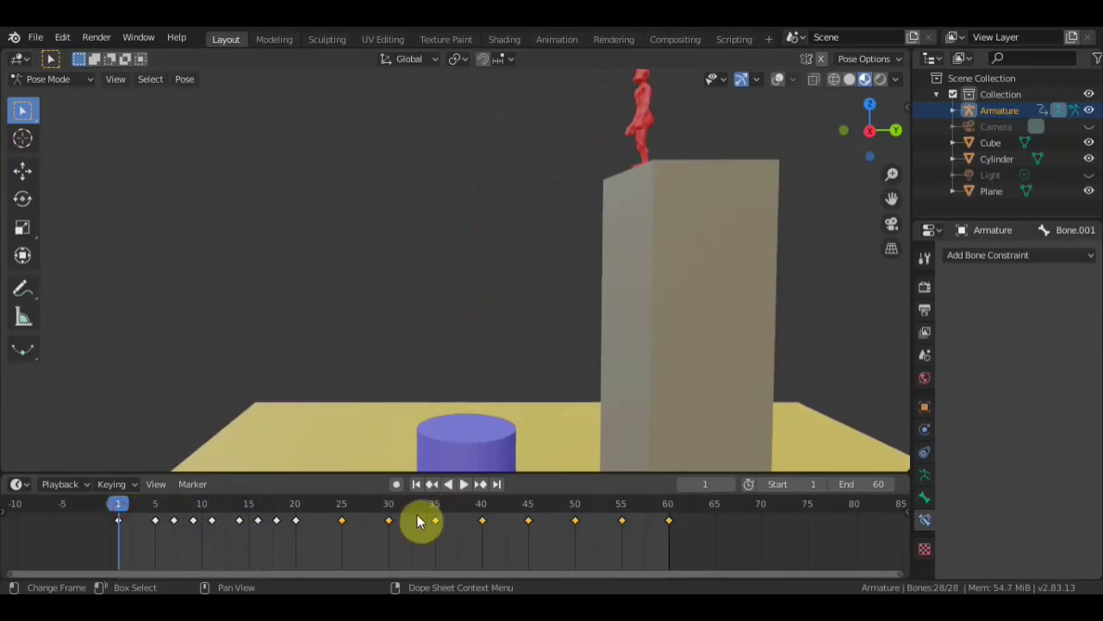
# - Play the jump, deselect all keyframes and replay to check the current timing
pyautogui.click(472, 488)
pyautogui.click(474, 488)
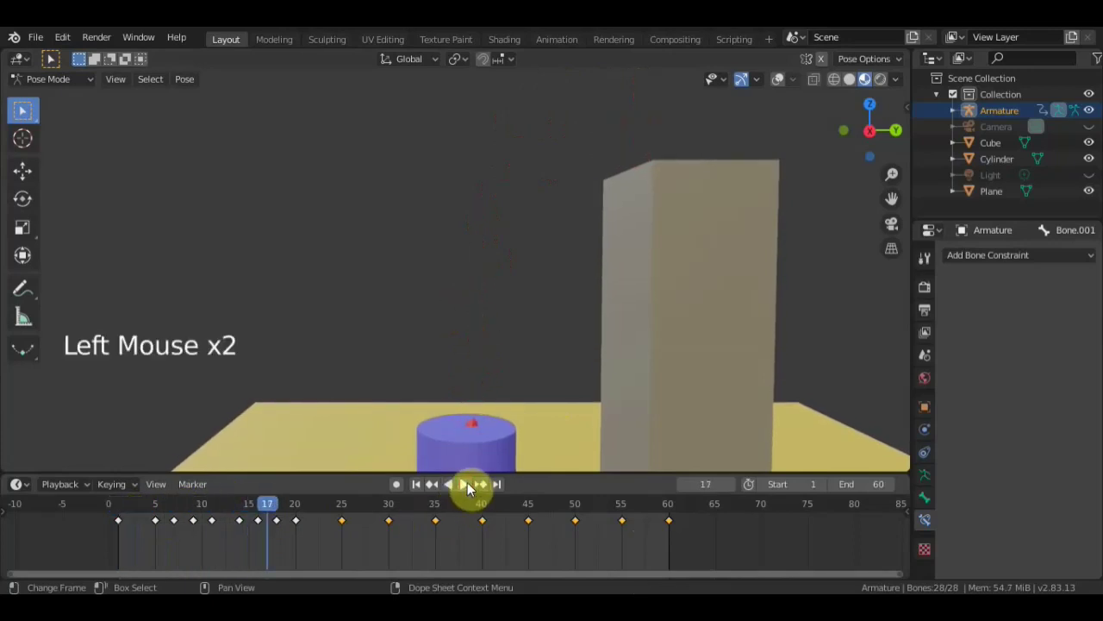
pyautogui.click(252, 510)
pyautogui.click(289, 531)
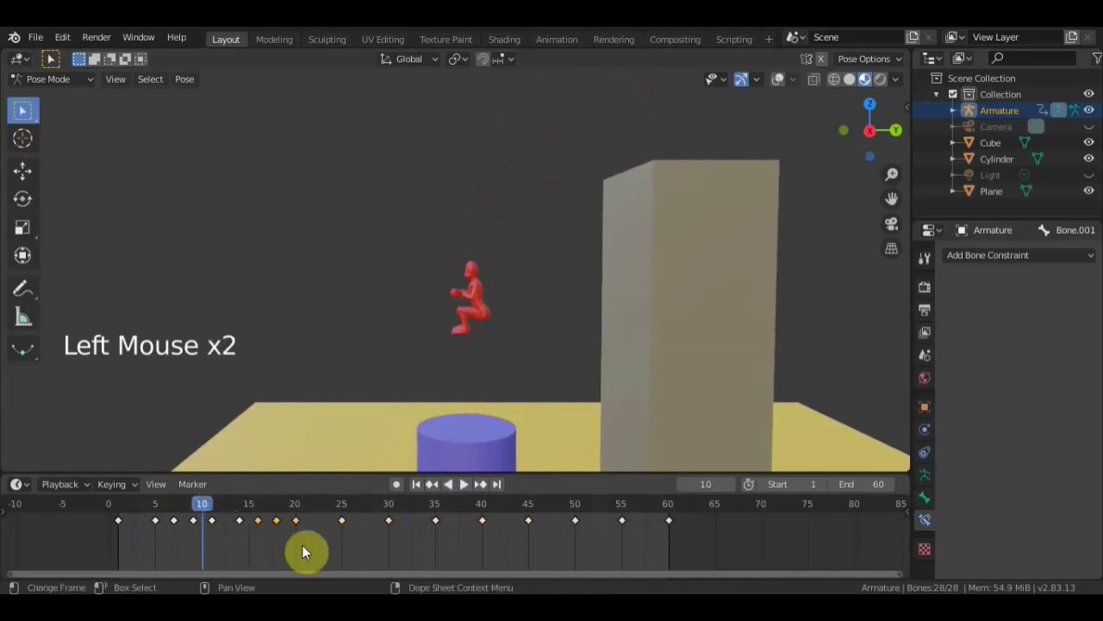
pyautogui.press('g')
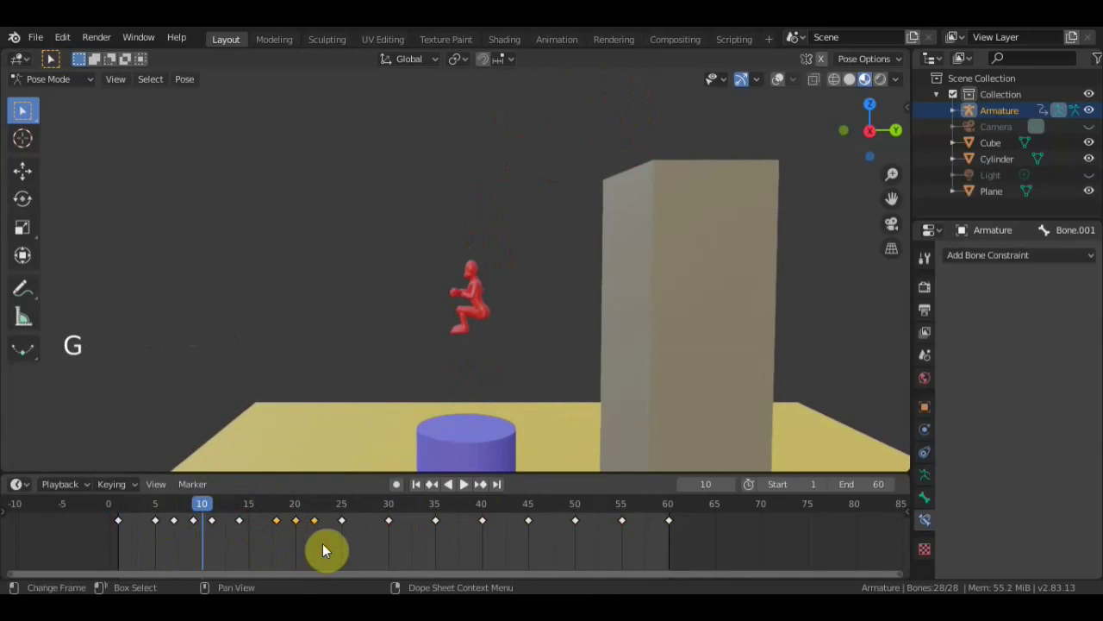
pyautogui.click(471, 488)
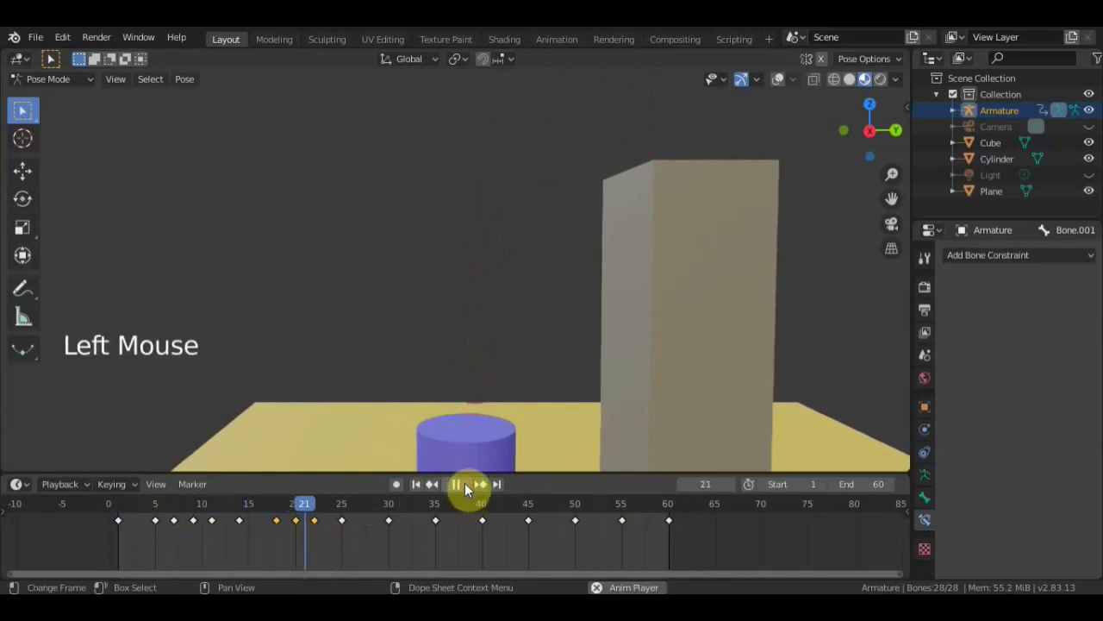
pyautogui.click(424, 512)
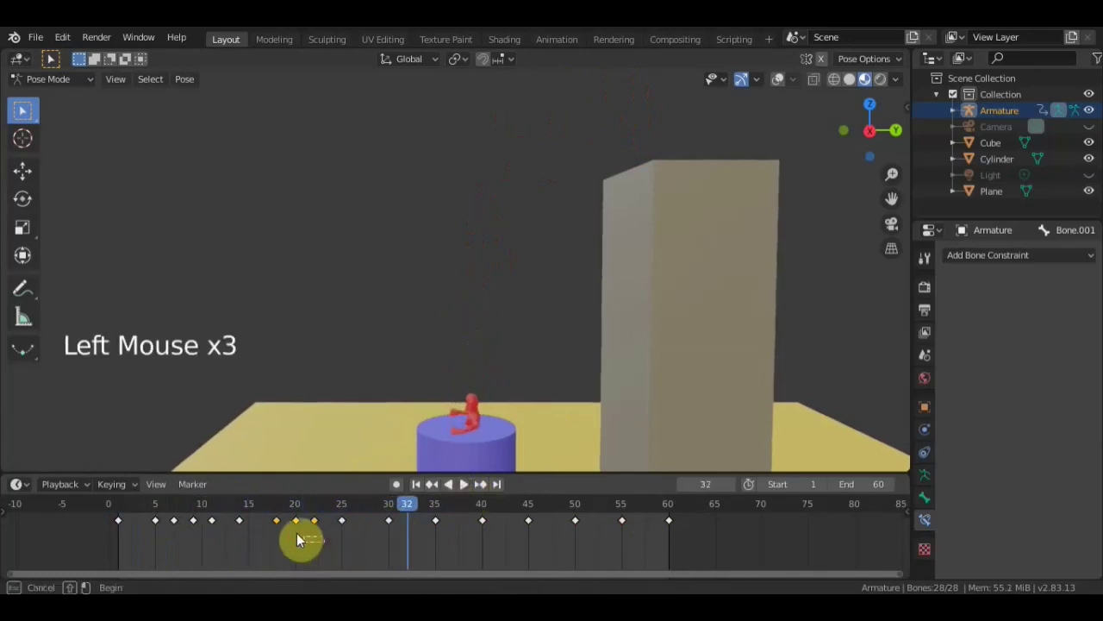
# - Retime a selected group of keyframes with G so the later keys sit at 45, 50 and 55, then replay
pyautogui.click(377, 545)
pyautogui.press('g')
pyautogui.click(260, 534)
pyautogui.press('g')
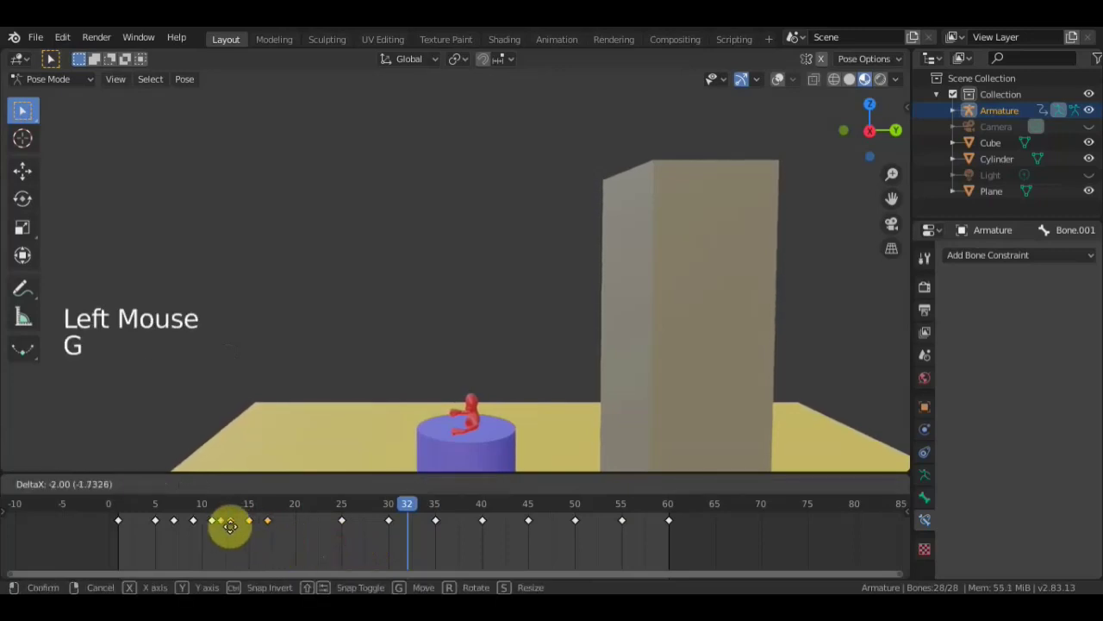
pyautogui.click(331, 507)
pyautogui.click(471, 486)
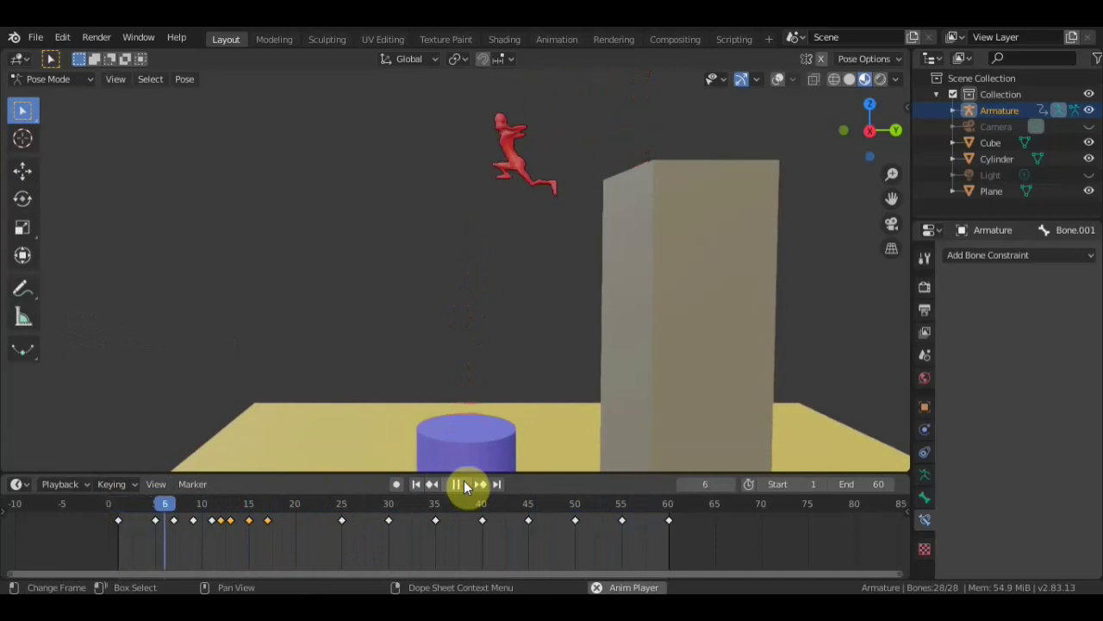
pyautogui.click(475, 491)
# - Remove the leftover keyframe at frame 60
pyautogui.click(658, 547)
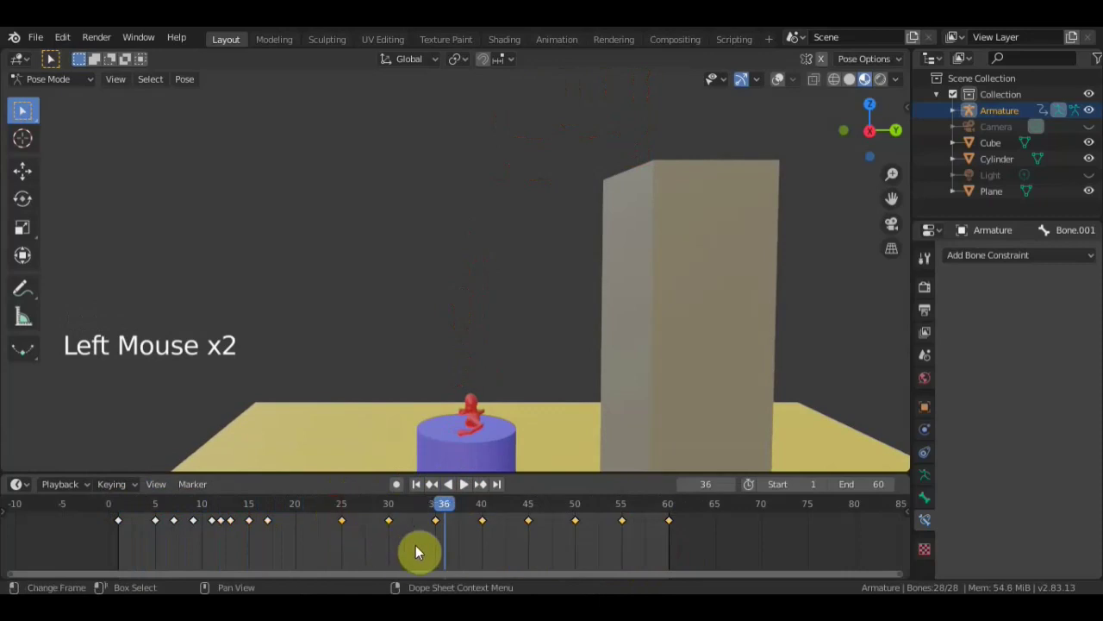
pyautogui.press('g')
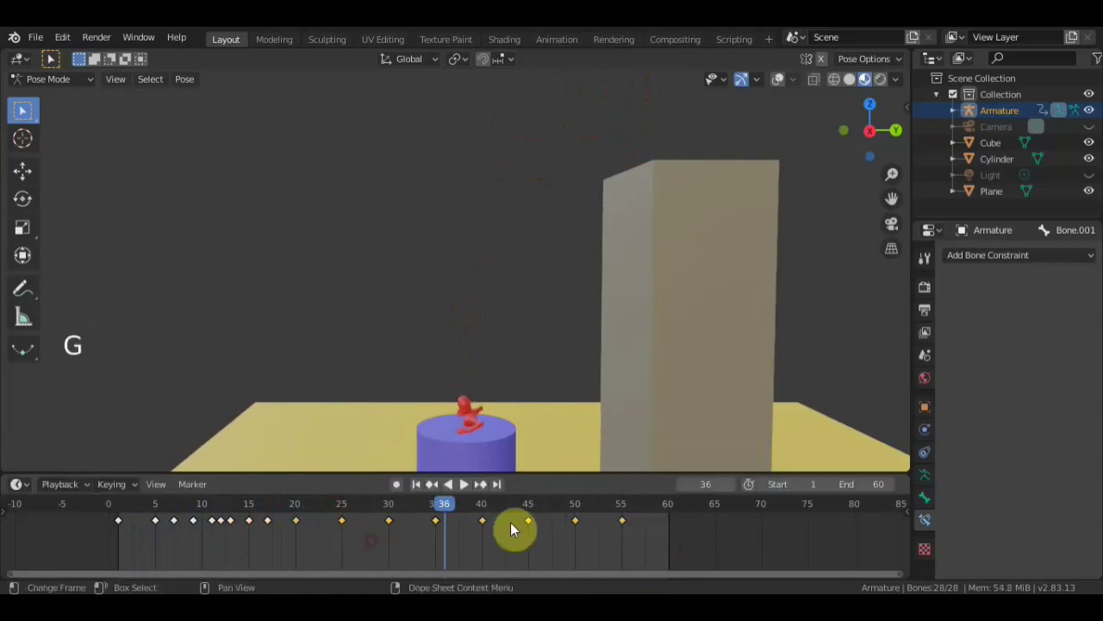
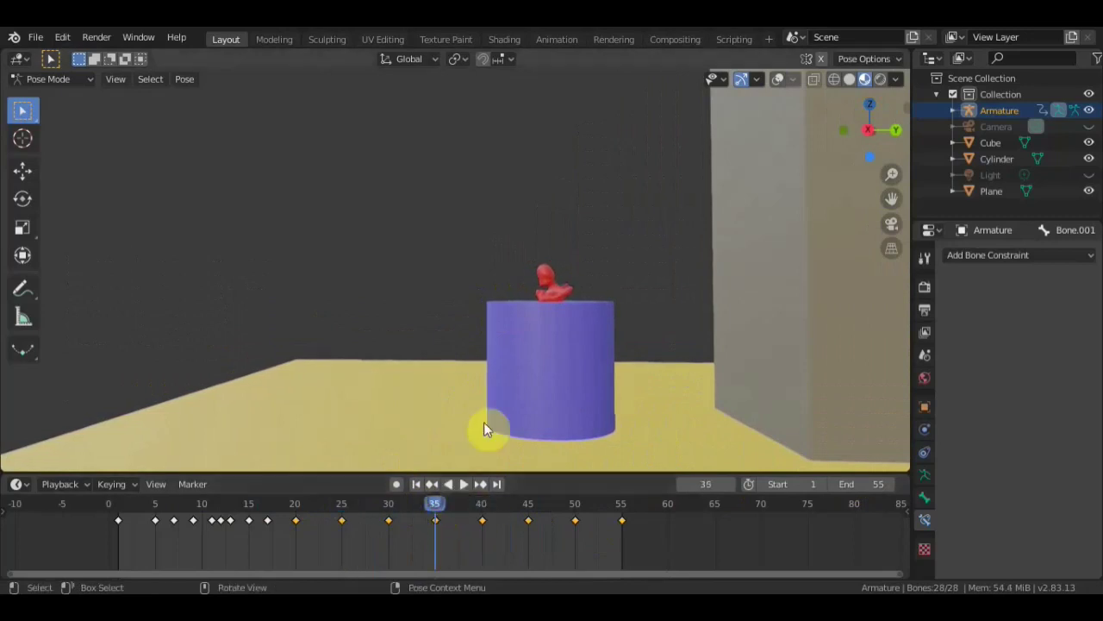
# - Orbit and zoom to inspect the landing pose on the purple cylinder, then return to frame 1
pyautogui.scroll(3)
pyautogui.middleClick(544, 282)
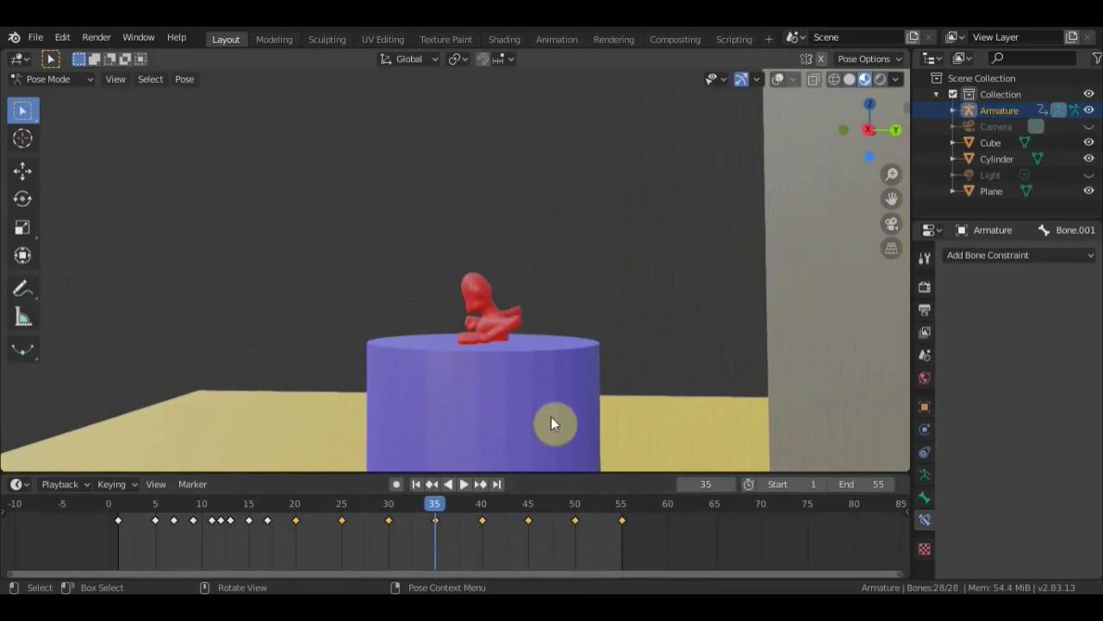
pyautogui.scroll(-3)
pyautogui.scroll(-3)
pyautogui.scroll(3)
pyautogui.middleClick(594, 398)
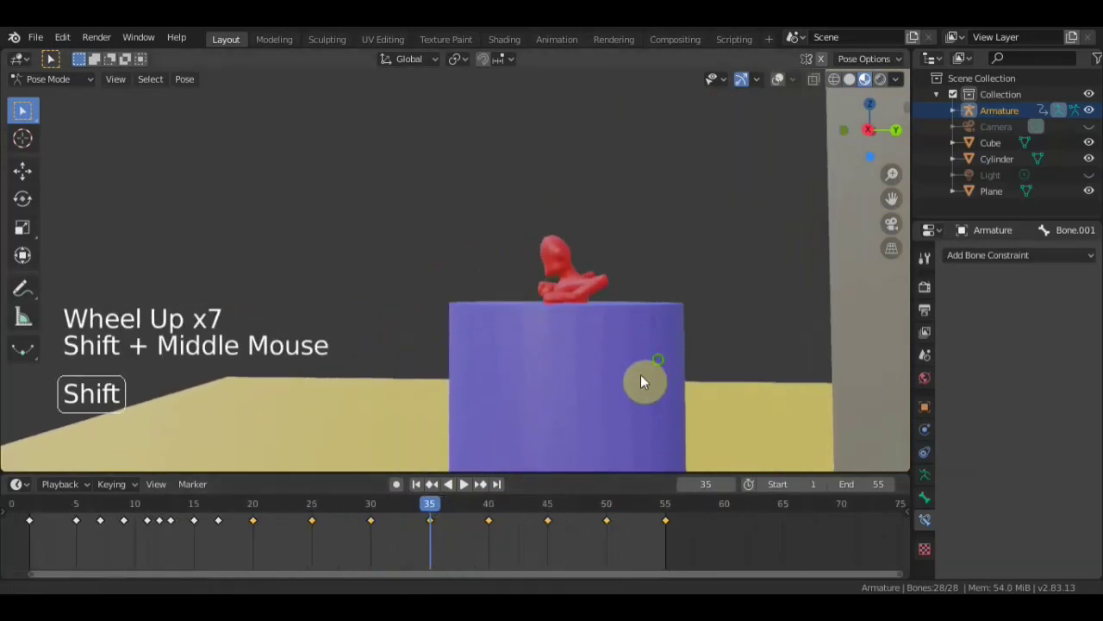
pyautogui.click(349, 511)
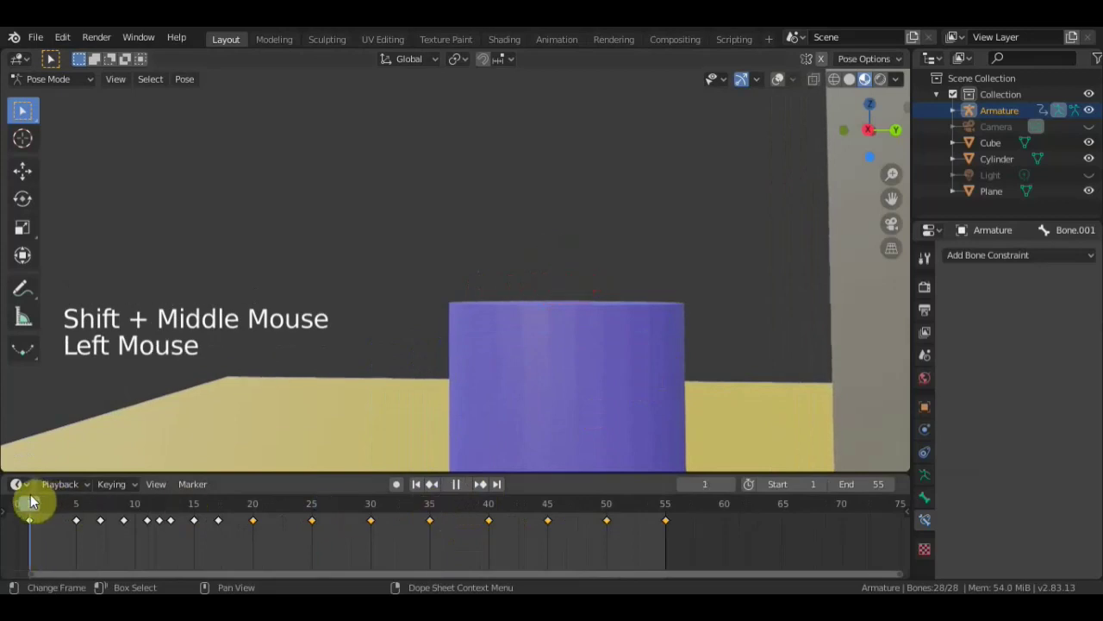